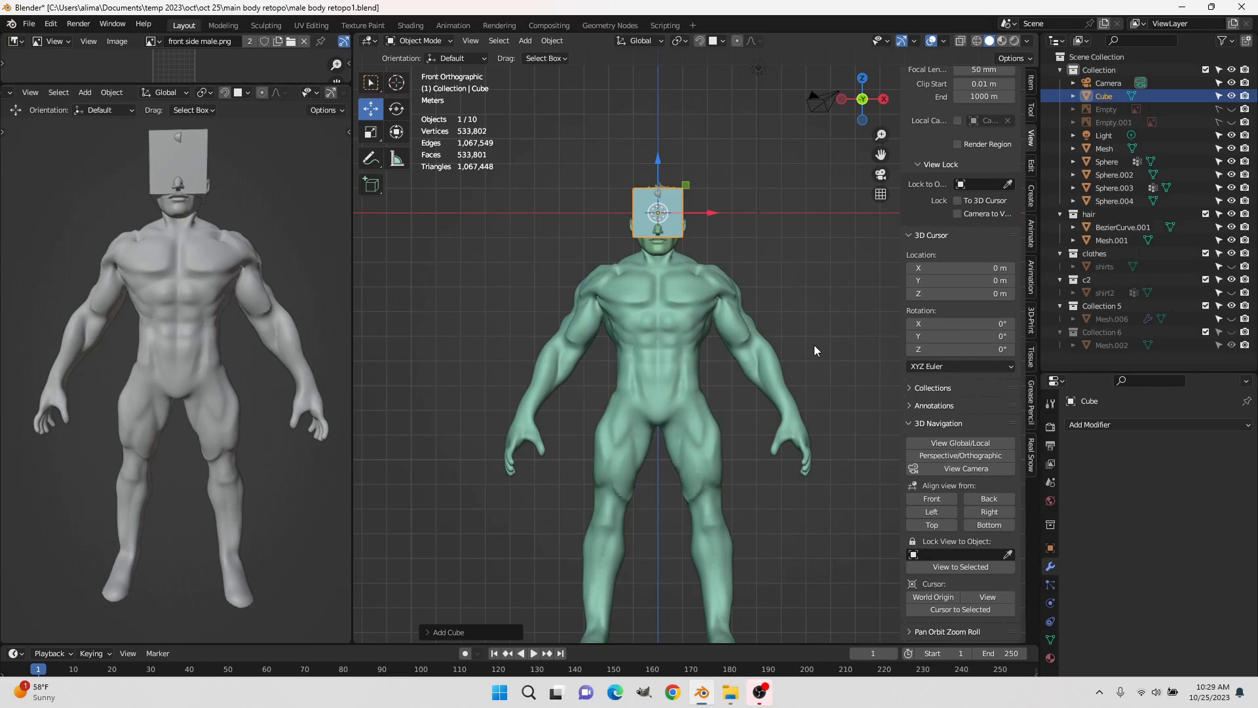
# Add a Subdivision Surface modifier to the head cube with Levels Viewport 2
pyautogui.press('Insert')
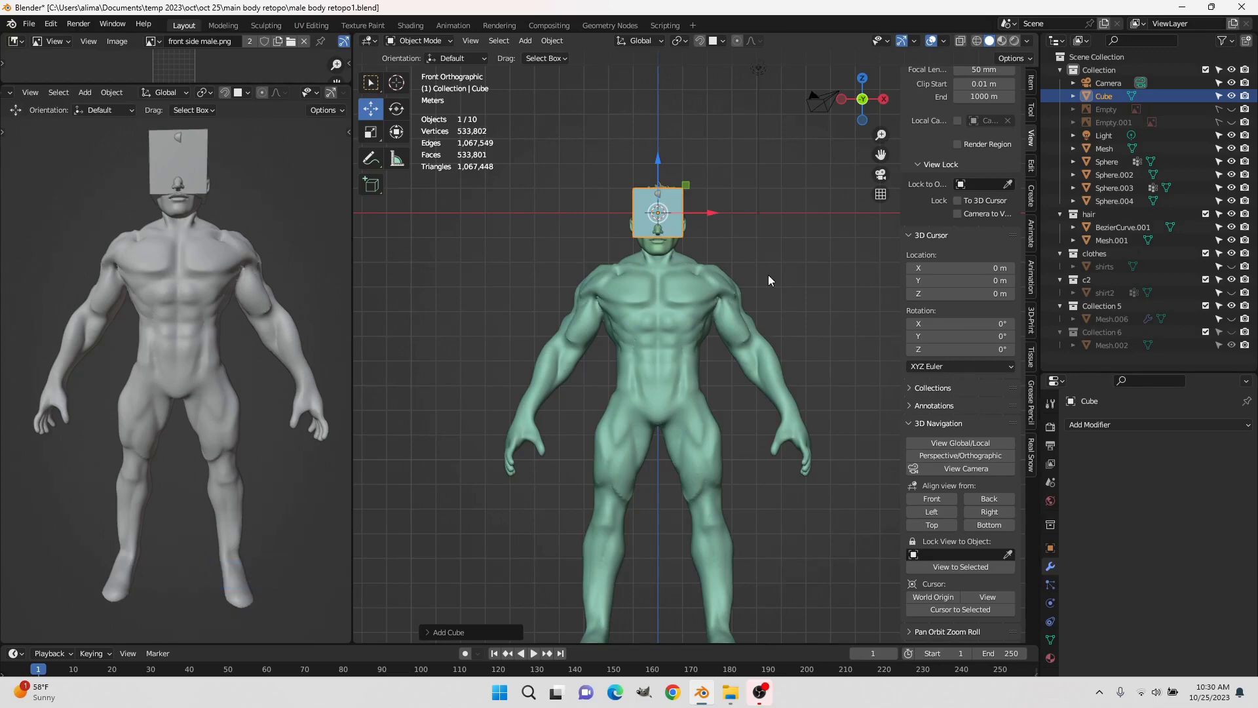
pyautogui.click(1055, 572)
pyautogui.click(1143, 432)
pyautogui.click(1035, 356)
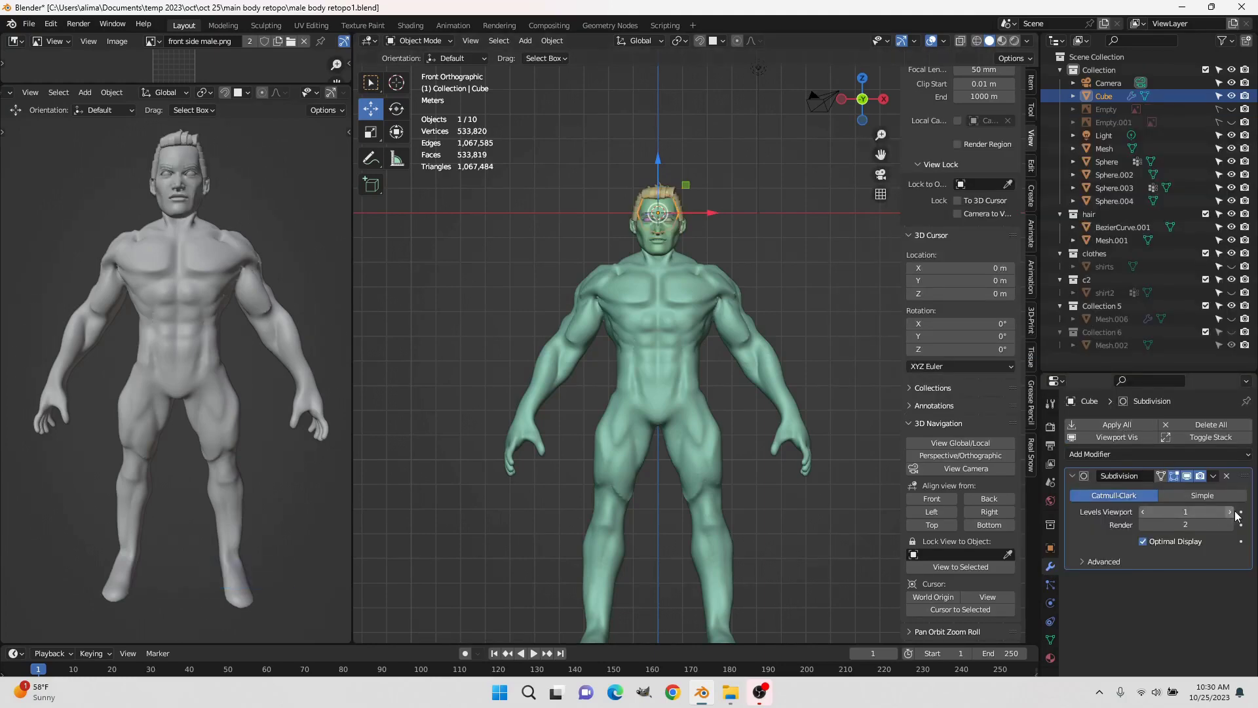
pyautogui.click(1235, 519)
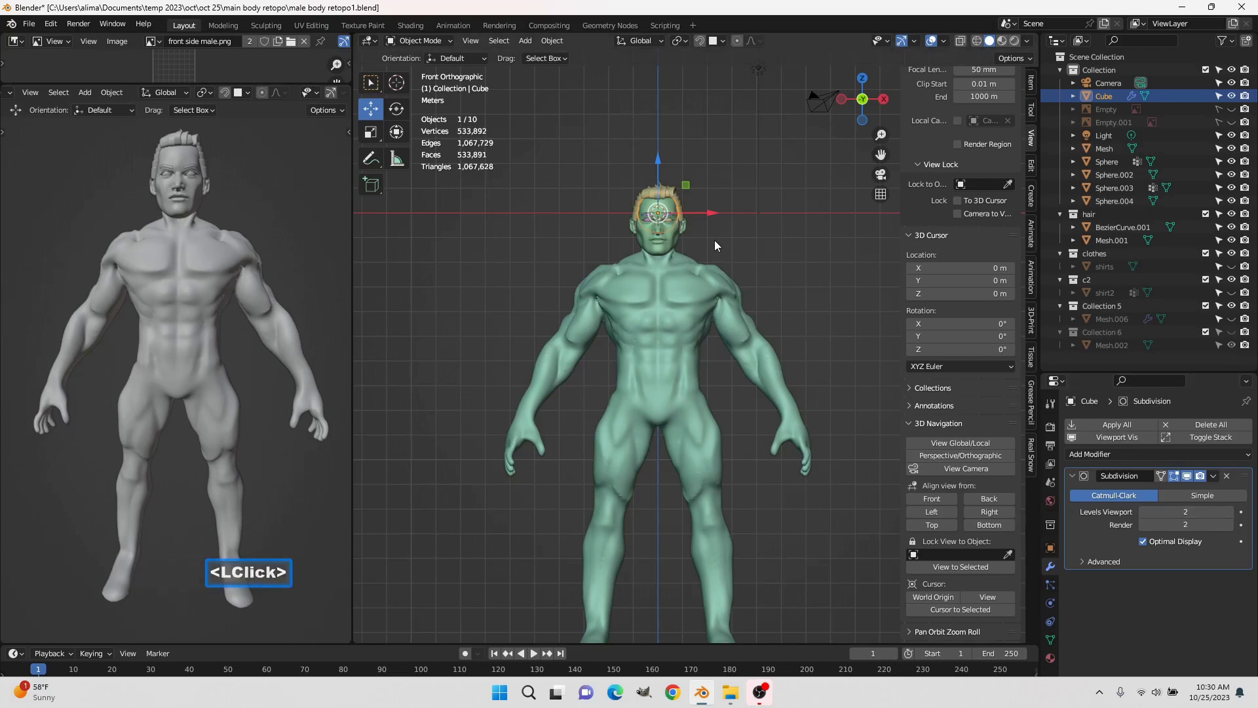
# Scale the cube up into a sphere around the head, apply the modifier, and save as retopo2
pyautogui.press('s')
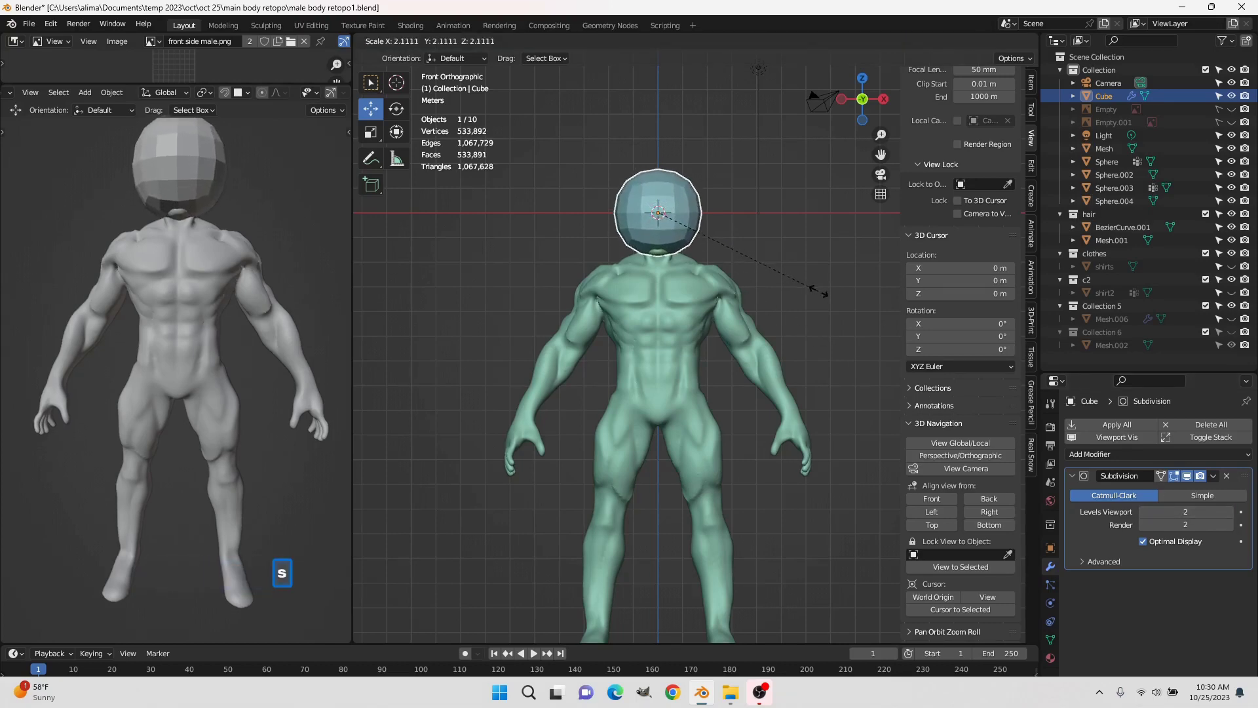
pyautogui.click(824, 299)
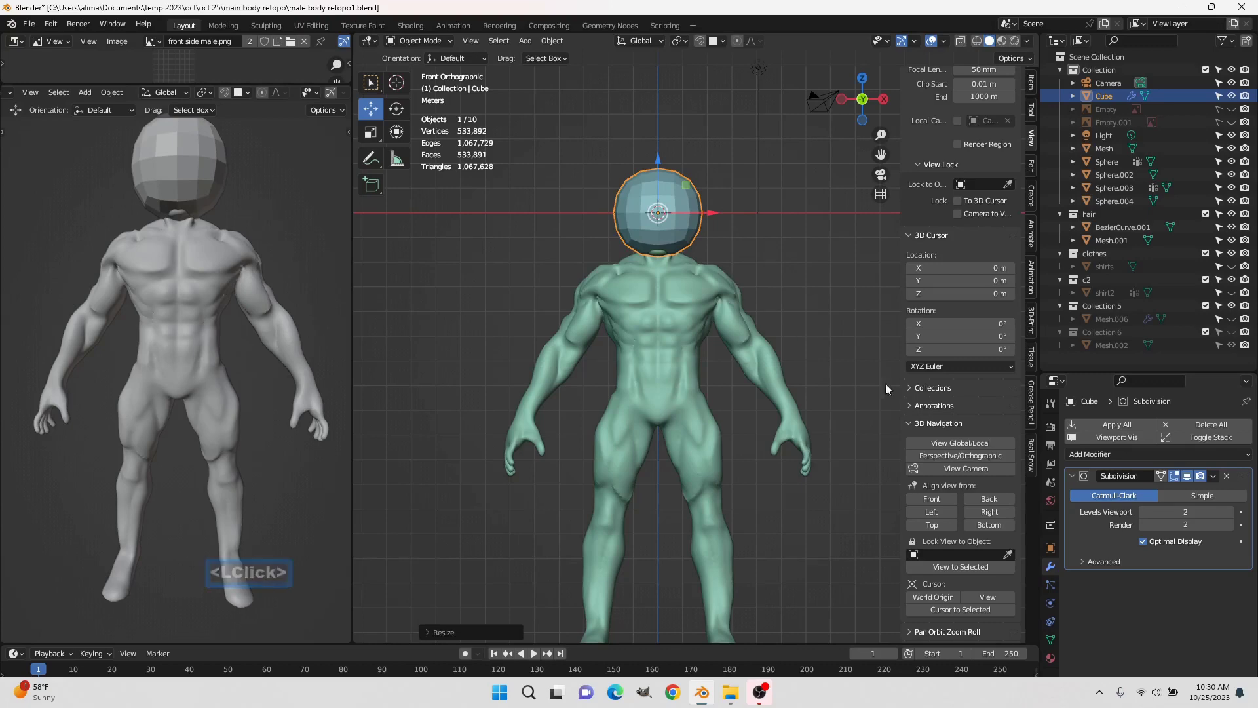
pyautogui.click(1112, 427)
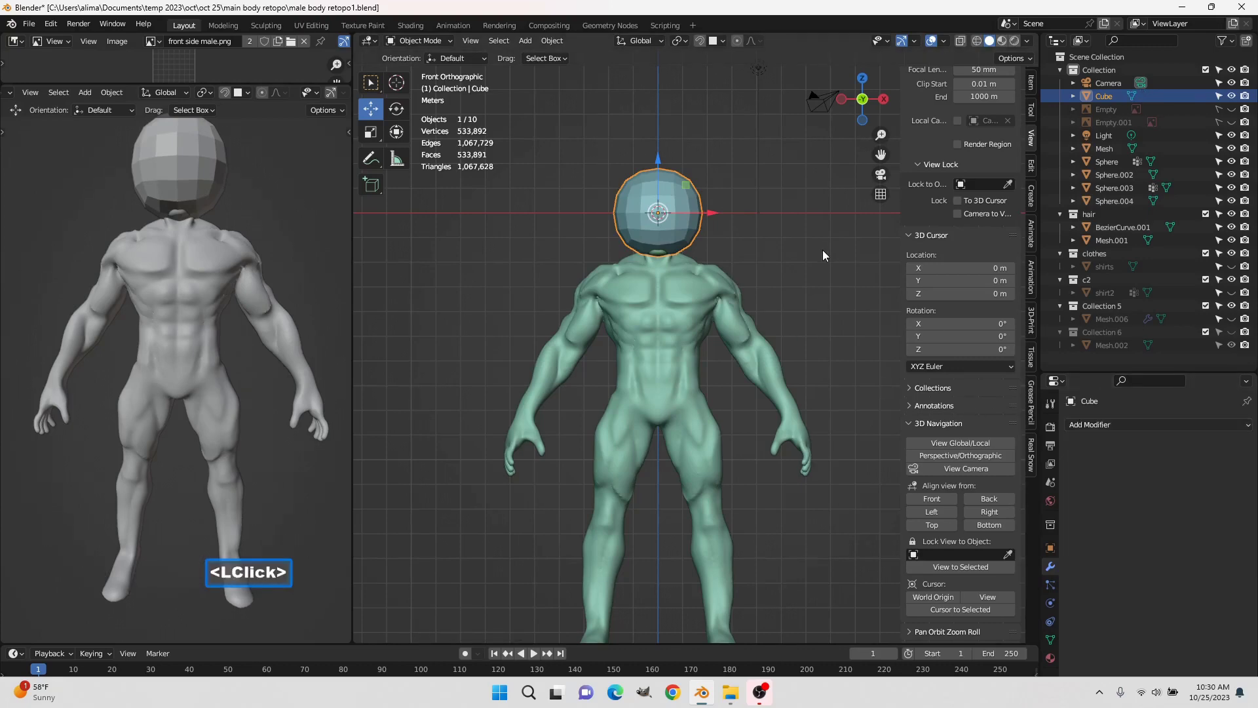
pyautogui.press('Insert')
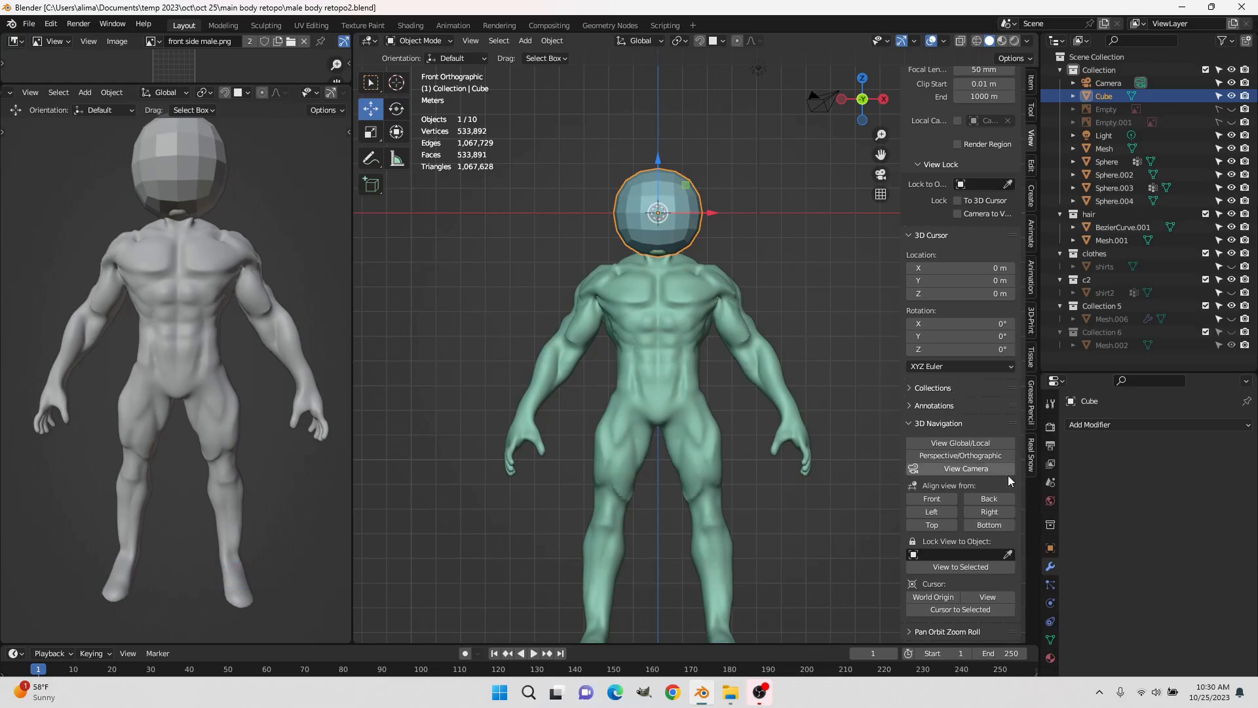
# Enable X-Ray display and enter Edit Mode on the head sphere
pyautogui.click(1010, 518)
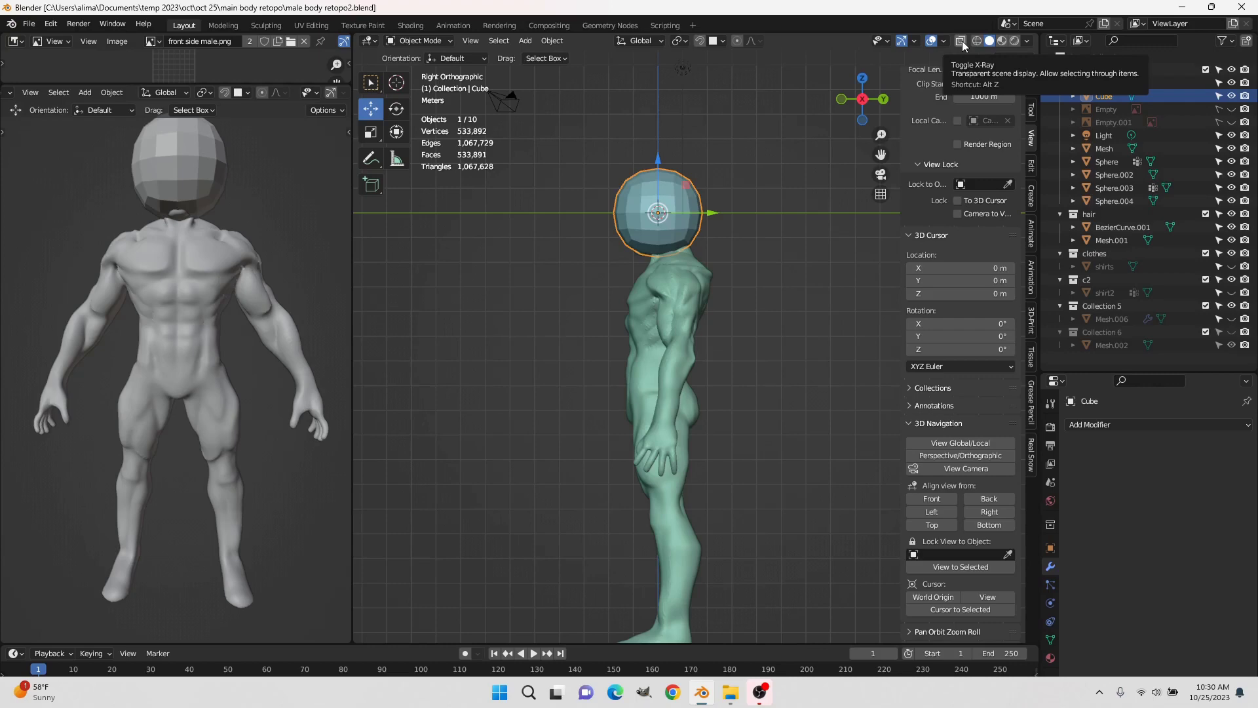
pyautogui.click(965, 53)
pyautogui.scroll(3)
pyautogui.click(429, 53)
pyautogui.click(433, 81)
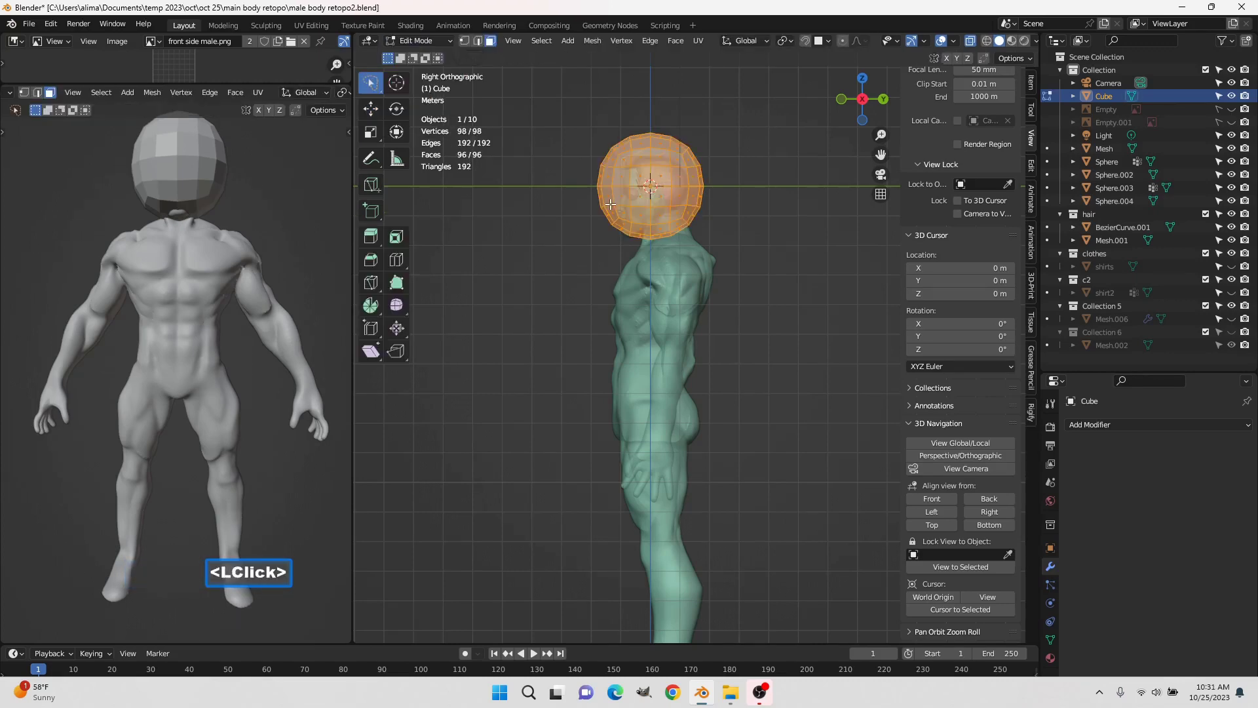
# In face select mode, deselect all and box-select the lower faces of the sphere
pyautogui.scroll(3)
pyautogui.click(804, 179)
pyautogui.click(735, 172)
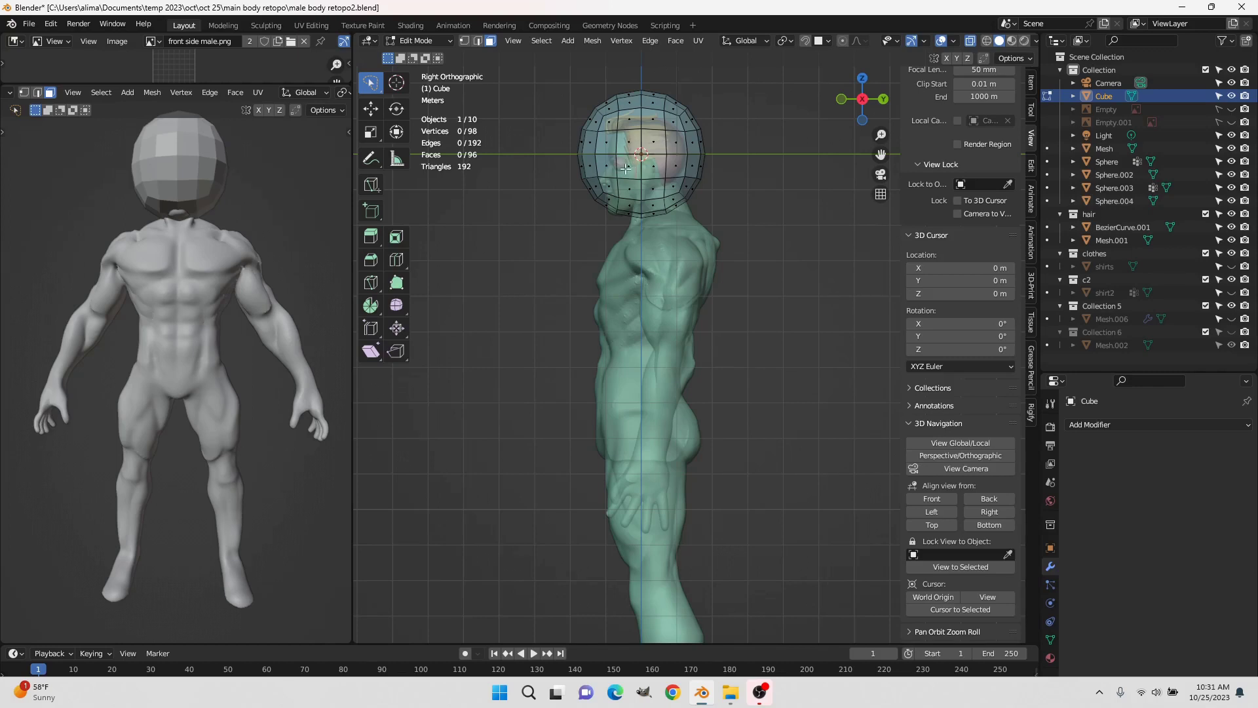
pyautogui.press('b')
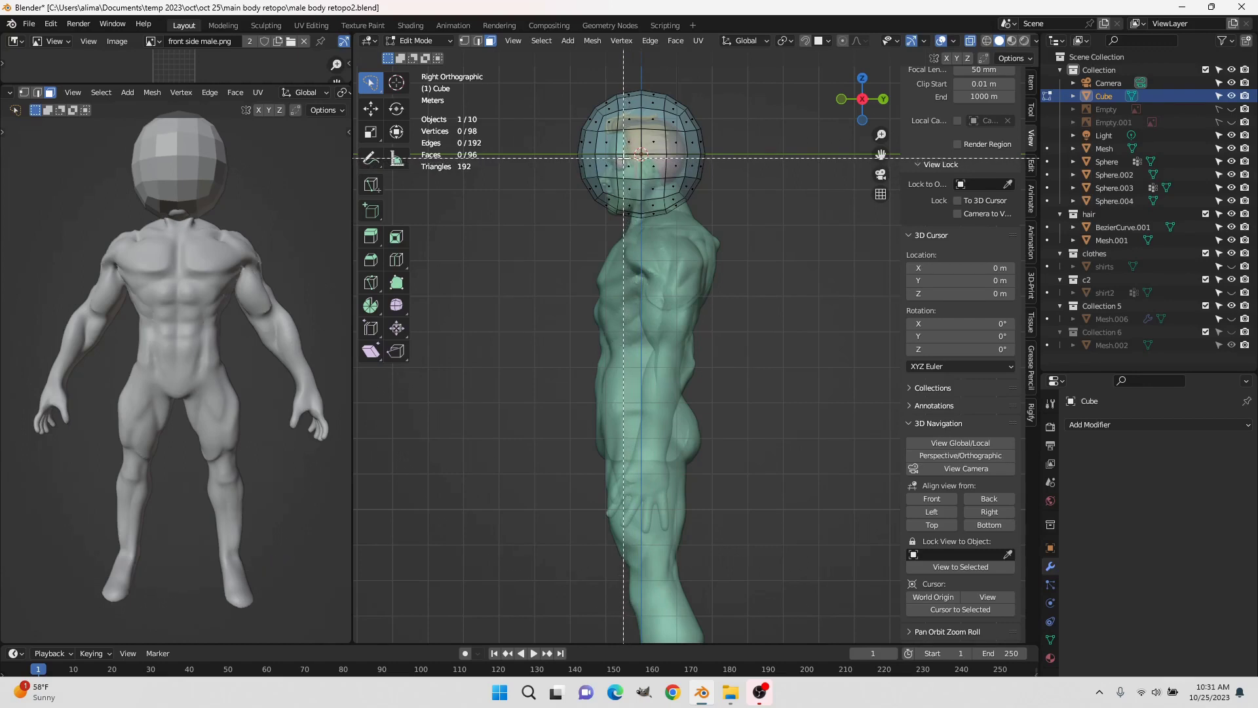
pyautogui.click(627, 155)
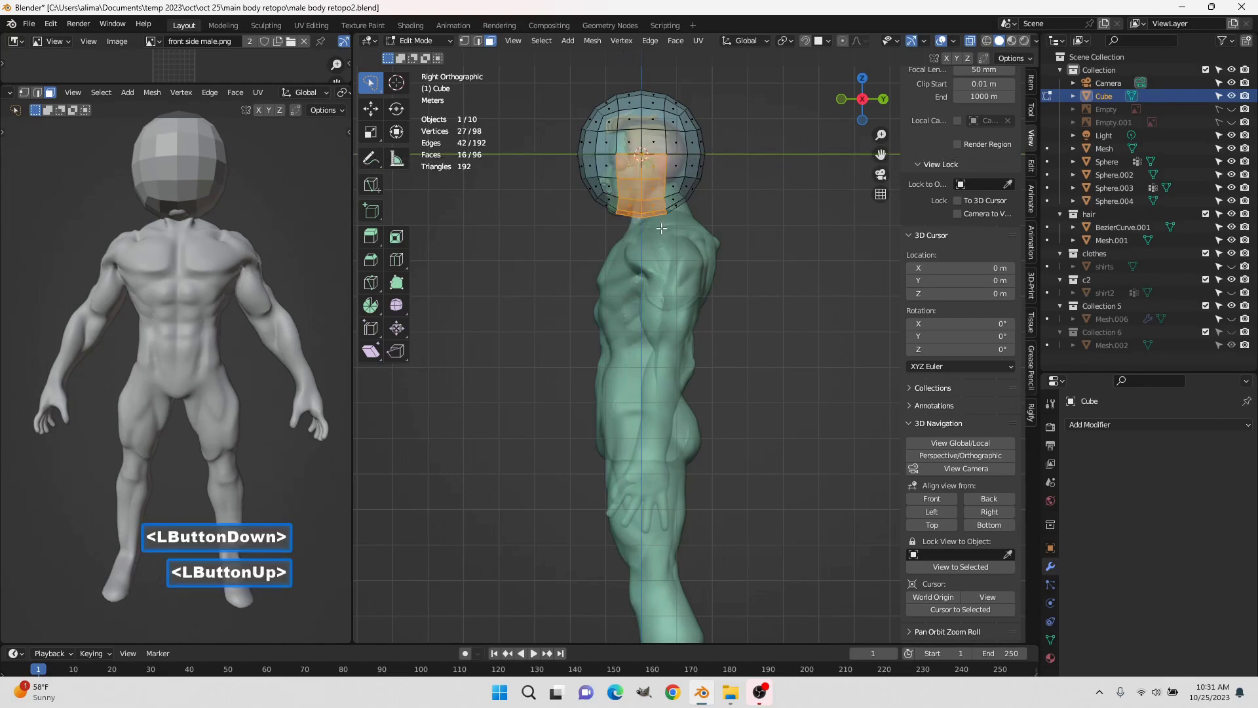
# Turn off X-Ray, save as retopo3, and extrude the 16 selected bottom faces
pyautogui.middleClick(634, 185)
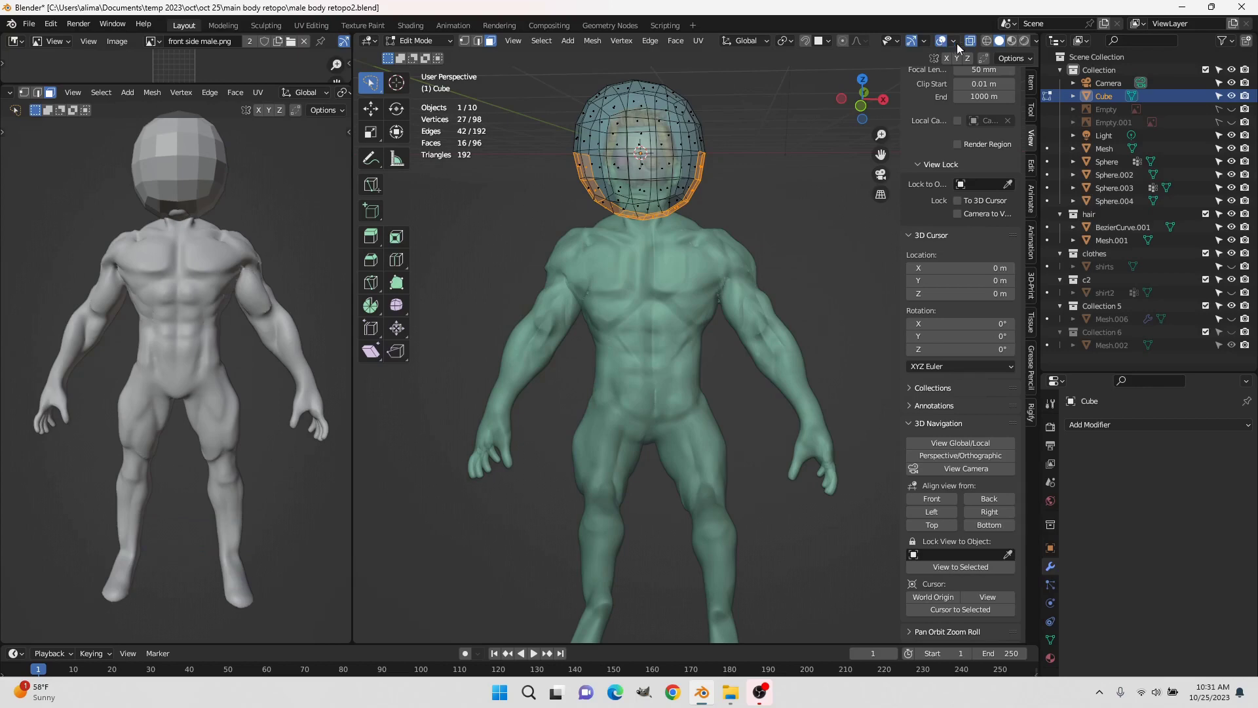
pyautogui.click(972, 47)
pyautogui.middleClick(746, 191)
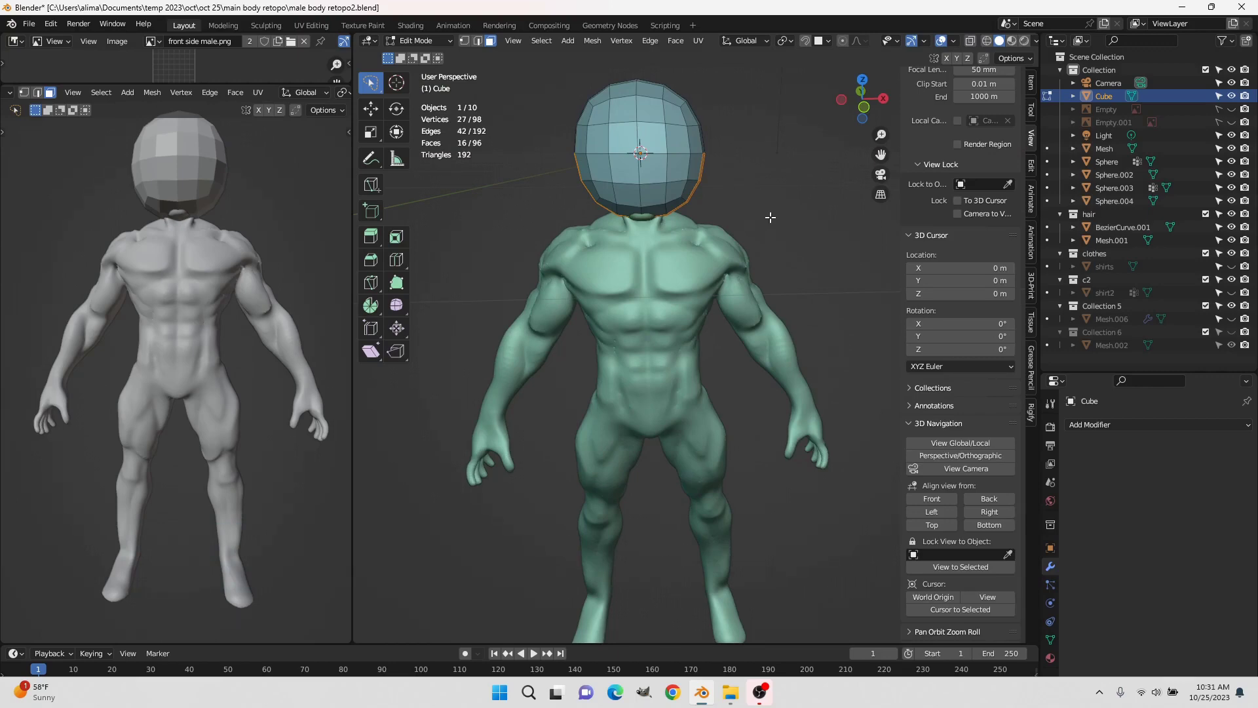
pyautogui.press('Pause')
pyautogui.press('Insert')
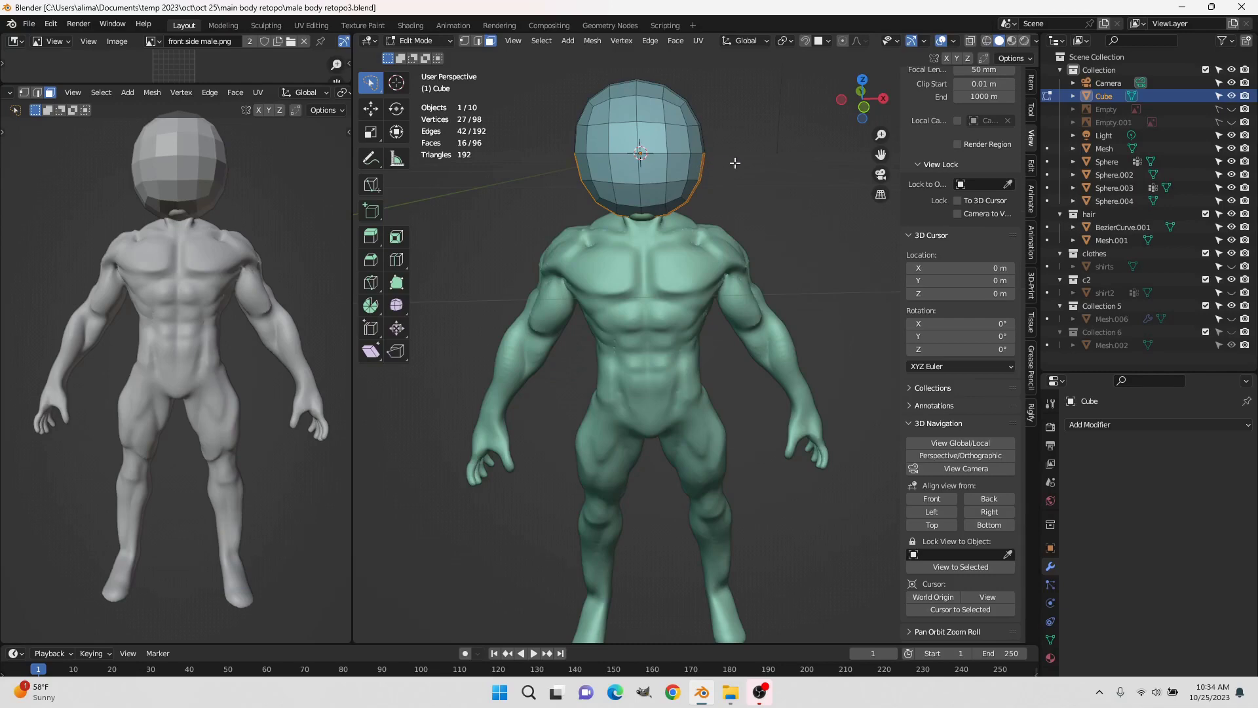
pyautogui.press('e')
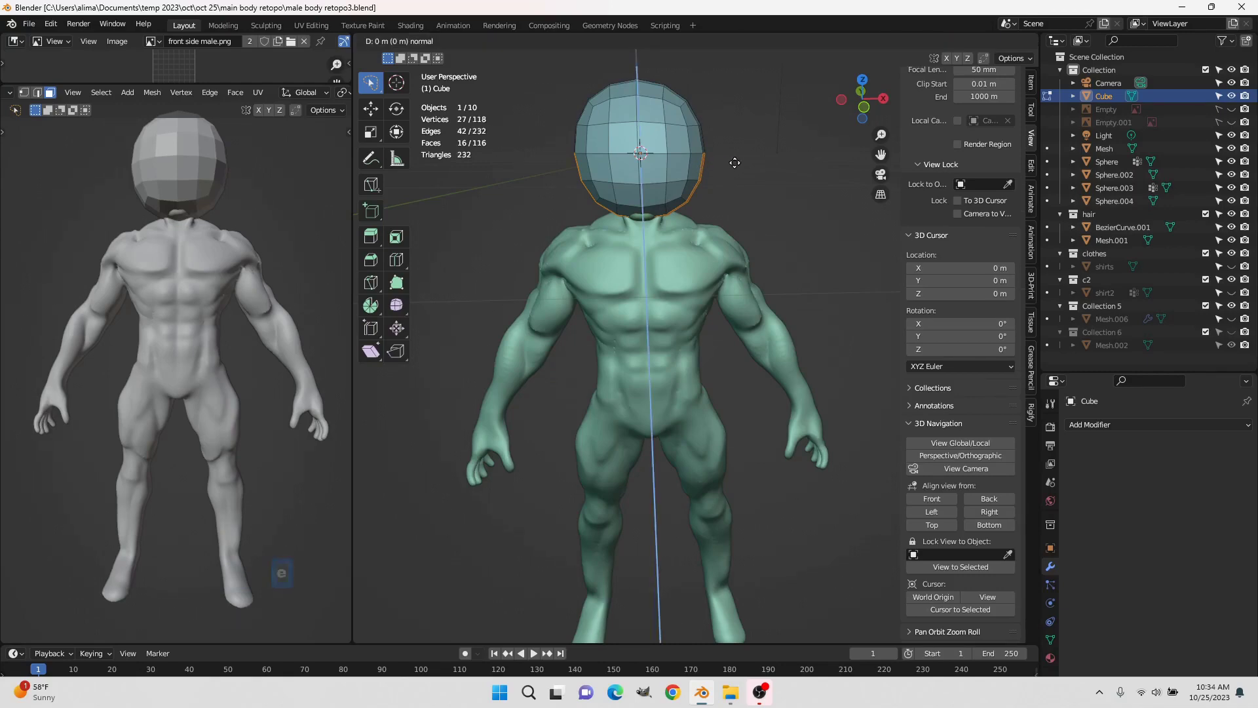
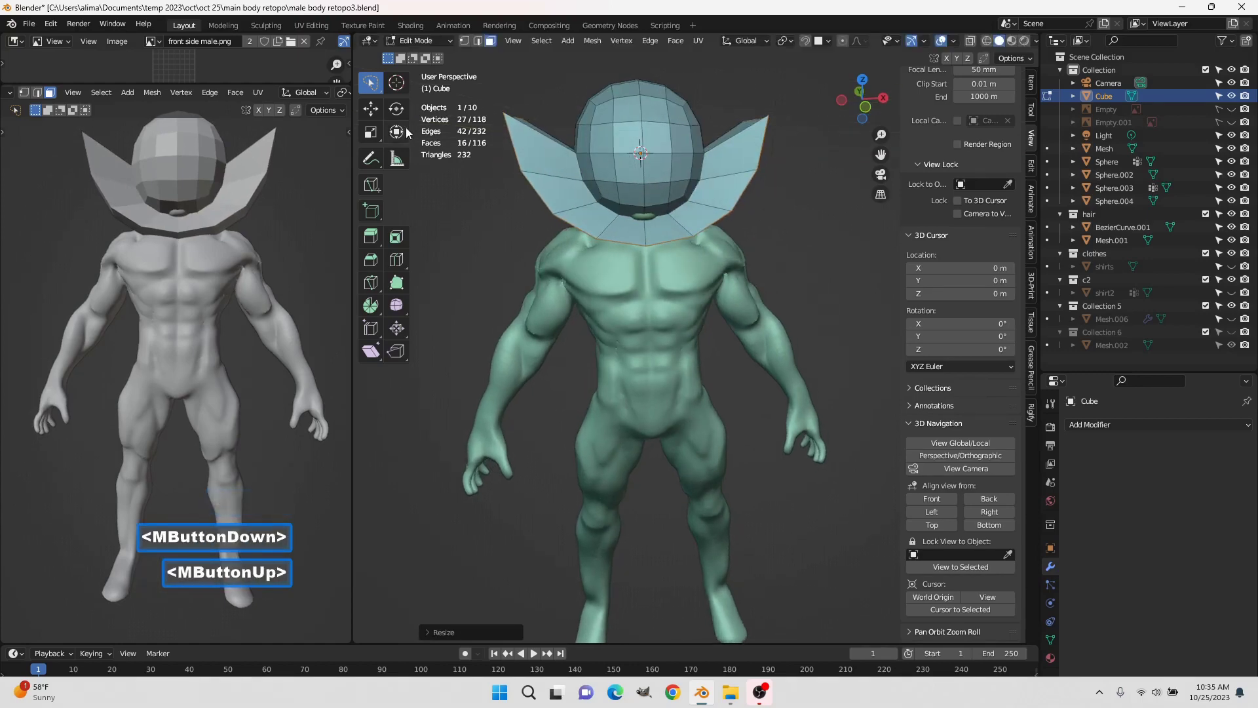
# Lower the collar onto the shoulders and Ctrl-select a path of its side faces
pyautogui.click(382, 114)
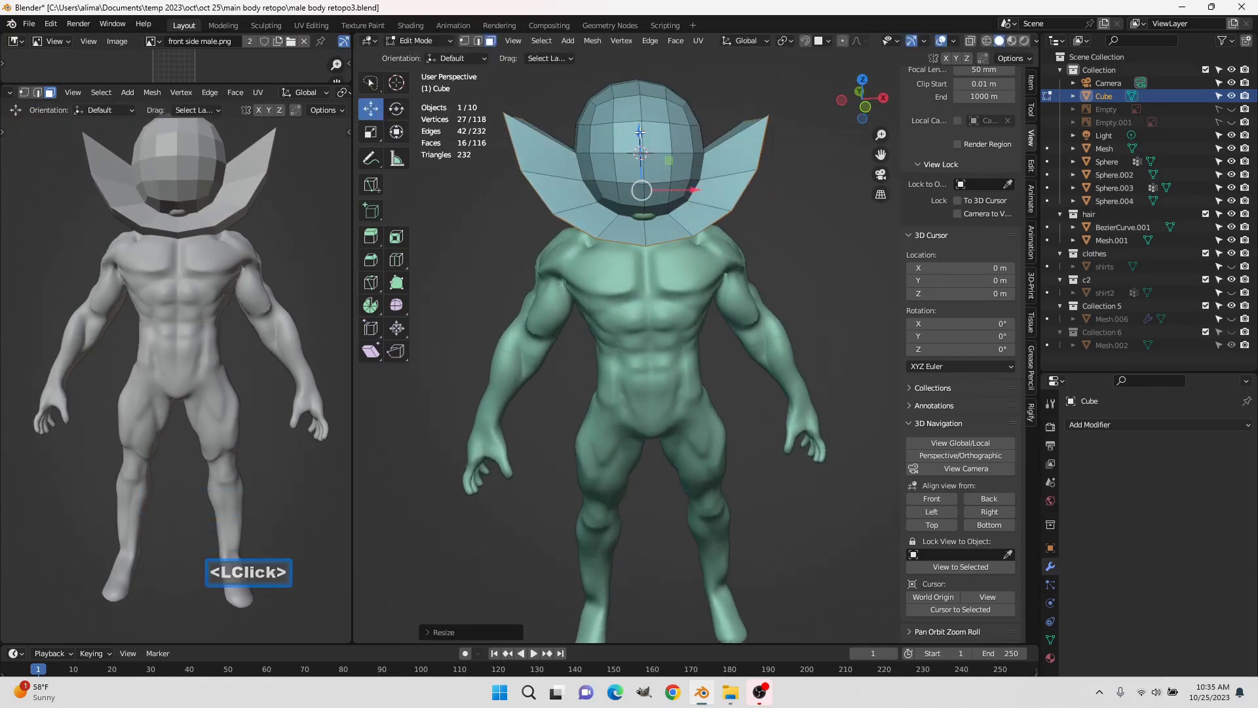
pyautogui.click(644, 133)
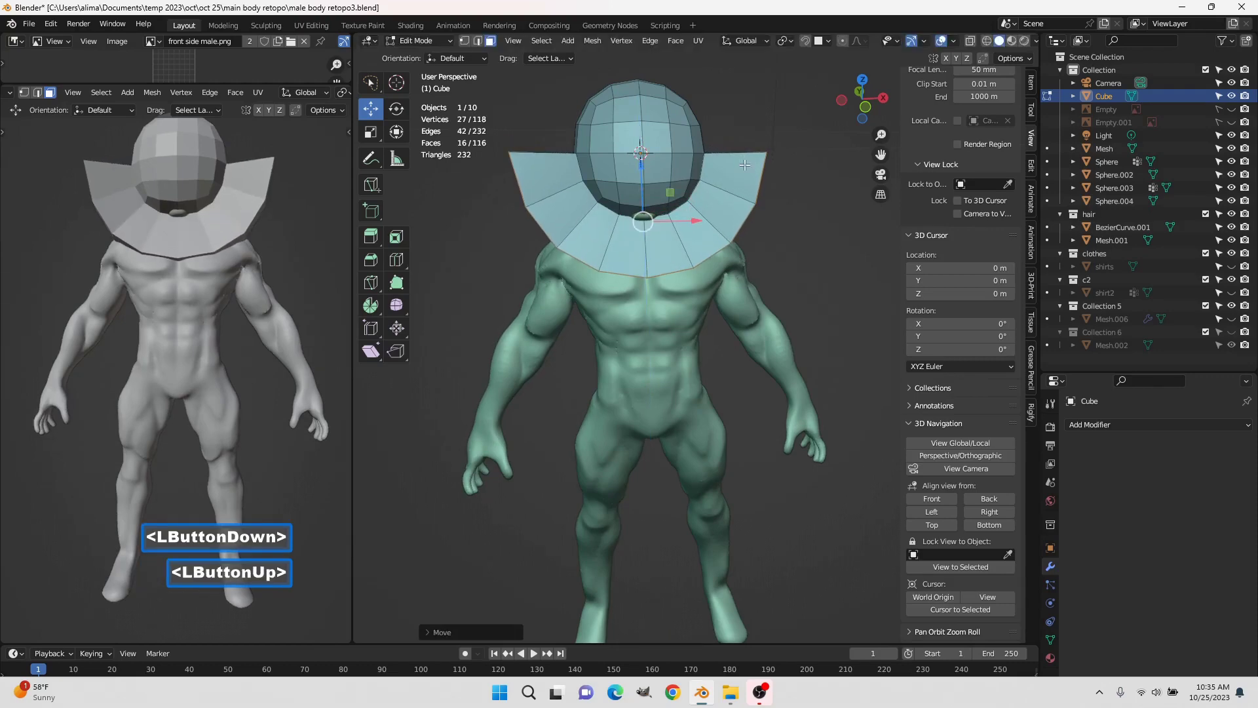
pyautogui.middleClick(808, 199)
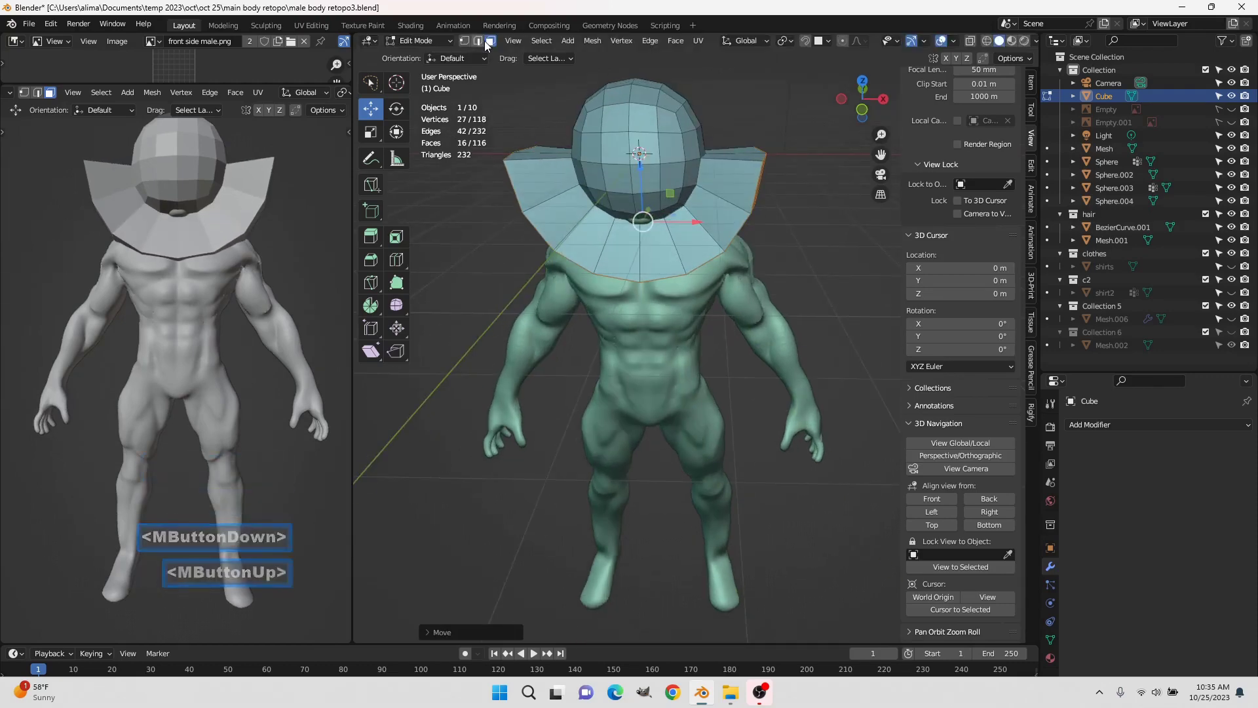
pyautogui.click(549, 183)
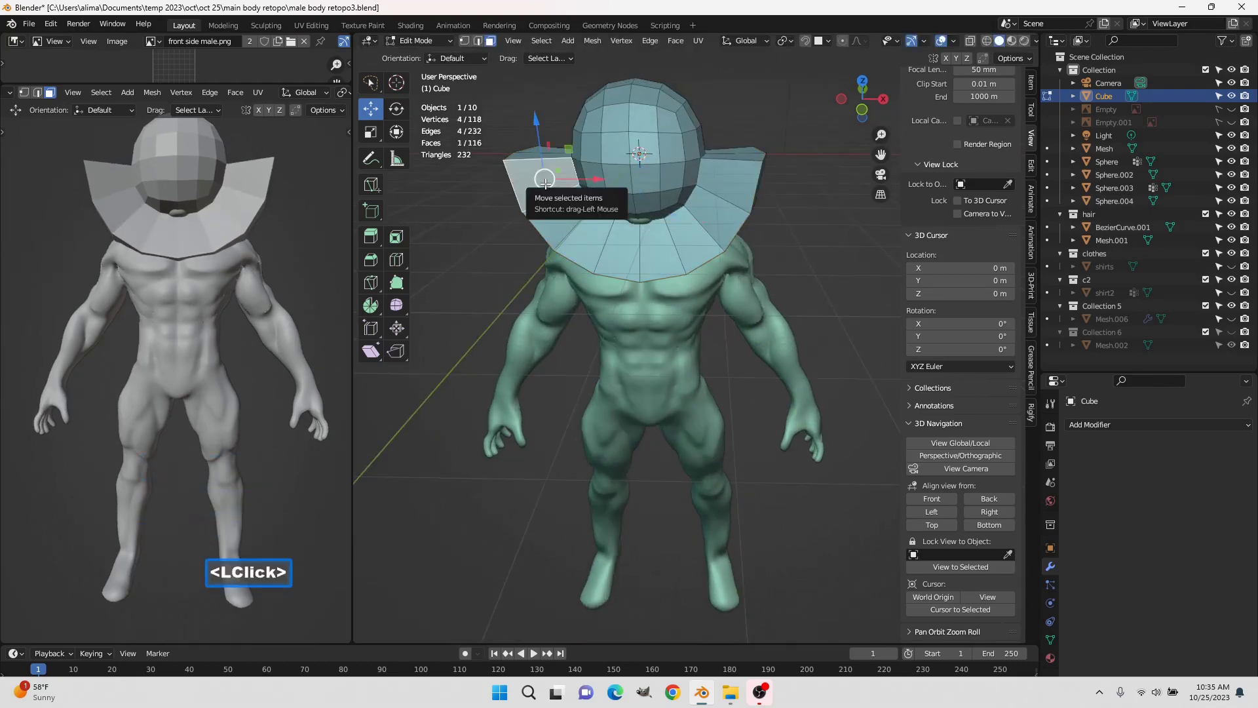
pyautogui.click(651, 253)
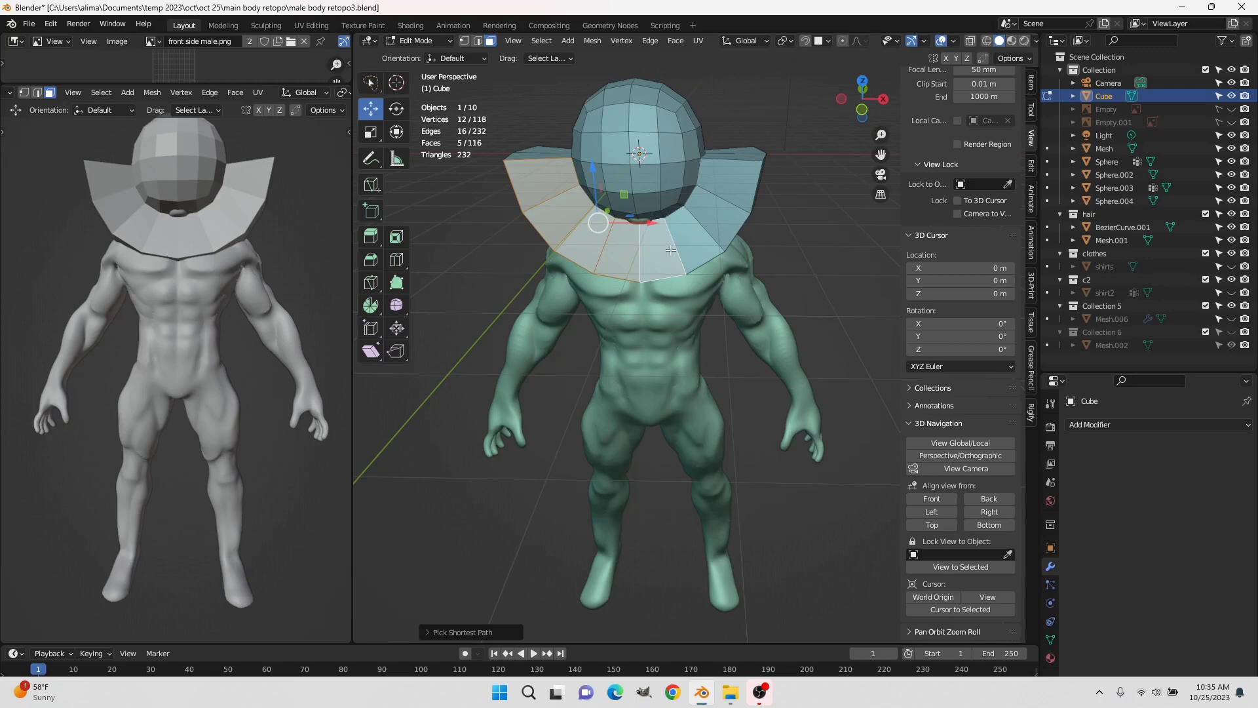
pyautogui.click(733, 184)
# Scale the selected side faces flat along Y to 0 and save as retopo4
pyautogui.middleClick(783, 225)
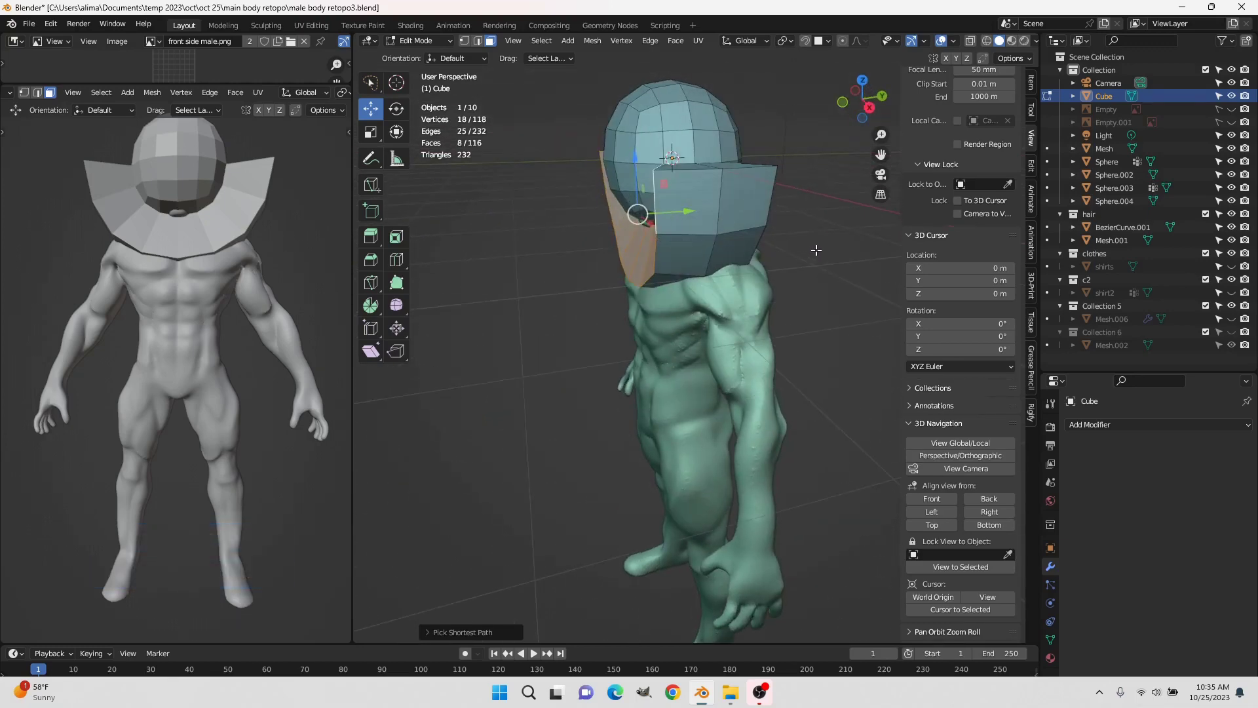
pyautogui.scroll(3)
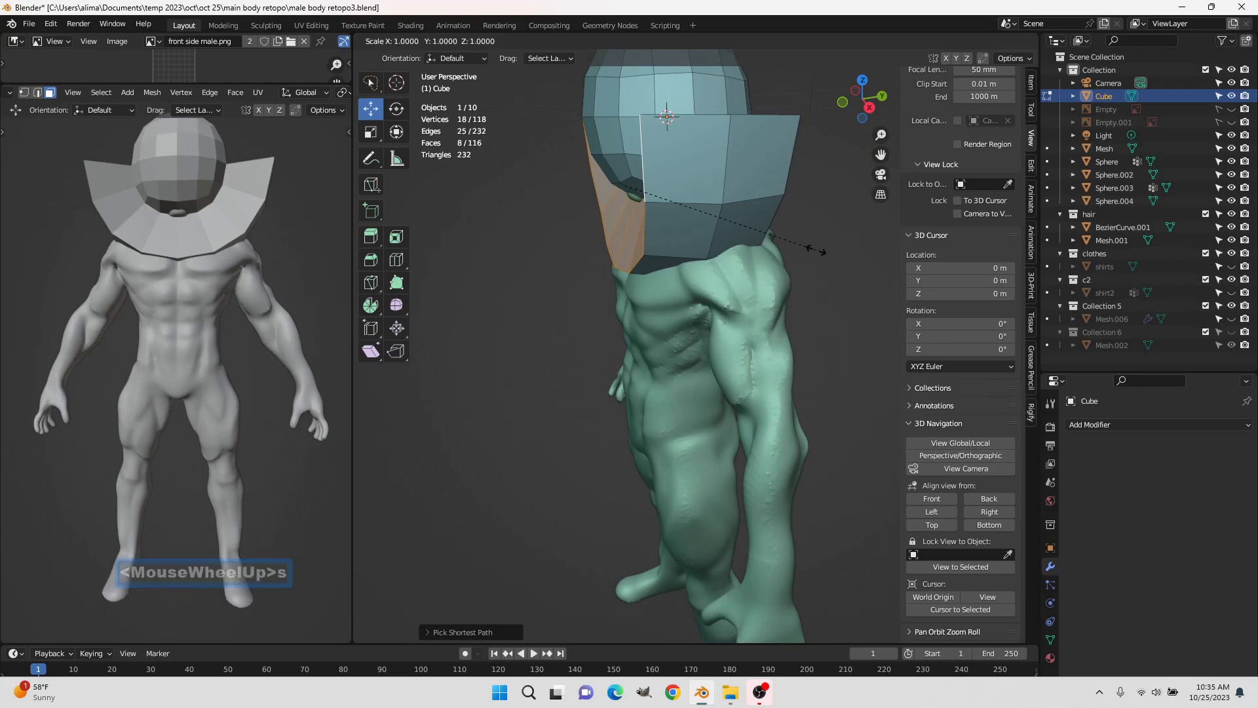
pyautogui.press('y')
pyautogui.press('o')
pyautogui.click(816, 248)
pyautogui.middleClick(809, 204)
pyautogui.middleClick(759, 286)
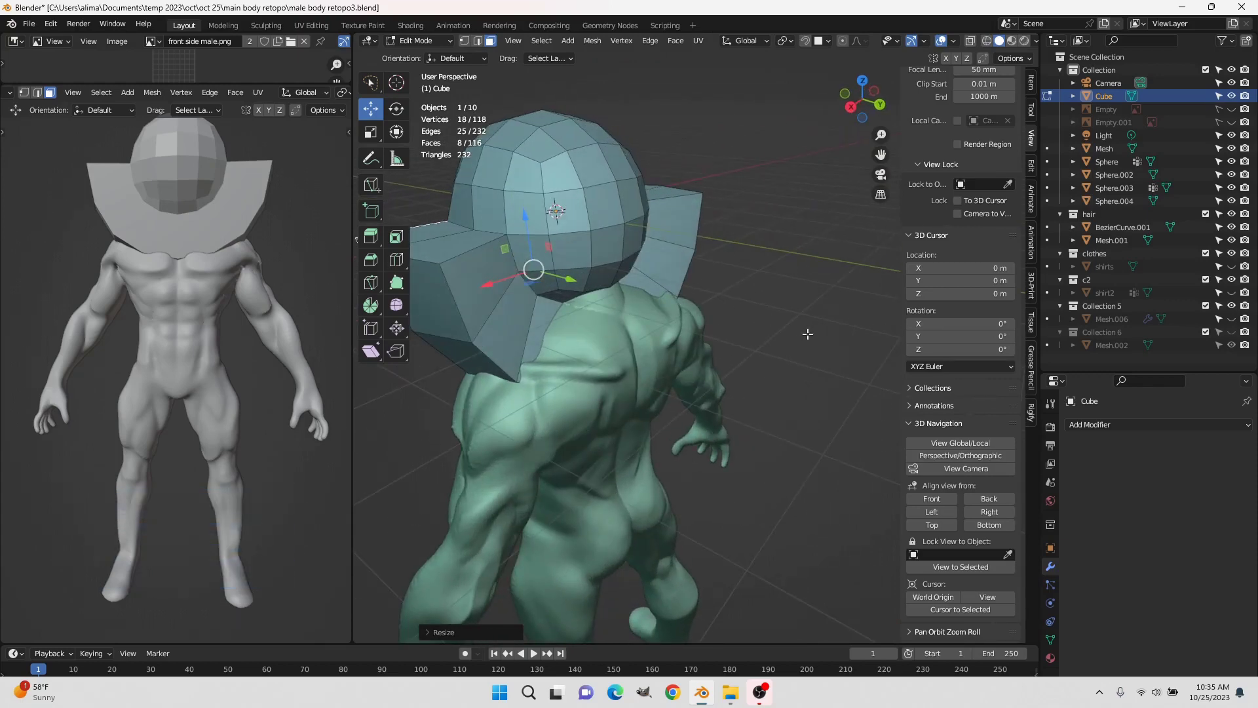
pyautogui.press('Insert')
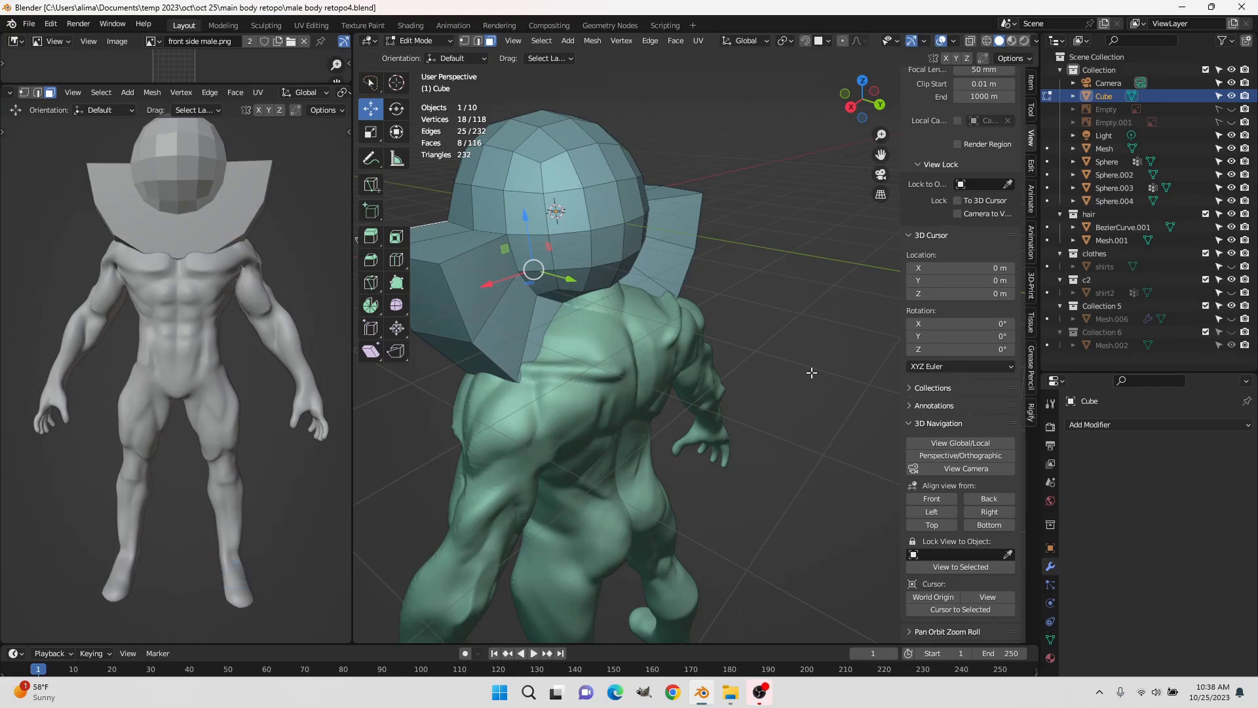
pyautogui.scroll(-3)
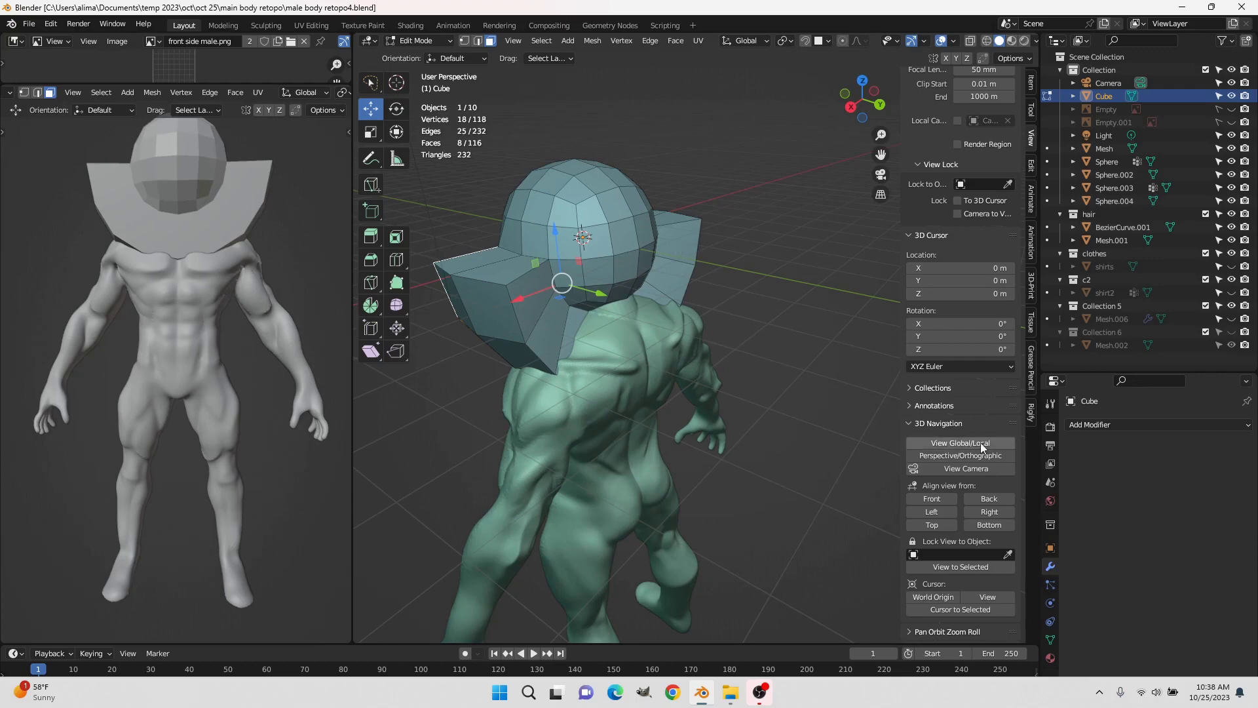
# Isolate the head mesh in local view and select the side flap faces
pyautogui.click(1003, 448)
pyautogui.scroll(-3)
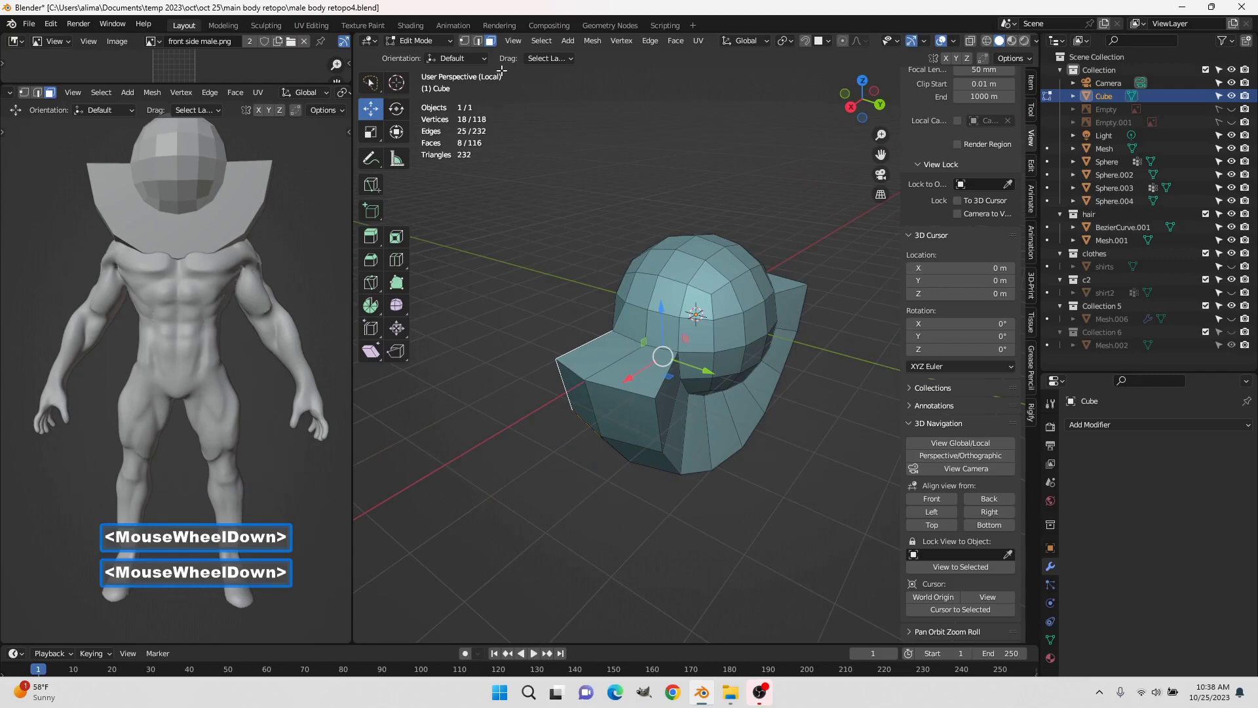
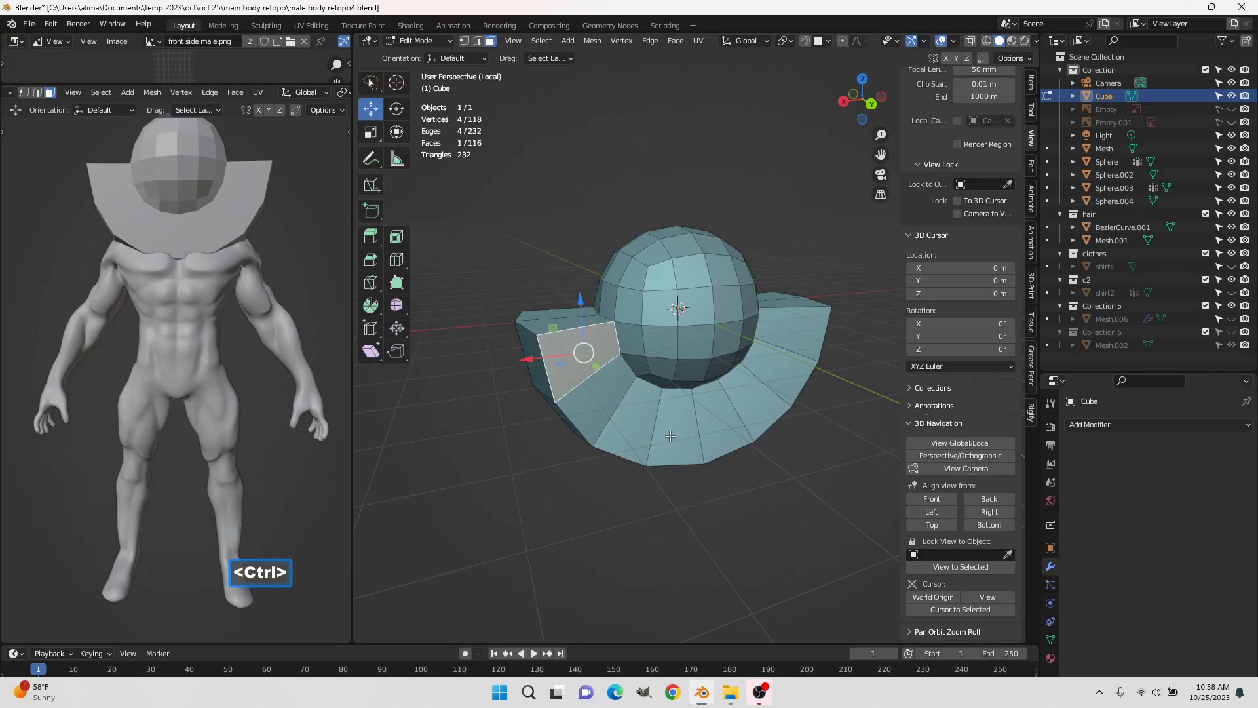
pyautogui.click(674, 436)
pyautogui.click(765, 402)
pyautogui.click(808, 322)
pyautogui.doubleClick(807, 321)
pyautogui.middleClick(610, 402)
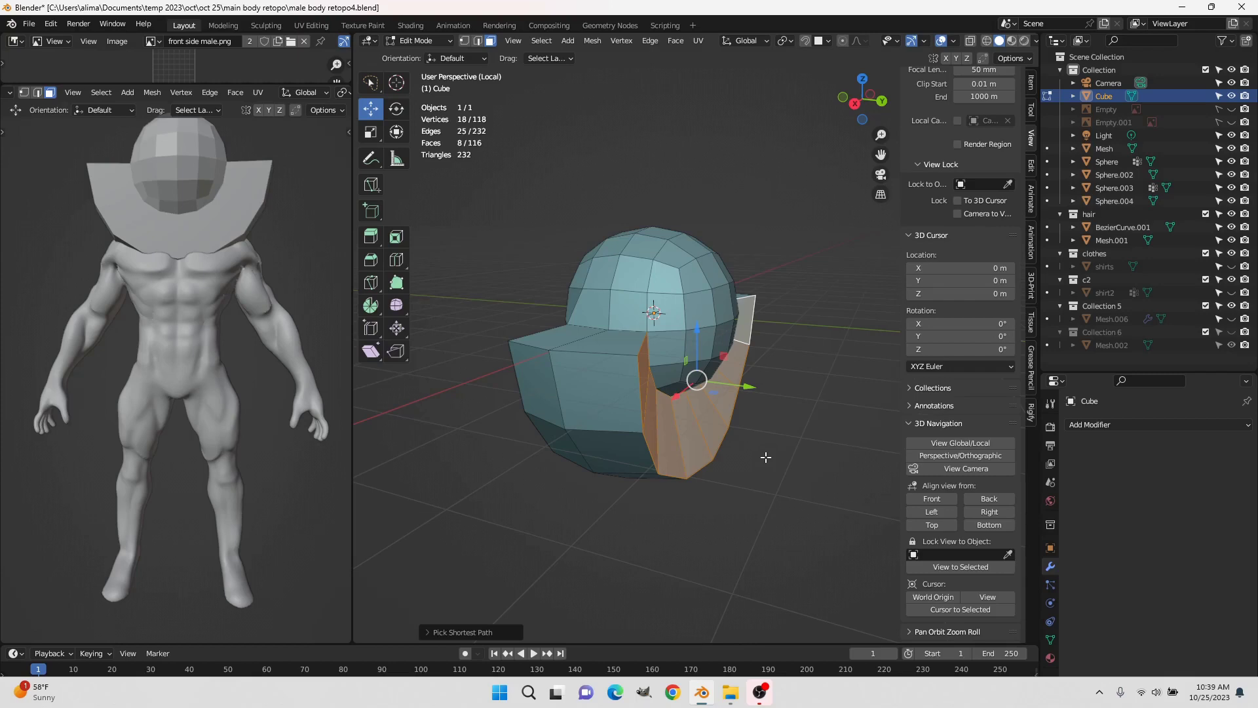
# Scale the flap faces to 0 along Y, deselect all, and return to global view
pyautogui.press('s')
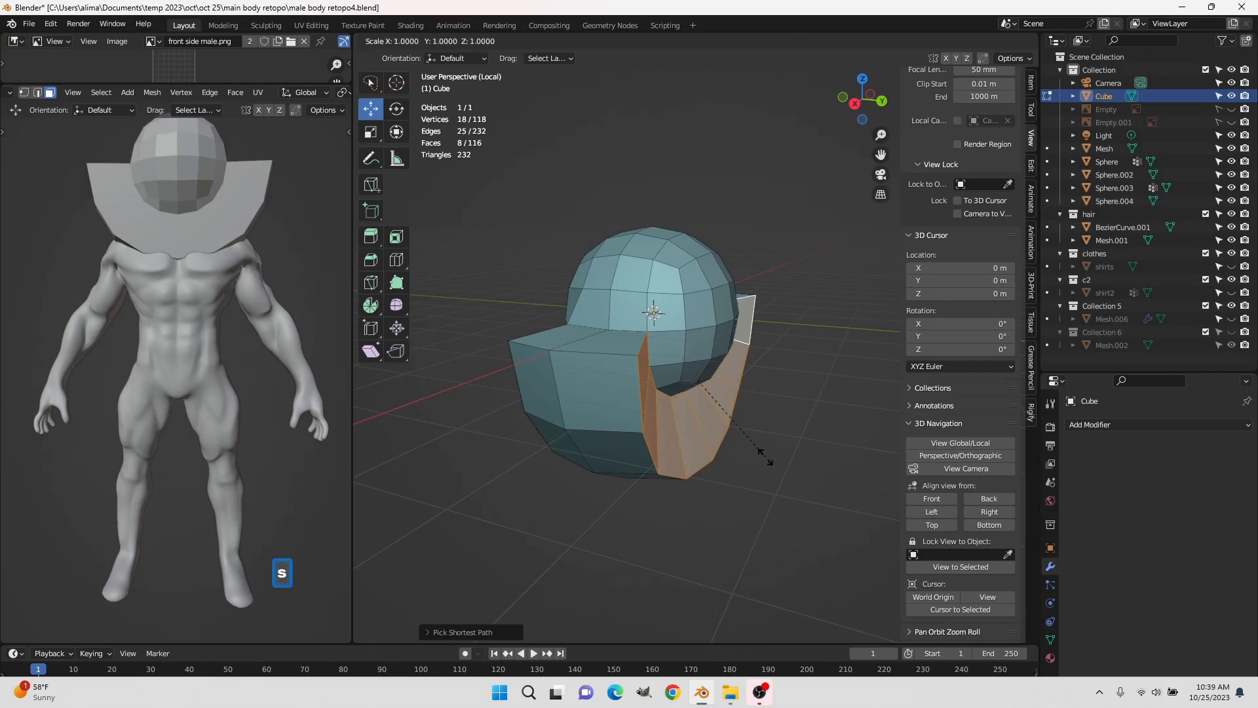
pyautogui.press('y')
pyautogui.press('0')
pyautogui.click(764, 454)
pyautogui.click(764, 454)
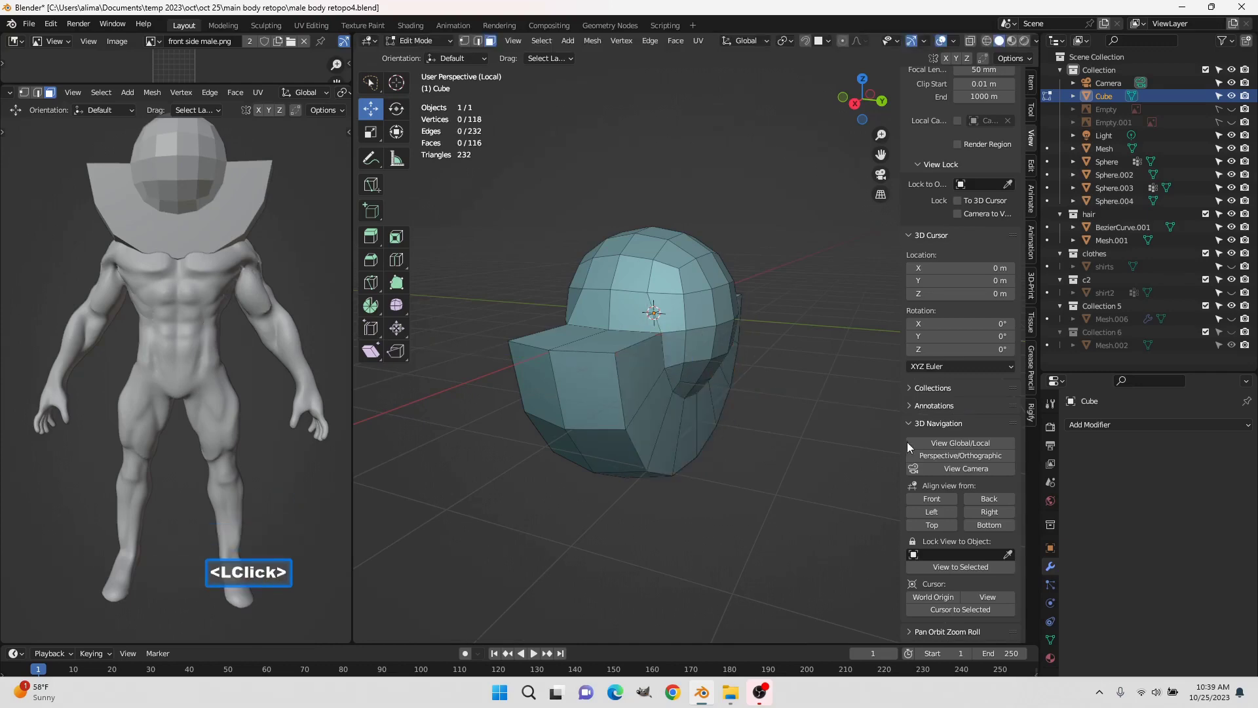
pyautogui.click(939, 448)
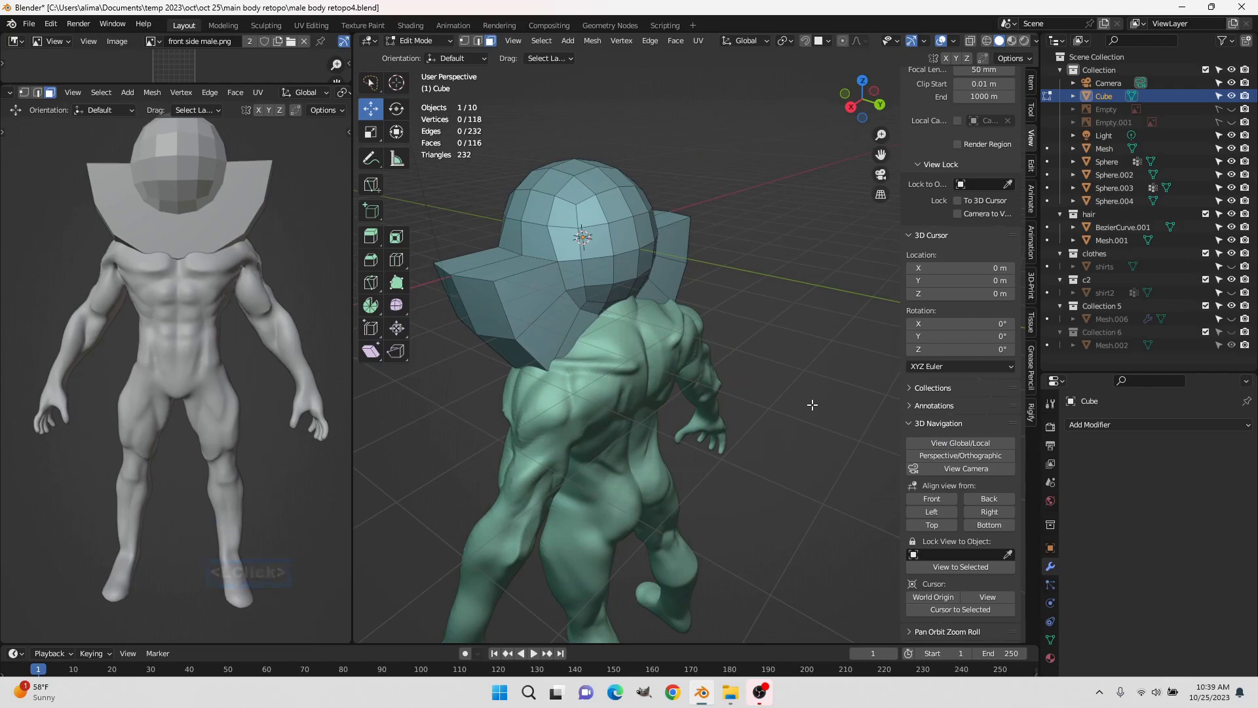
# Save as retopo5 and bring the view around to the head
pyautogui.press('Insert')
pyautogui.scroll(3)
pyautogui.scroll(-3)
pyautogui.middleClick(514, 389)
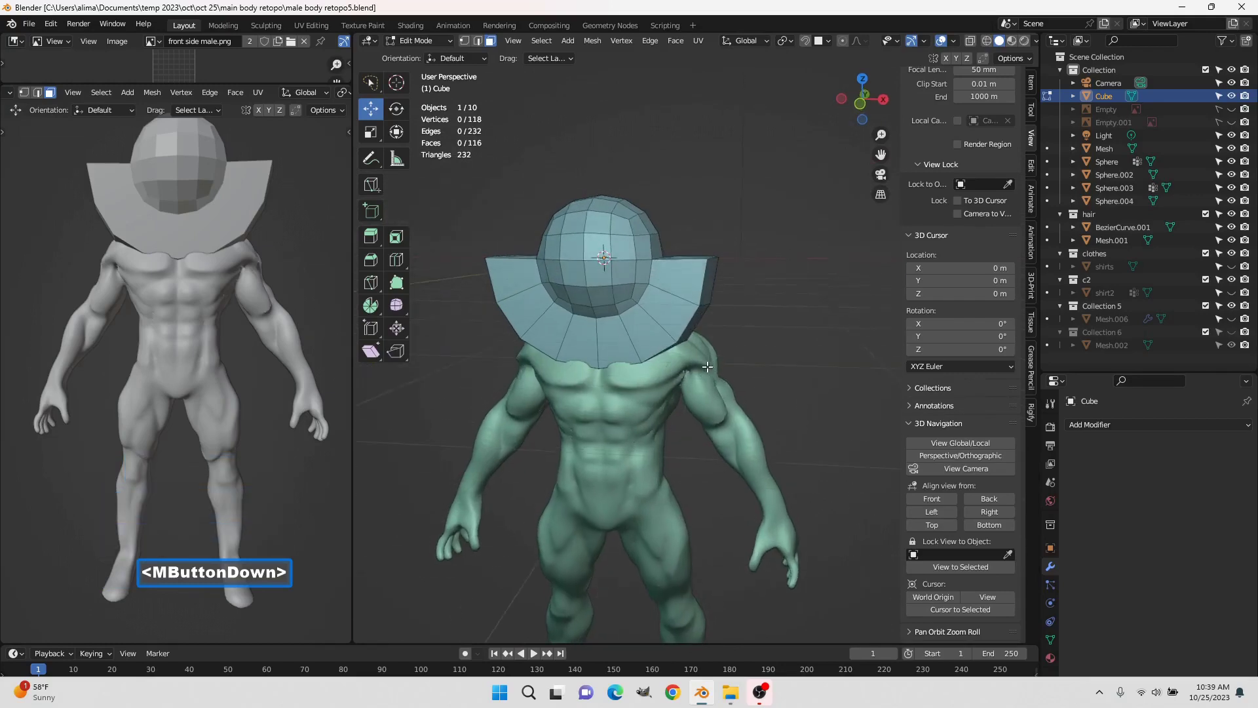
pyautogui.middleClick(636, 352)
pyautogui.scroll(3)
pyautogui.scroll(-3)
pyautogui.middleClick(582, 306)
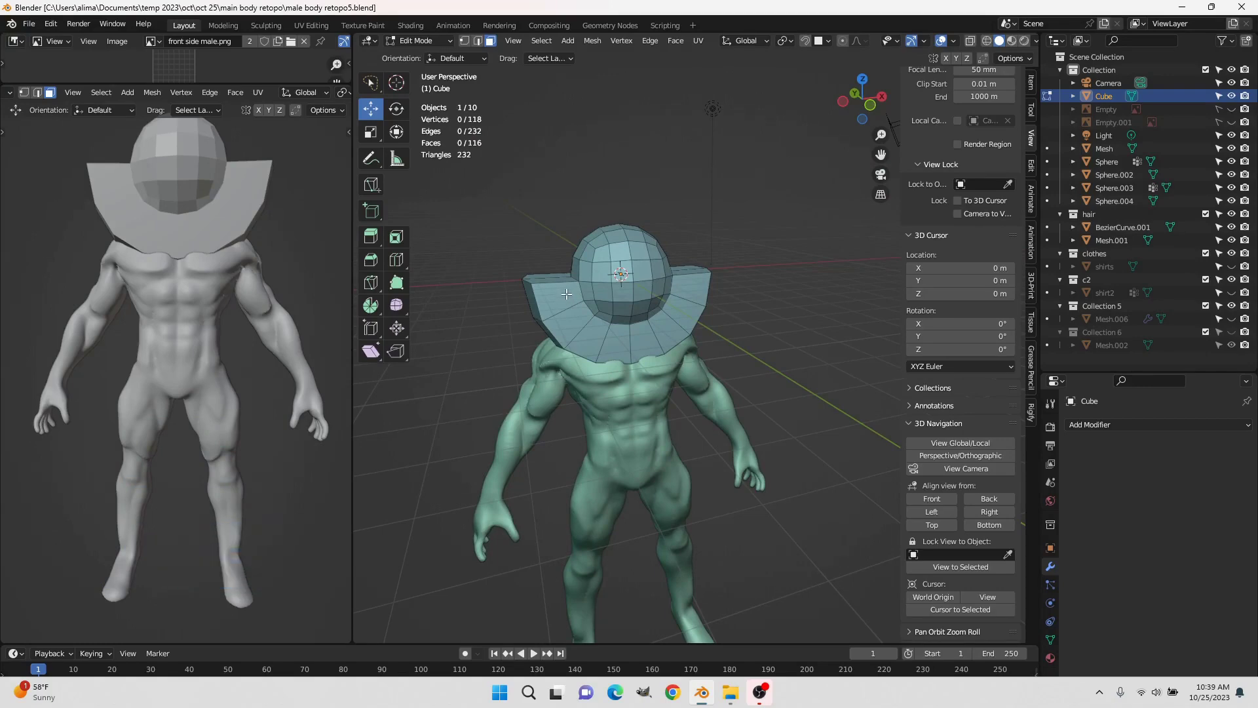
# Select the ring of faces around the collar's outer band
pyautogui.click(564, 285)
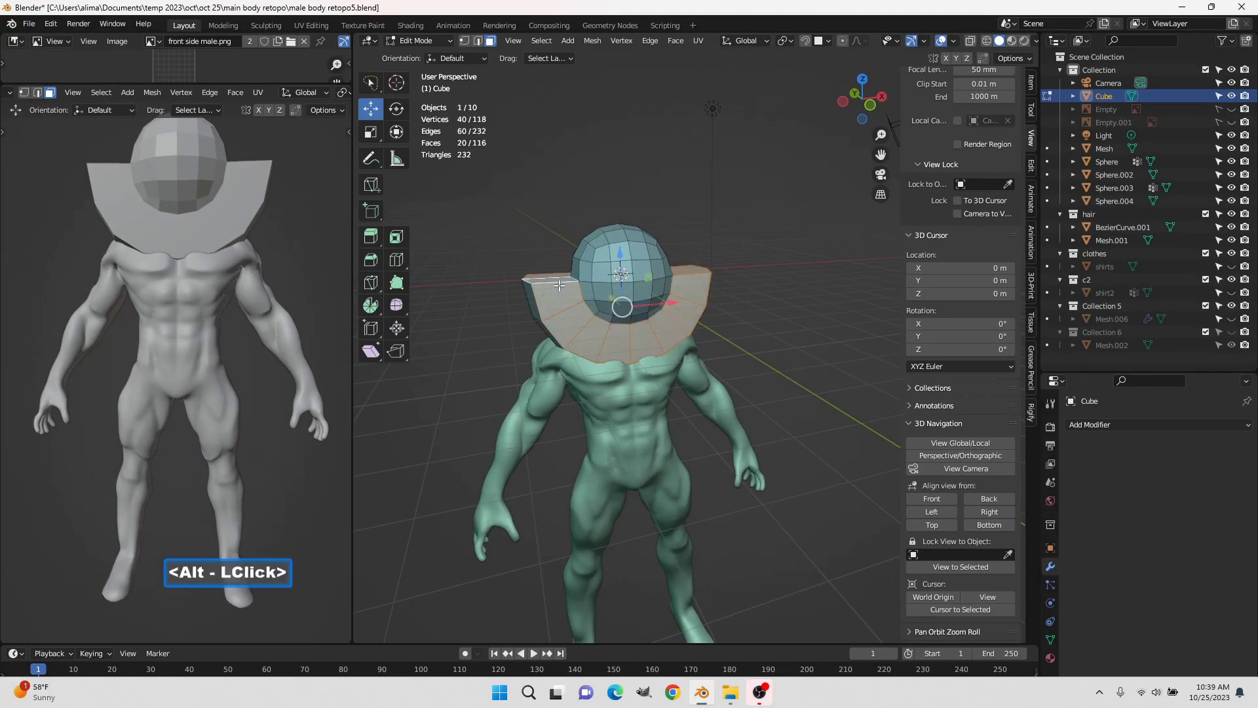
pyautogui.middleClick(560, 313)
pyautogui.middleClick(613, 337)
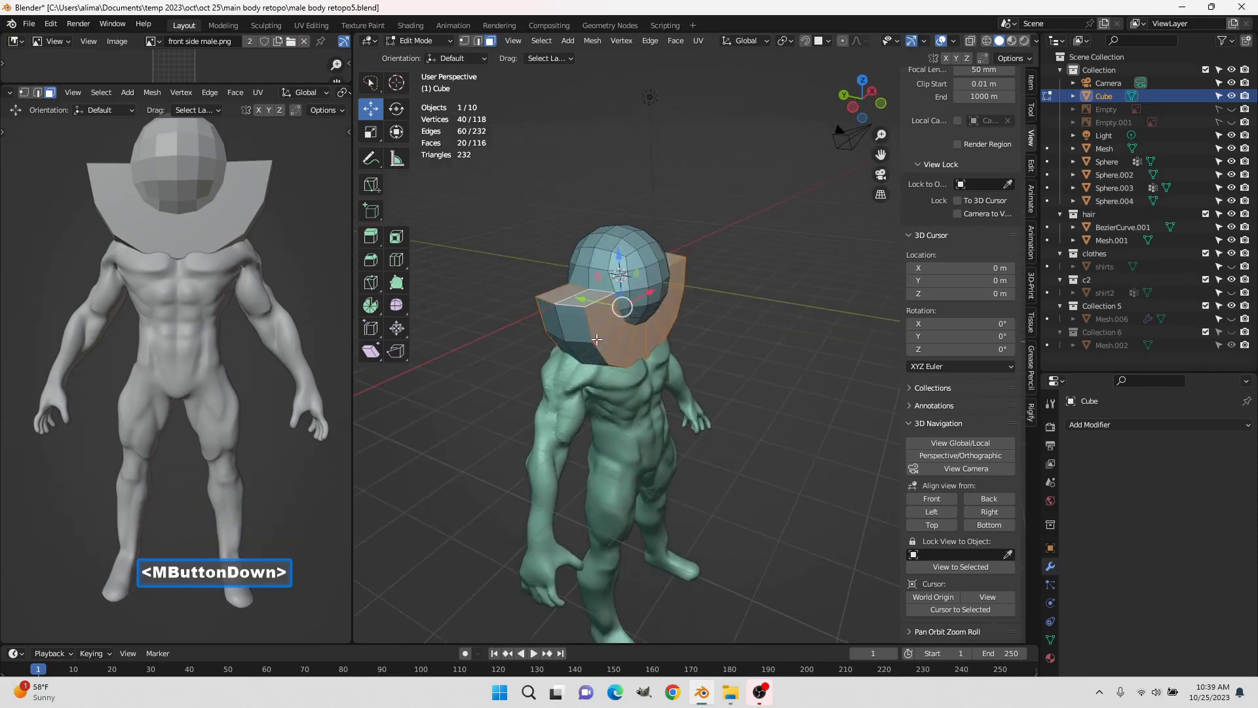
pyautogui.click(956, 446)
pyautogui.middleClick(671, 419)
pyautogui.press('c')
pyautogui.click(578, 348)
pyautogui.rightClick(676, 489)
pyautogui.middleClick(776, 508)
# Isolate the collar in local view and extend the selection to all collar faces
pyautogui.press('c')
pyautogui.click(661, 460)
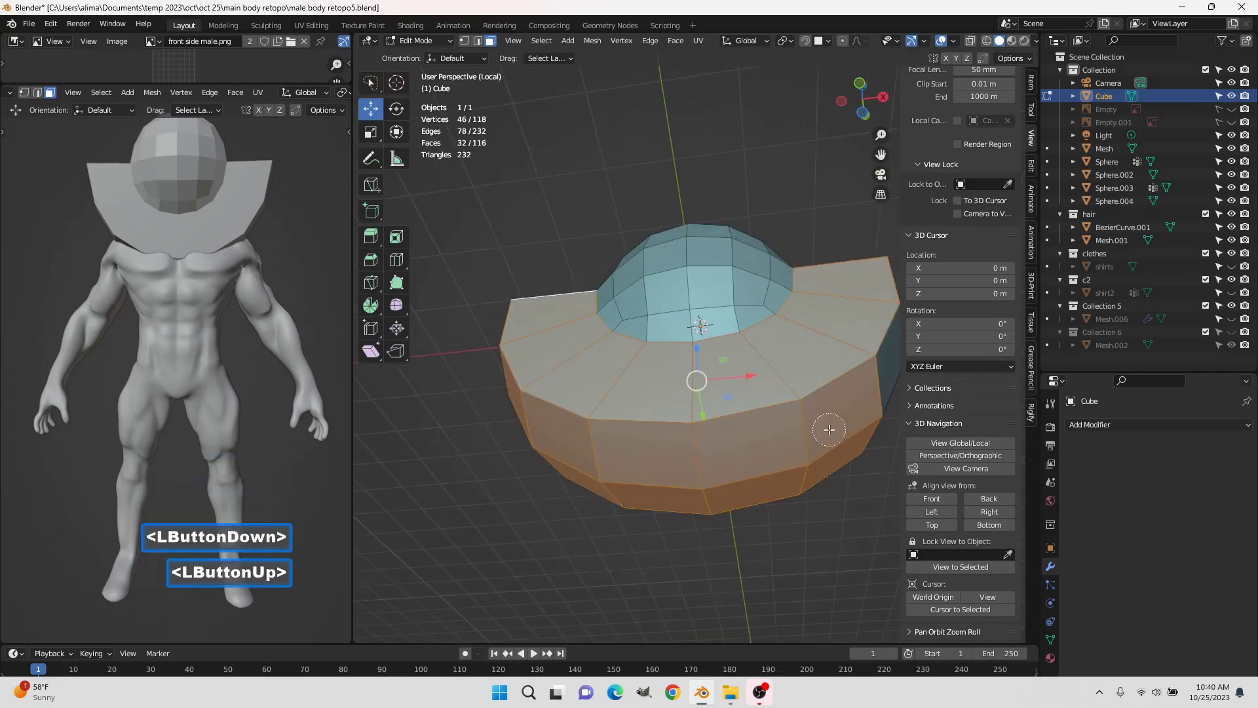
pyautogui.rightClick(834, 419)
pyautogui.middleClick(844, 414)
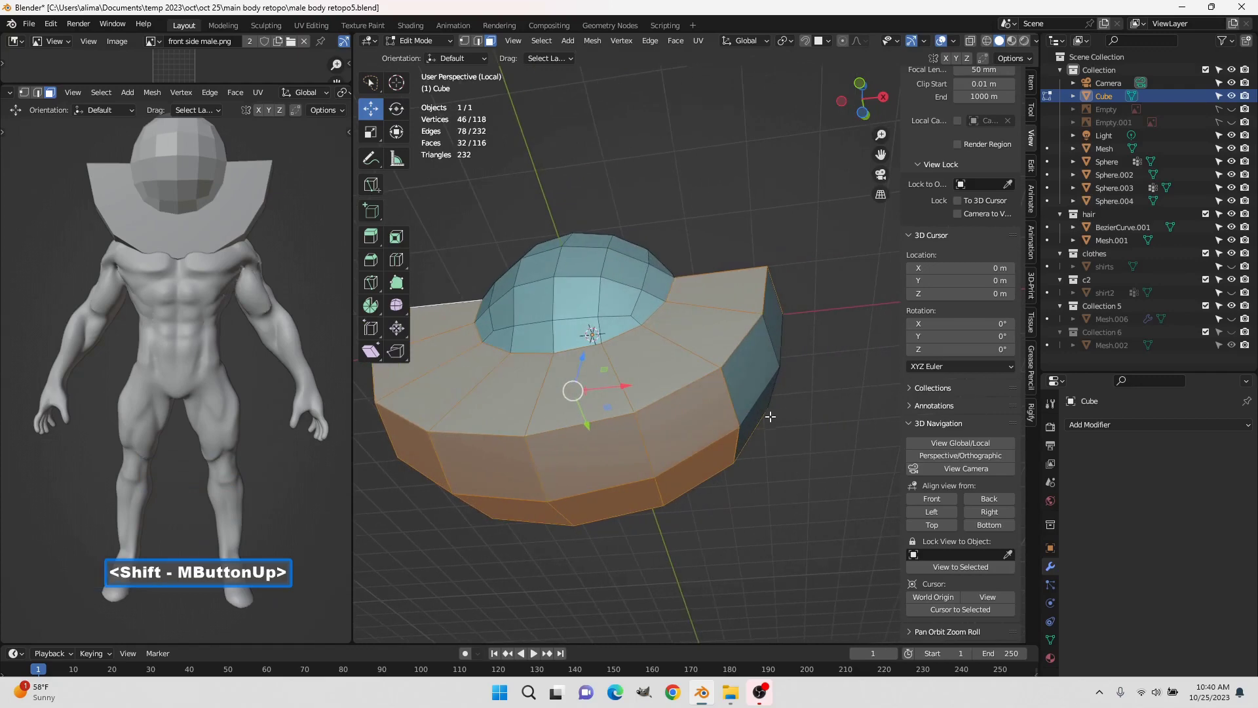
pyautogui.middleClick(817, 404)
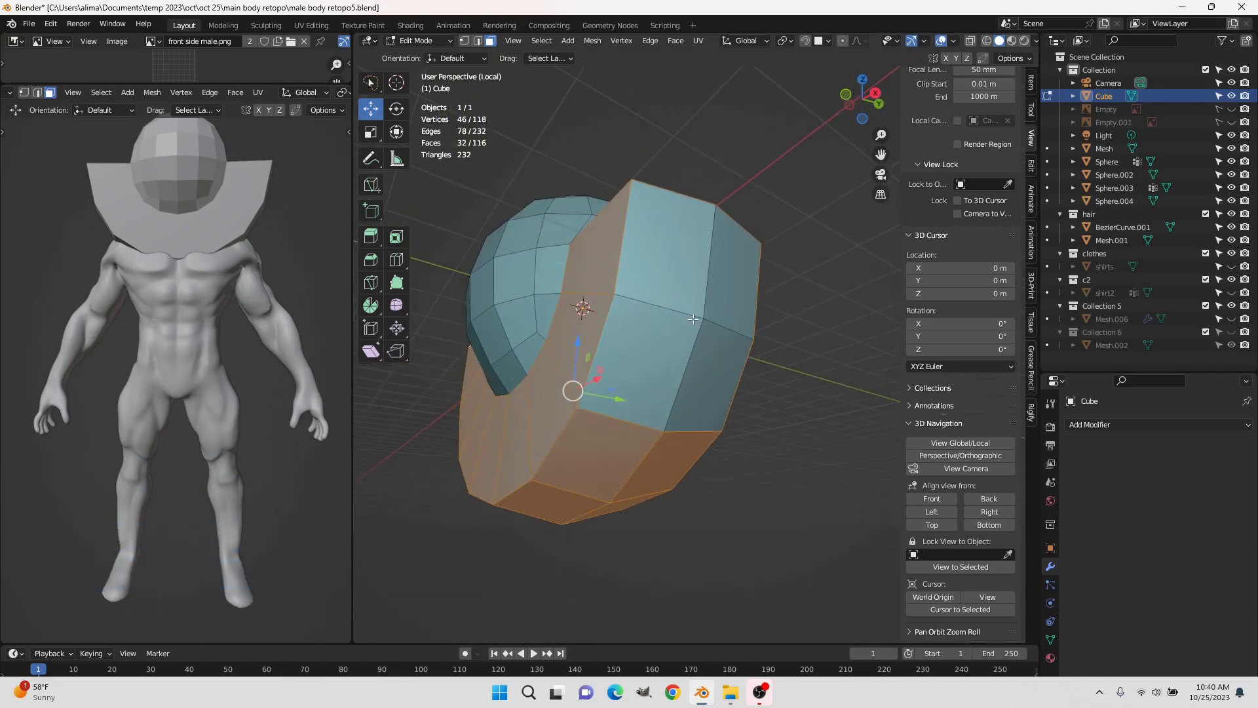
pyautogui.press('c')
pyautogui.click(701, 294)
pyautogui.rightClick(705, 348)
# Return to global view and invert the selection with Ctrl+I onto the head cap
pyautogui.scroll(-3)
pyautogui.middleClick(669, 329)
pyautogui.middleClick(538, 397)
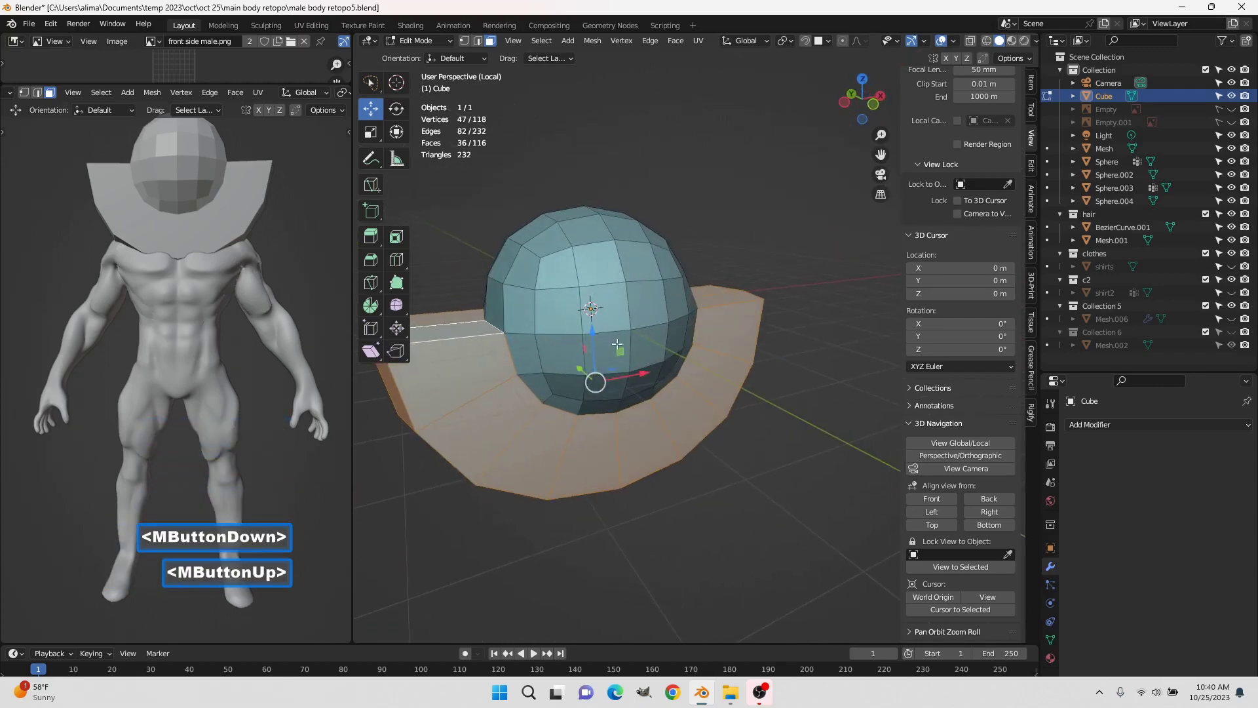
pyautogui.middleClick(671, 403)
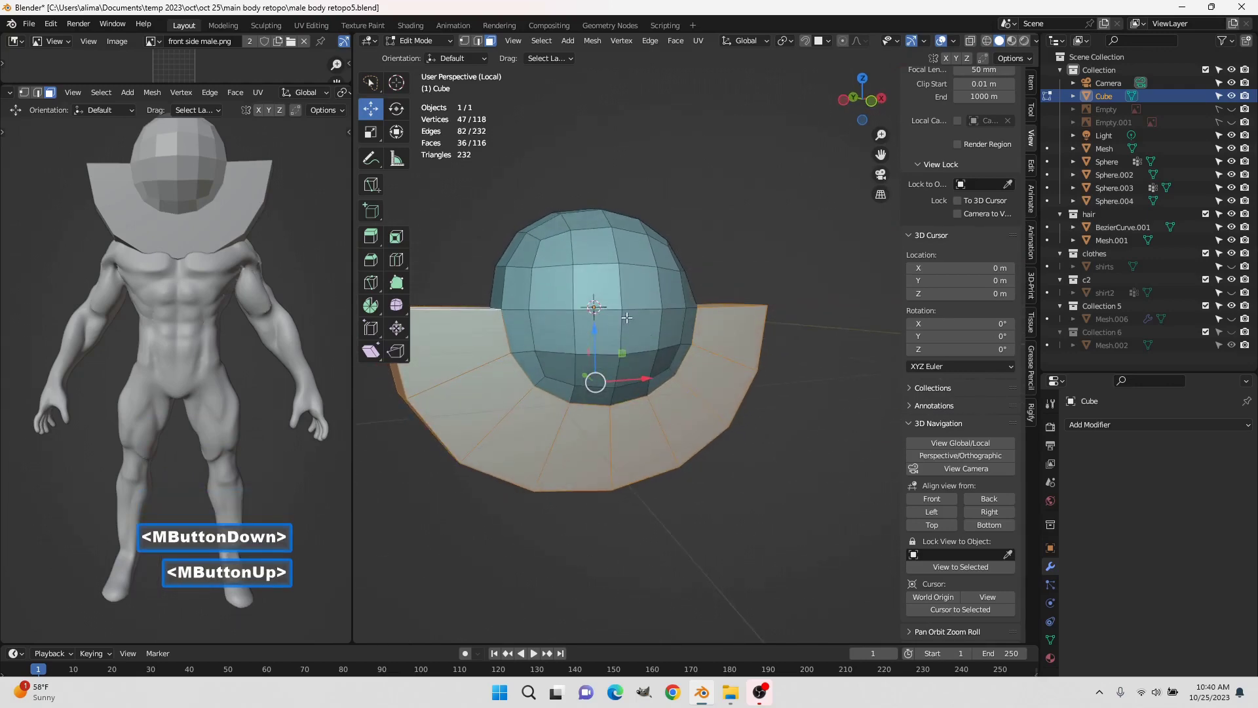
pyautogui.scroll(-3)
pyautogui.click(967, 447)
pyautogui.middleClick(703, 375)
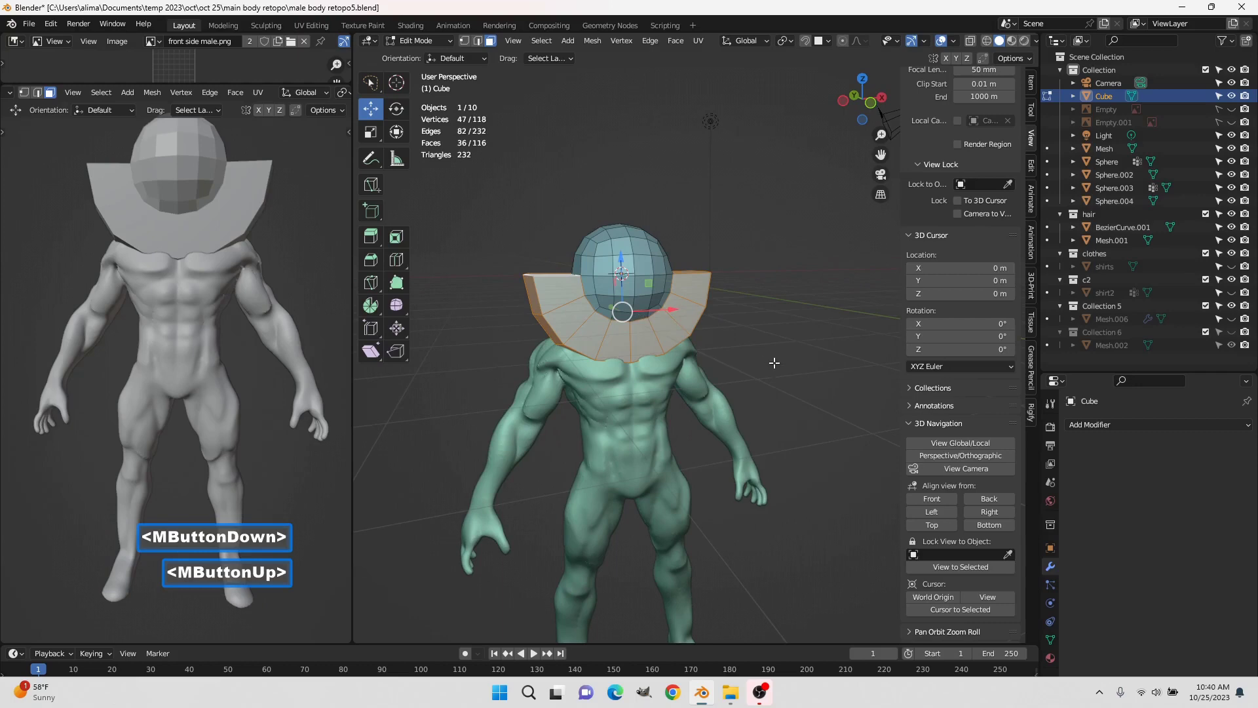
pyautogui.press('ctrl+i')
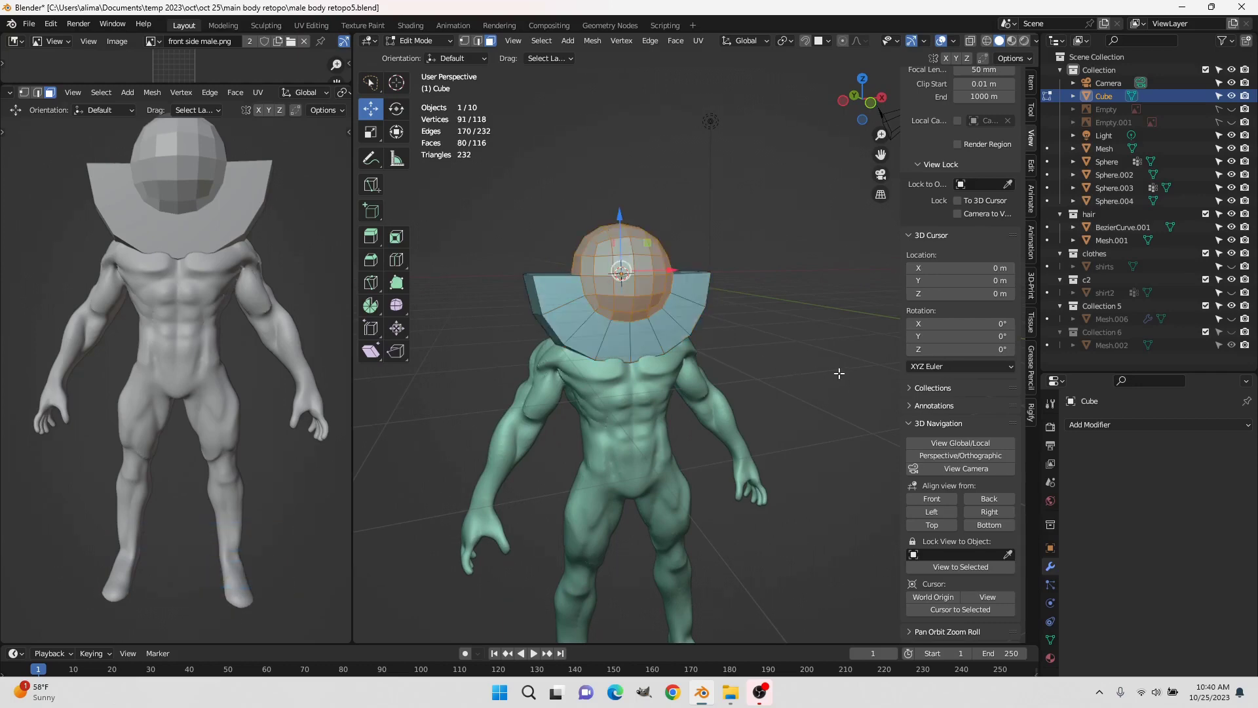
# Delete the head cap faces, leaving the collar, and save as retopo6
pyautogui.press('x')
pyautogui.click(785, 258)
pyautogui.press('Insert')
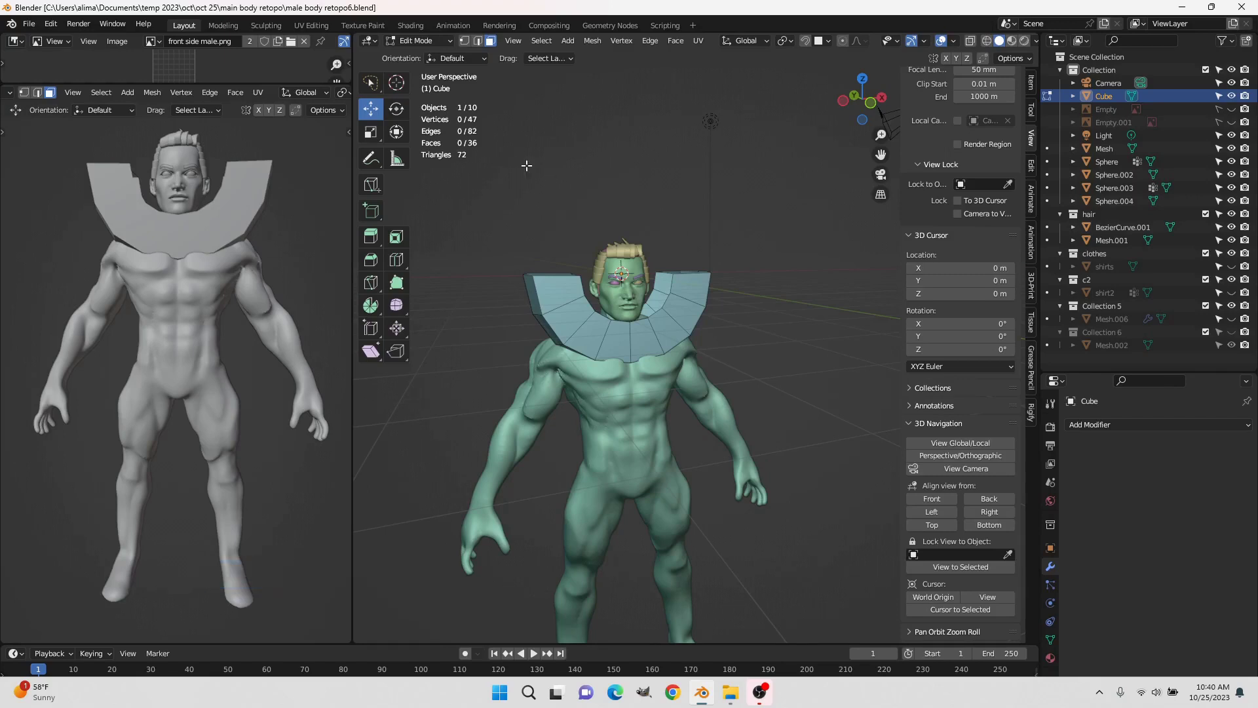
# In Object Mode, move the collar down along Z onto the chest and check its fit
pyautogui.click(426, 49)
pyautogui.click(430, 66)
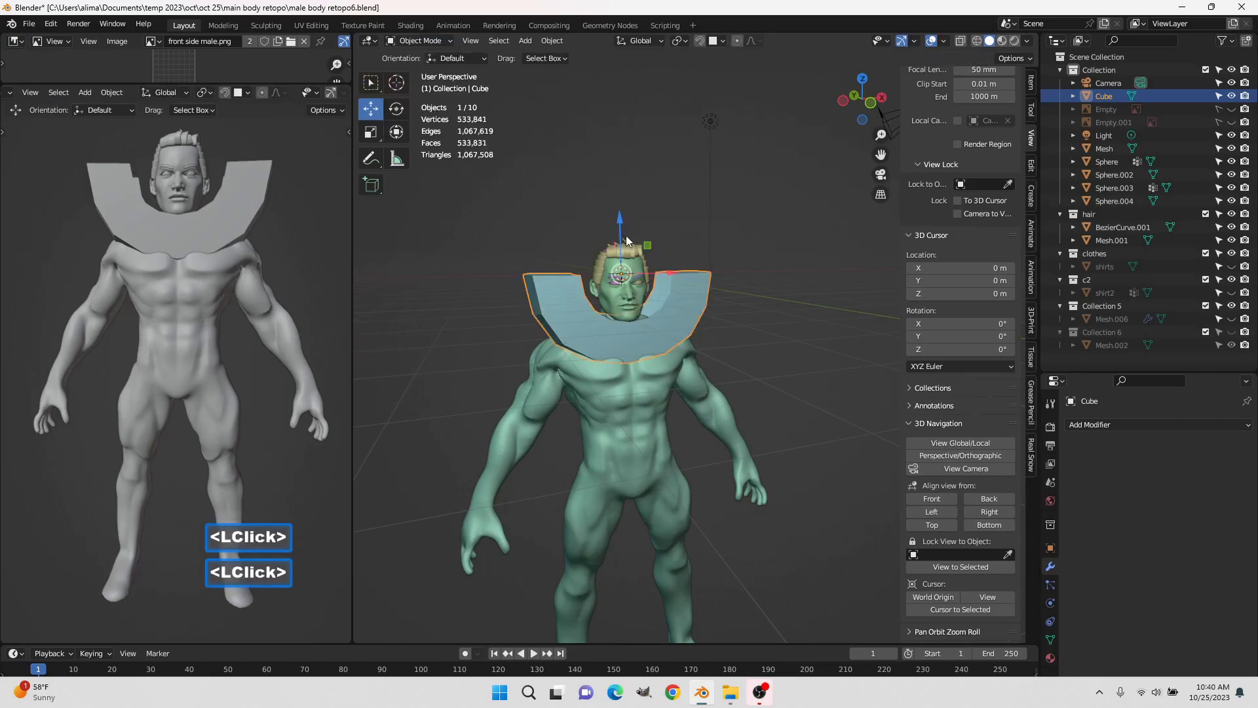
pyautogui.click(621, 230)
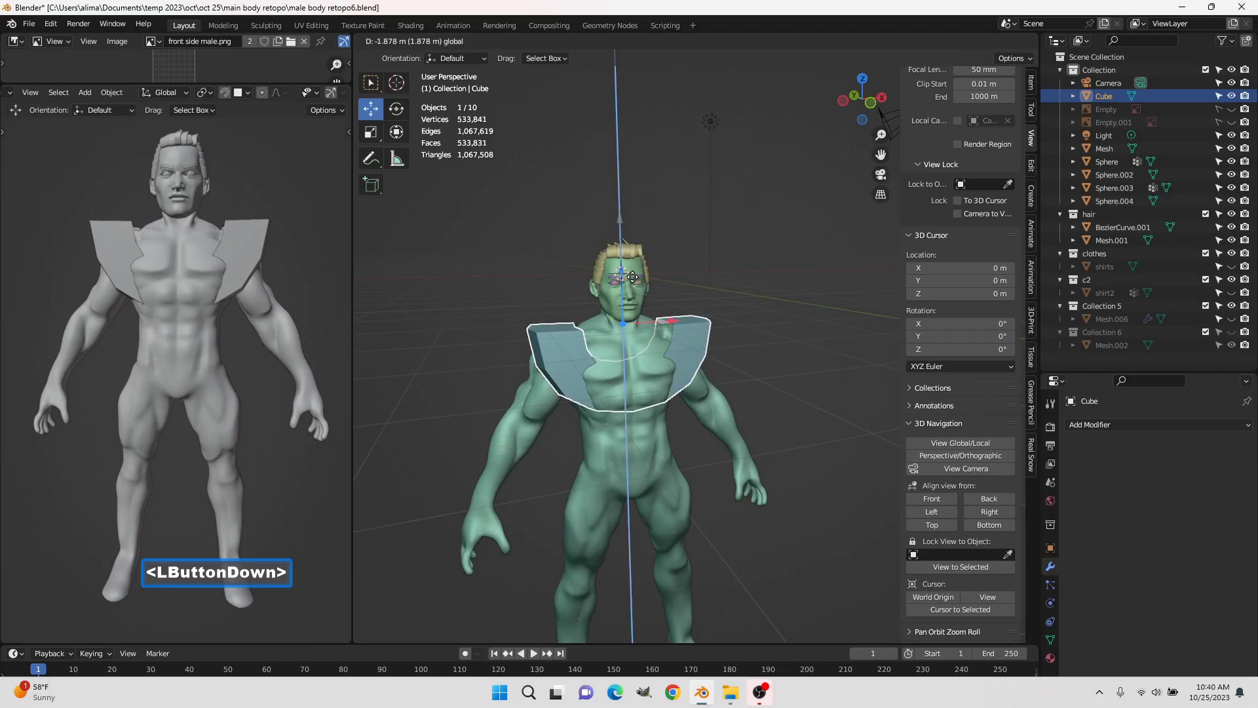
pyautogui.middleClick(789, 370)
pyautogui.click(624, 279)
pyautogui.middleClick(723, 368)
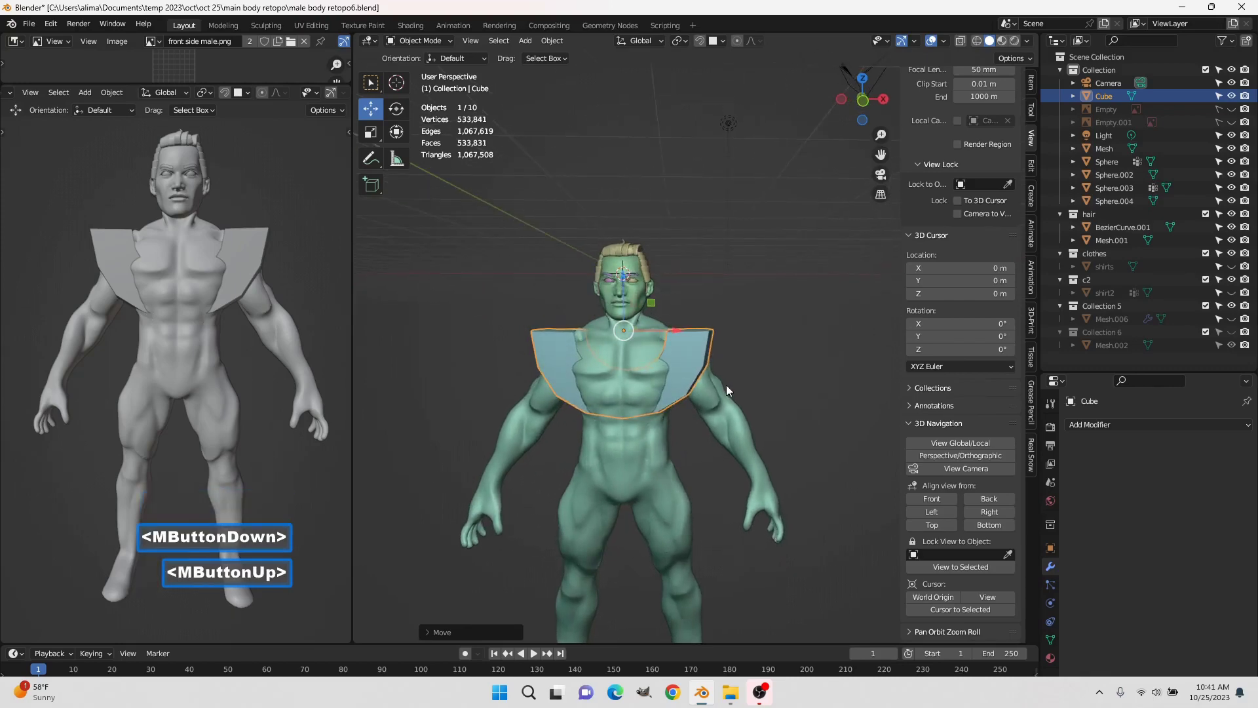
pyautogui.middleClick(726, 392)
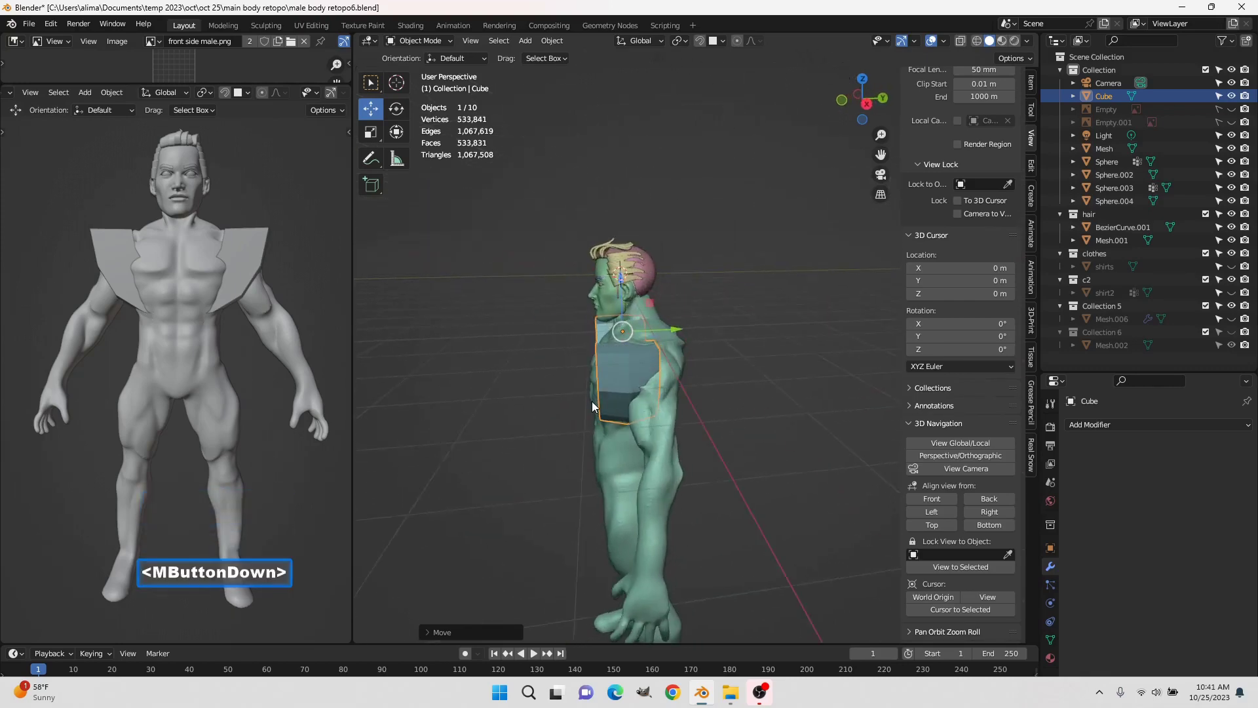
pyautogui.scroll(3)
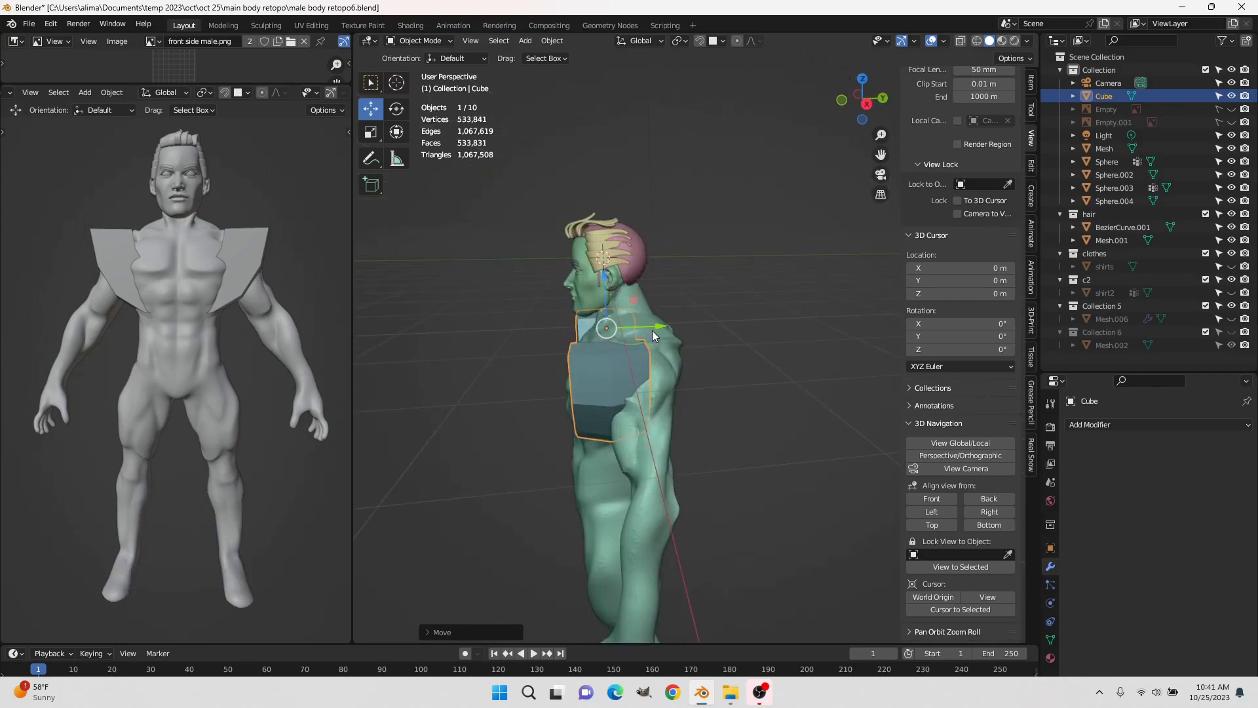
pyautogui.scroll(3)
pyautogui.middleClick(660, 413)
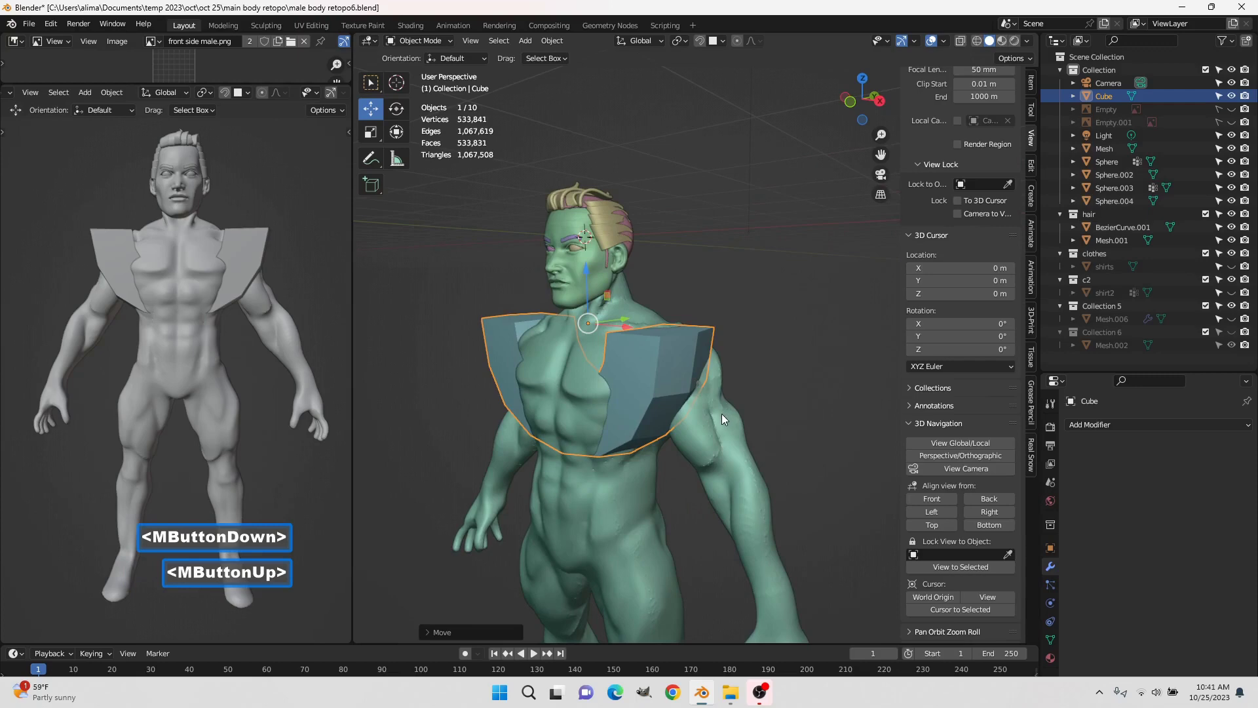
# Select the sculpted body and isolate it in local view
pyautogui.click(724, 421)
pyautogui.click(944, 446)
pyautogui.middleClick(661, 336)
pyautogui.middleClick(749, 326)
pyautogui.middleClick(682, 384)
pyautogui.middleClick(697, 301)
pyautogui.scroll(3)
# Enter Sculpt Mode, clear the torso mask with Alt+M, and paint mask over both arms
pyautogui.click(430, 45)
pyautogui.click(454, 87)
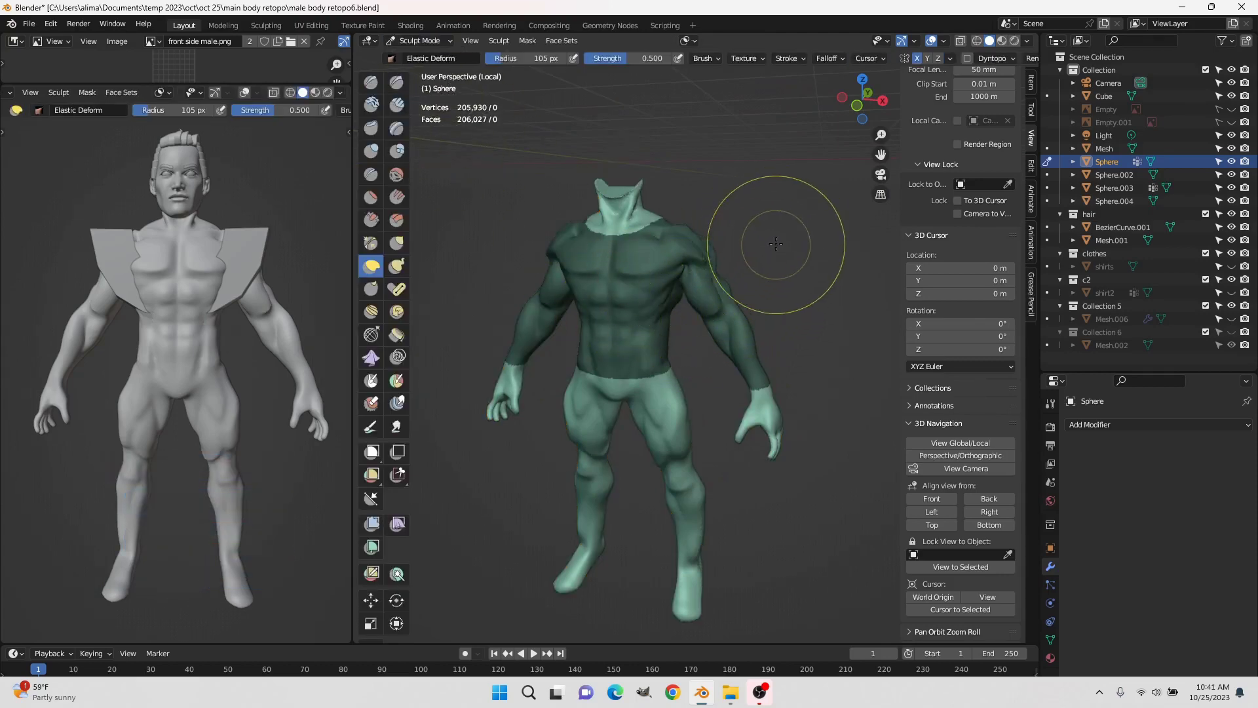
pyautogui.press('alt+m')
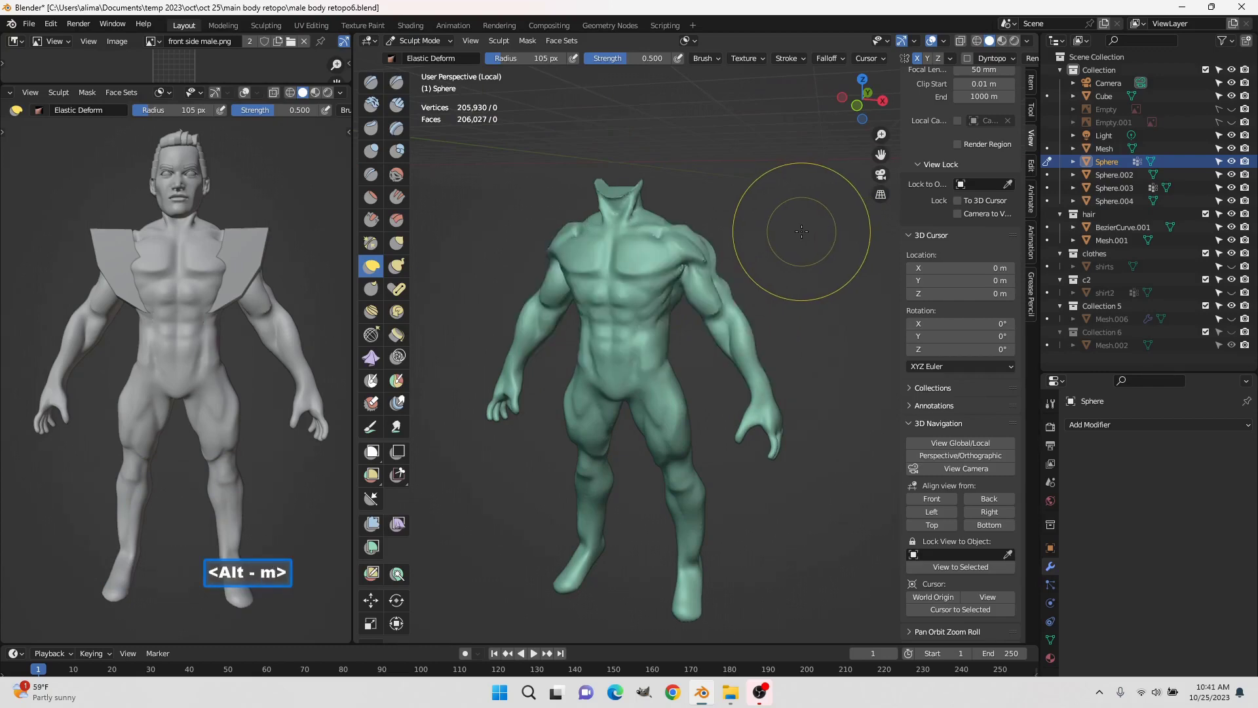
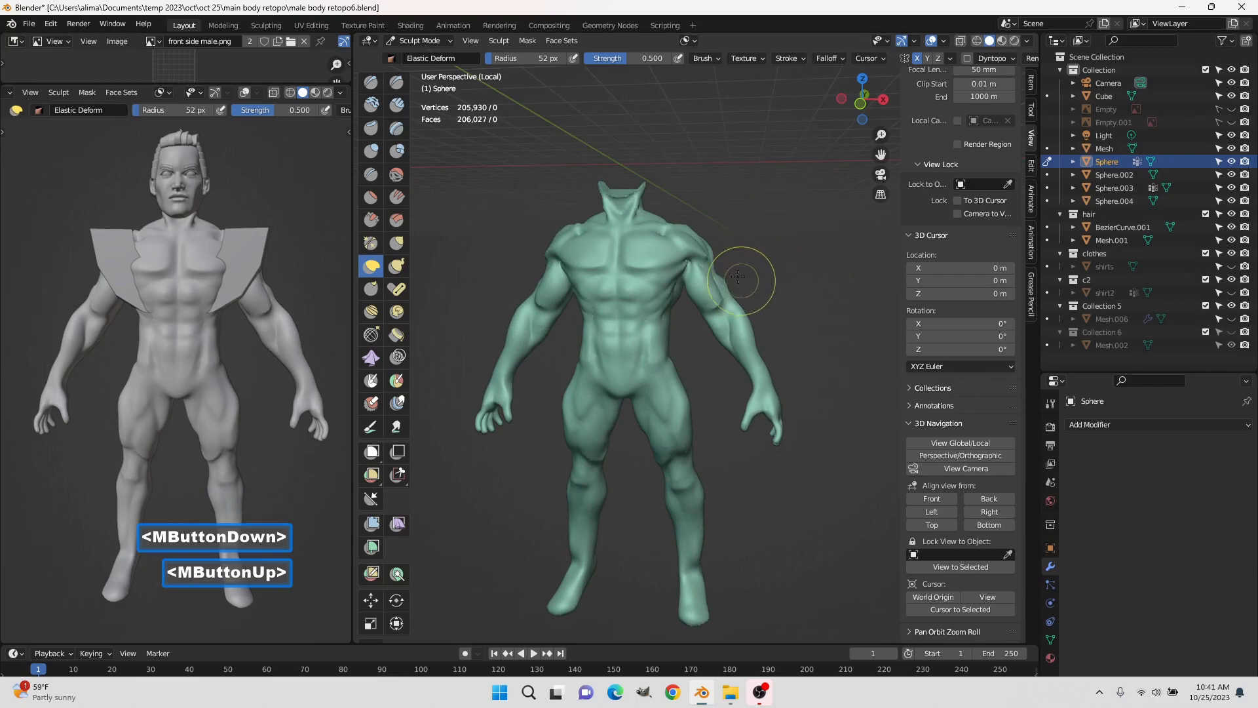
pyautogui.scroll(-3)
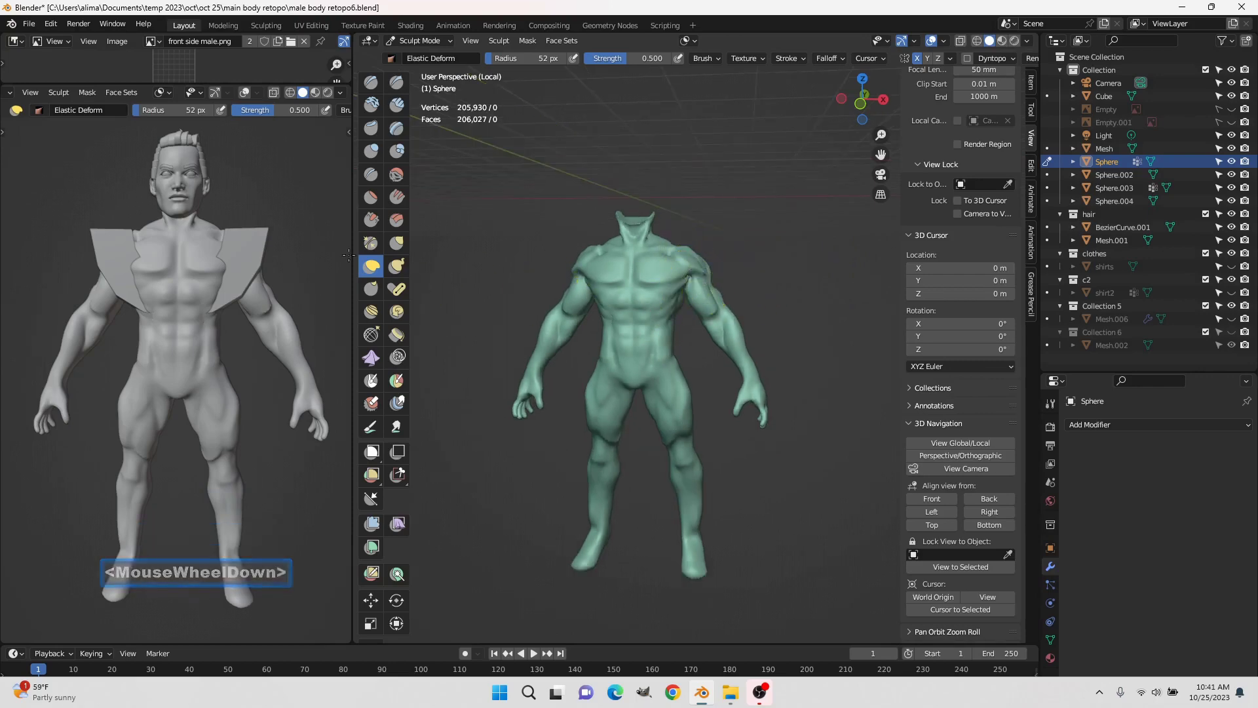
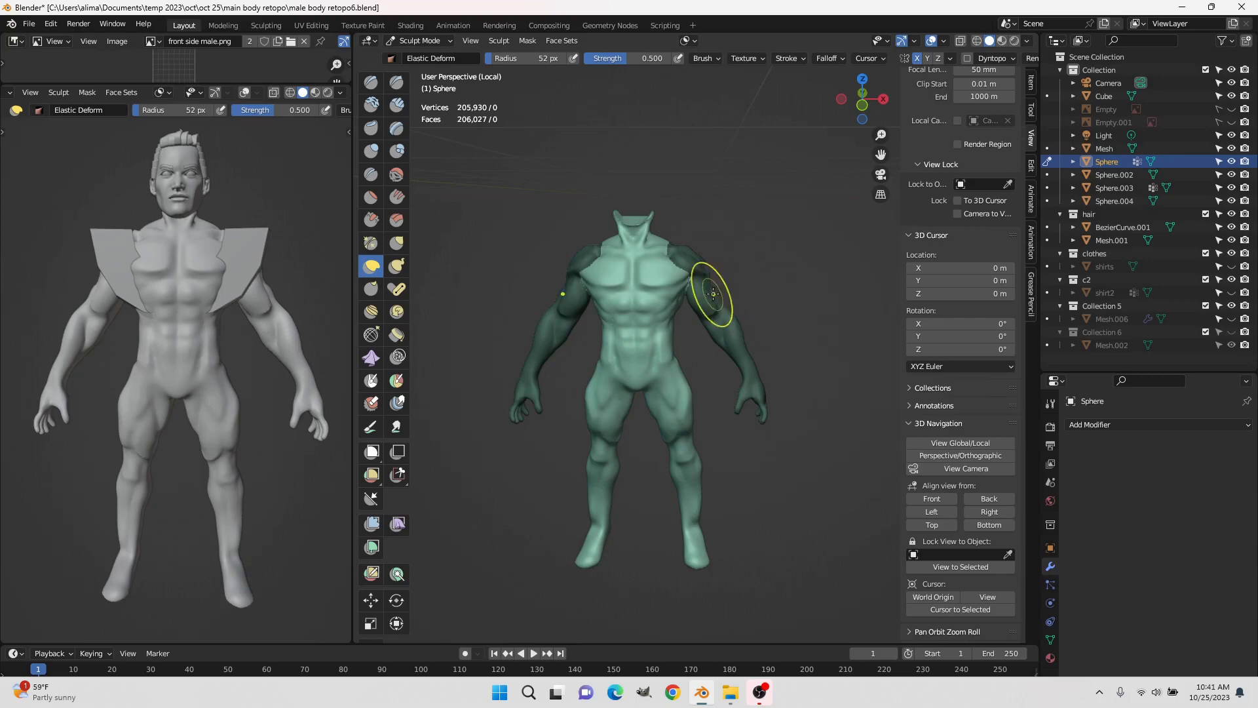
pyautogui.scroll(3)
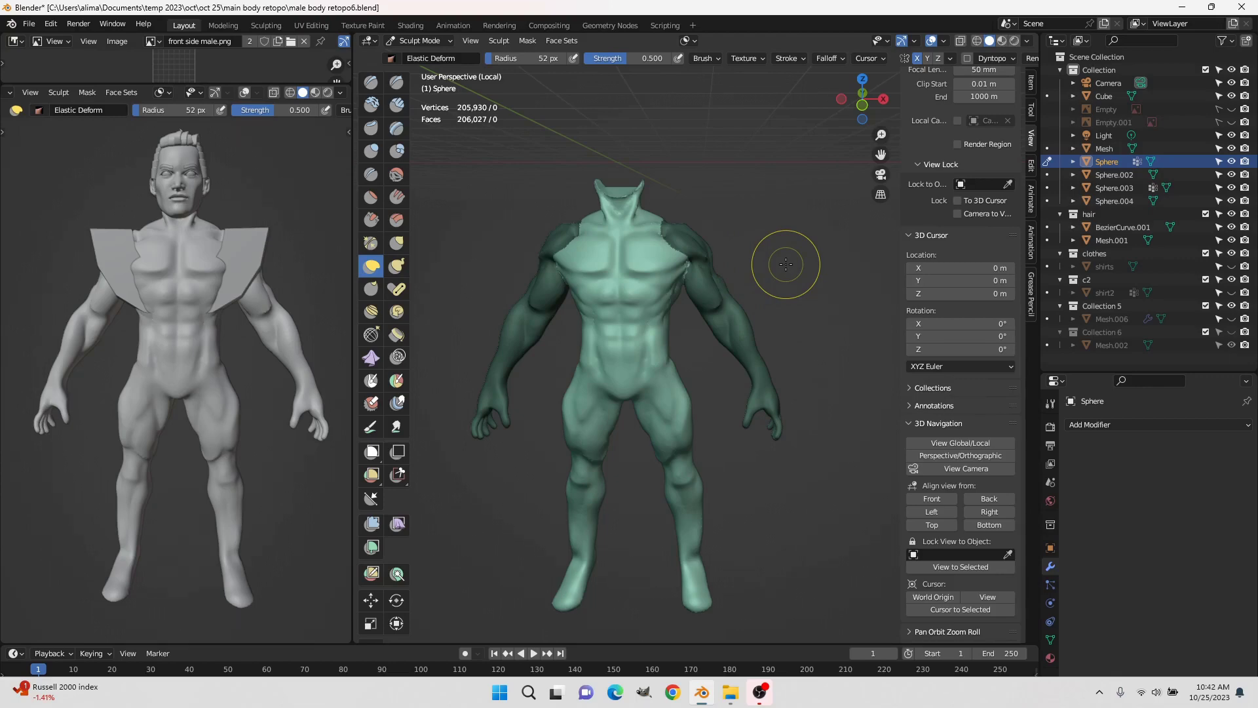
# Turn the masked arms into their own face set and clear the mask
pyautogui.click(562, 48)
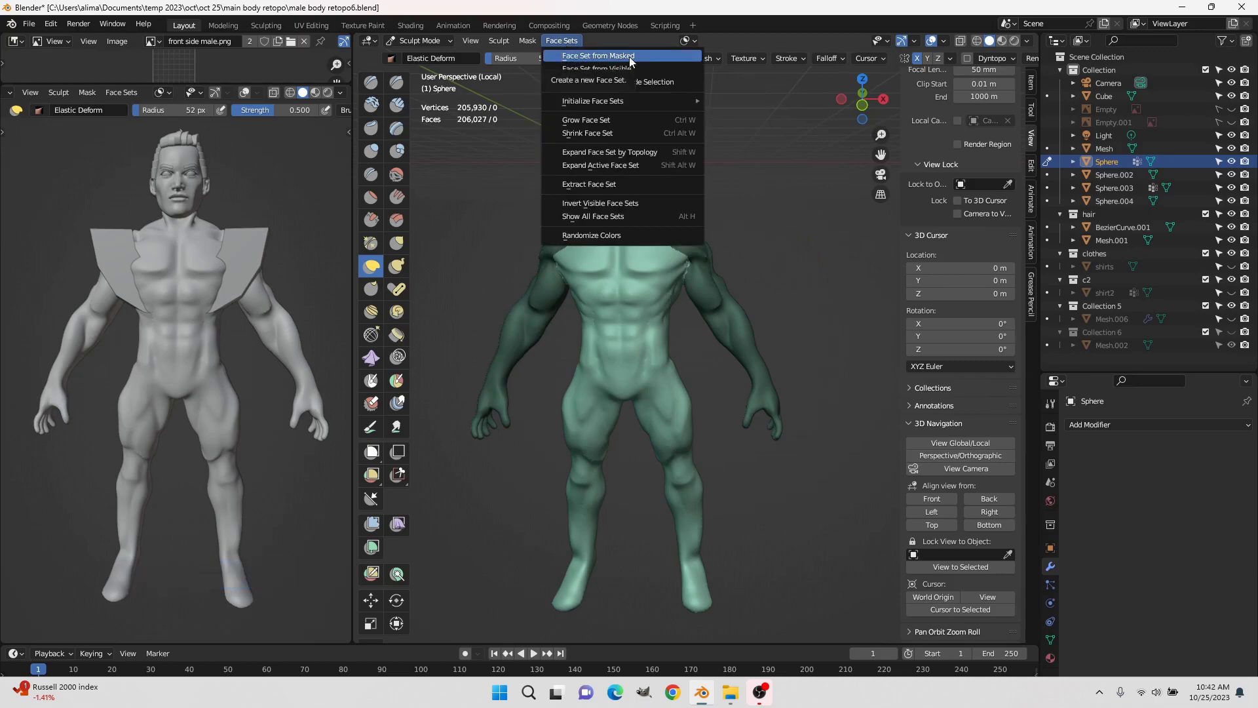
pyautogui.click(657, 69)
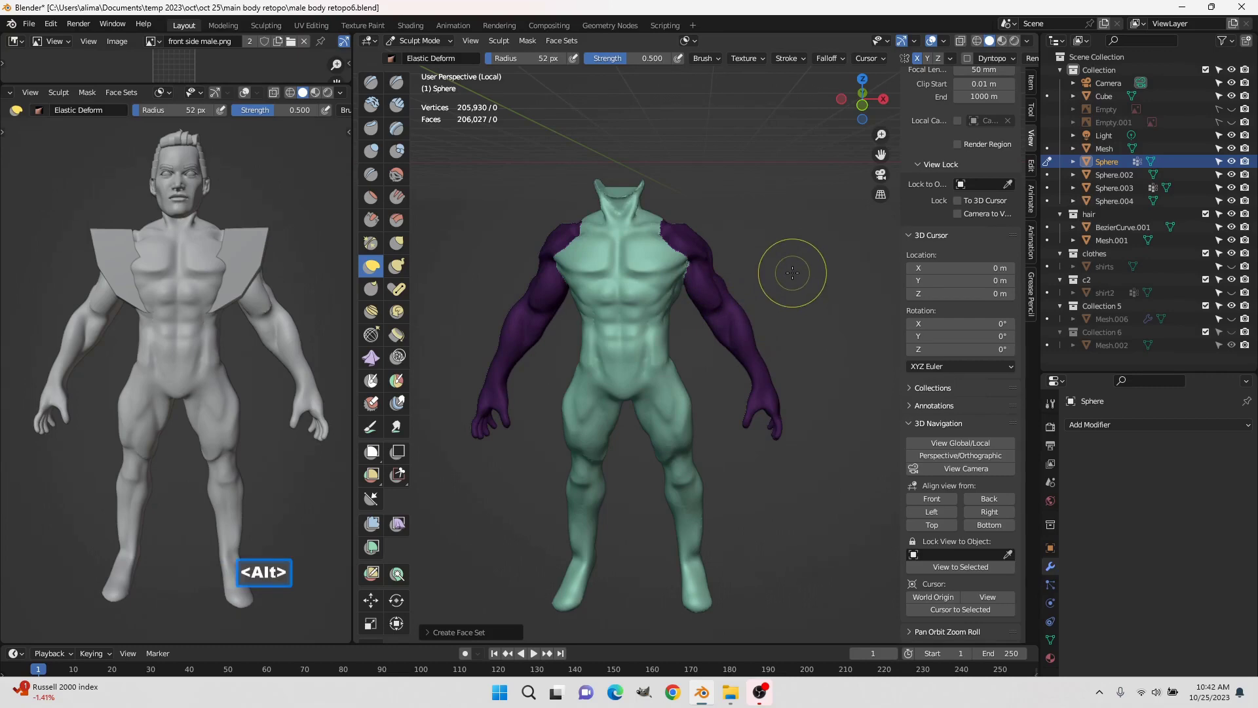
pyautogui.press('alt+m')
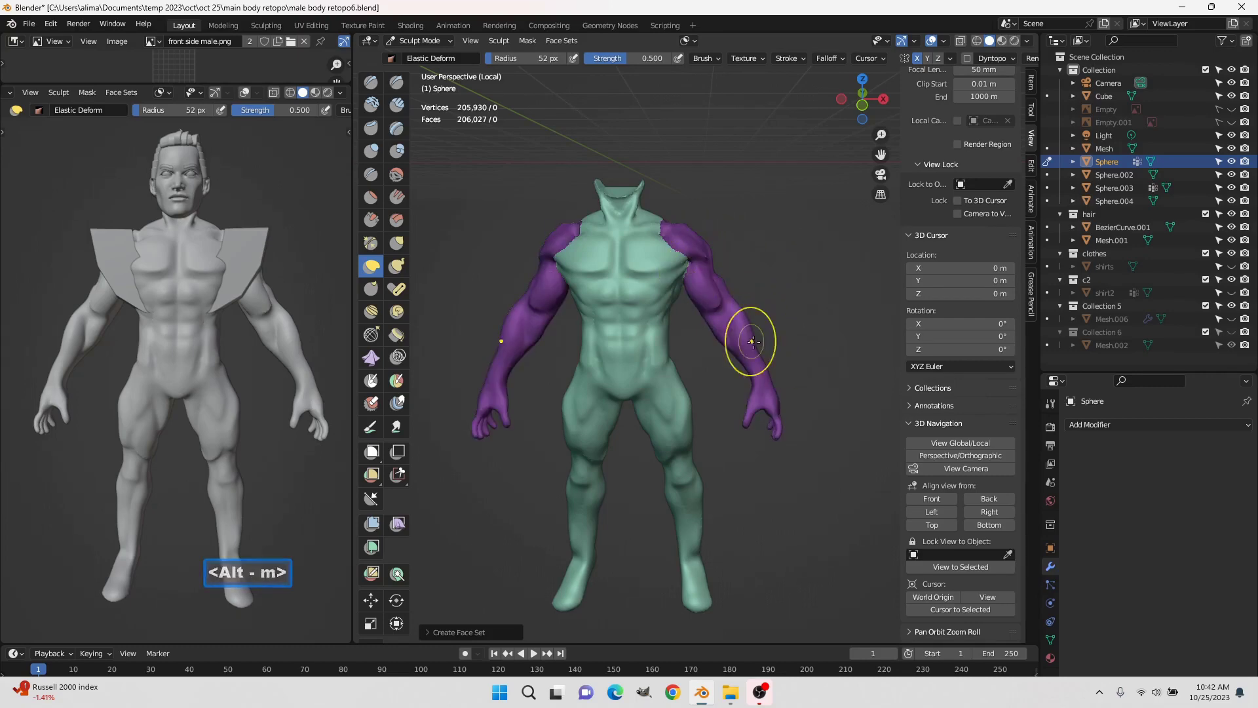
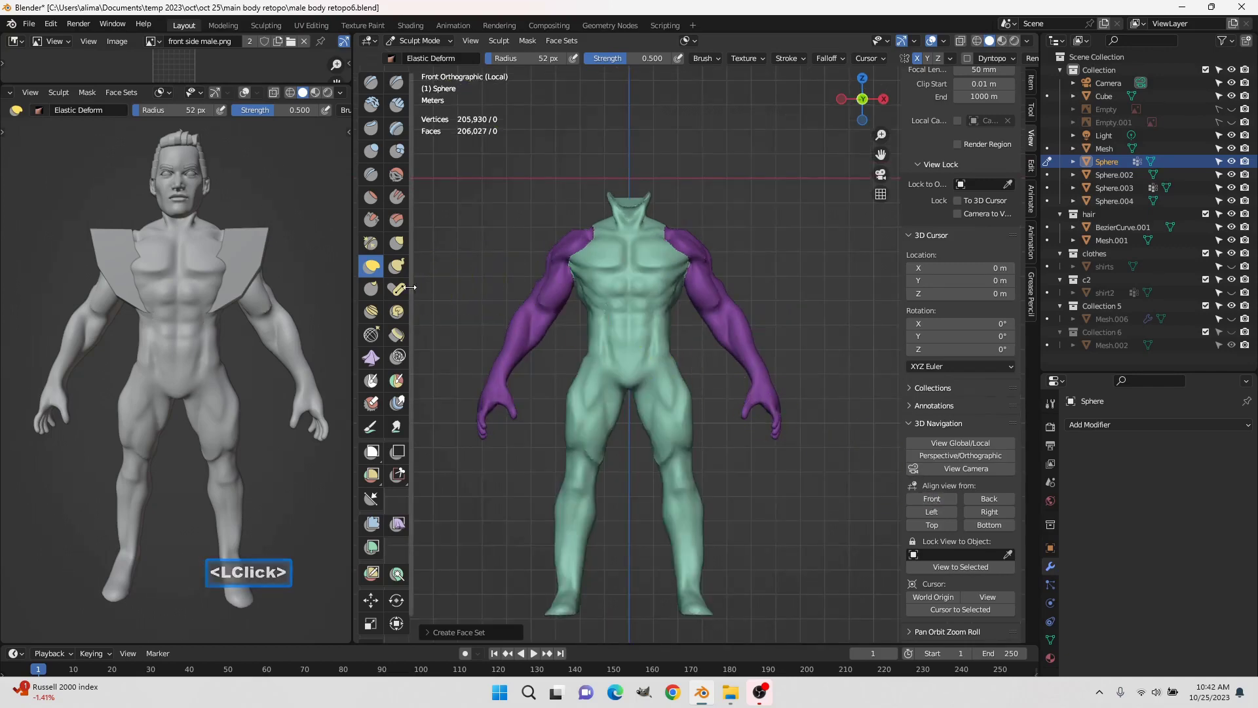
# Switch to the Pose brush and expand its Advanced options in the Tool properties
pyautogui.click(398, 300)
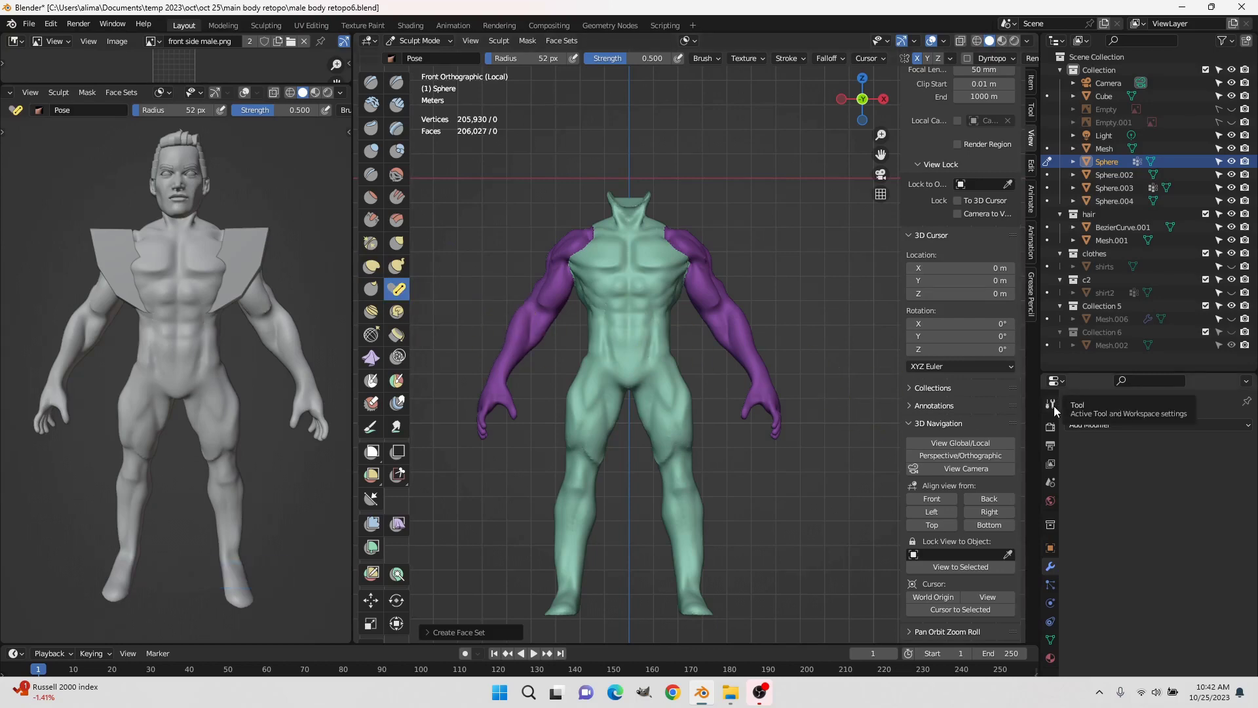
pyautogui.click(1059, 410)
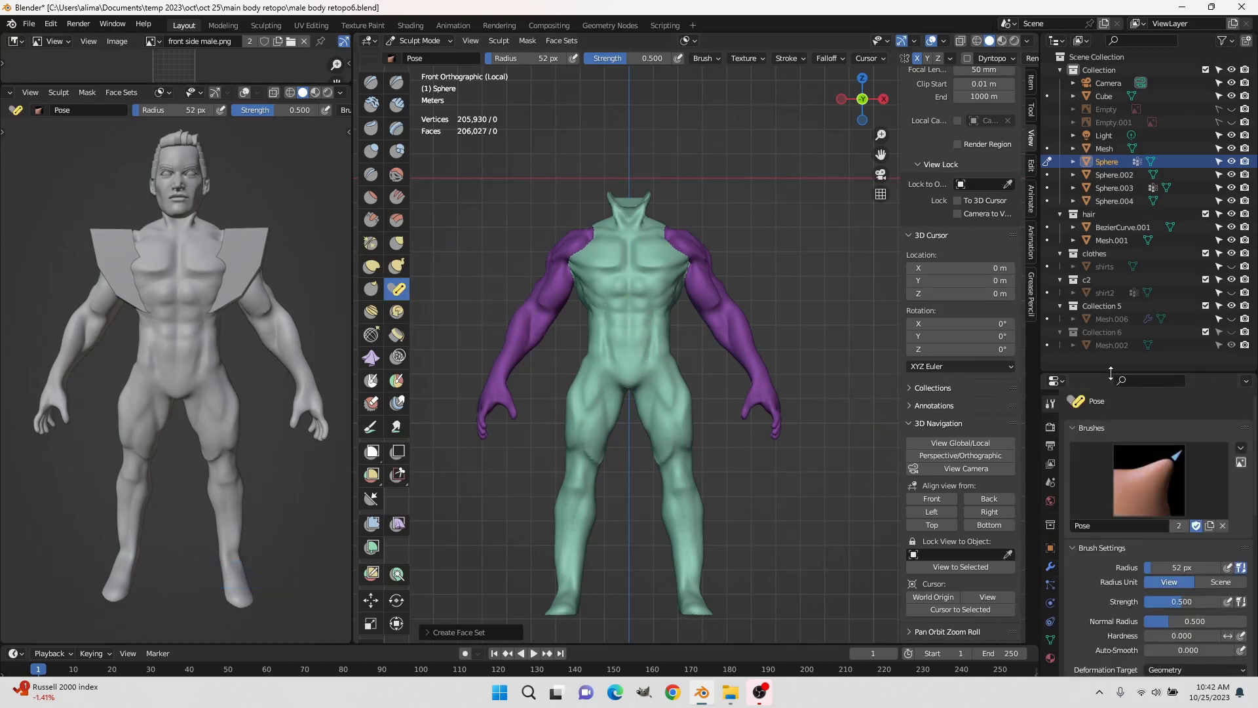
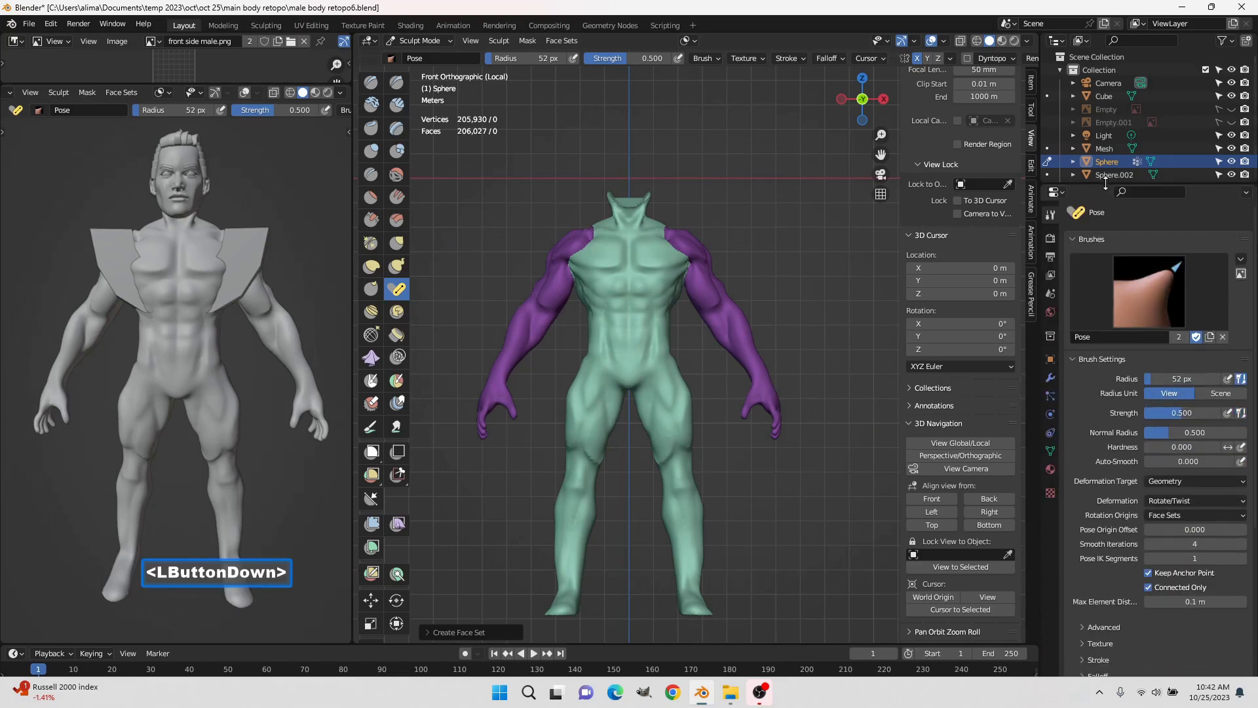
pyautogui.scroll(-3)
pyautogui.scroll(-3)
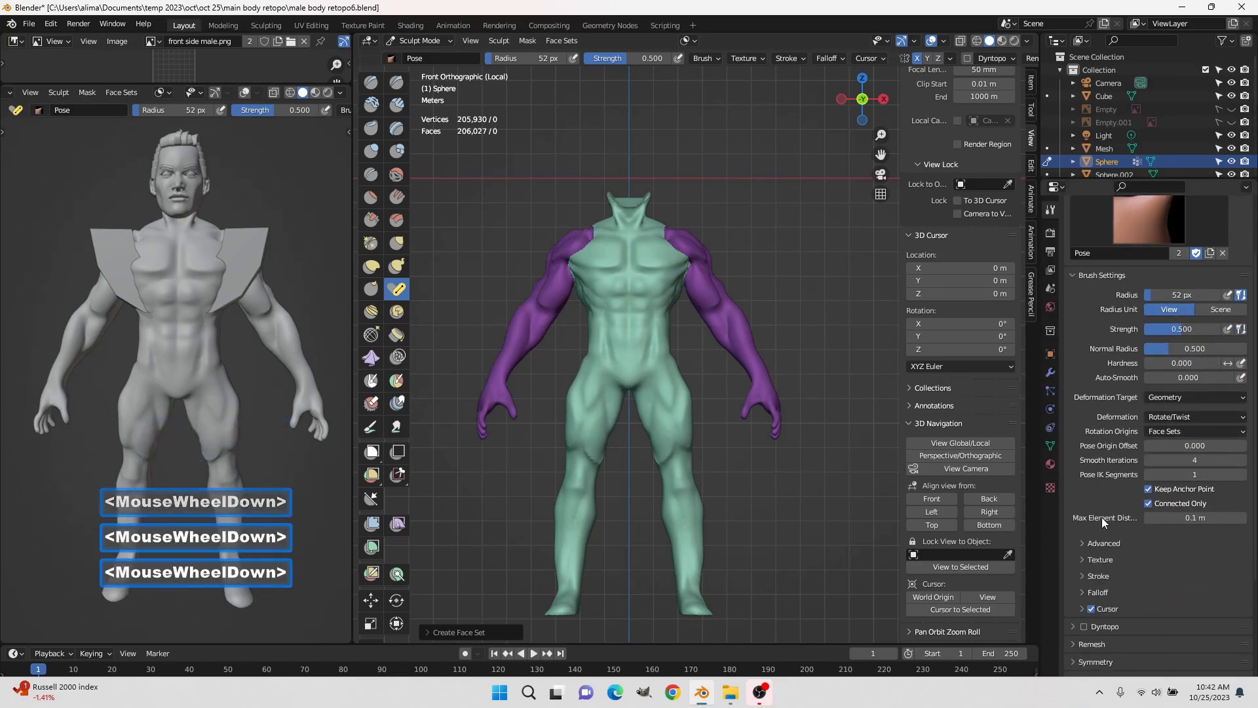
pyautogui.click(1086, 548)
# Enable Face Sets and Face Sets Boundary auto-masking so posing the arms stops at their face-set borders
pyautogui.scroll(-3)
pyautogui.click(1153, 553)
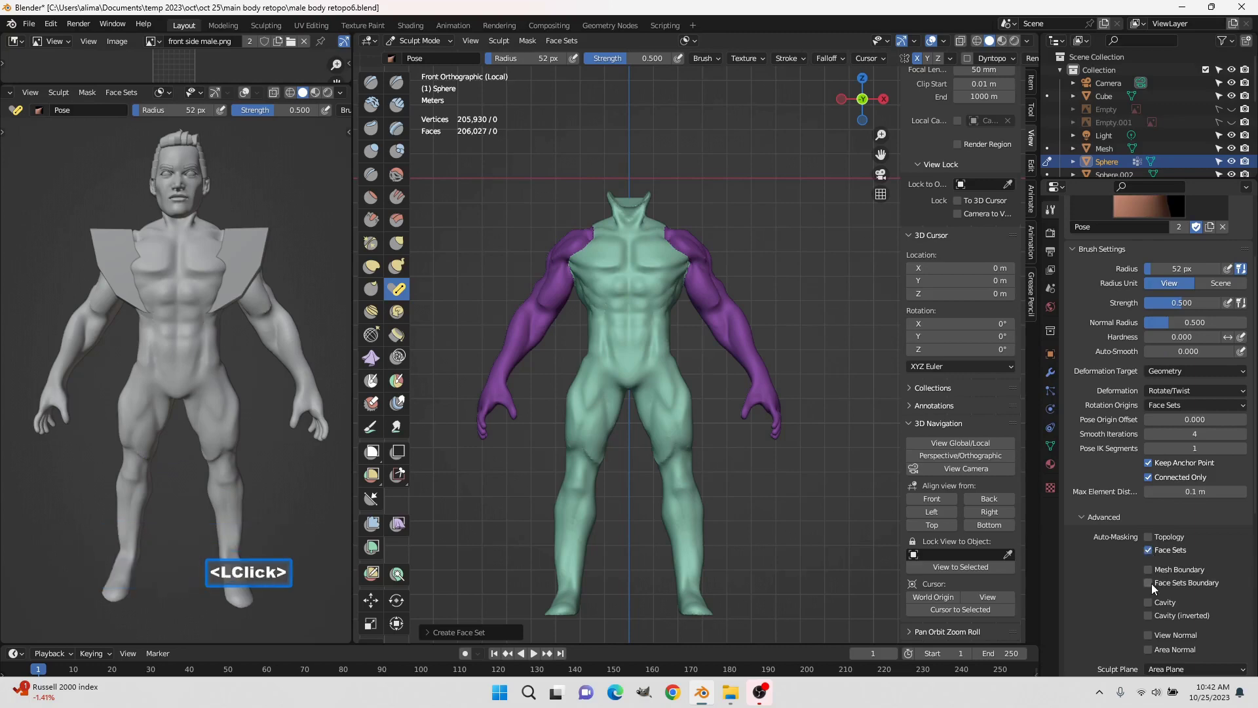
pyautogui.click(1155, 586)
pyautogui.scroll(-3)
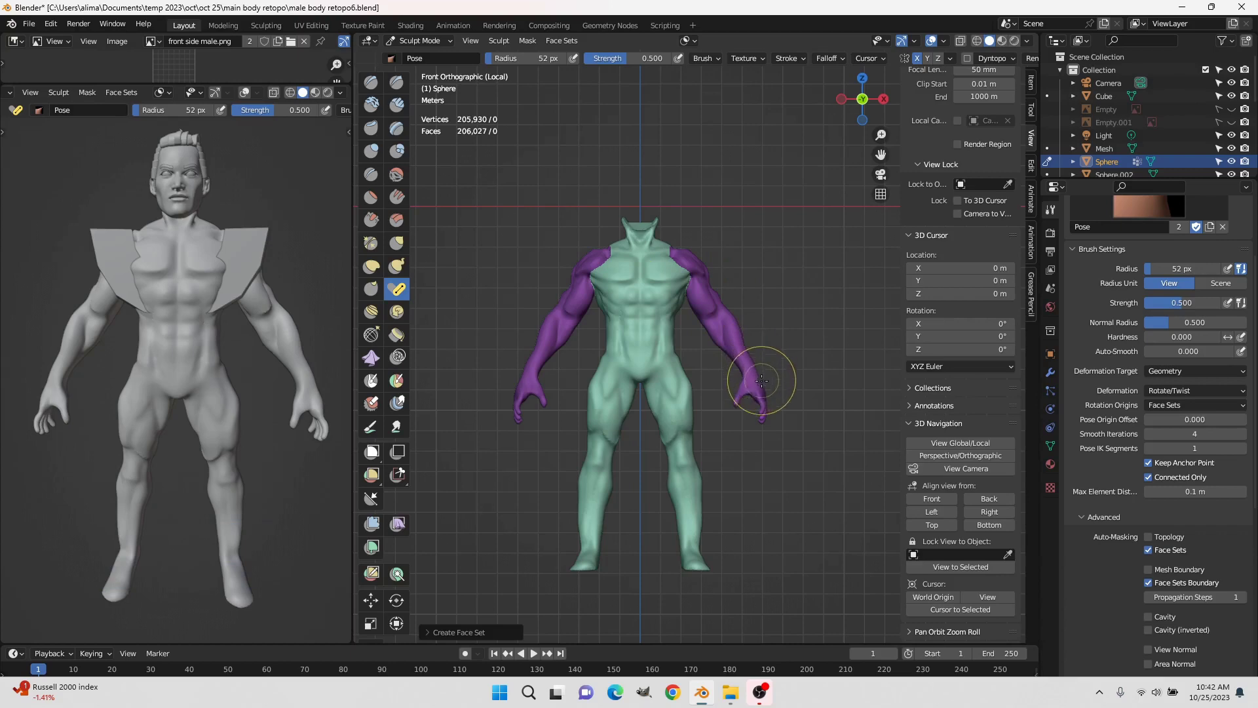
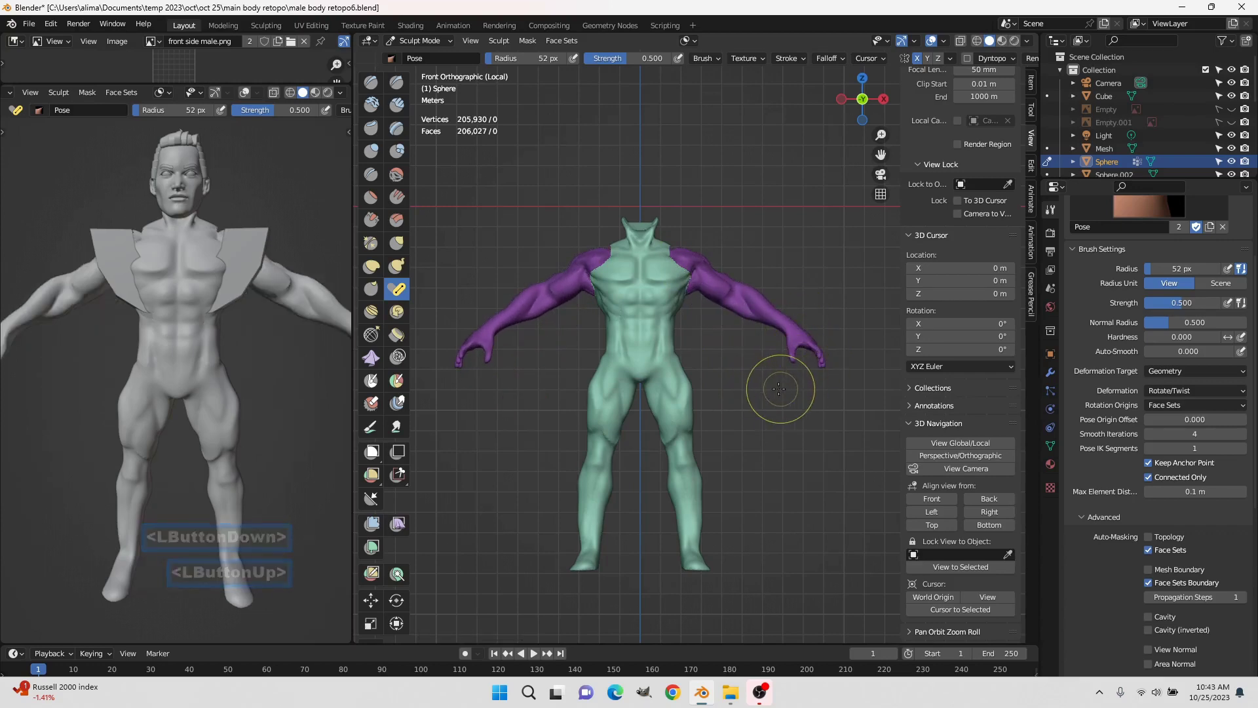
pyautogui.scroll(3)
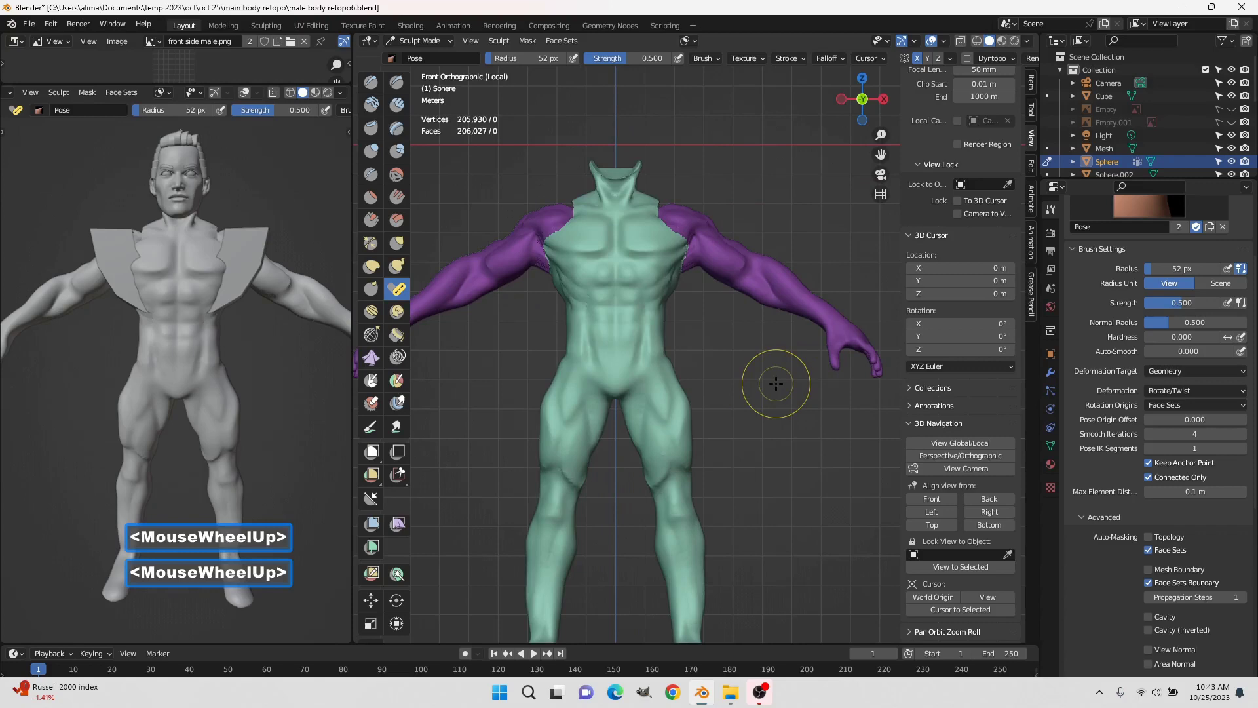
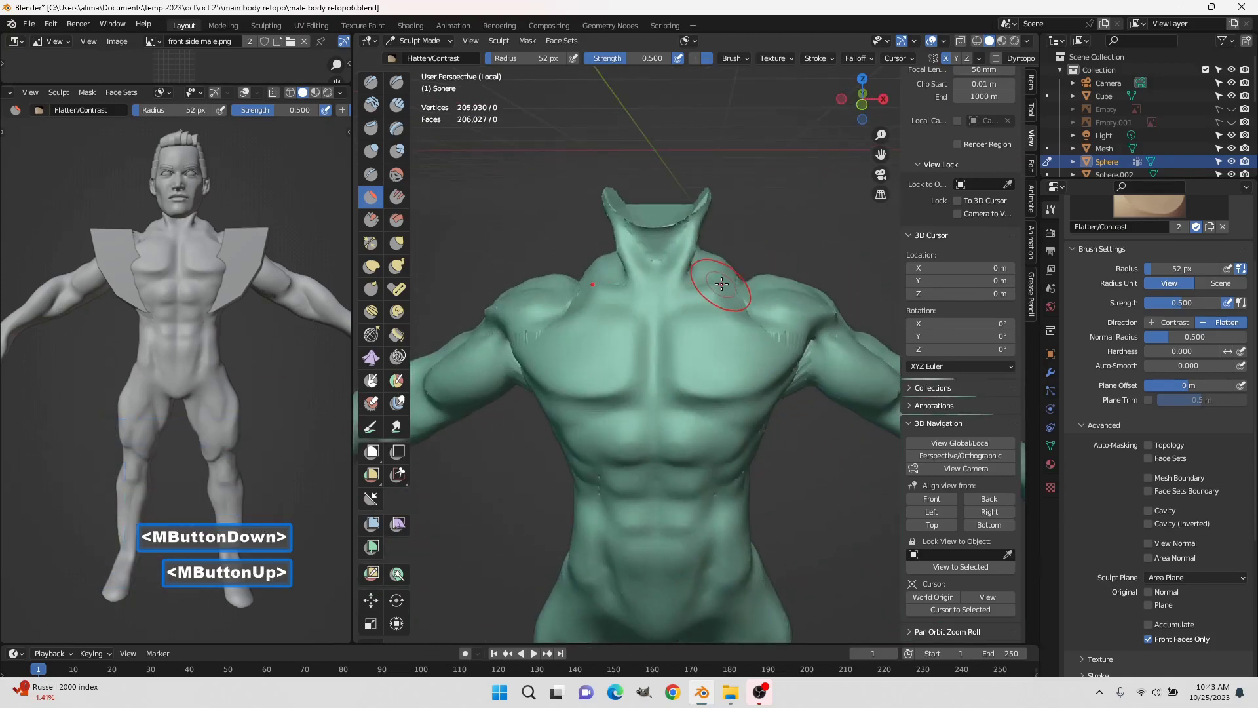
# Show the wireframe over the body while flattening the collarbone, then hide it again
pyautogui.press('r')
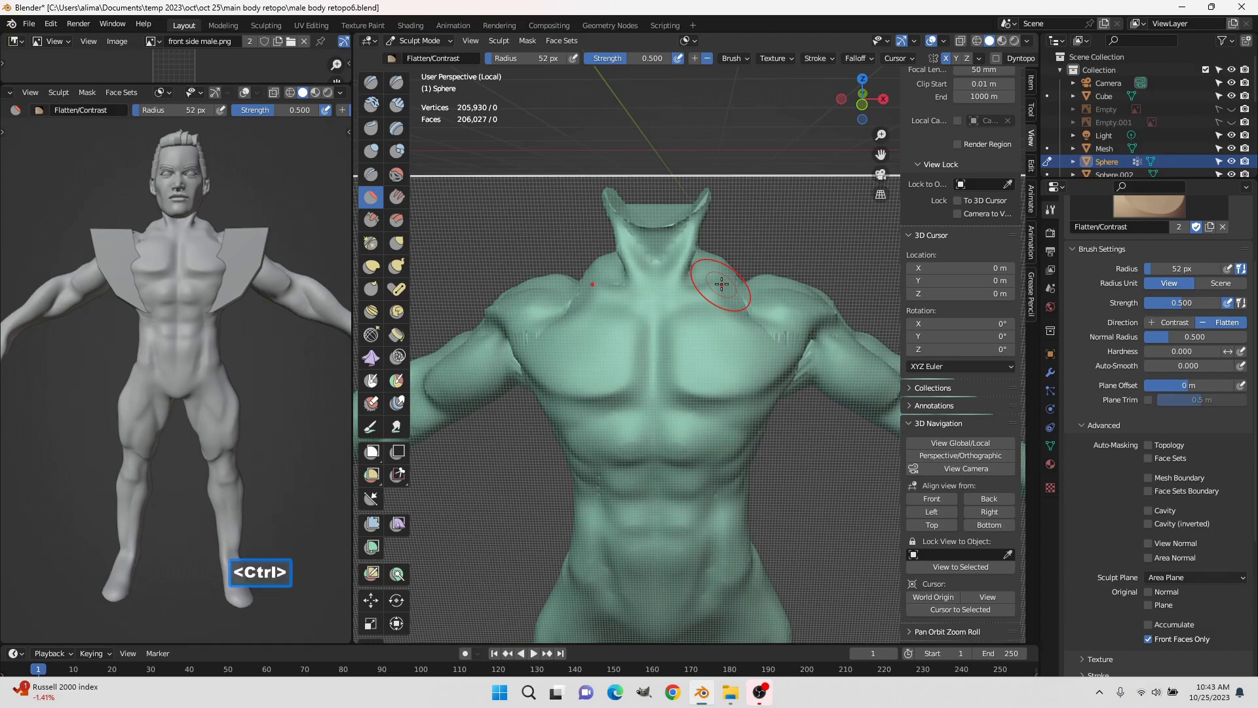
pyautogui.press('ctrl+r')
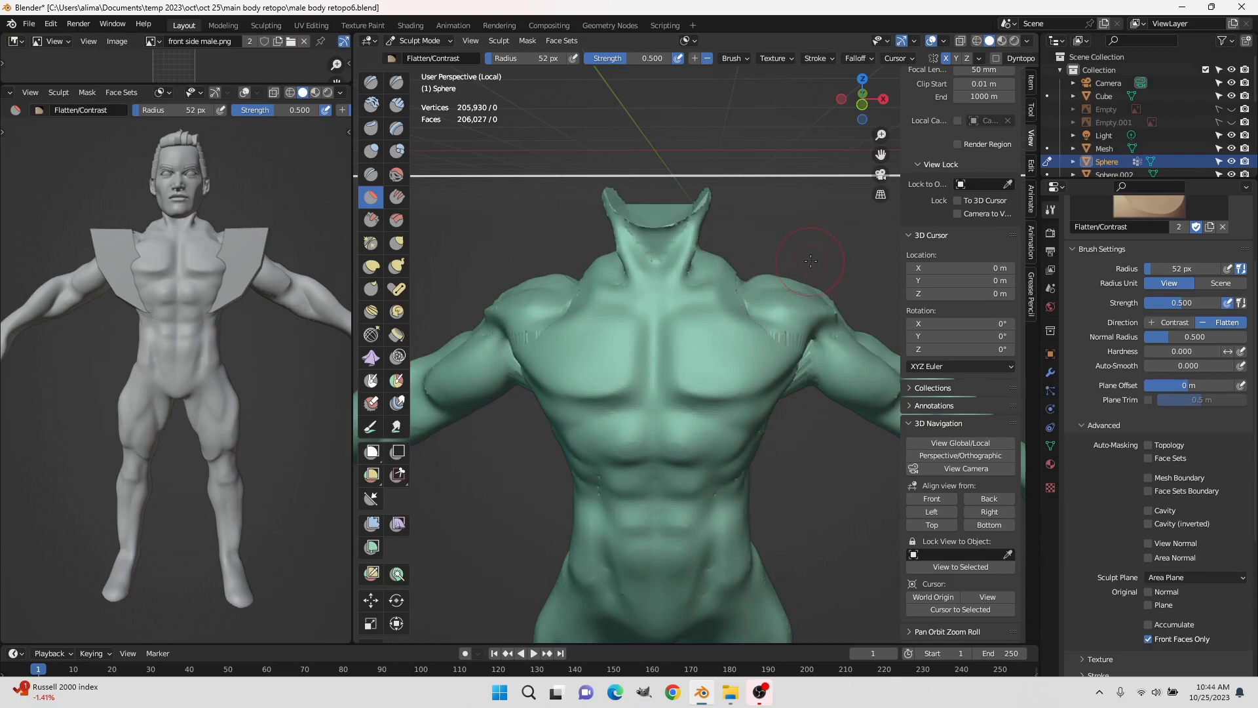
pyautogui.scroll(-3)
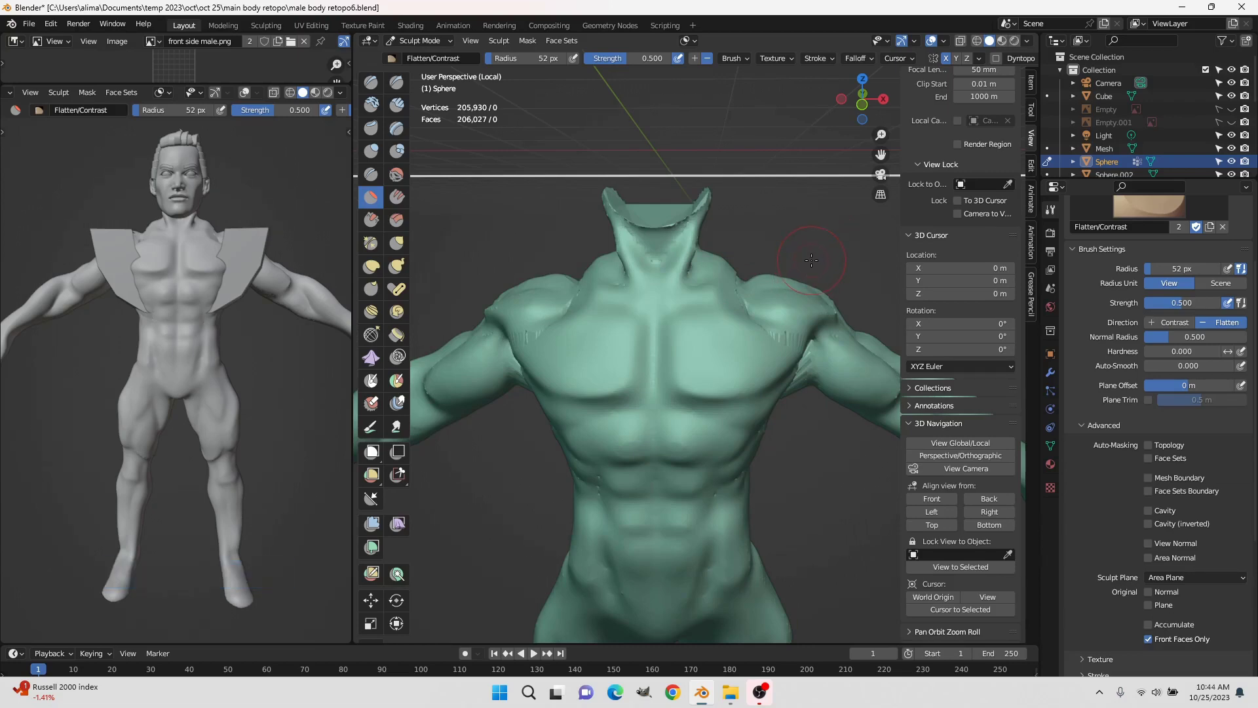
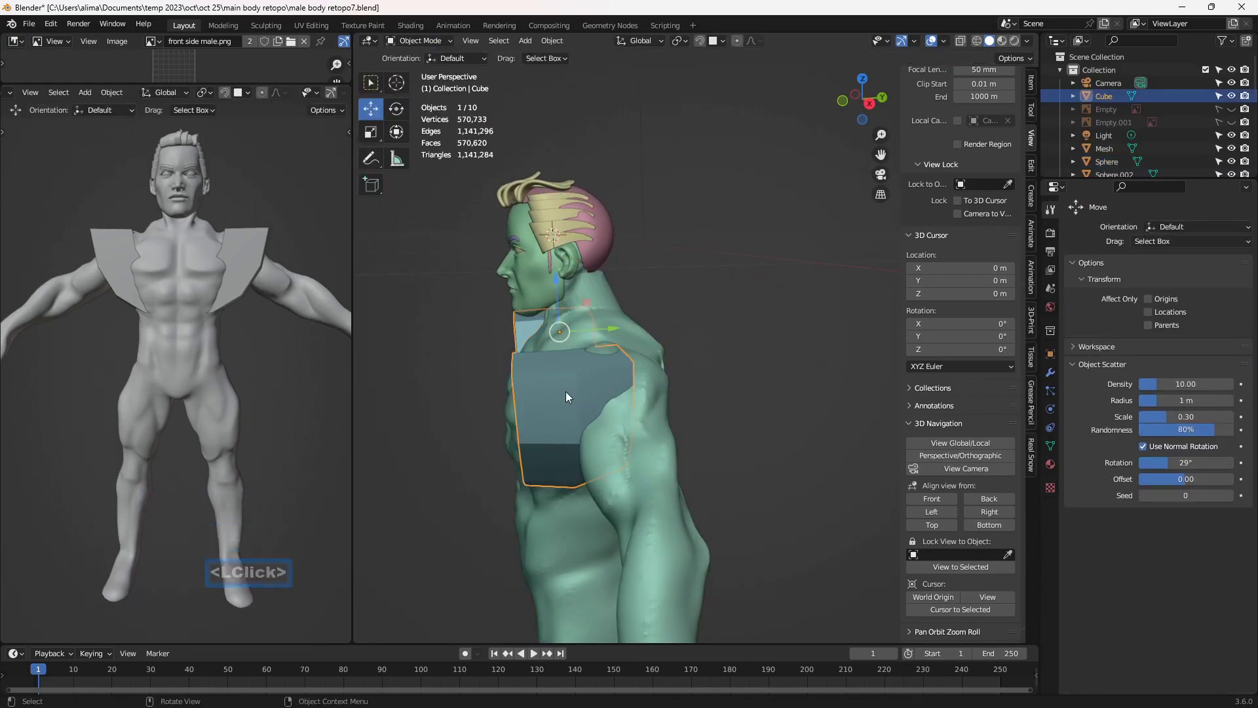
# Move the cube onto the shoulder, set the left viewport's shading color to Material, and save as retopo8
pyautogui.click(613, 335)
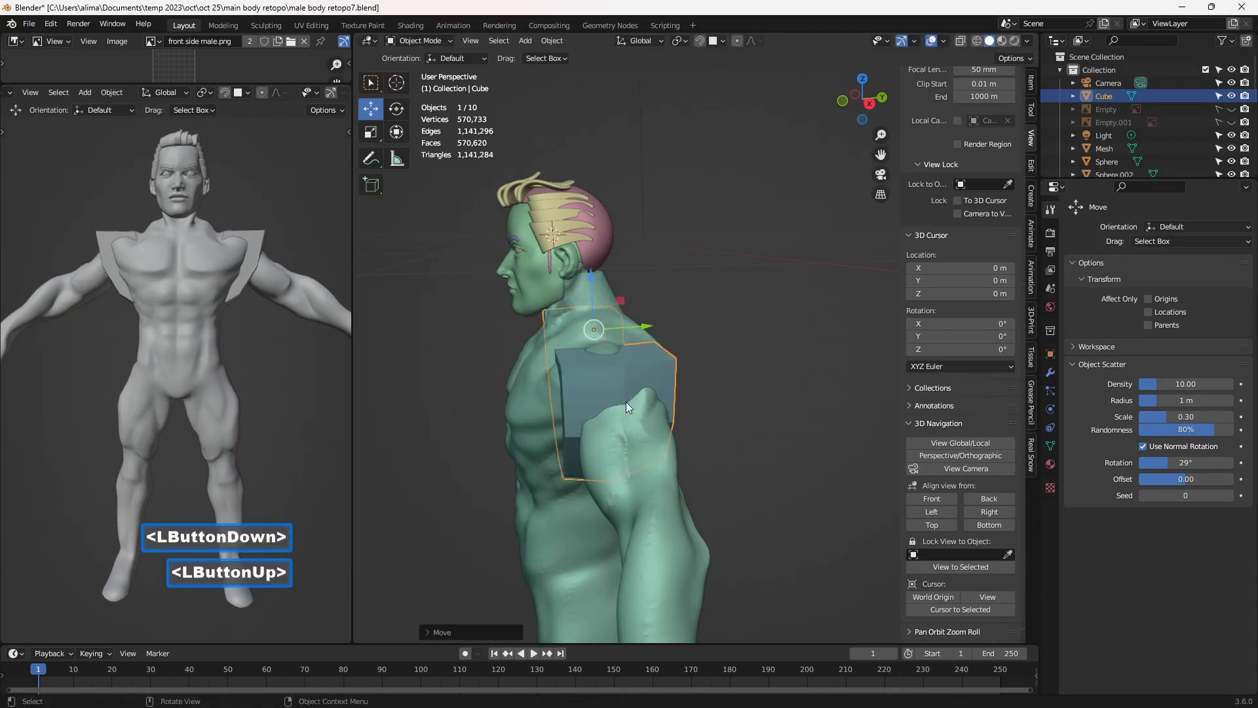
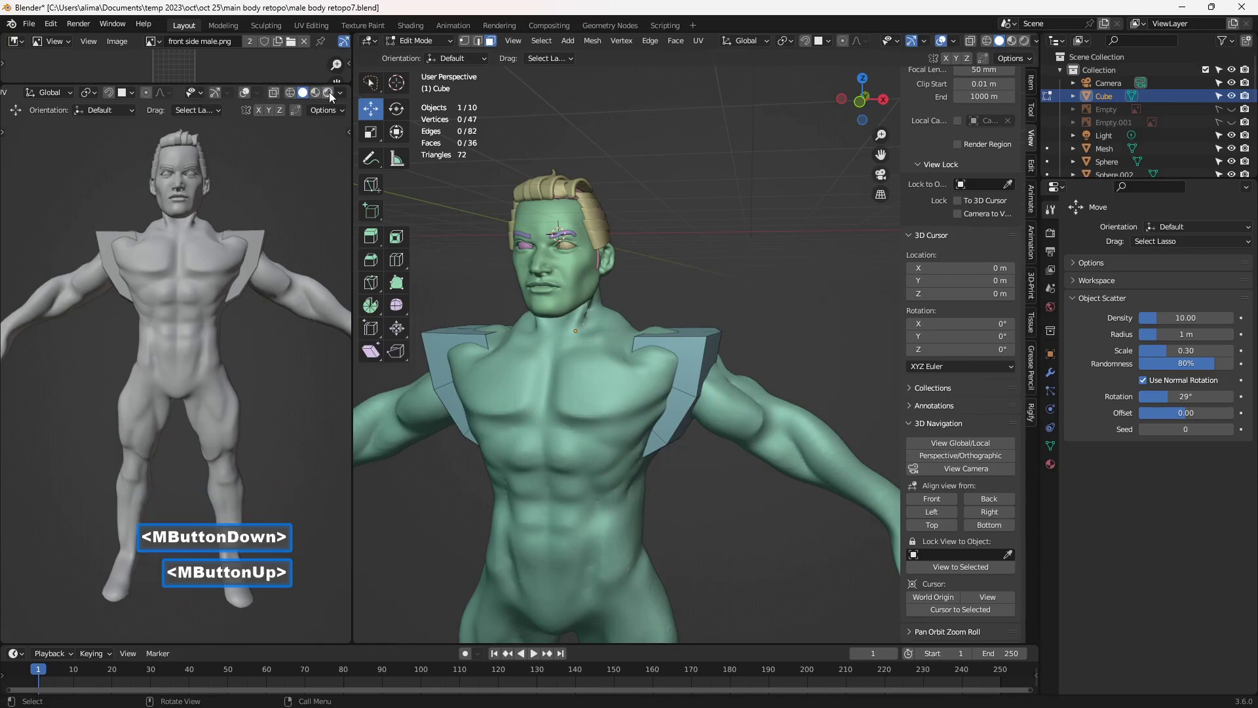
pyautogui.click(343, 95)
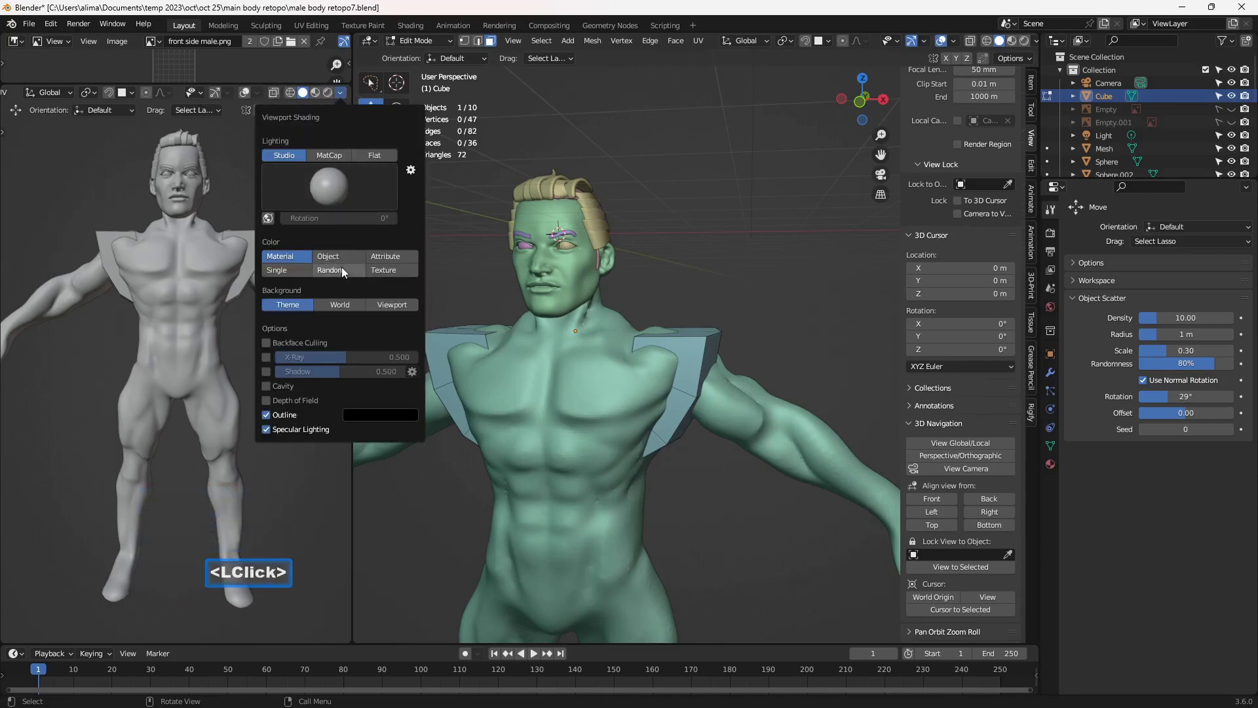
pyautogui.doubleClick(345, 274)
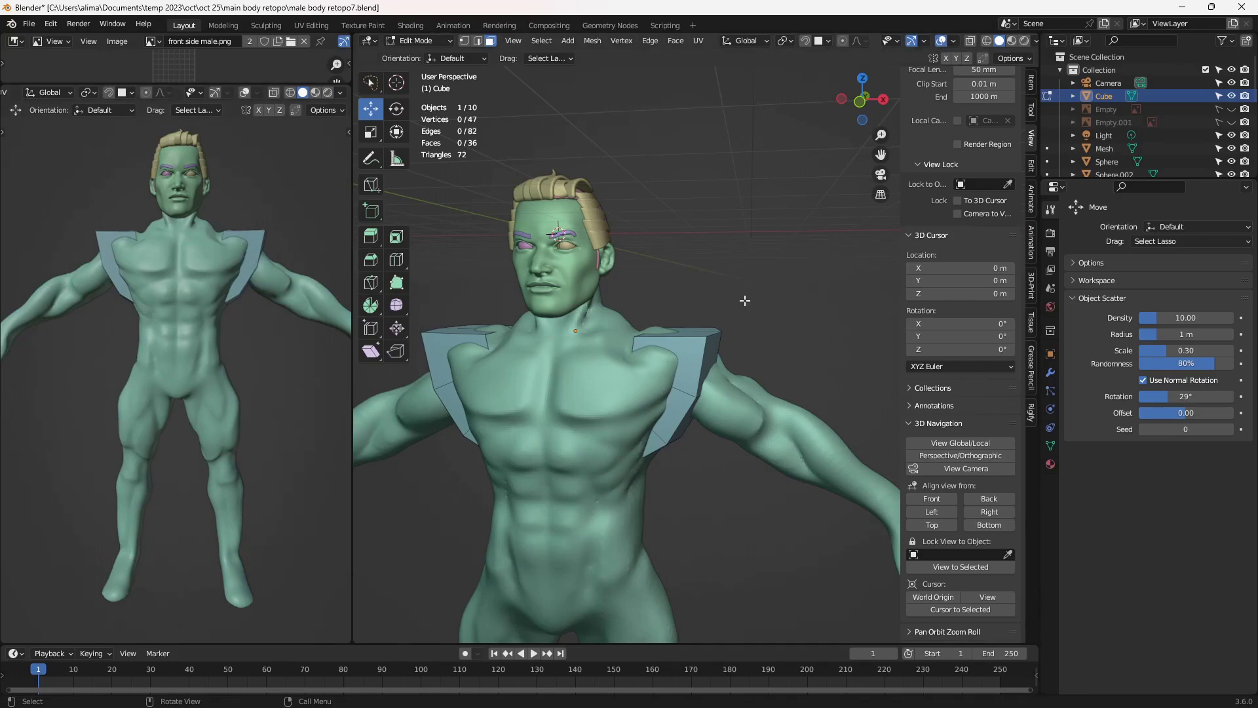
pyautogui.press('Insert')
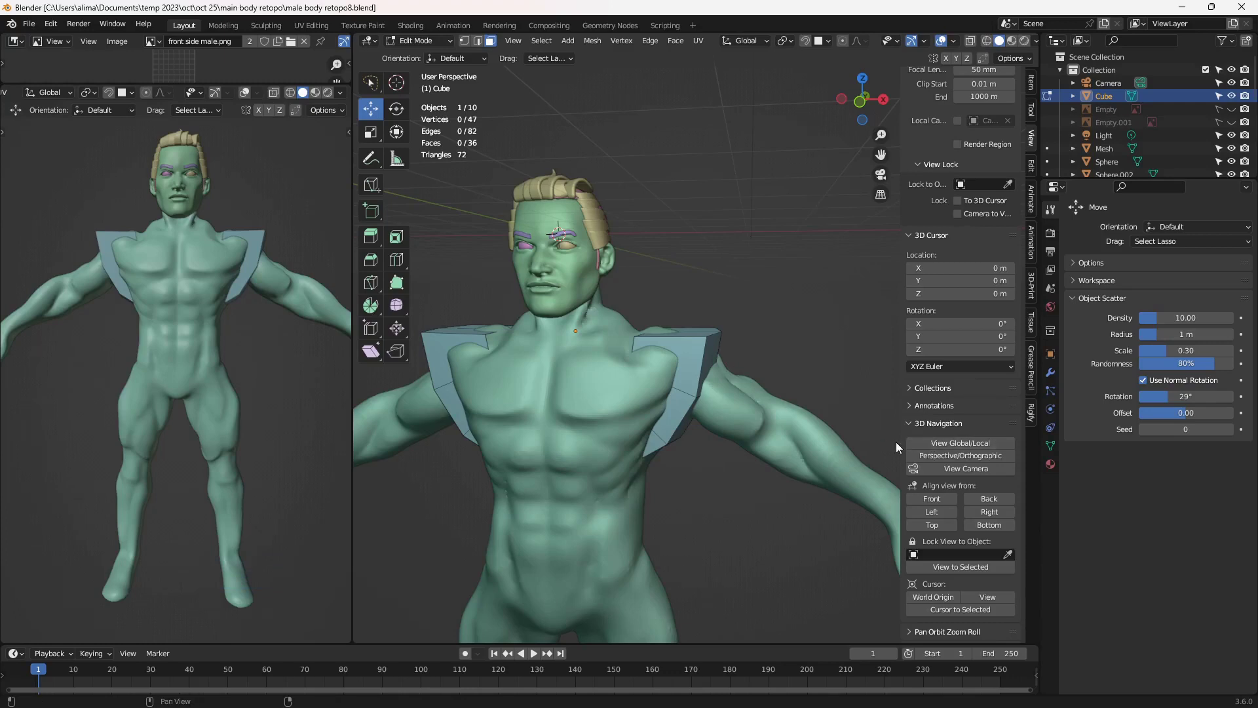
# Isolate the shoulder piece in local view and add a first edge loop across its curved band
pyautogui.click(957, 446)
pyautogui.middleClick(766, 424)
pyautogui.middleClick(728, 418)
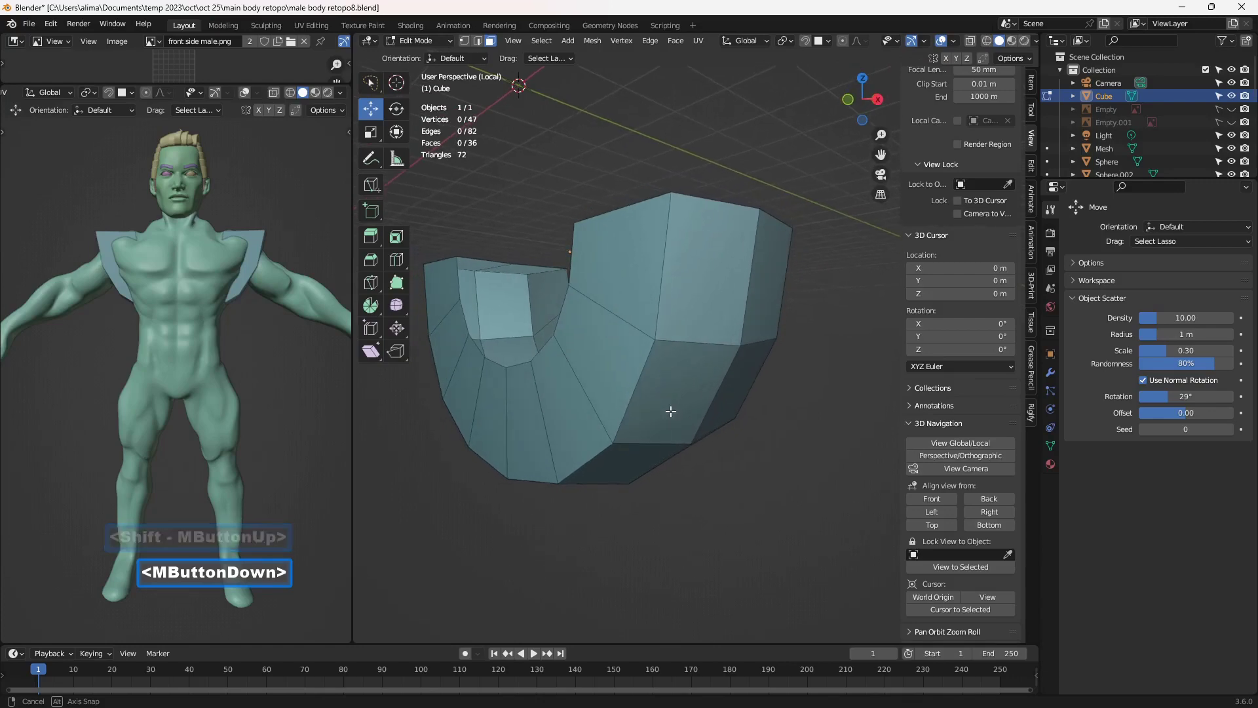
pyautogui.scroll(3)
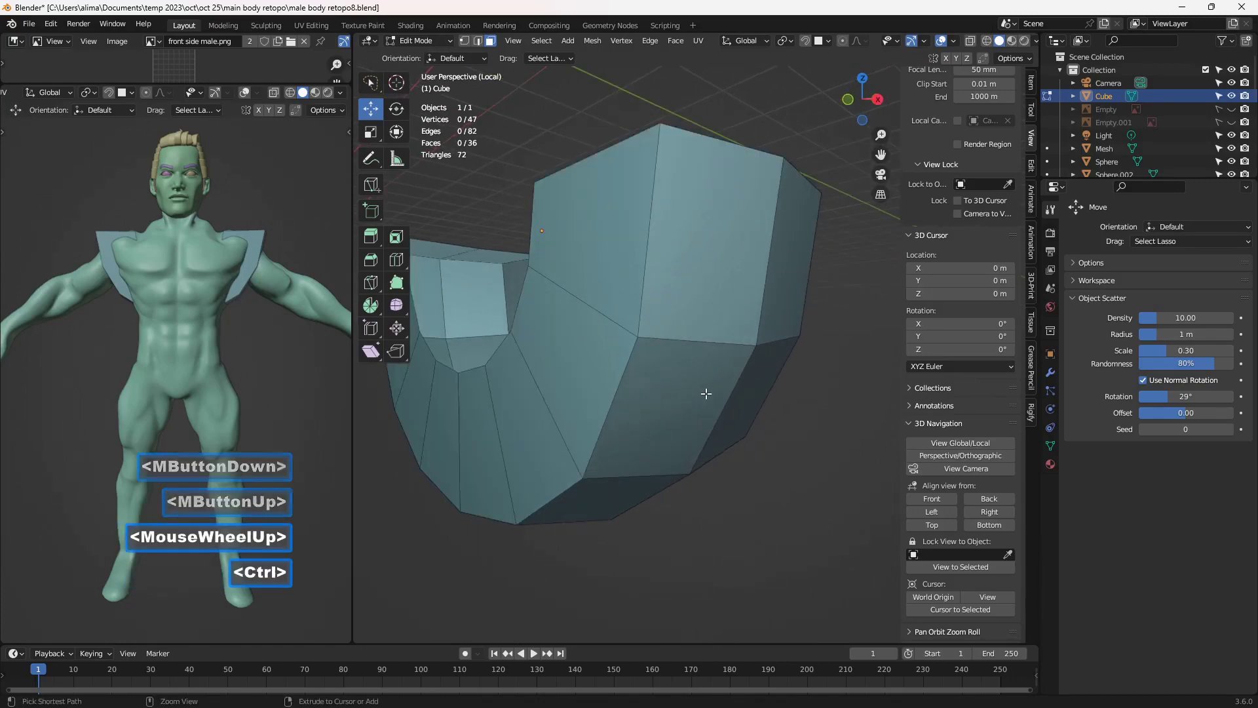
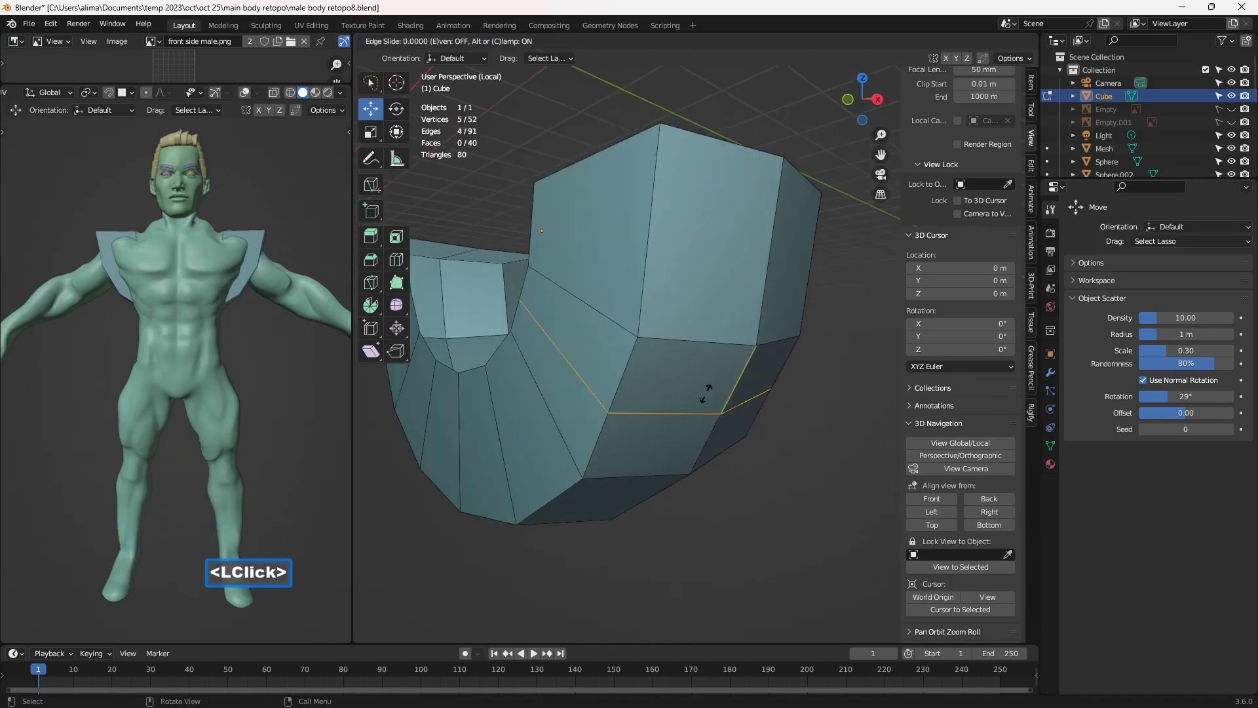
pyautogui.click(705, 391)
pyautogui.scroll(-3)
# Add a second loop cut across the band and check it from several angles, reaching 44 faces
pyautogui.middleClick(628, 506)
pyautogui.middleClick(675, 478)
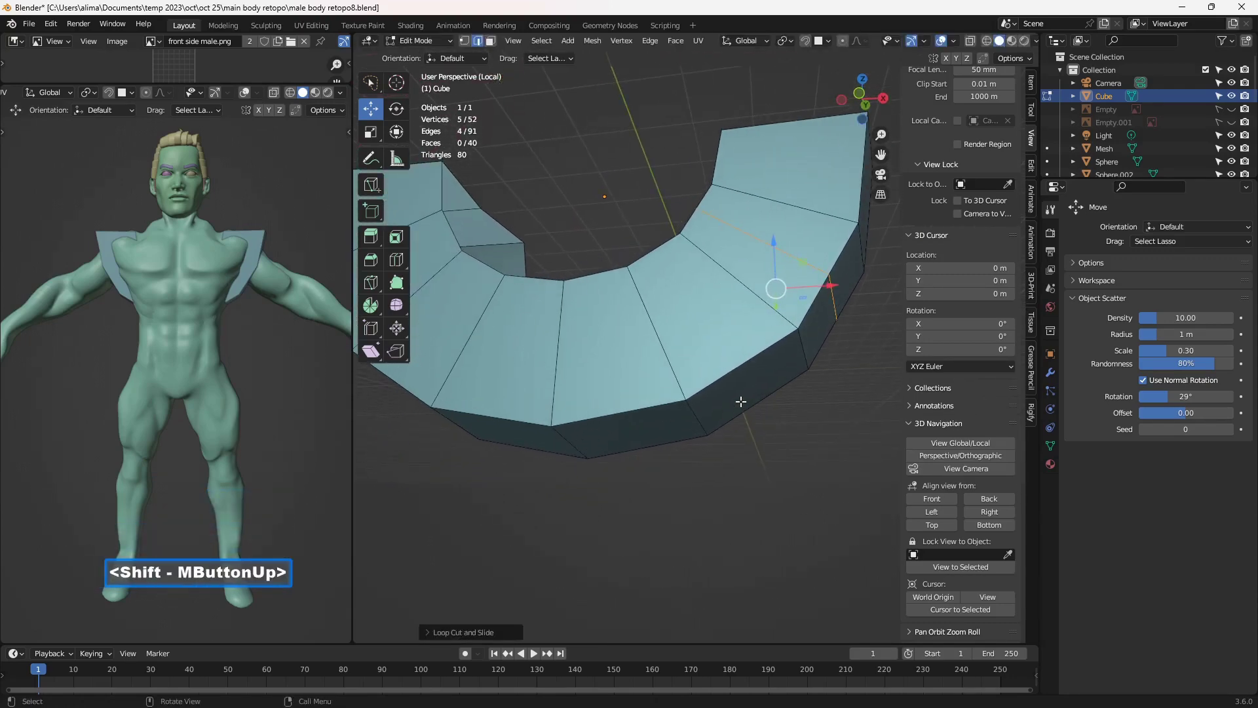
pyautogui.scroll(-3)
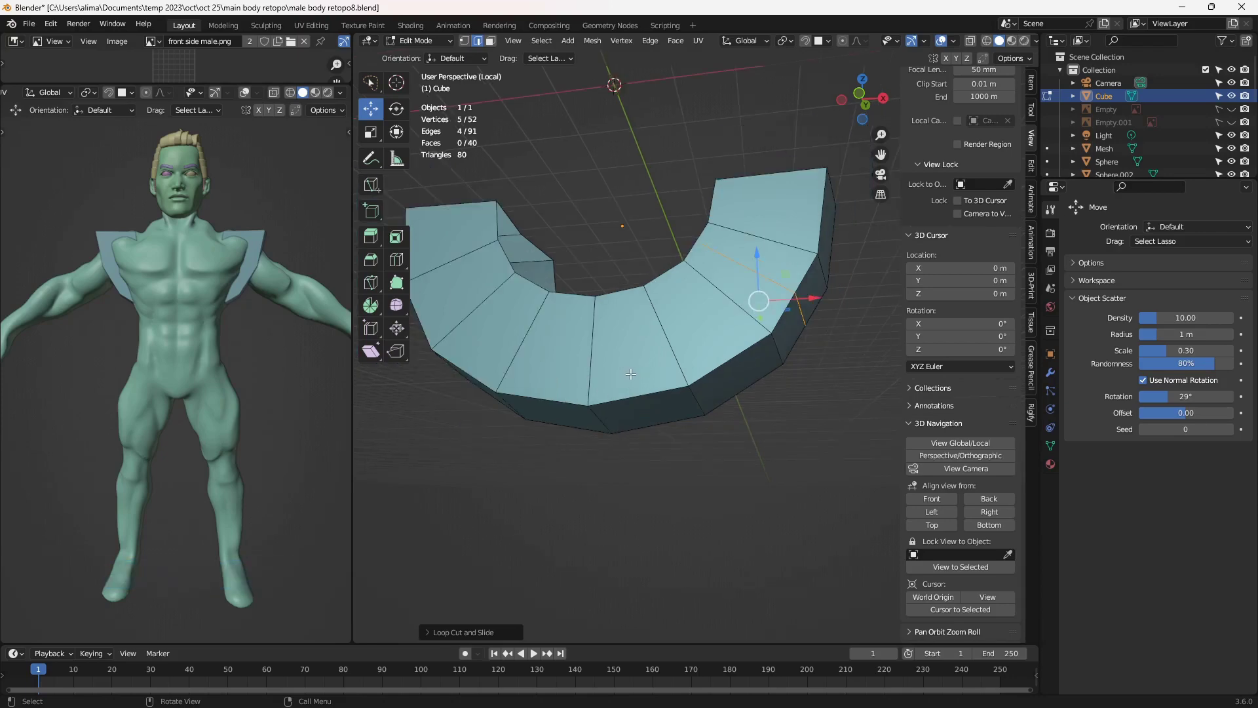
pyautogui.middleClick(702, 389)
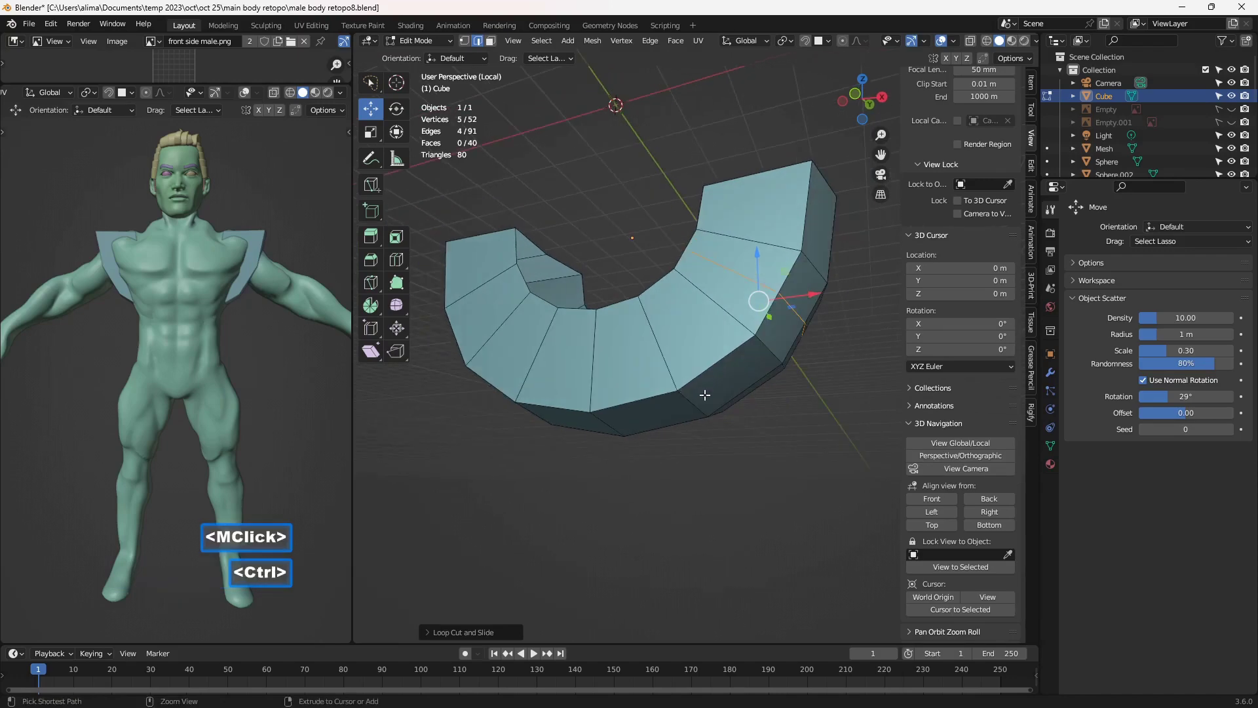
pyautogui.press('ctrl+r')
pyautogui.doubleClick(699, 385)
pyautogui.middleClick(663, 398)
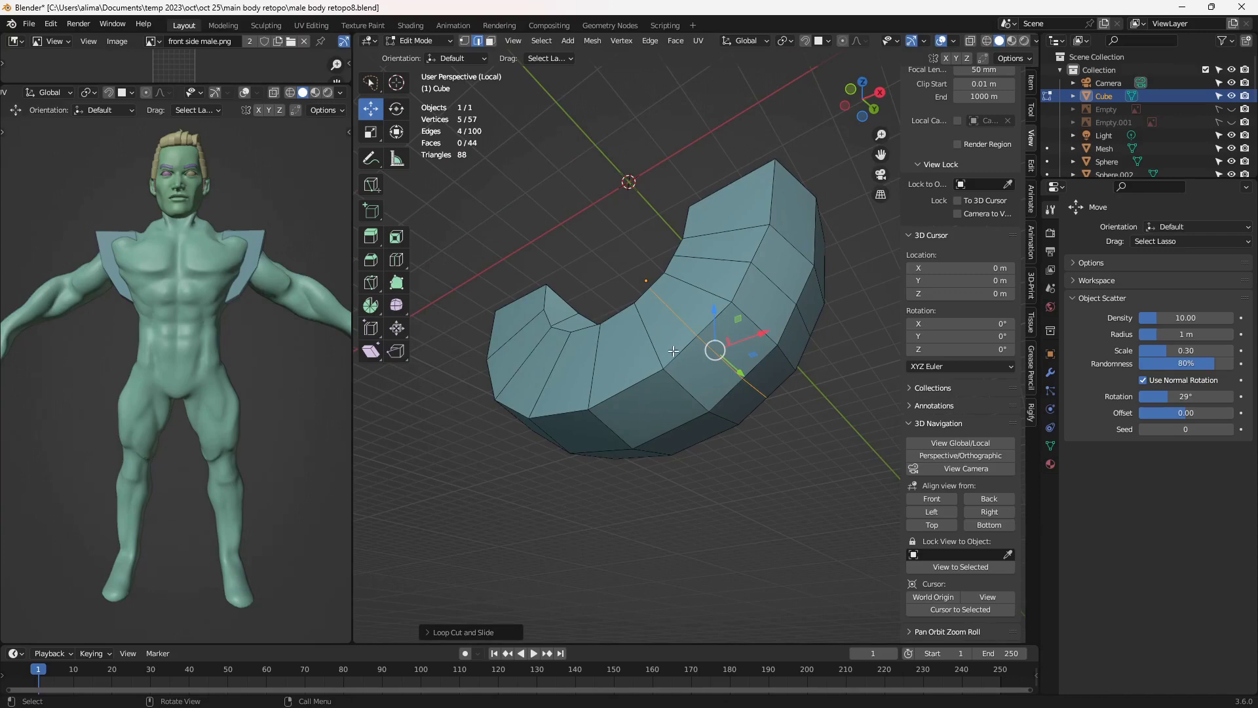
pyautogui.middleClick(671, 382)
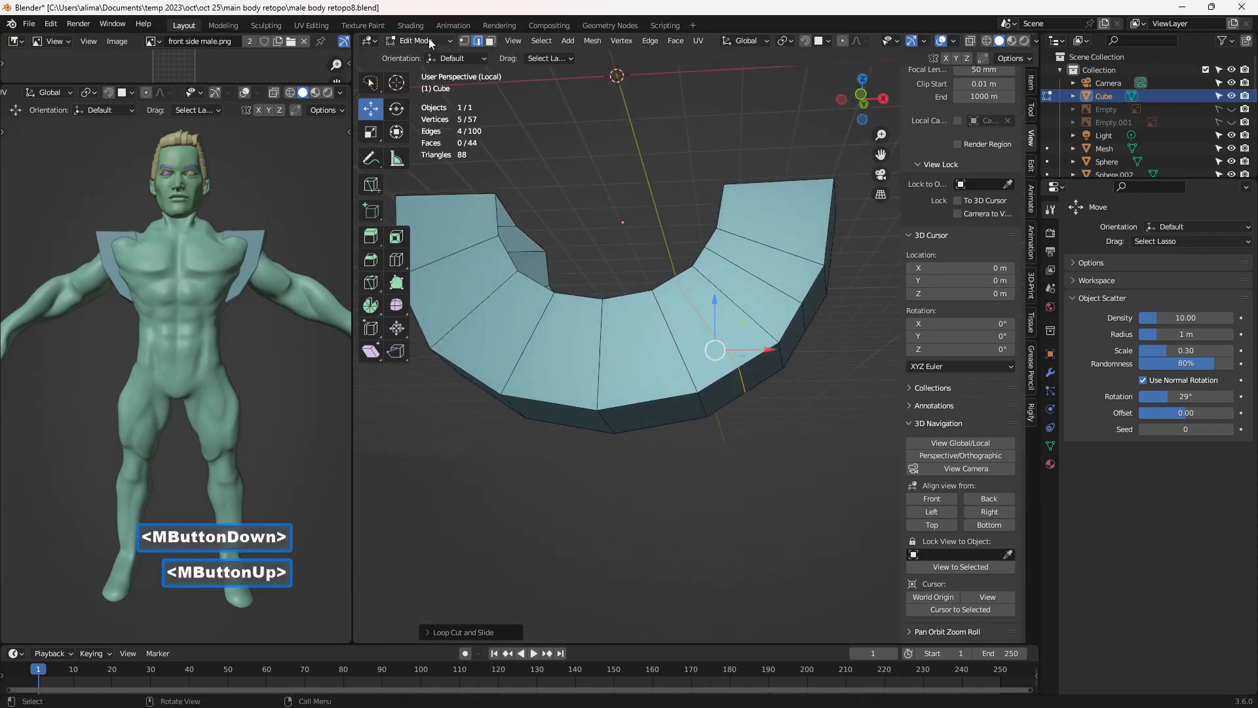
# Enter Sculpt Mode on the shoulder piece and apply the symmetry option from the Symmetry popover
pyautogui.click(434, 45)
pyautogui.click(437, 95)
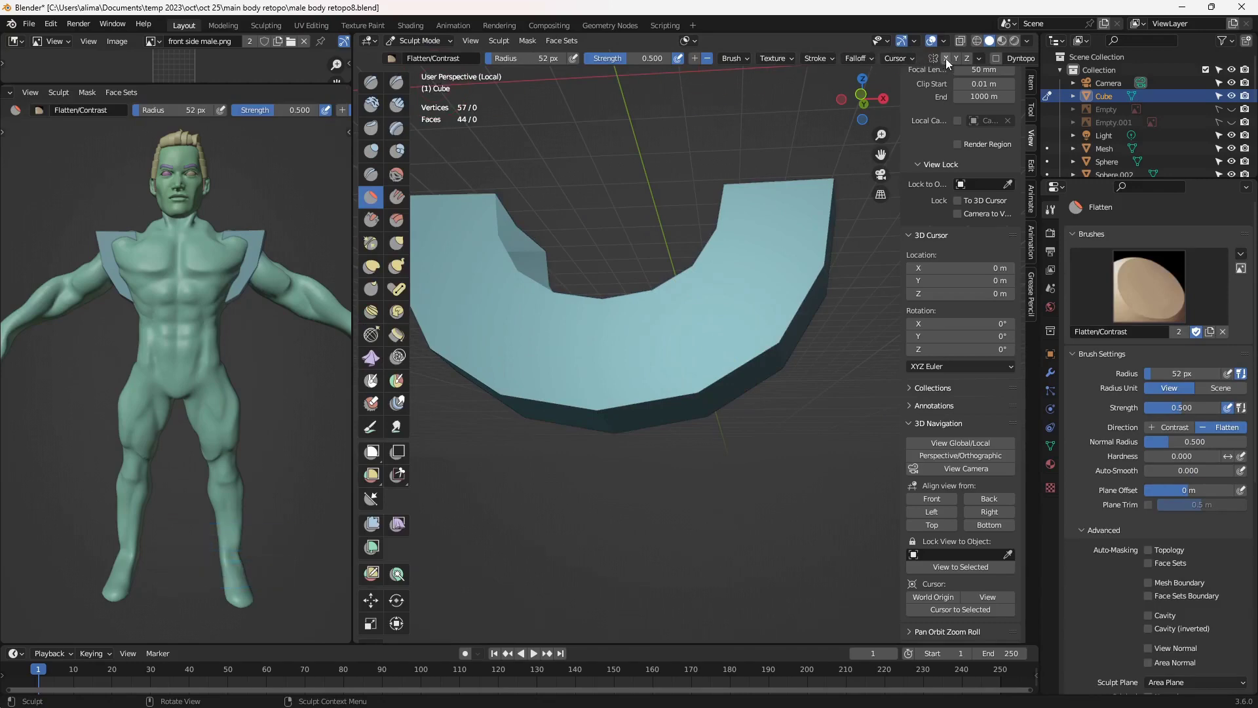
pyautogui.click(952, 65)
pyautogui.click(986, 61)
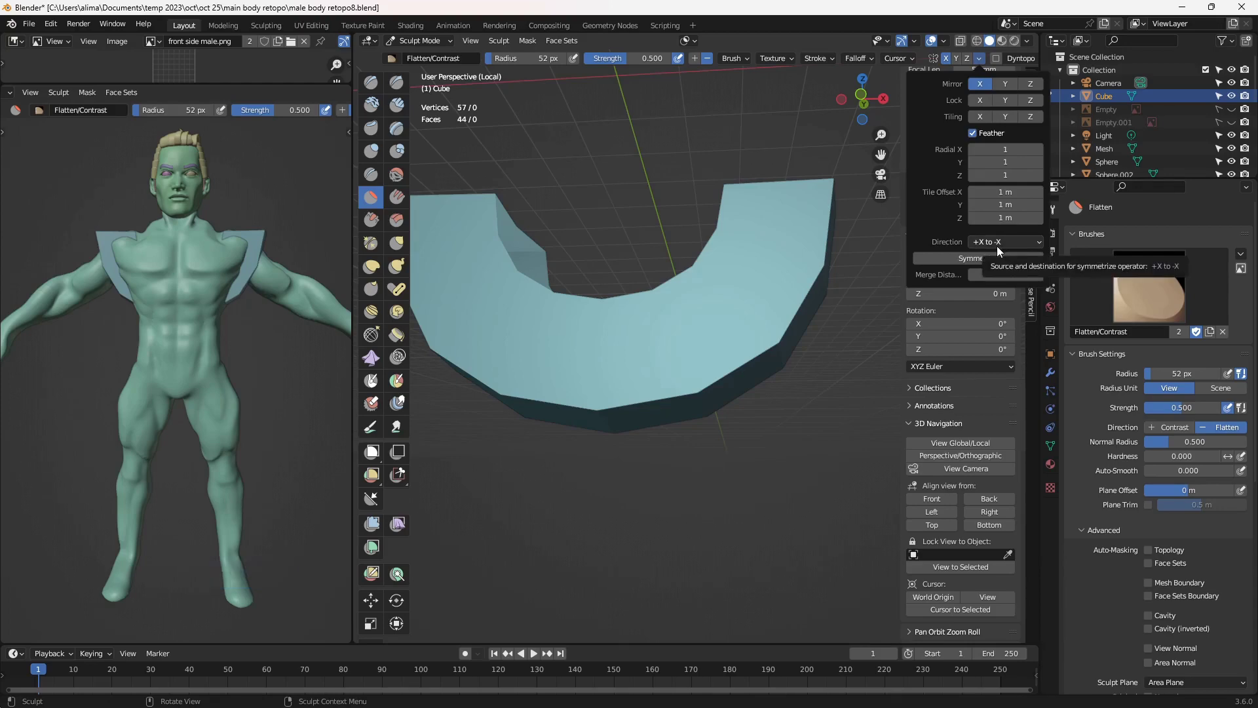
pyautogui.click(998, 262)
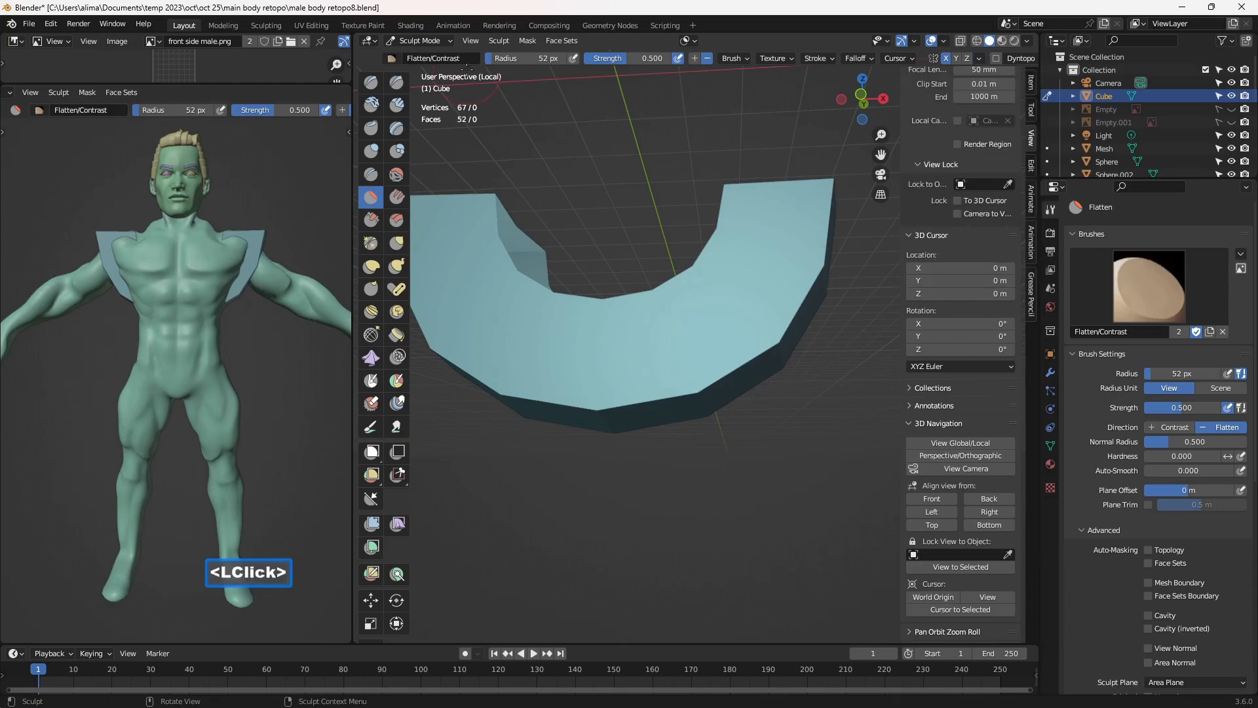
# Switch the strip to Edit Mode and select the four faces at its end
pyautogui.click(441, 46)
pyautogui.click(447, 79)
pyautogui.middleClick(562, 377)
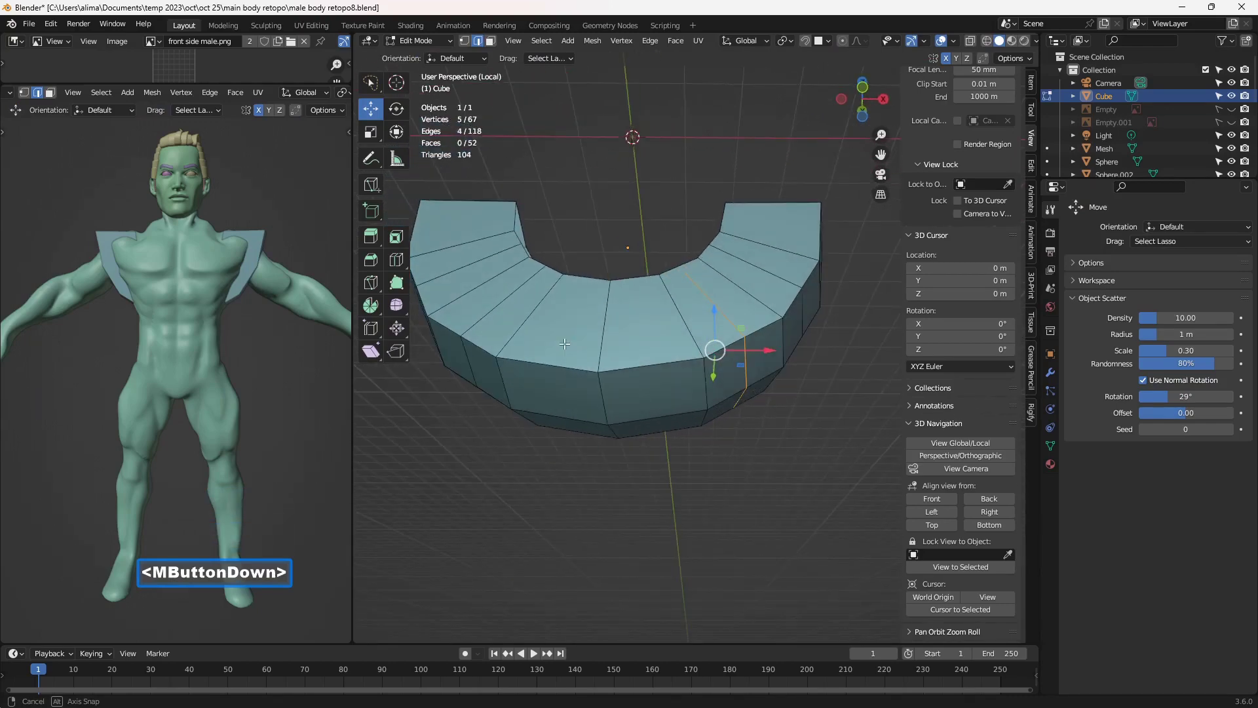
pyautogui.middleClick(564, 357)
pyautogui.middleClick(699, 388)
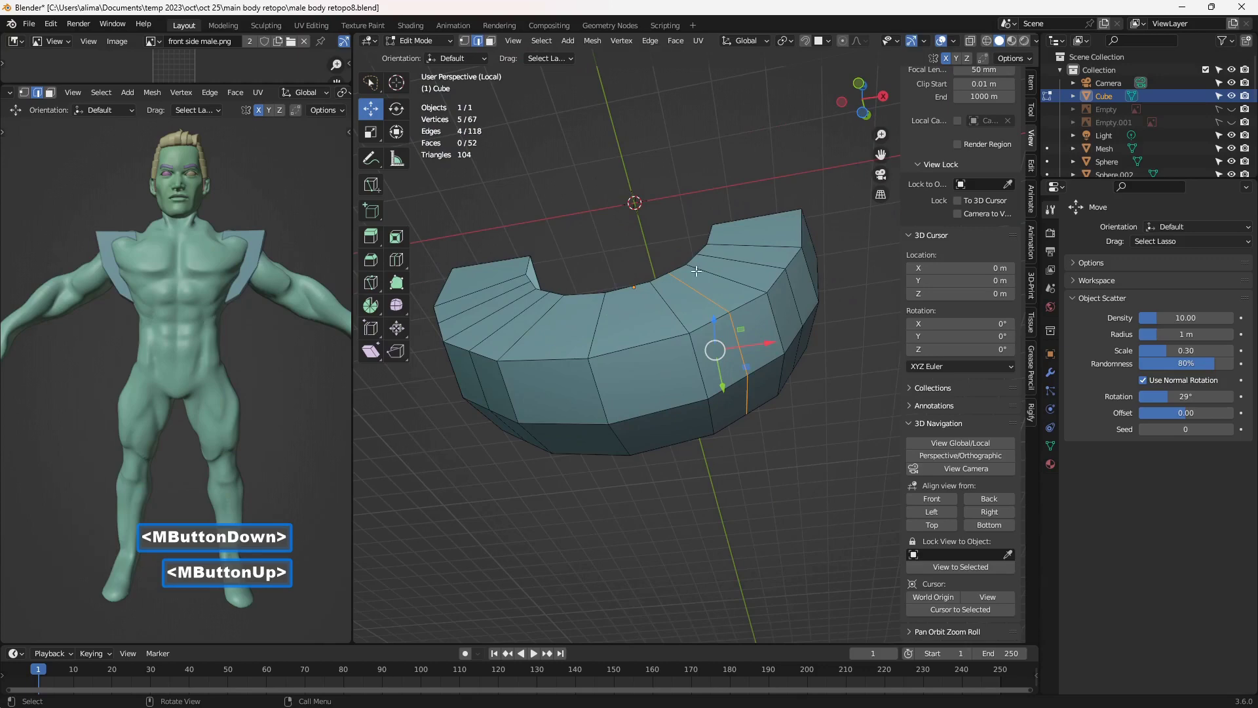
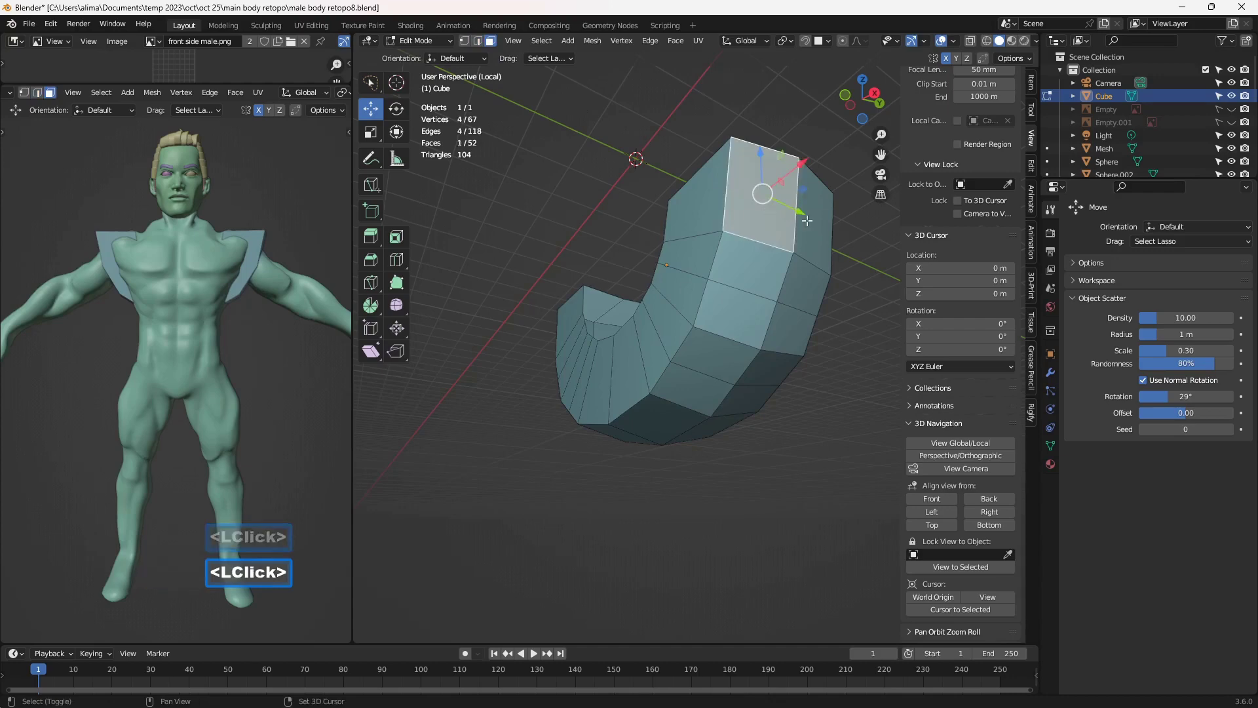
pyautogui.click(815, 220)
pyautogui.click(761, 272)
pyautogui.doubleClick(817, 286)
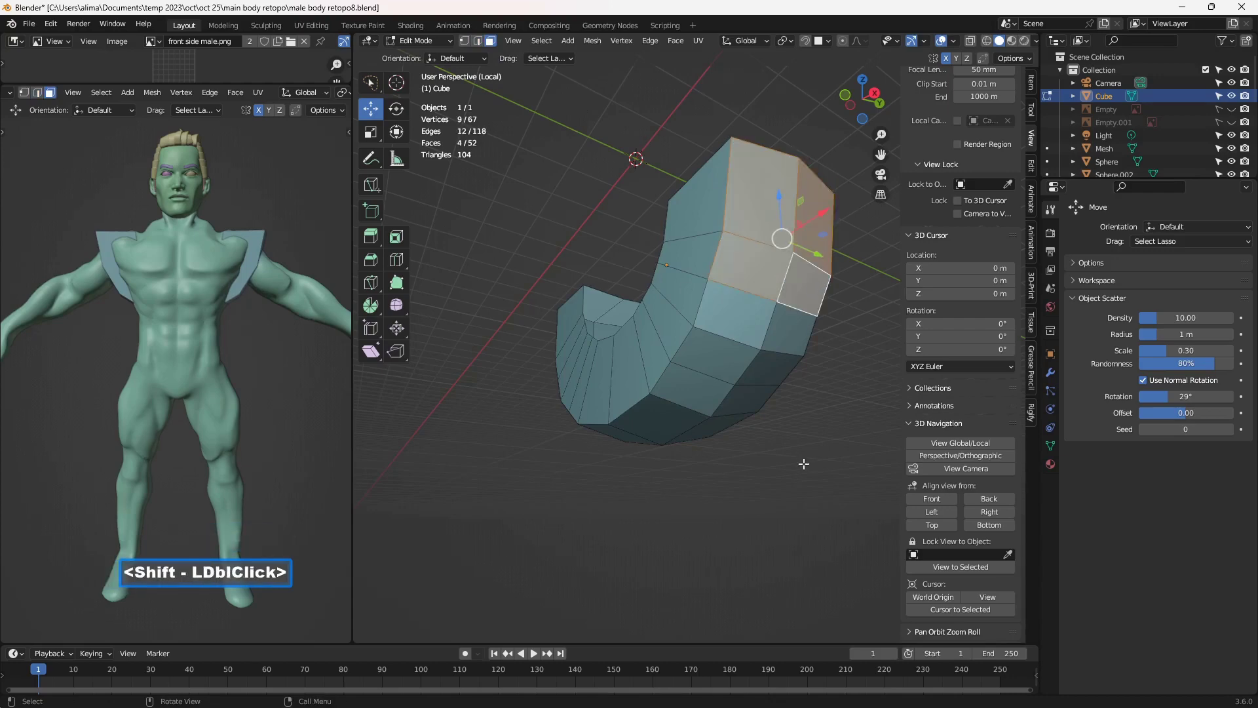
# Exit local view, make the retopology mesh show through the body In Front, and save incremental versions
pyautogui.click(963, 450)
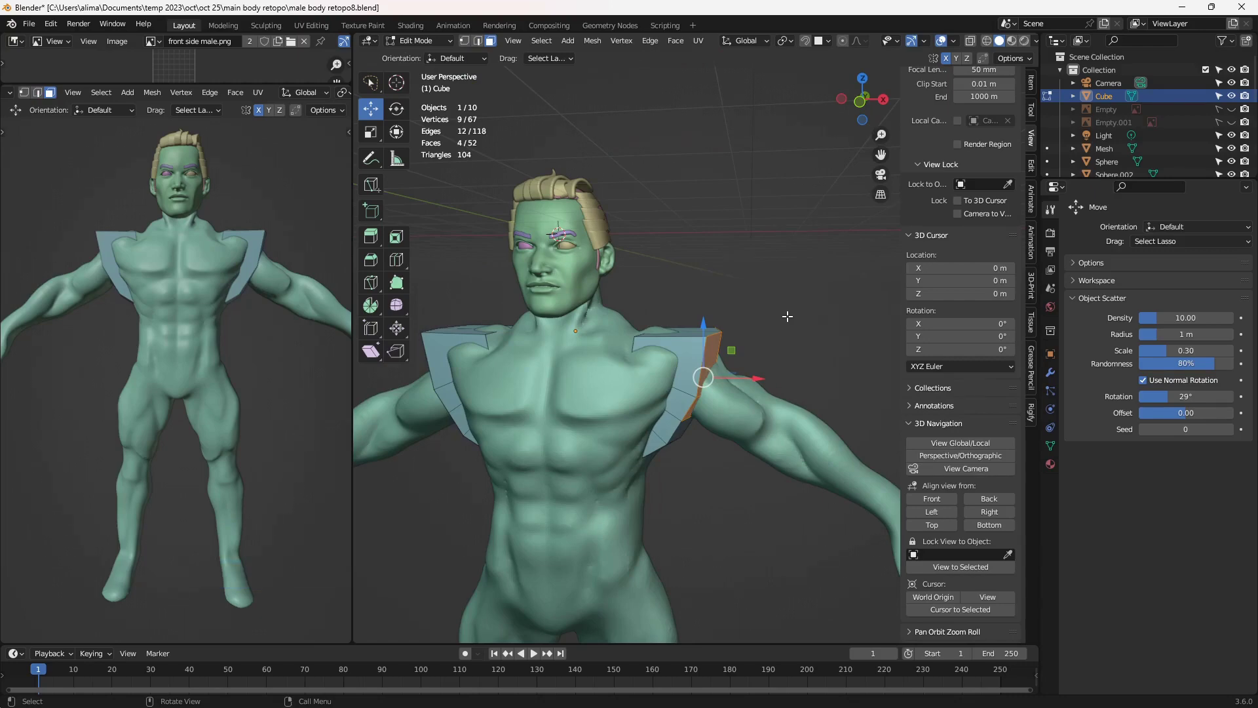
pyautogui.press('Insert')
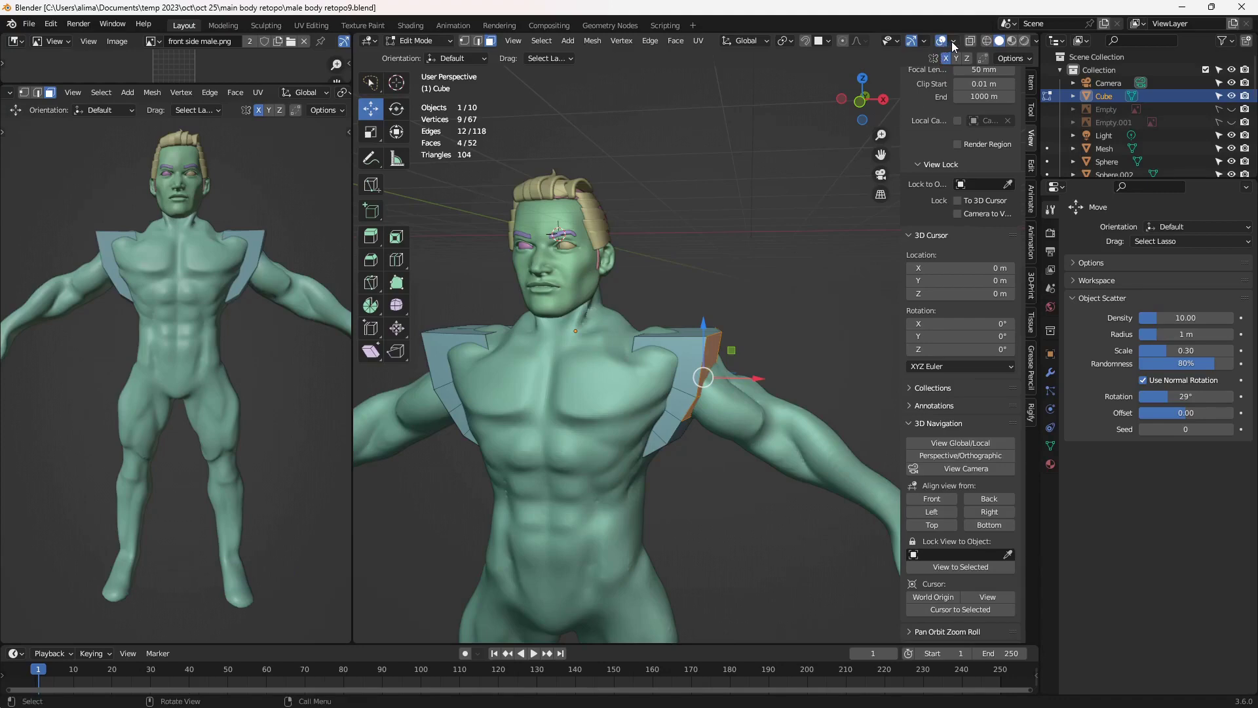
pyautogui.click(954, 53)
pyautogui.click(888, 428)
pyautogui.click(879, 421)
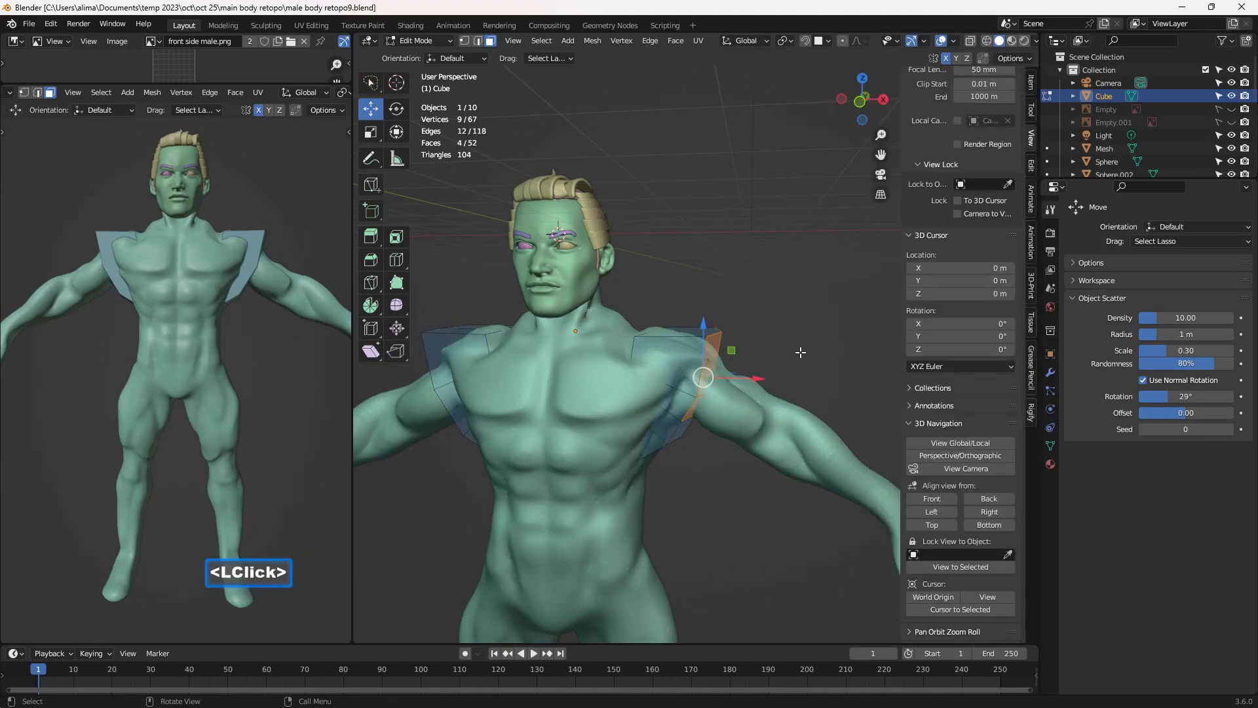
pyautogui.press('Insert')
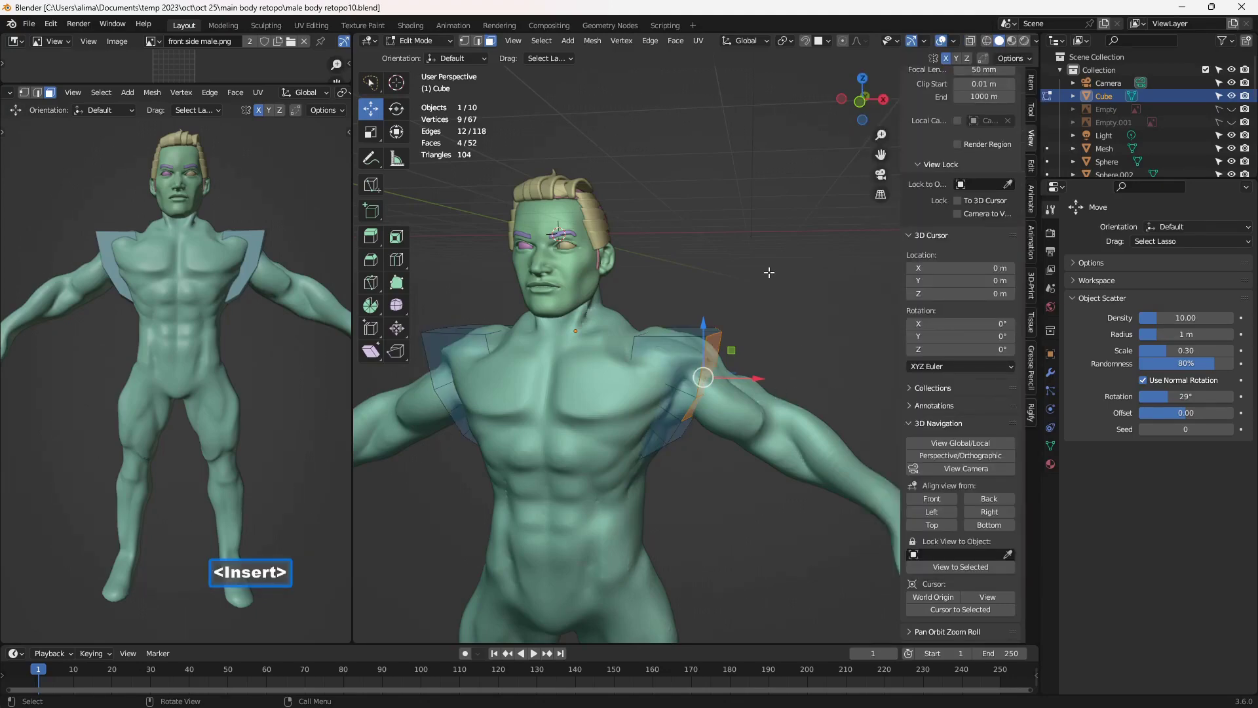
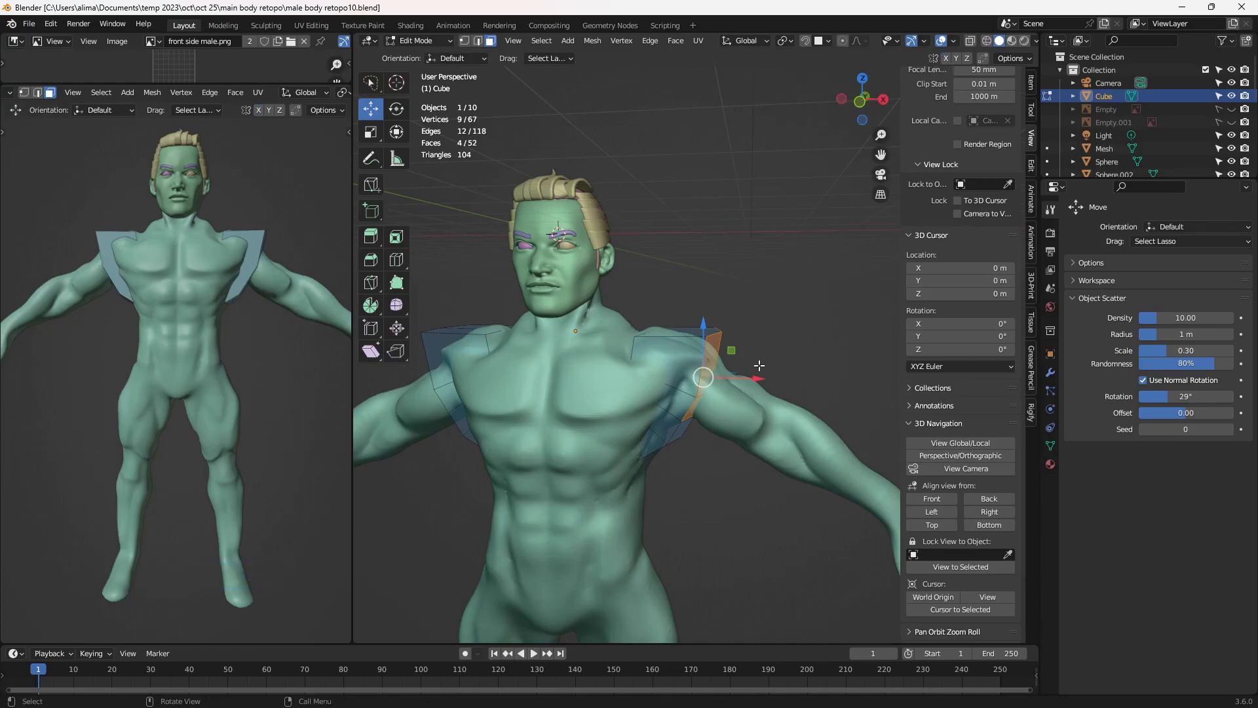
# Orbit the view to look along the arm ready to extend the strip
pyautogui.middleClick(759, 364)
pyautogui.scroll(-3)
pyautogui.middleClick(613, 357)
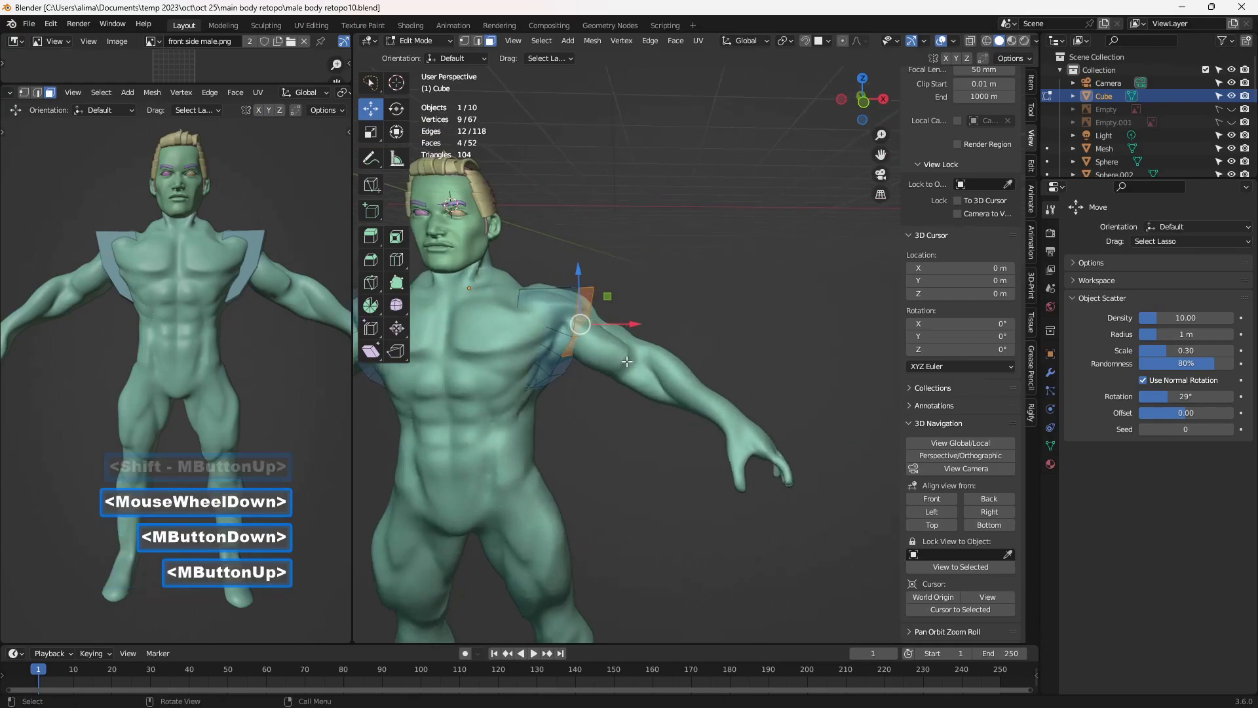
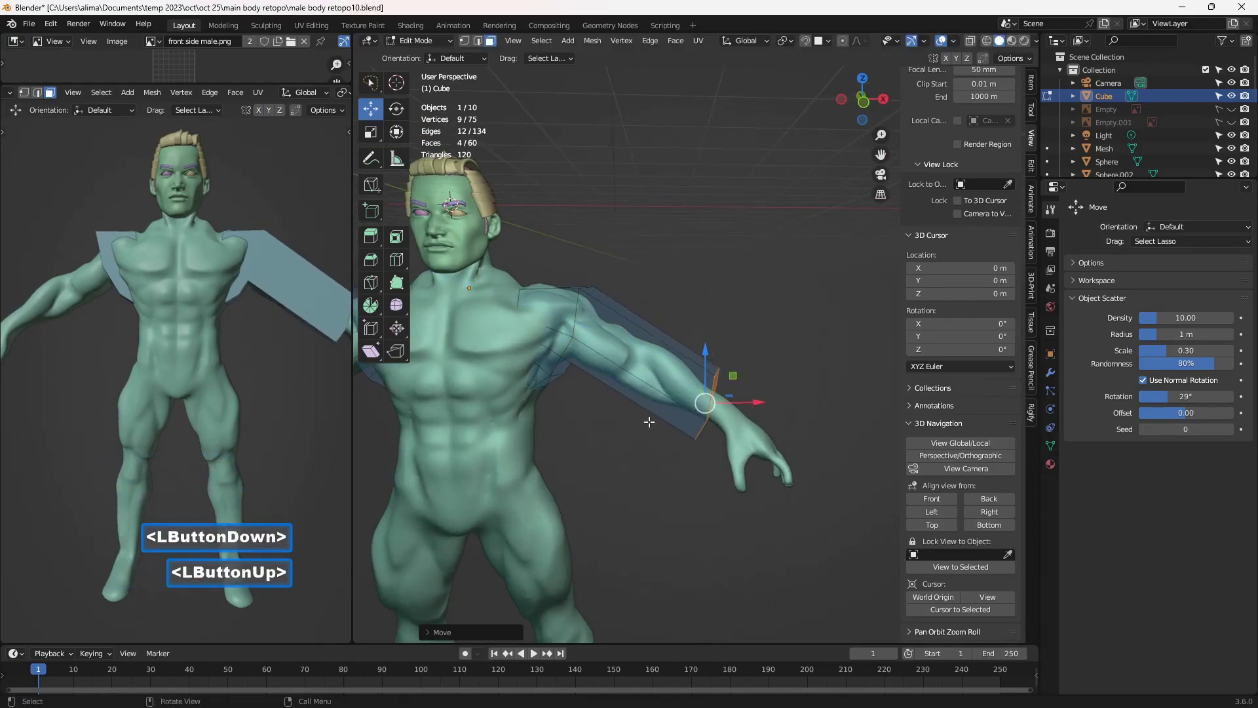
# Confirm the arm section, then toggle local view and orbit to the torso strip for the front panel down to the hip
pyautogui.click(953, 449)
pyautogui.middleClick(697, 436)
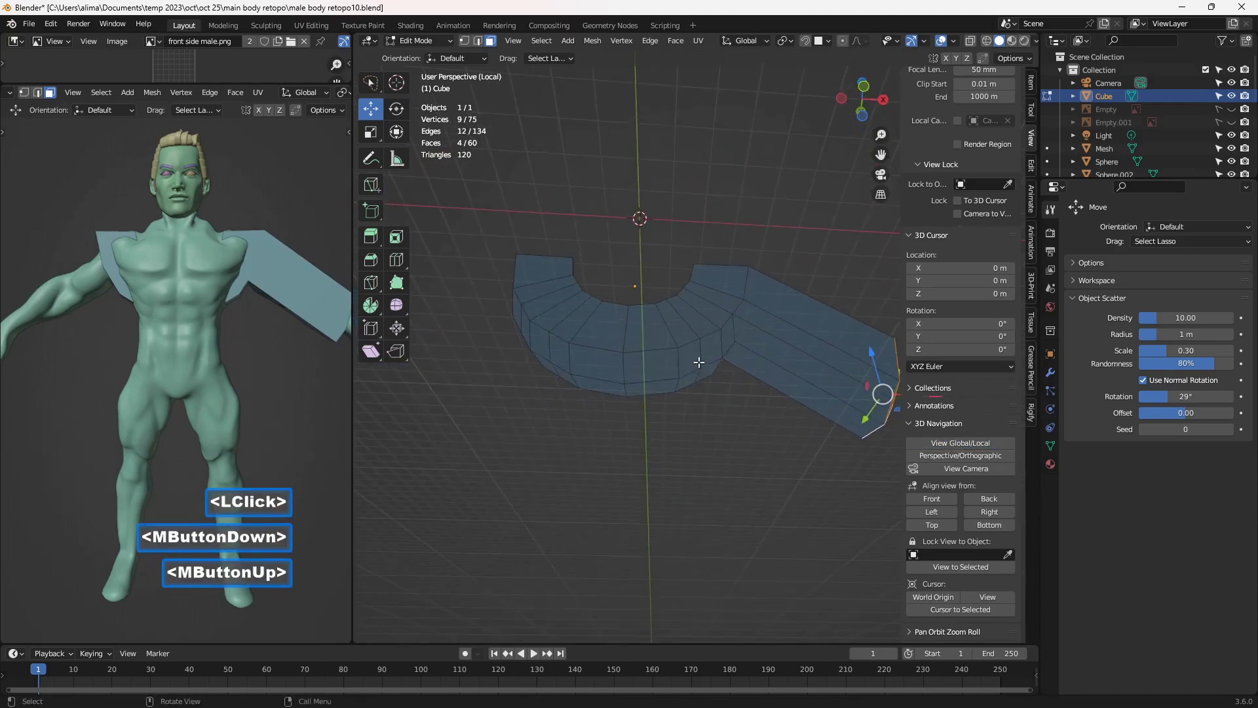
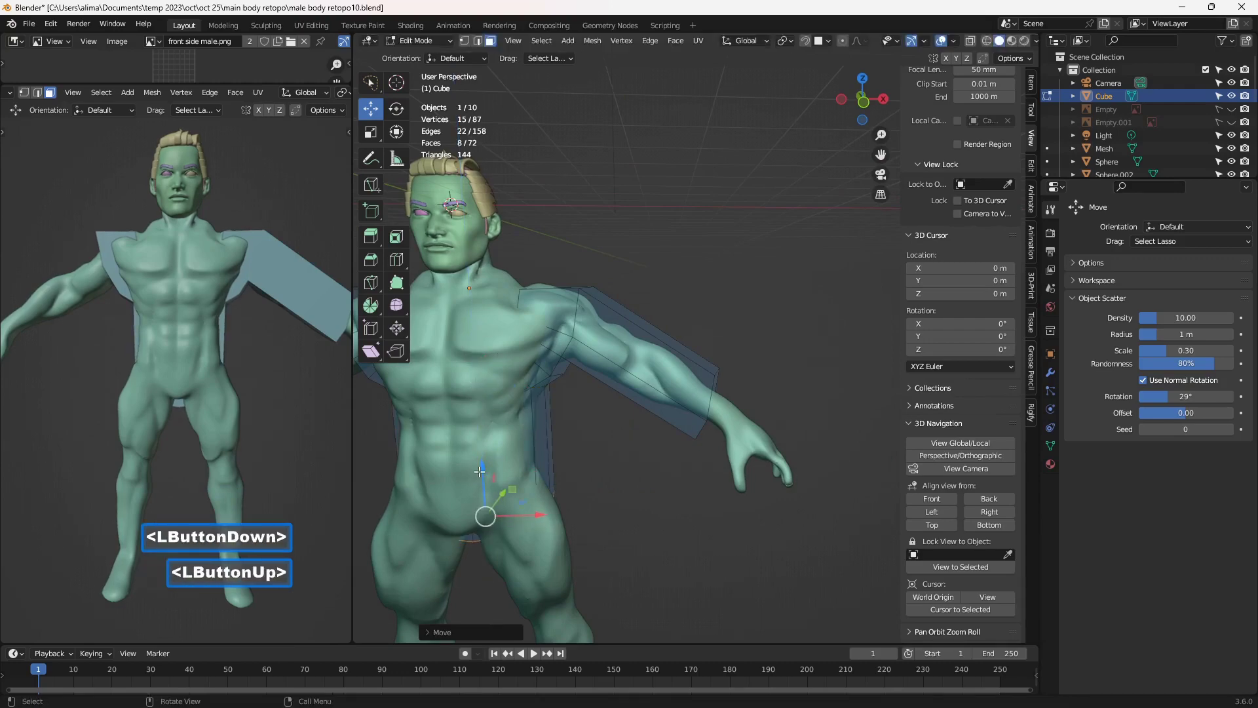
pyautogui.doubleClick(968, 450)
pyautogui.middleClick(773, 434)
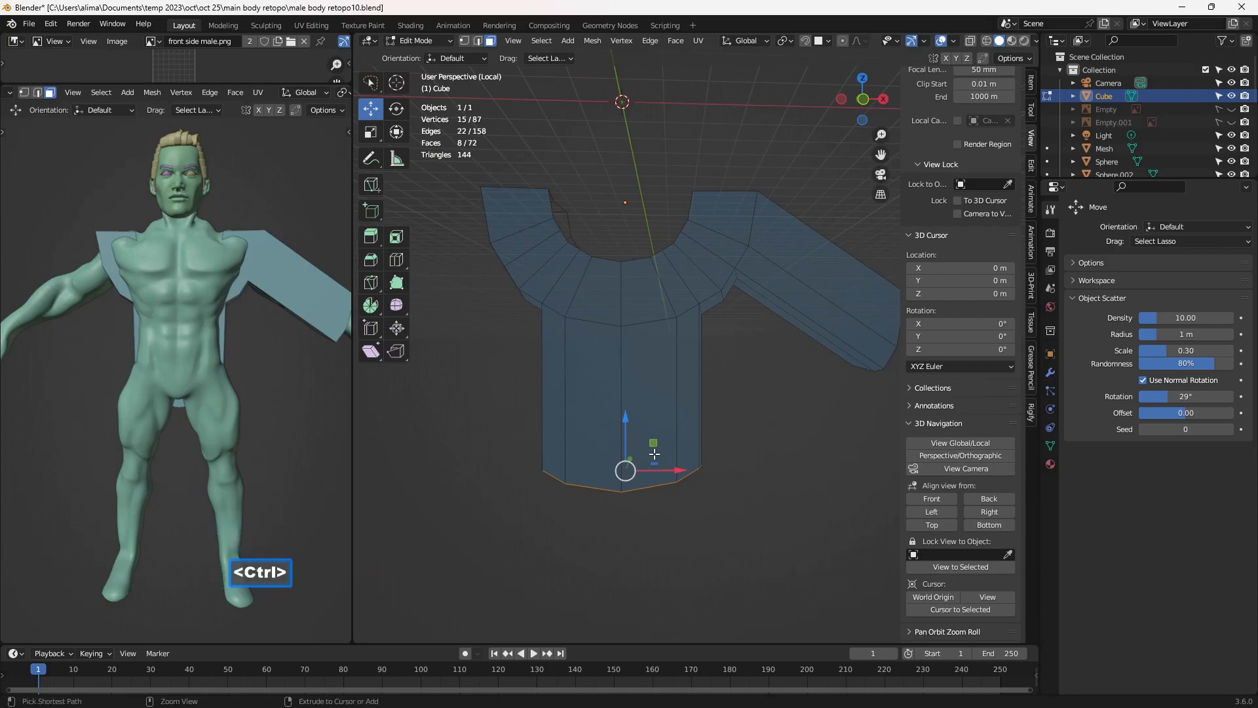
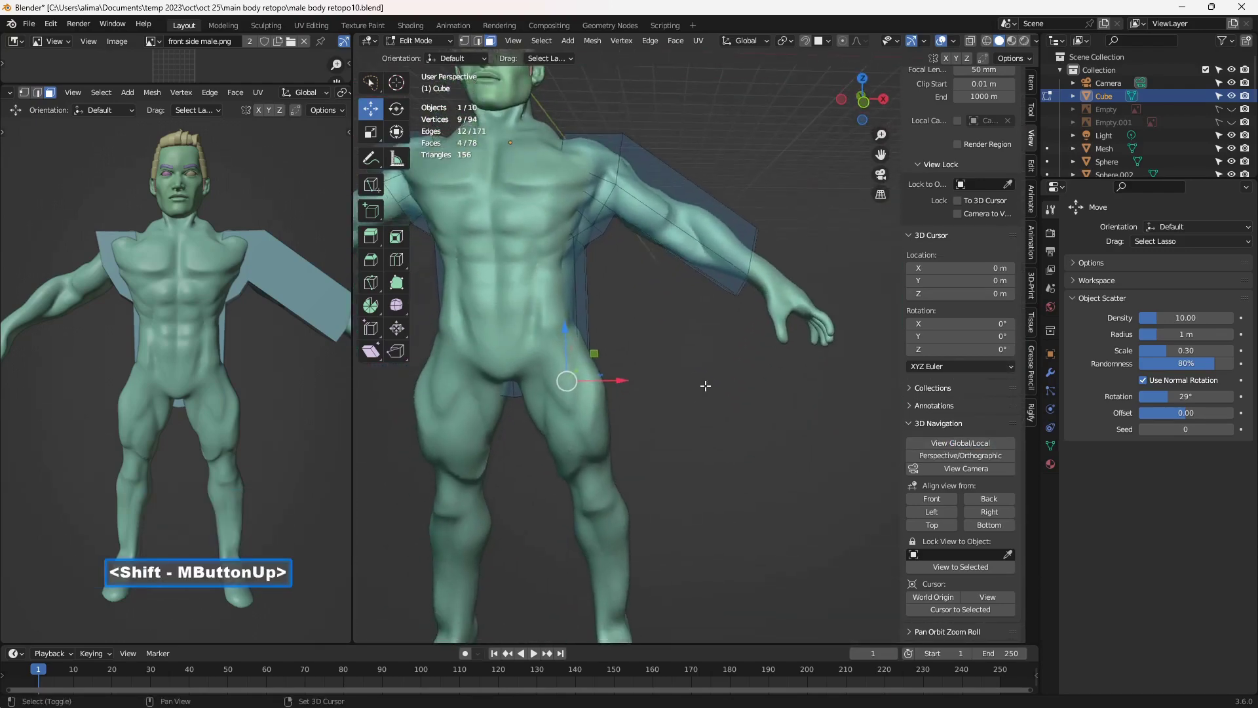
# Extrude the hip edge down the leg to the foot, reaching 100 faces, and save the next numbered version
pyautogui.press('e')
pyautogui.click(704, 384)
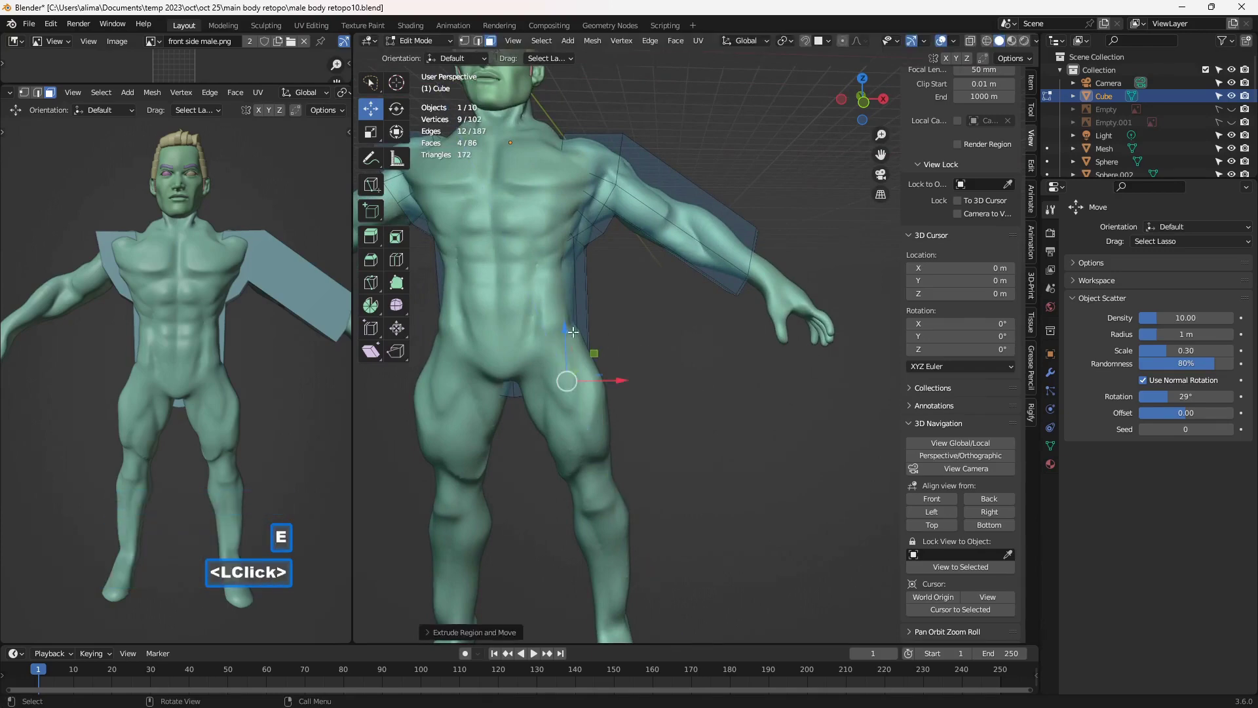
pyautogui.click(563, 324)
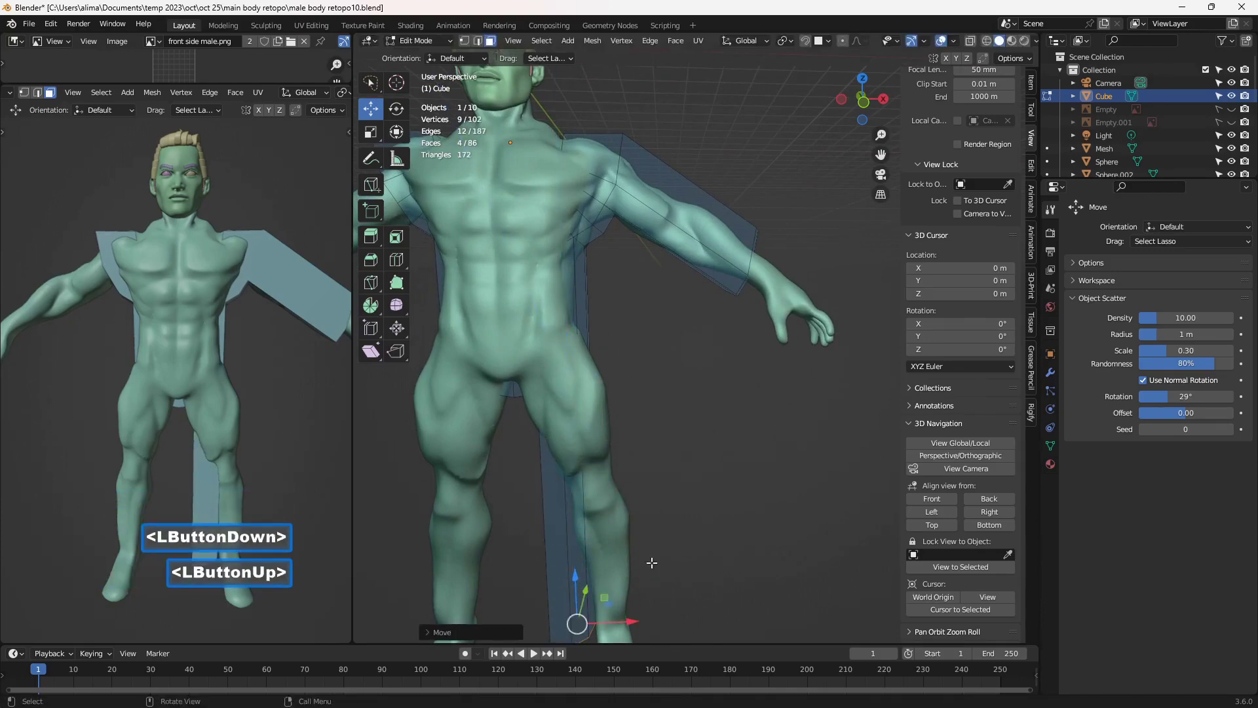
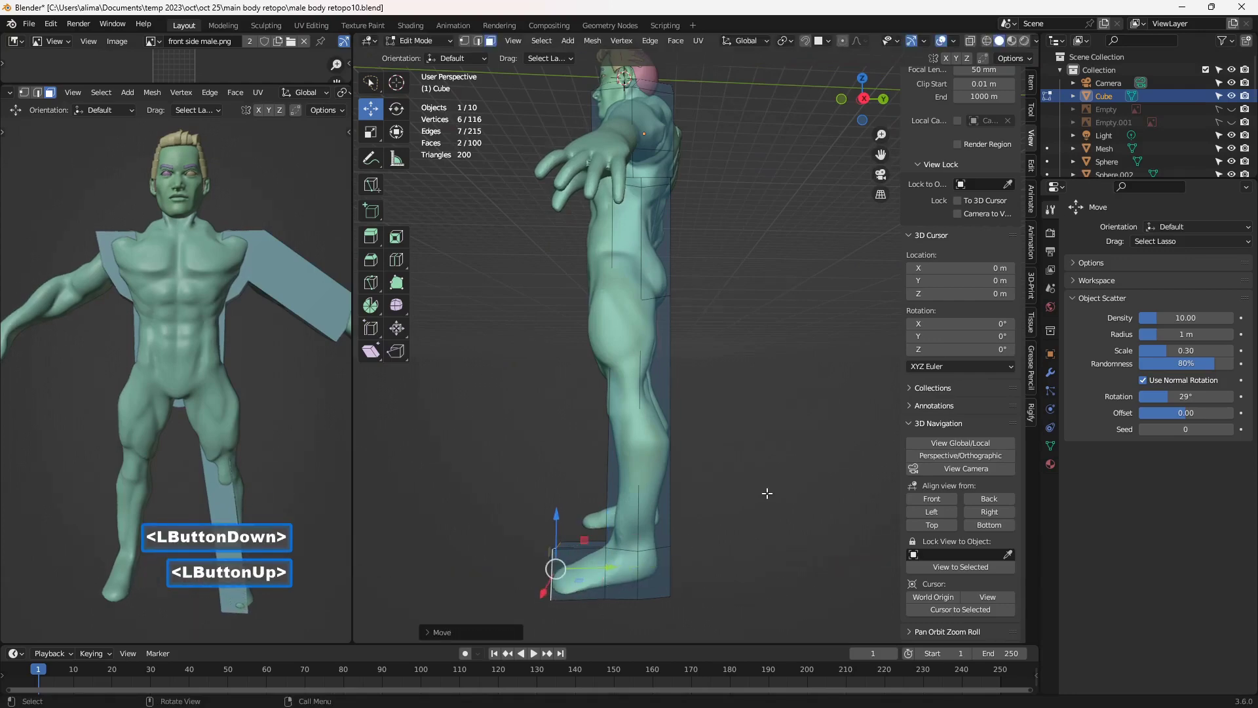
pyautogui.press('Insert')
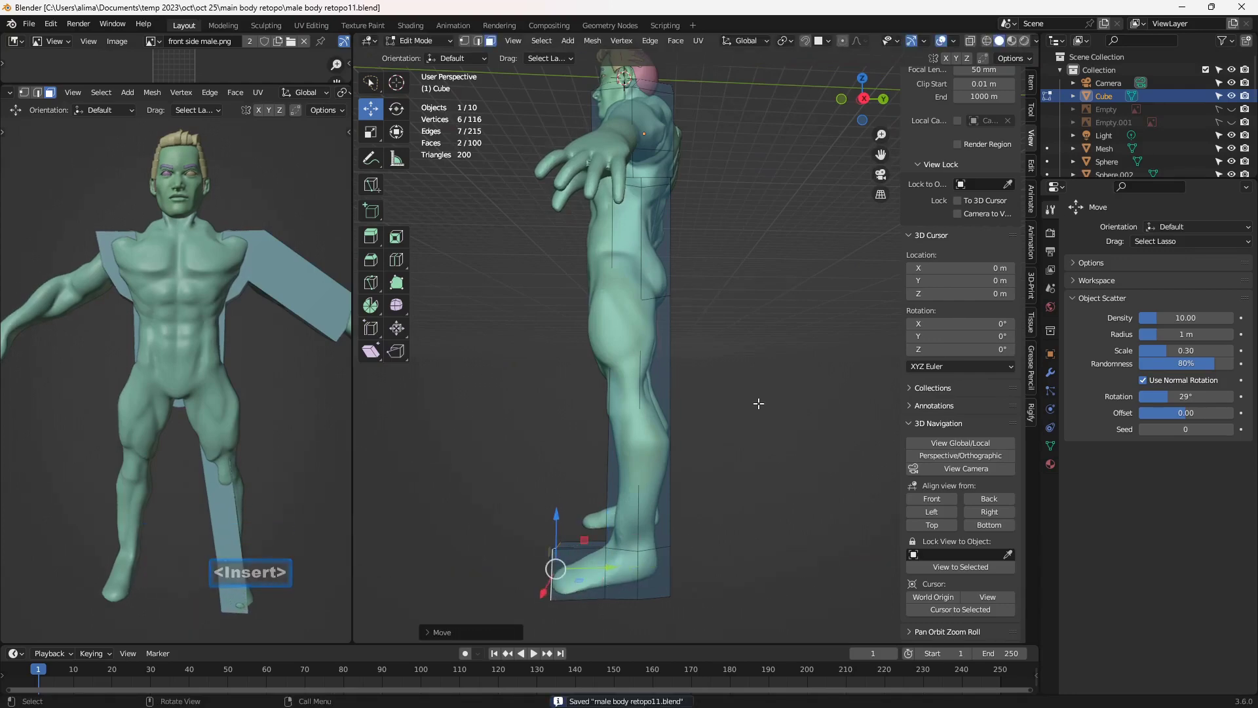
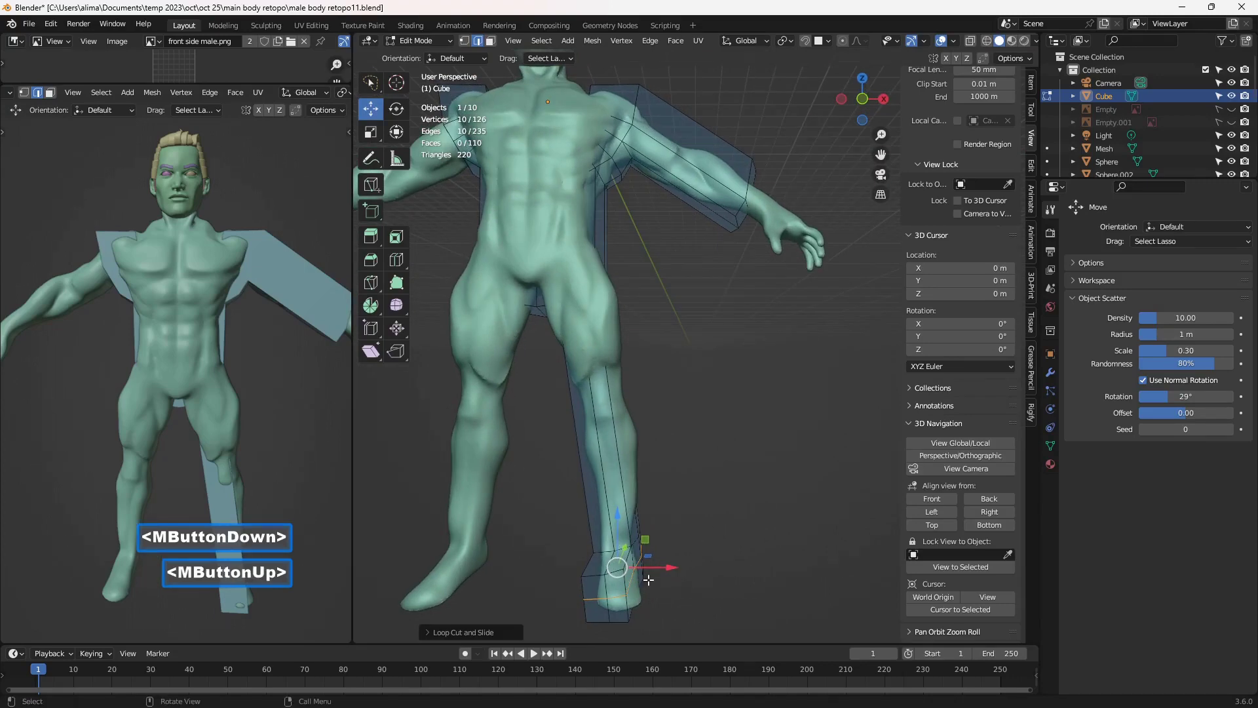
# Orbit around the leg and place the new edge loop around it
pyautogui.middleClick(694, 576)
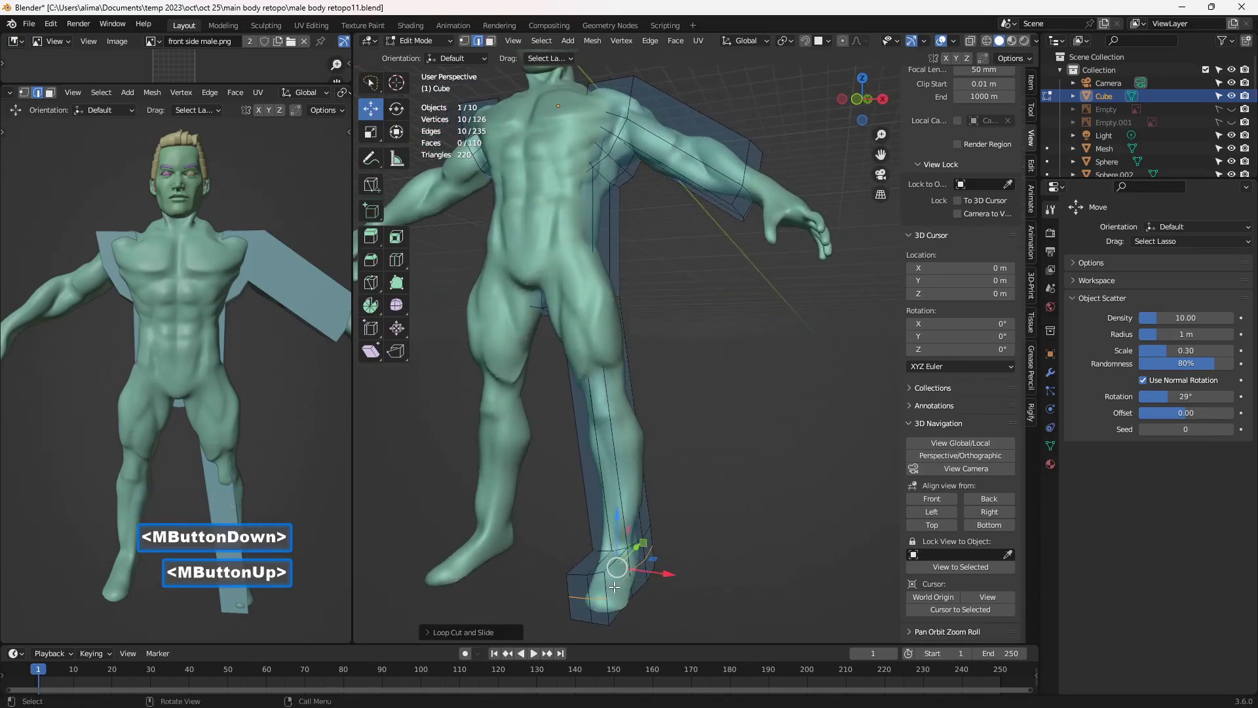
pyautogui.middleClick(661, 556)
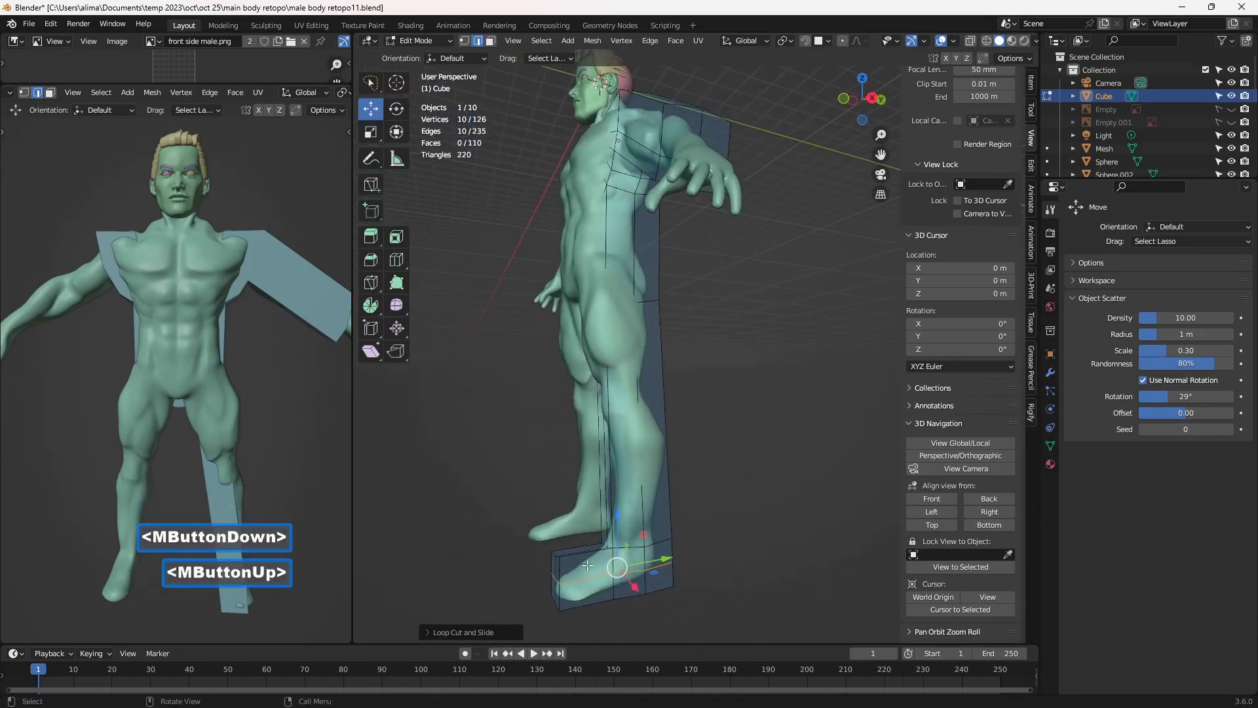
pyautogui.scroll(-3)
pyautogui.middleClick(638, 539)
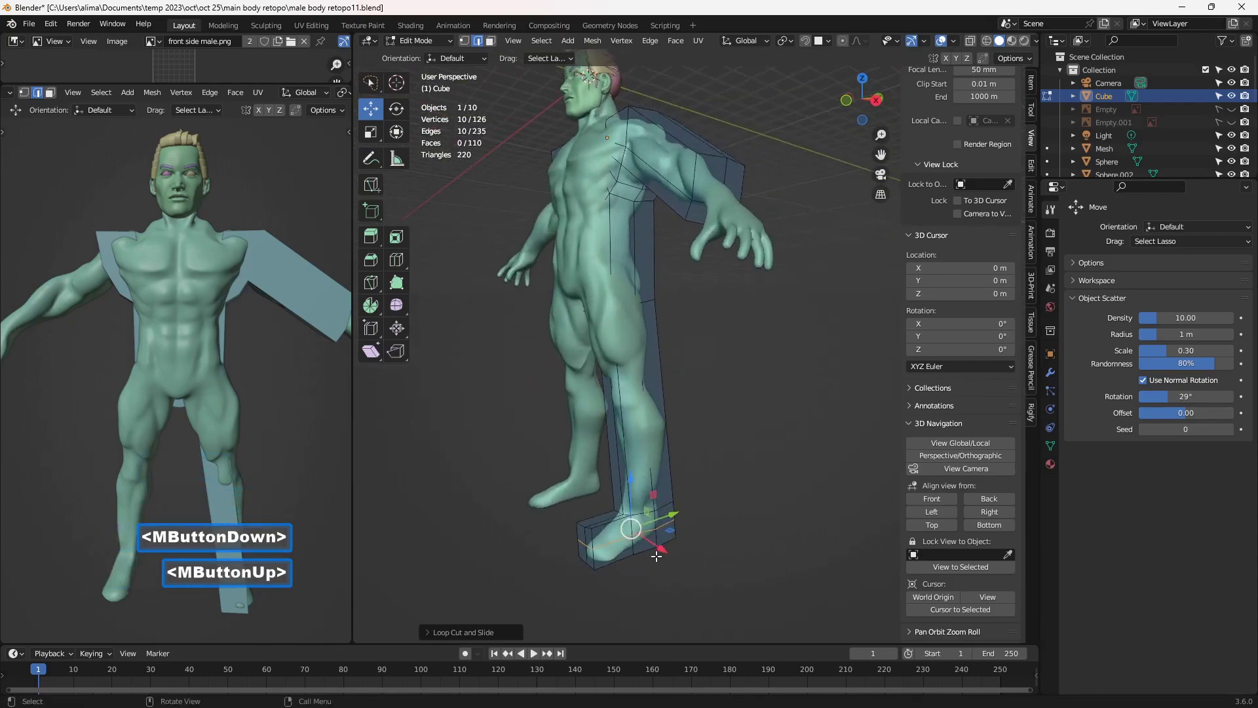
pyautogui.middleClick(677, 553)
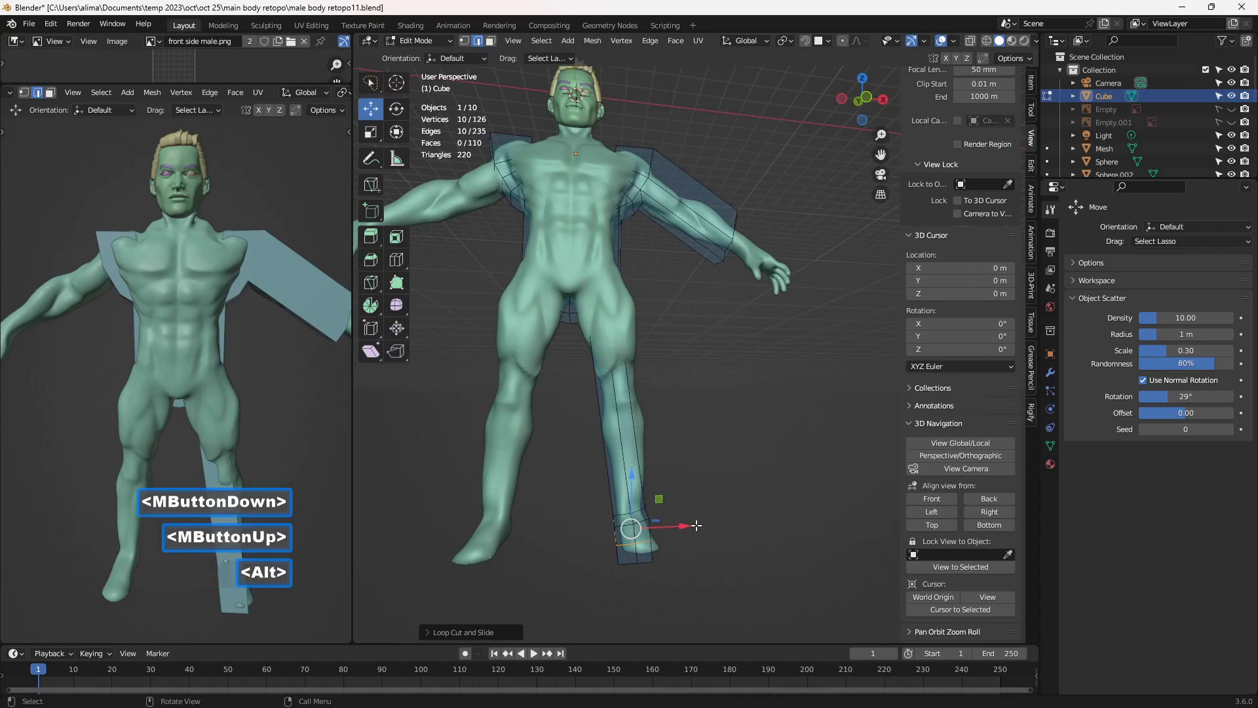
pyautogui.click(761, 495)
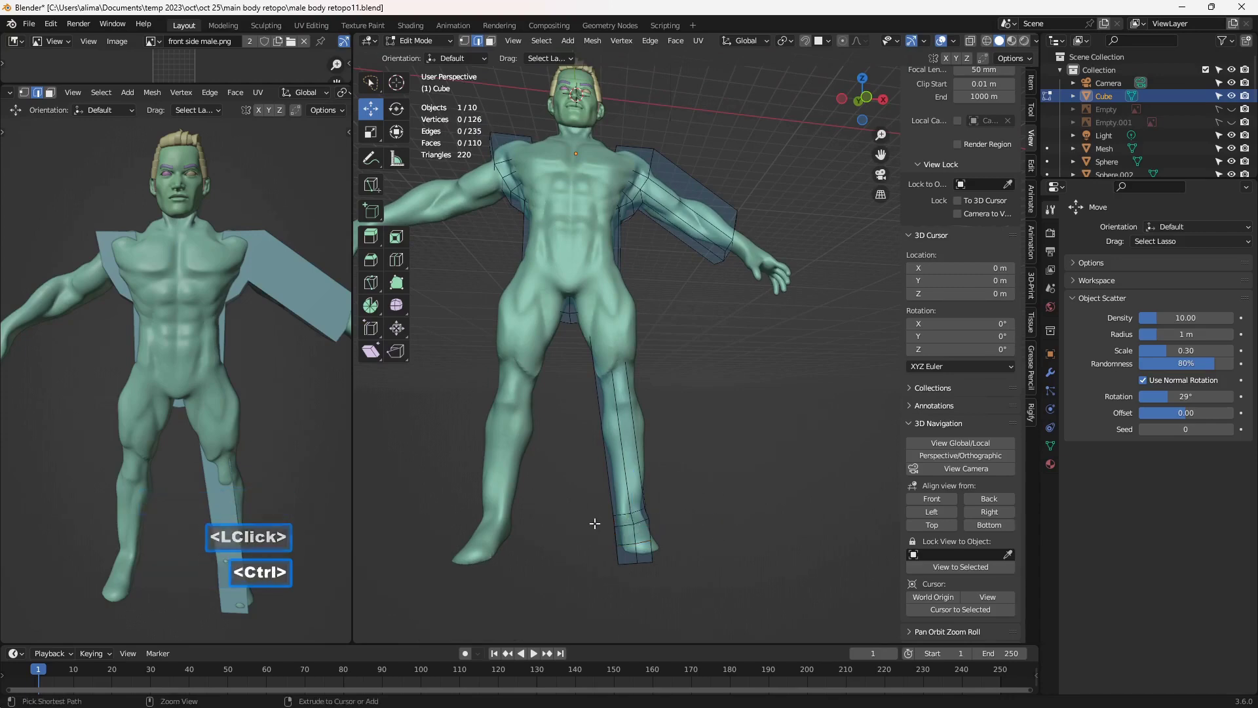
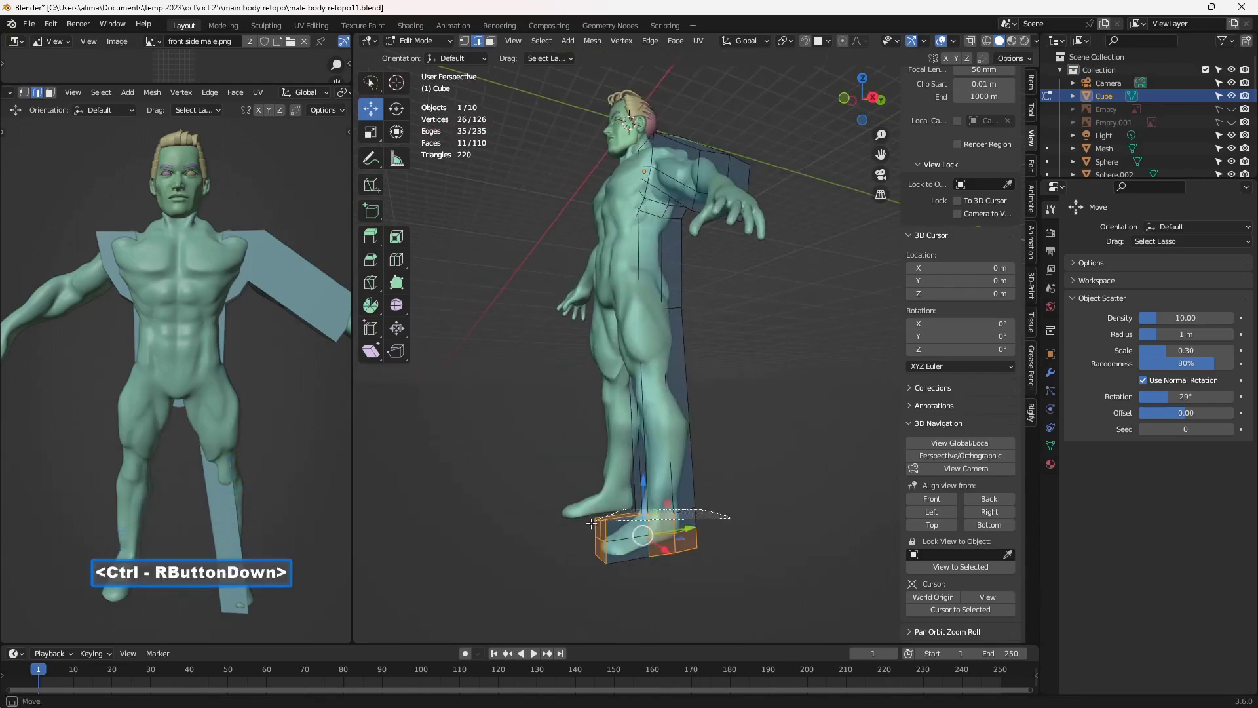
# Adjust the foot block to follow the sculpted foot, cancelling bad moves, and select the front leg edge
pyautogui.middleClick(686, 551)
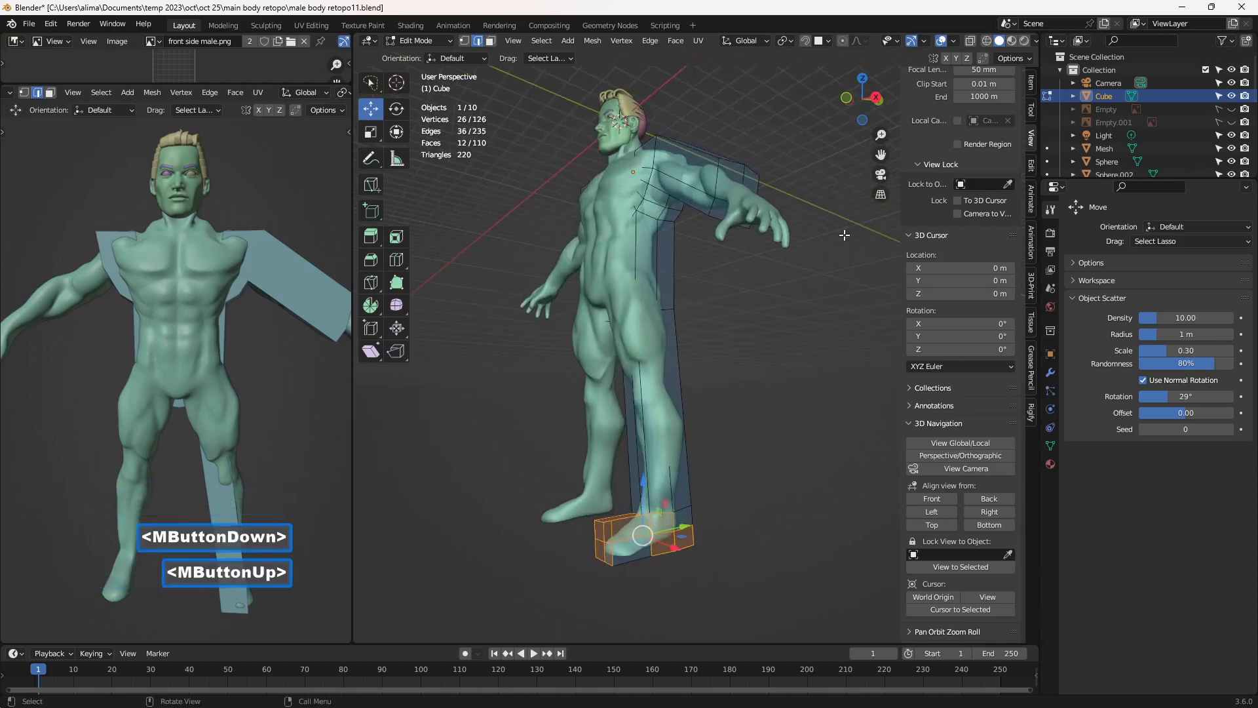
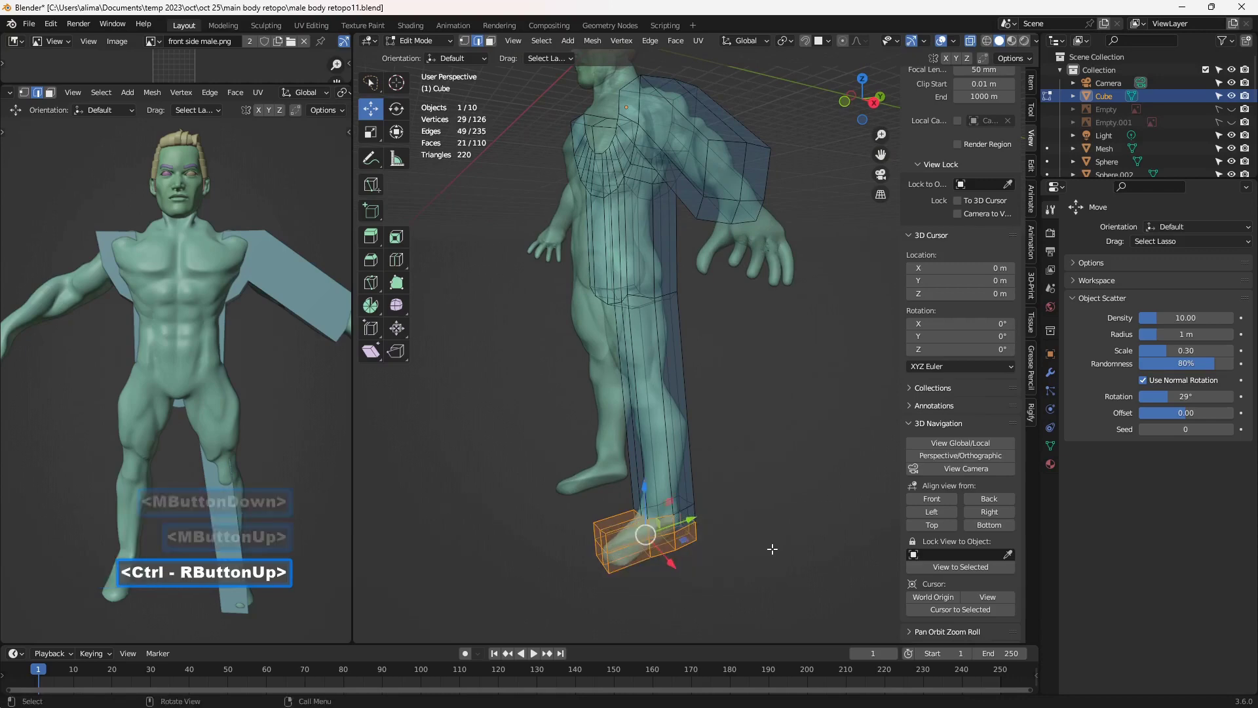
pyautogui.middleClick(767, 547)
pyautogui.middleClick(696, 527)
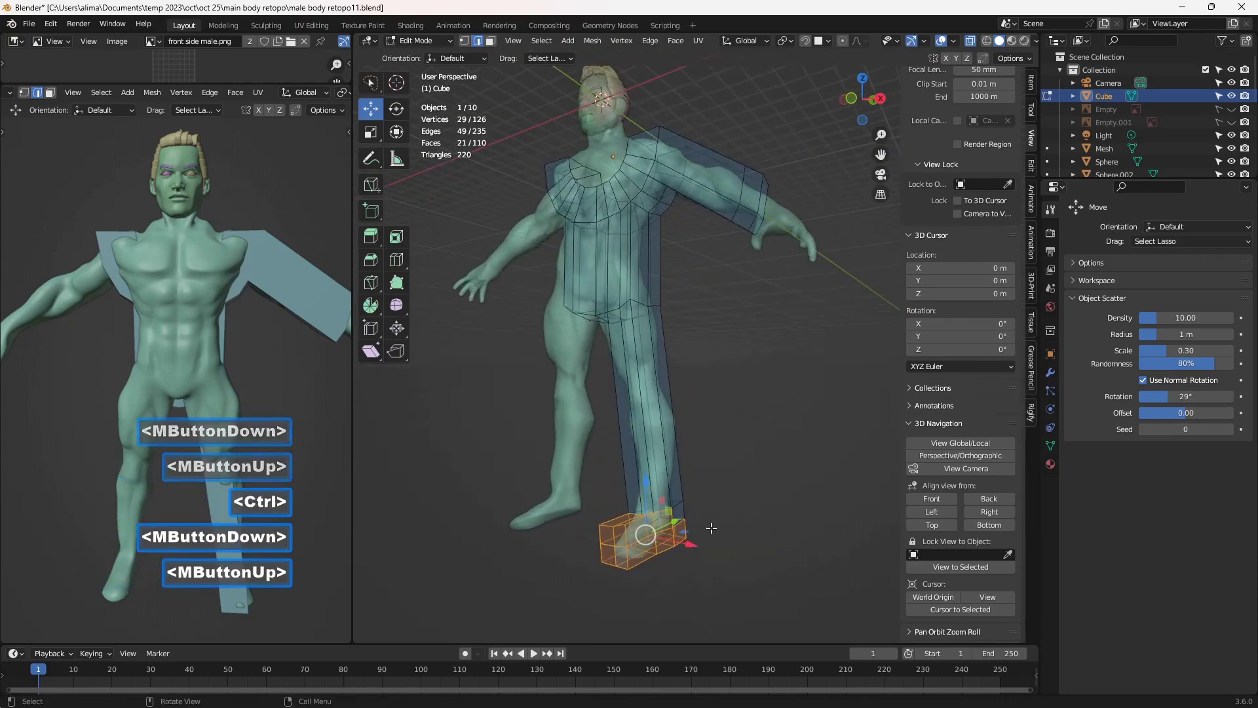
pyautogui.rightClick(709, 501)
pyautogui.middleClick(570, 494)
pyautogui.rightClick(669, 523)
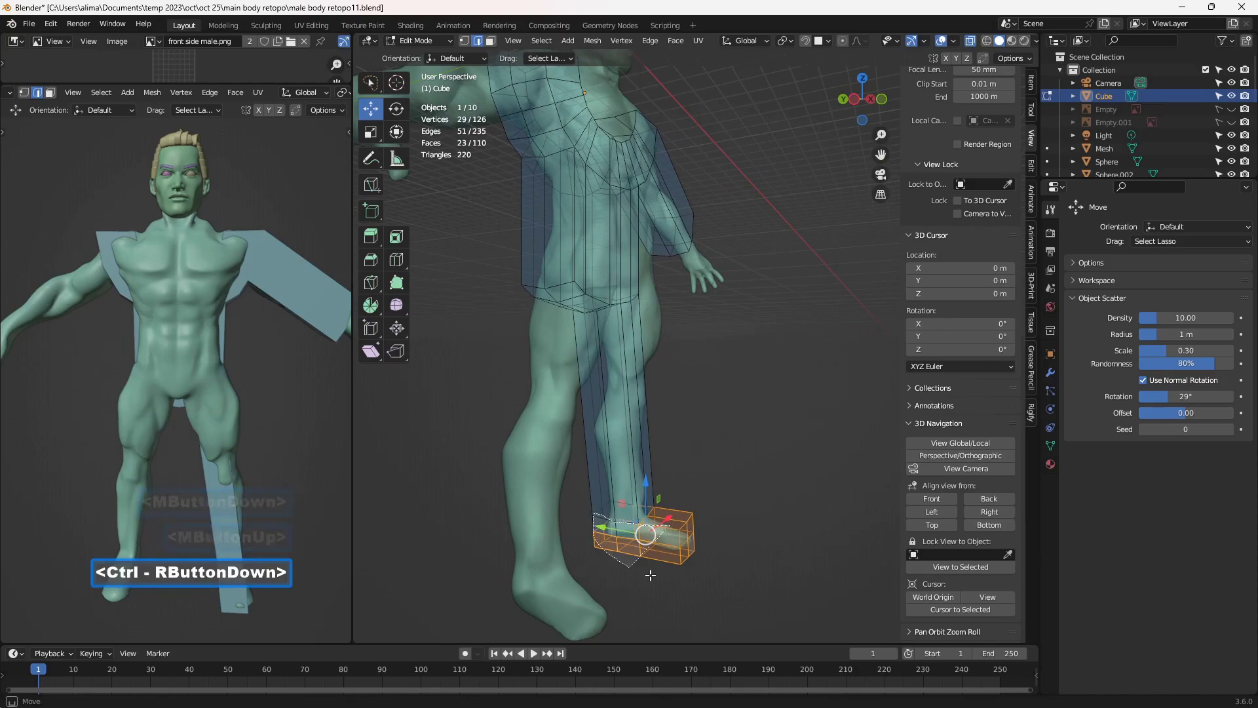
pyautogui.middleClick(752, 491)
pyautogui.middleClick(716, 529)
pyautogui.rightClick(715, 514)
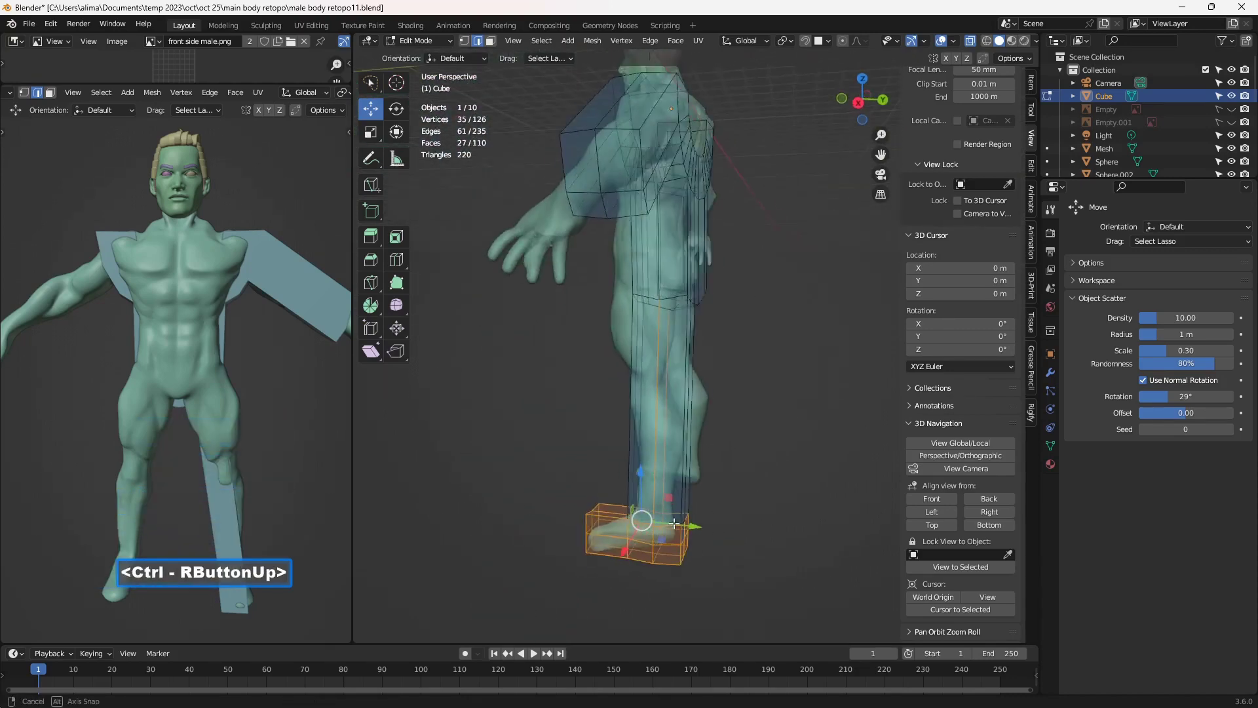
pyautogui.middleClick(673, 499)
pyautogui.middleClick(680, 391)
pyautogui.middleClick(680, 332)
pyautogui.rightClick(707, 372)
pyautogui.middleClick(714, 413)
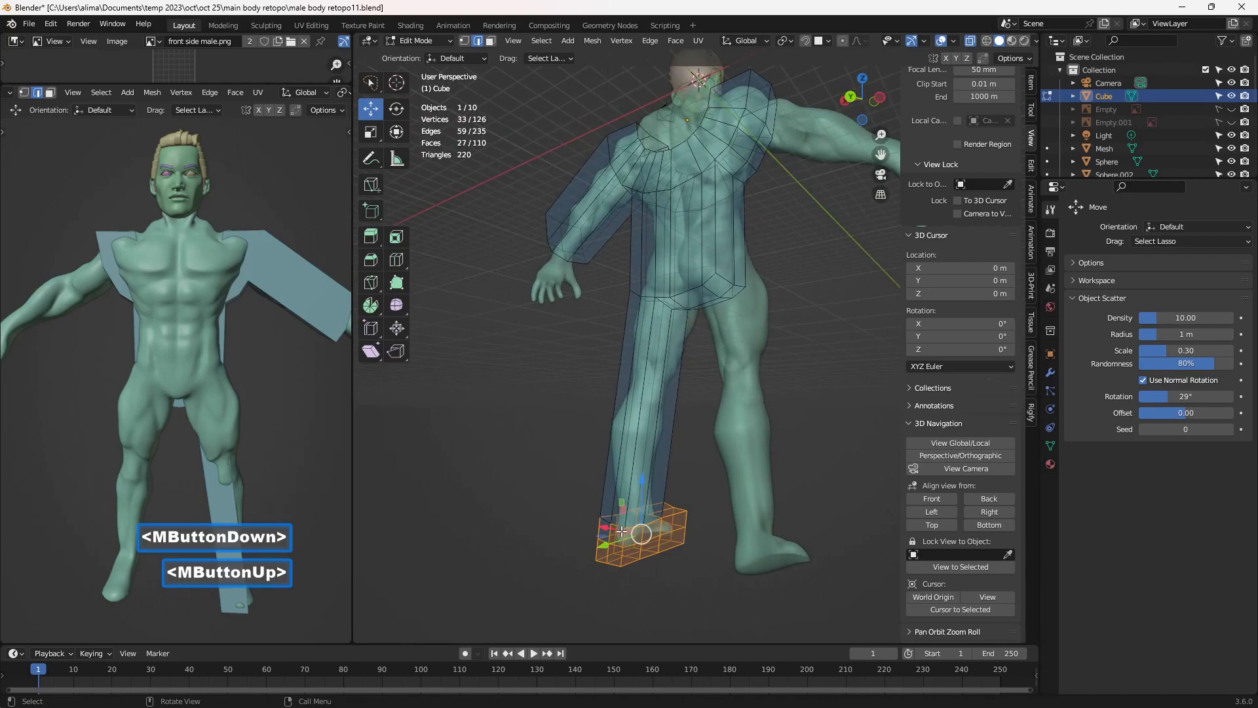
pyautogui.press('c')
pyautogui.click(610, 530)
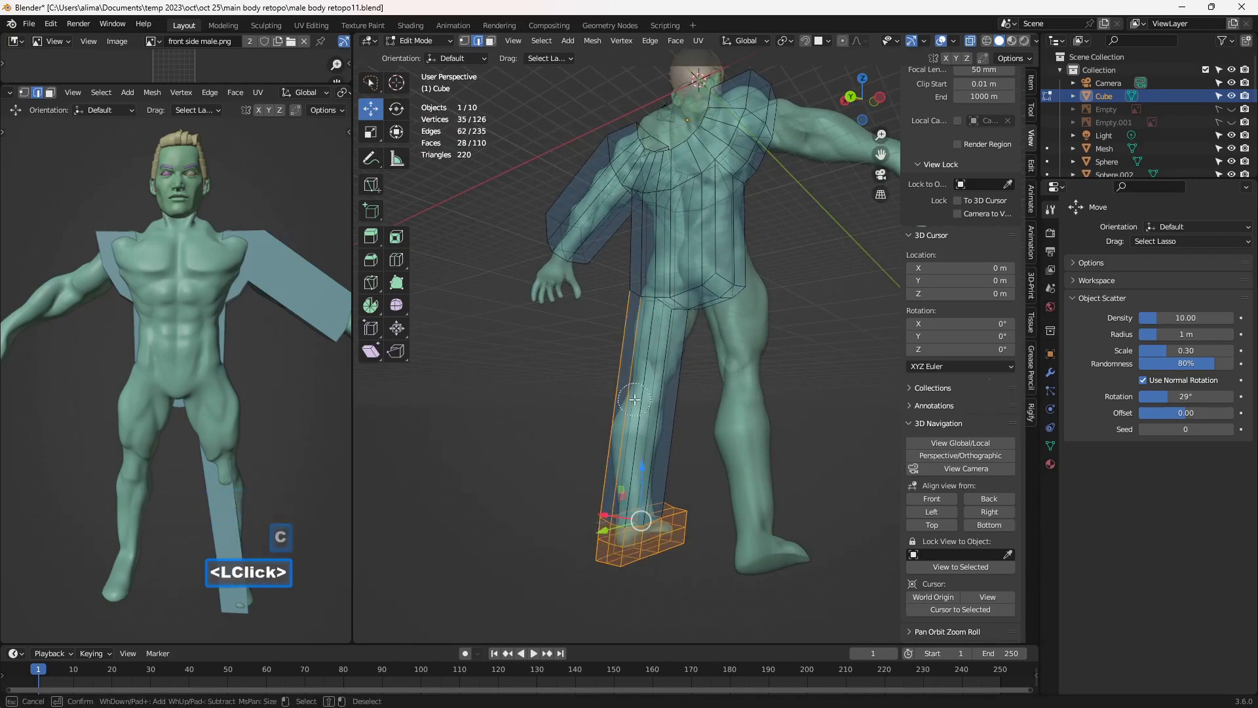
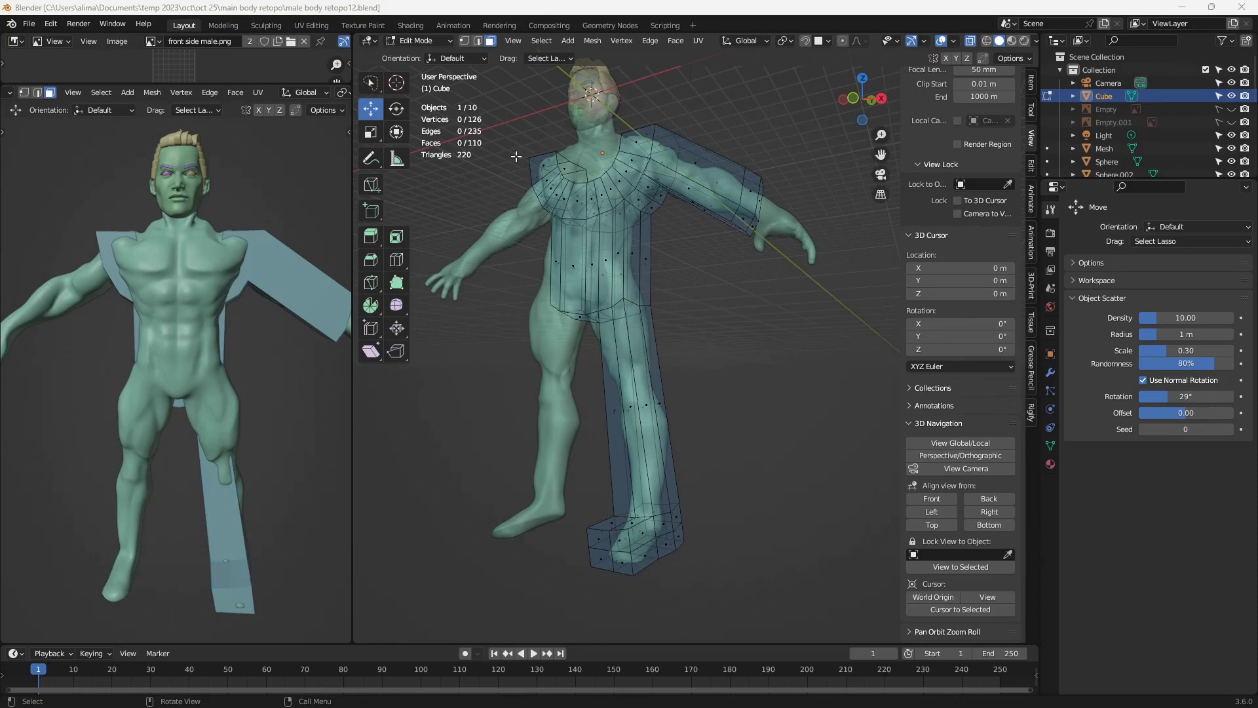
# Switch the cage to Sculpt Mode and turn off its see-through X-ray display
pyautogui.click(428, 50)
pyautogui.click(435, 95)
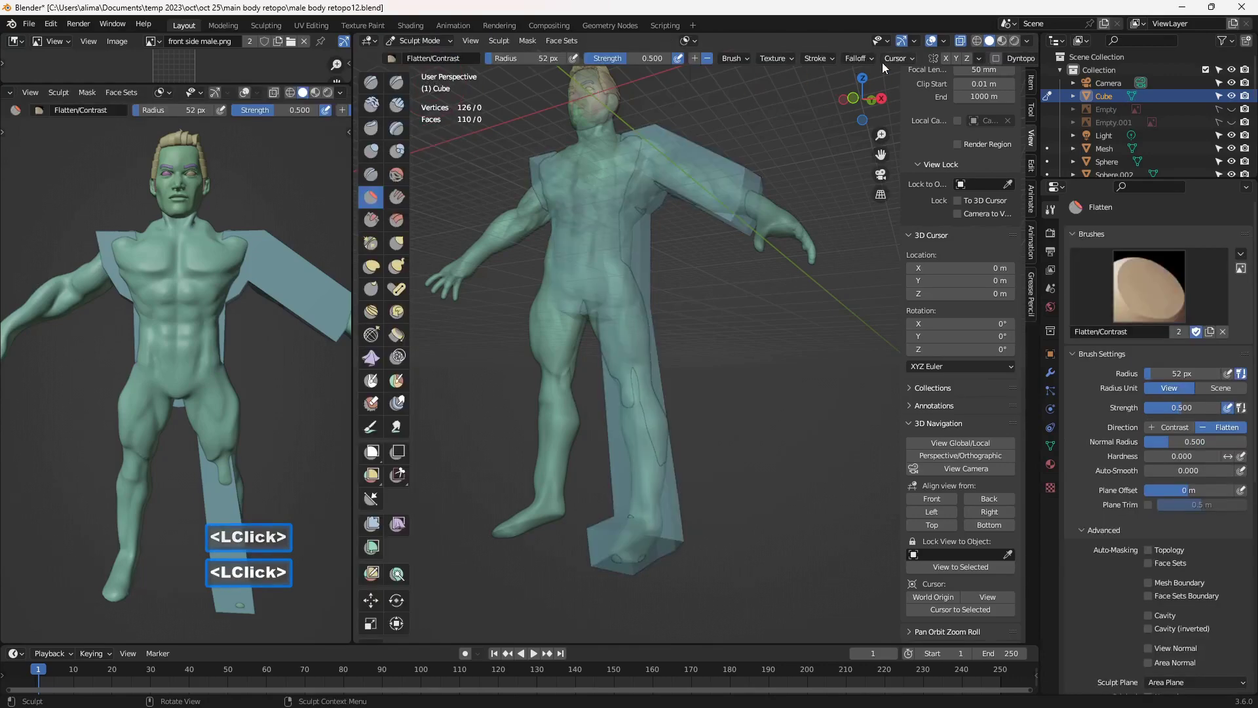
pyautogui.click(951, 64)
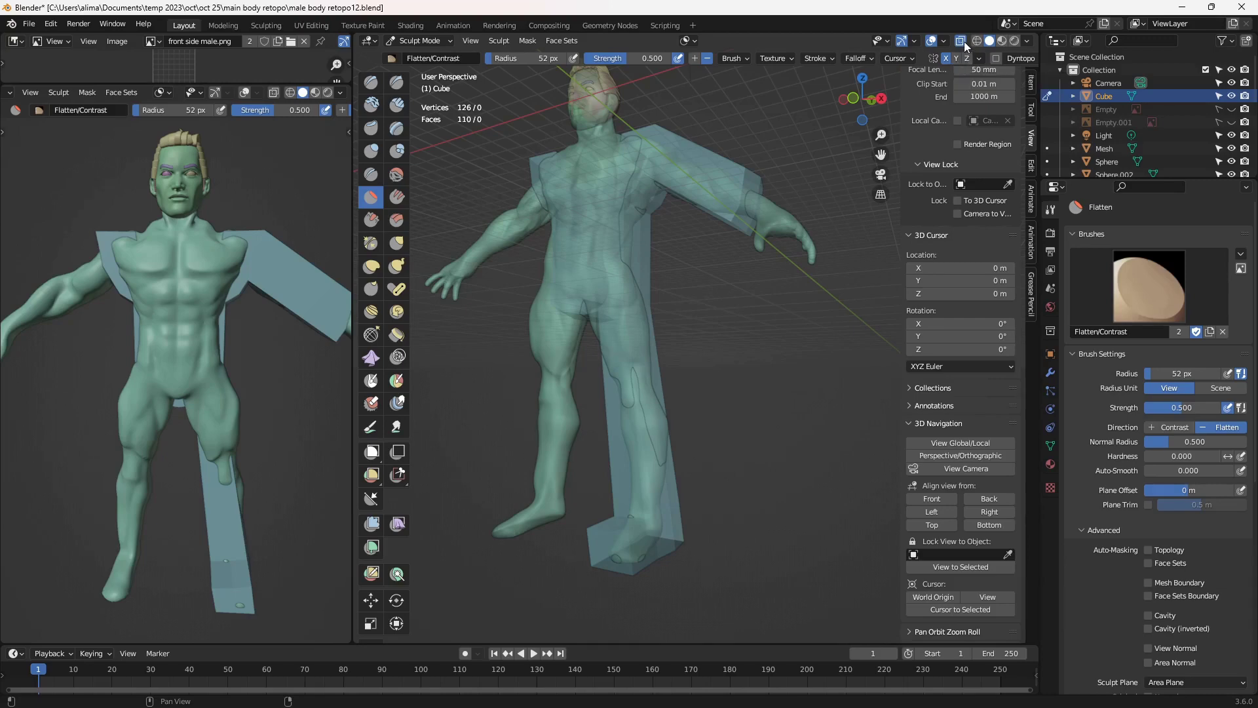
pyautogui.click(967, 46)
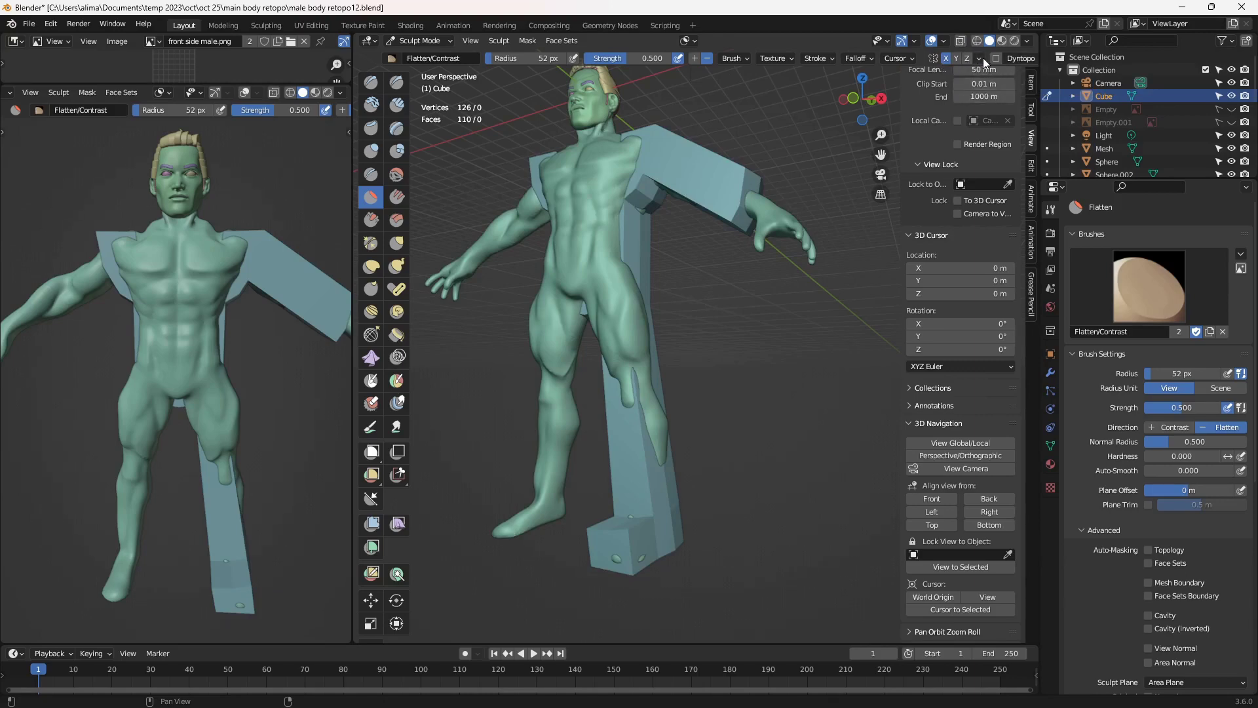
# Symmetrize the cage from +X to -X so both arms and legs appear (156 faces), then return to Edit Mode
pyautogui.click(986, 65)
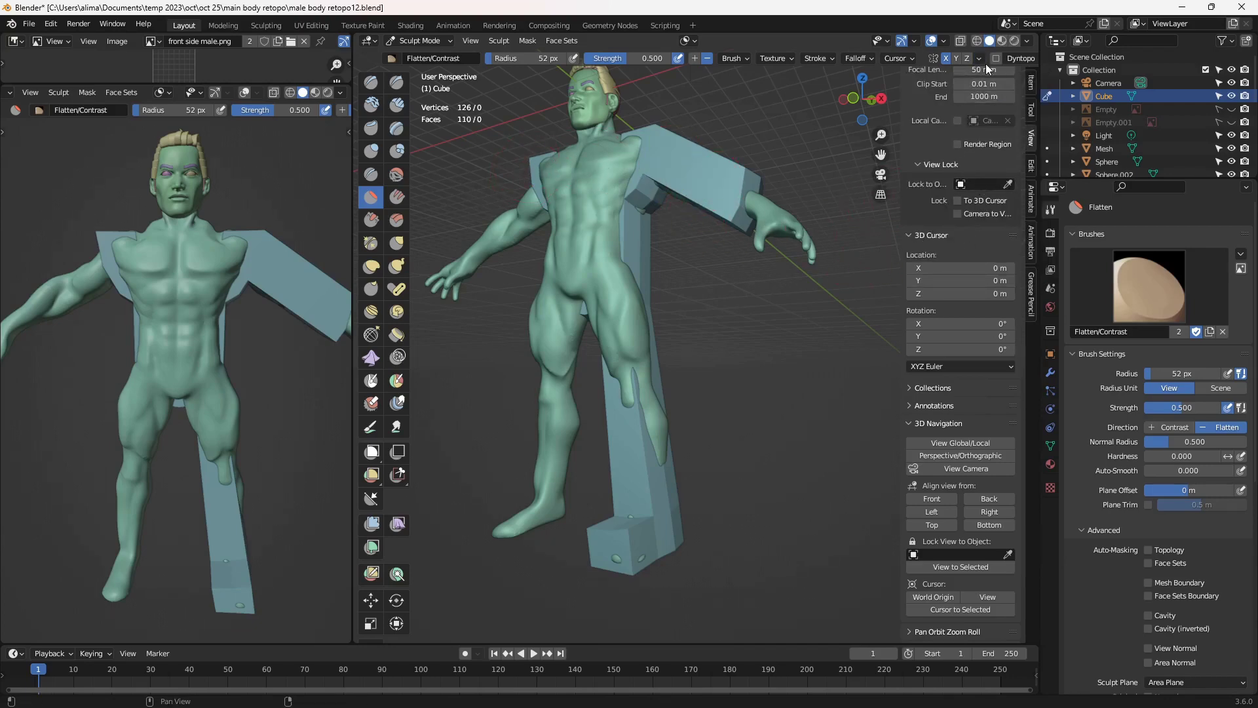
pyautogui.click(984, 62)
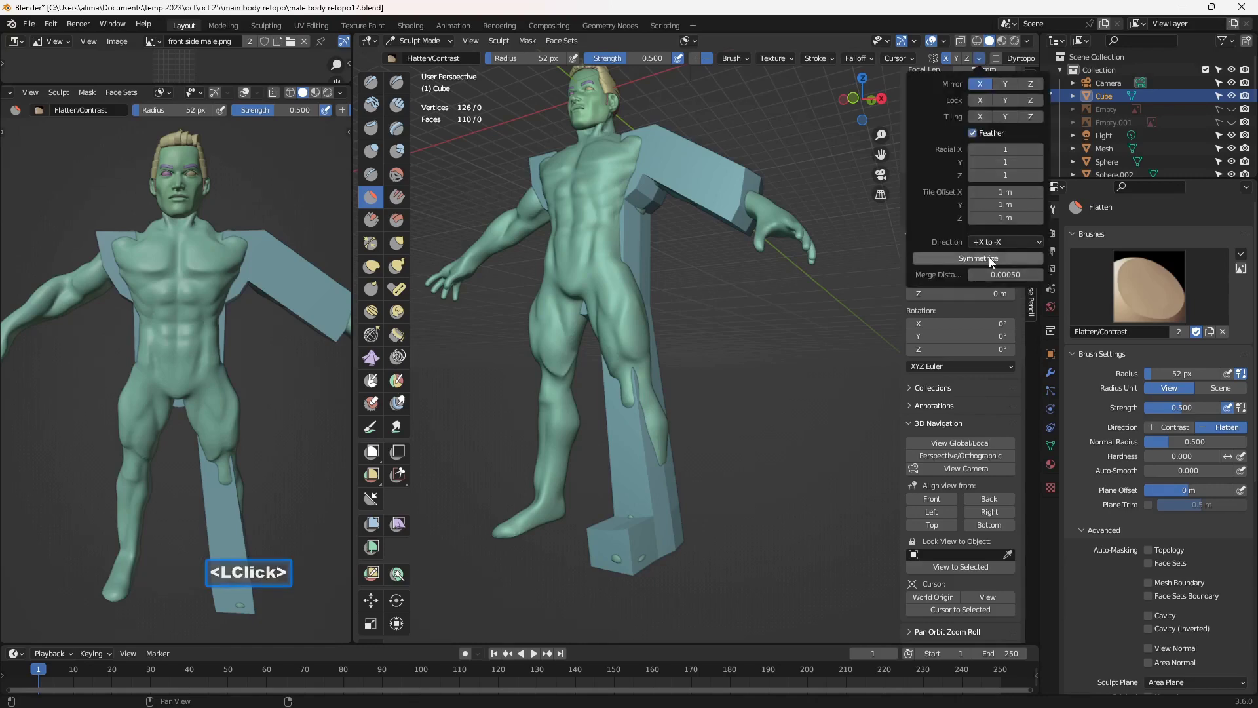
pyautogui.click(1012, 263)
pyautogui.click(439, 45)
pyautogui.click(454, 77)
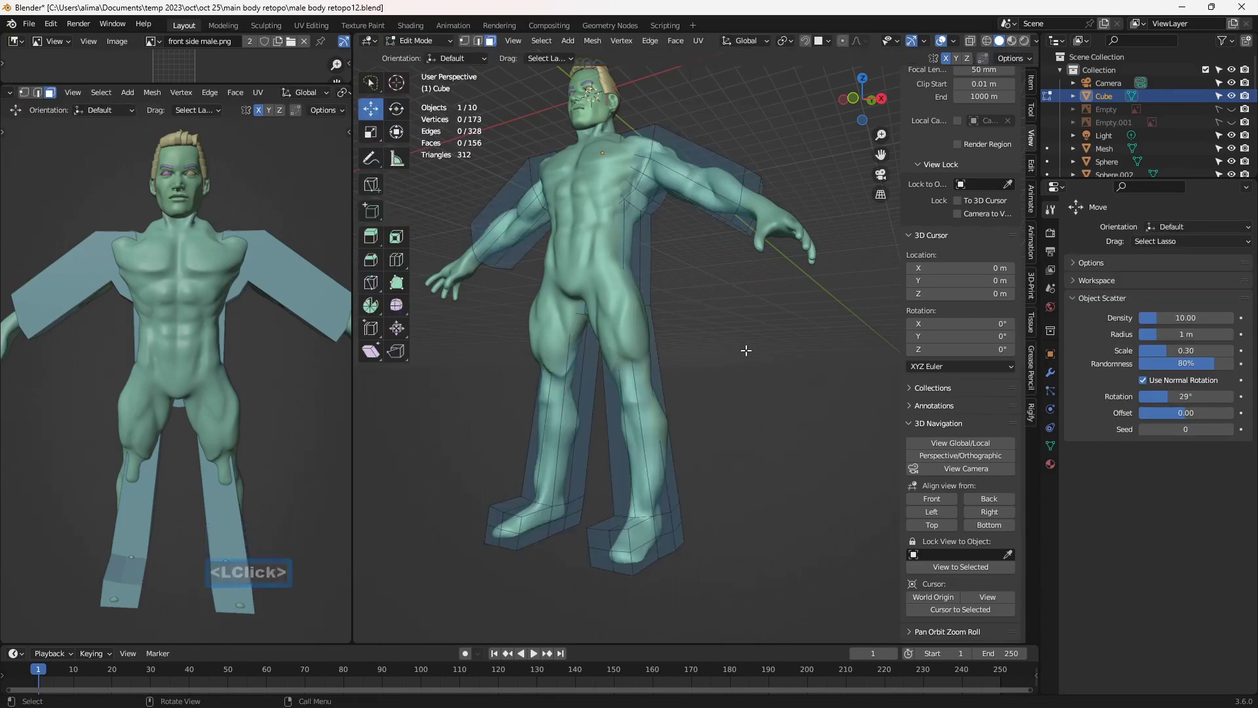
# Cut several extra edge loops across the legs and arms with Ctrl+R, saving numbered versions before and after
pyautogui.press('Insert')
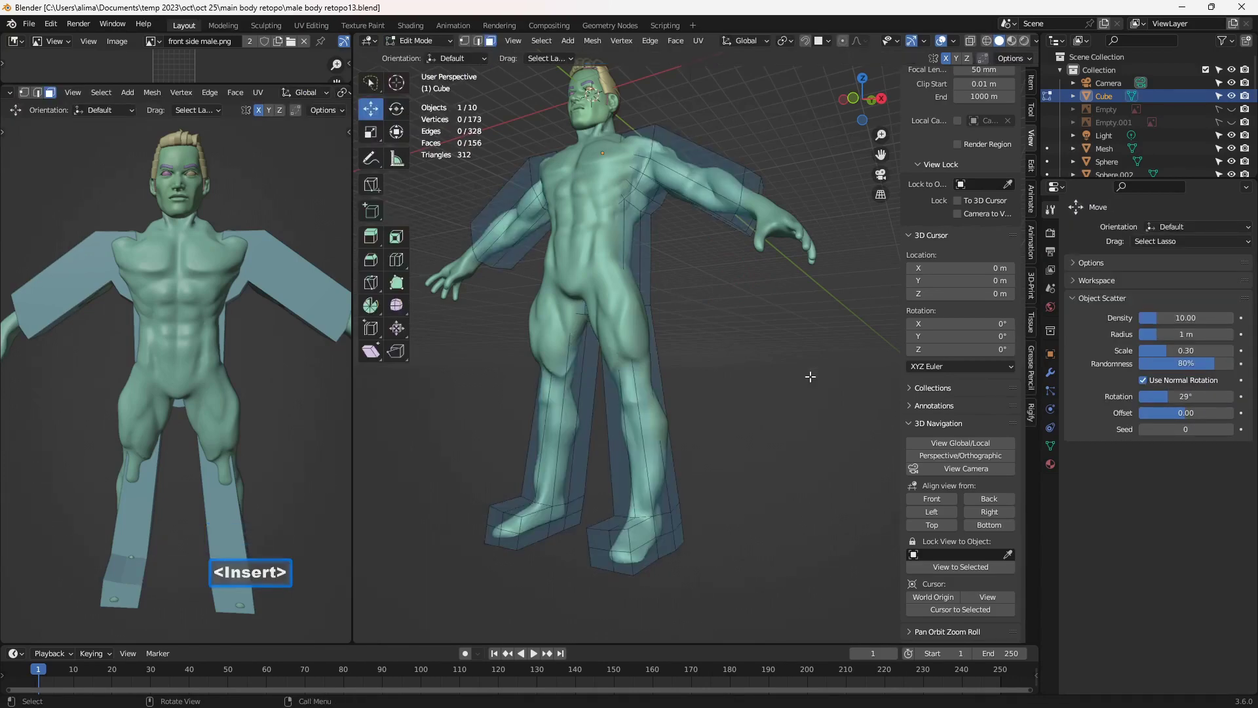
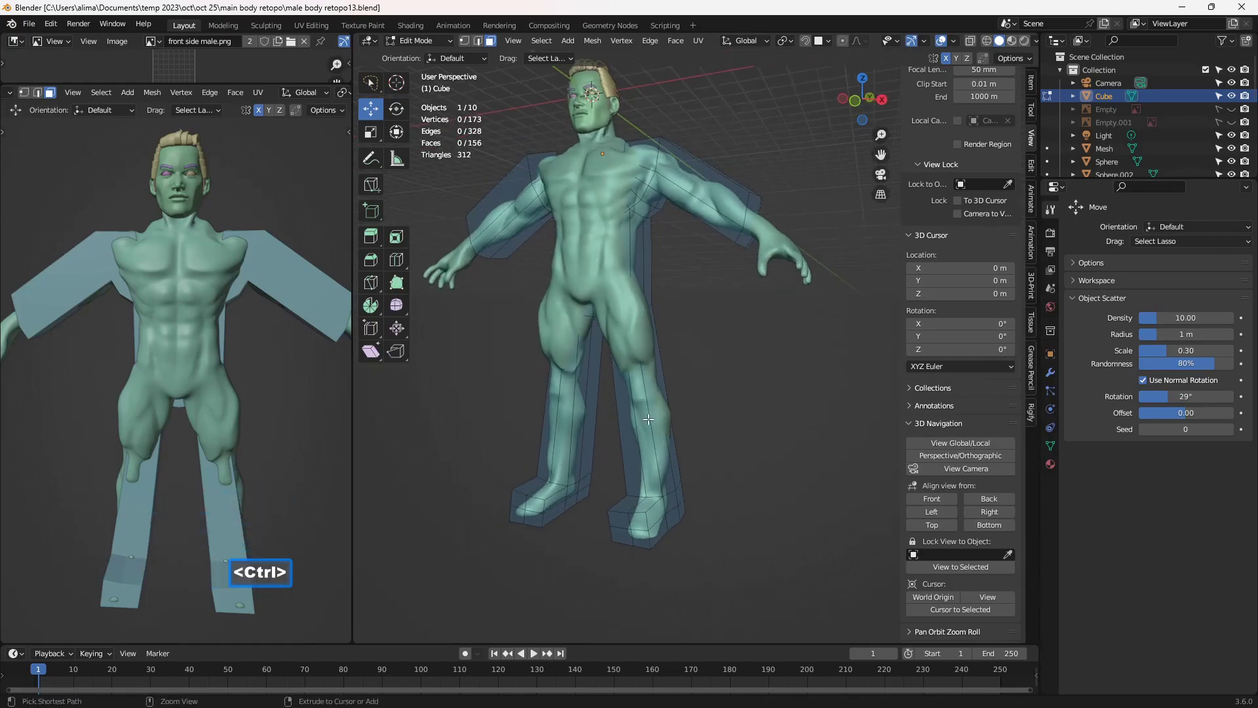
pyautogui.press('ctrl+r')
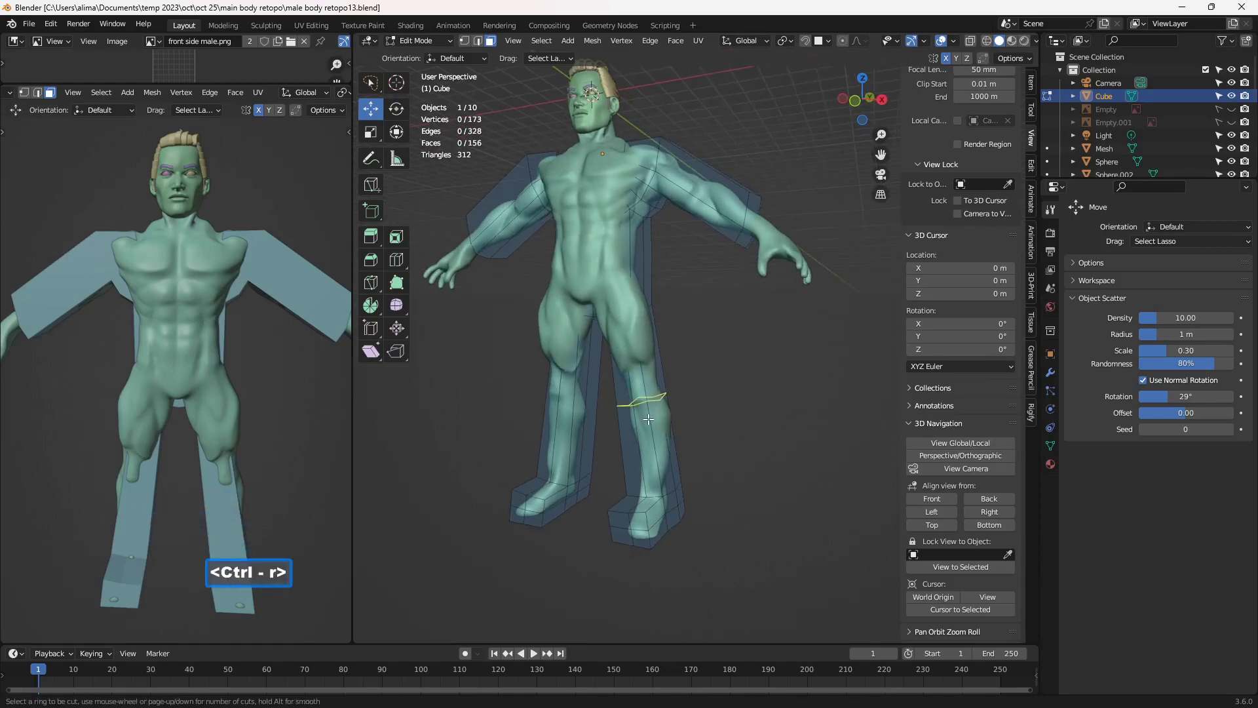
pyautogui.scroll(3)
pyautogui.scroll(3)
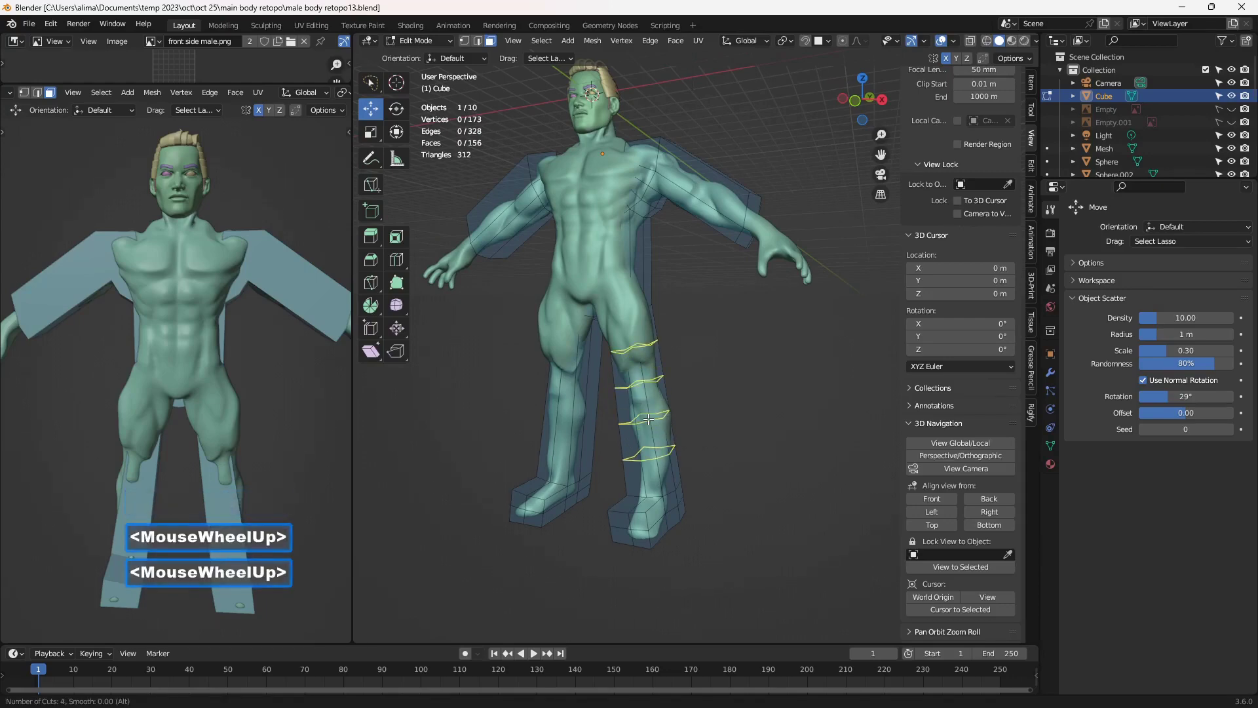
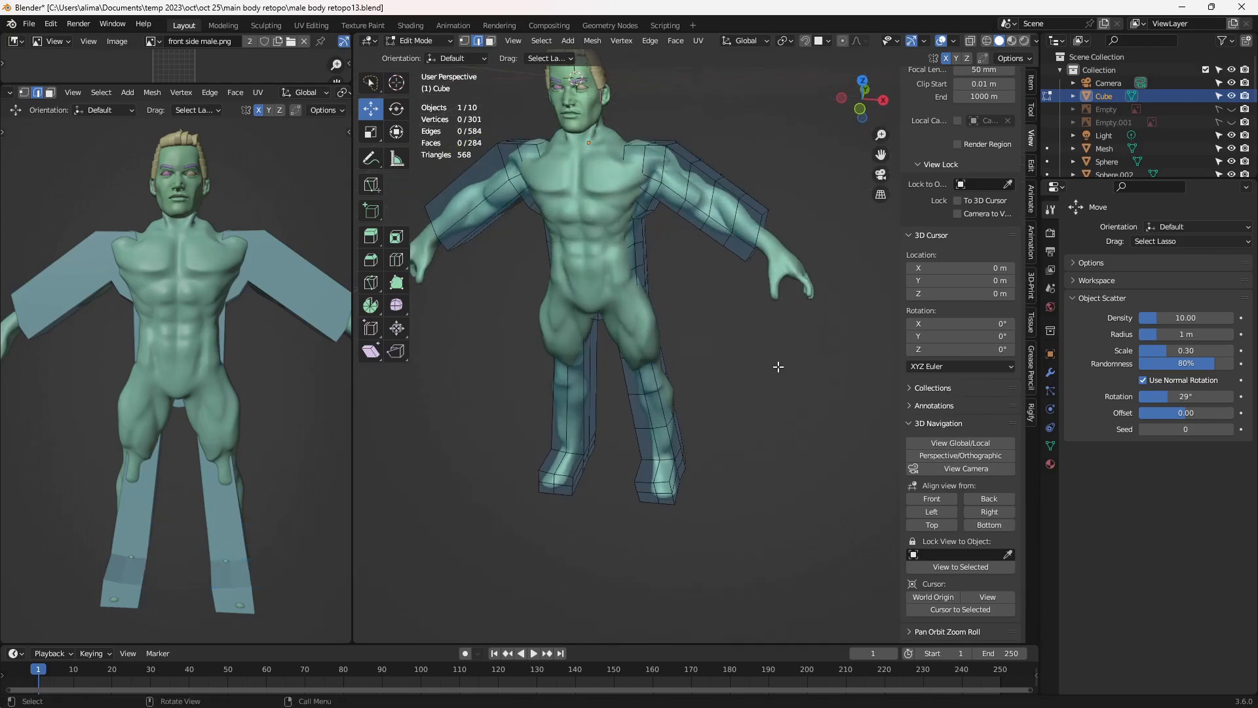
pyautogui.press('Insert')
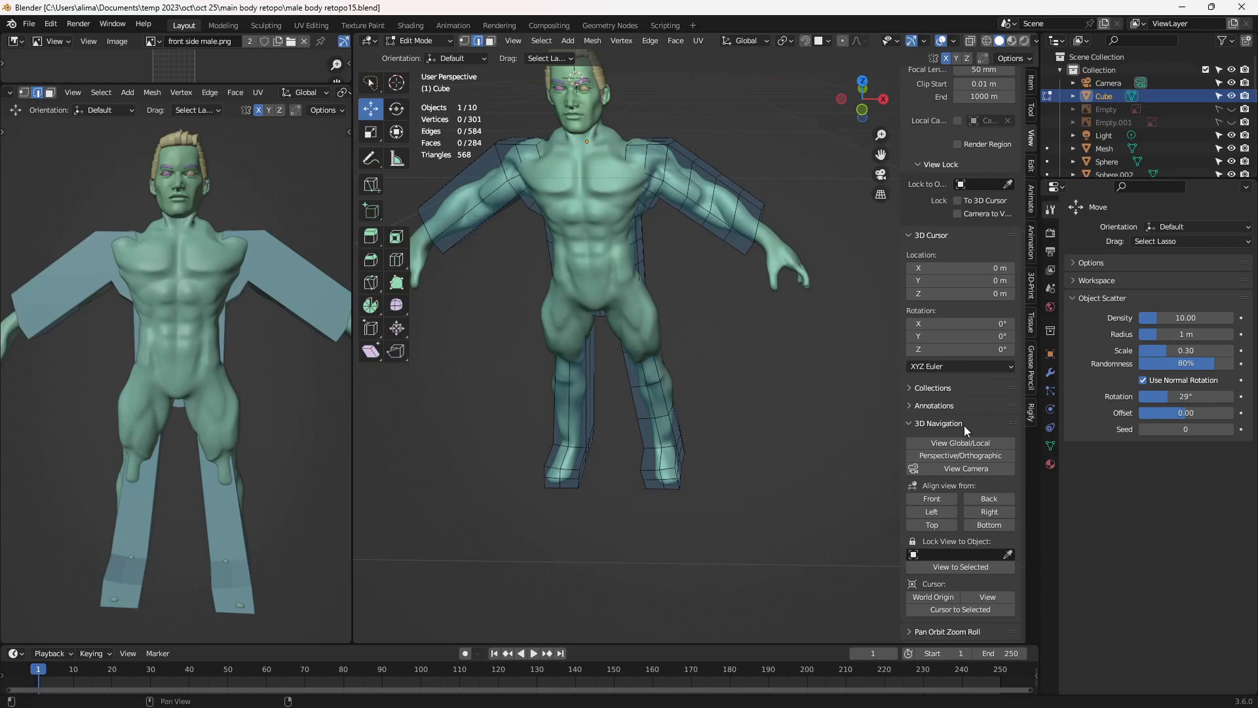
# Isolate the cage in local view and move the 32-vertex neckline loop up toward the neck
pyautogui.click(967, 452)
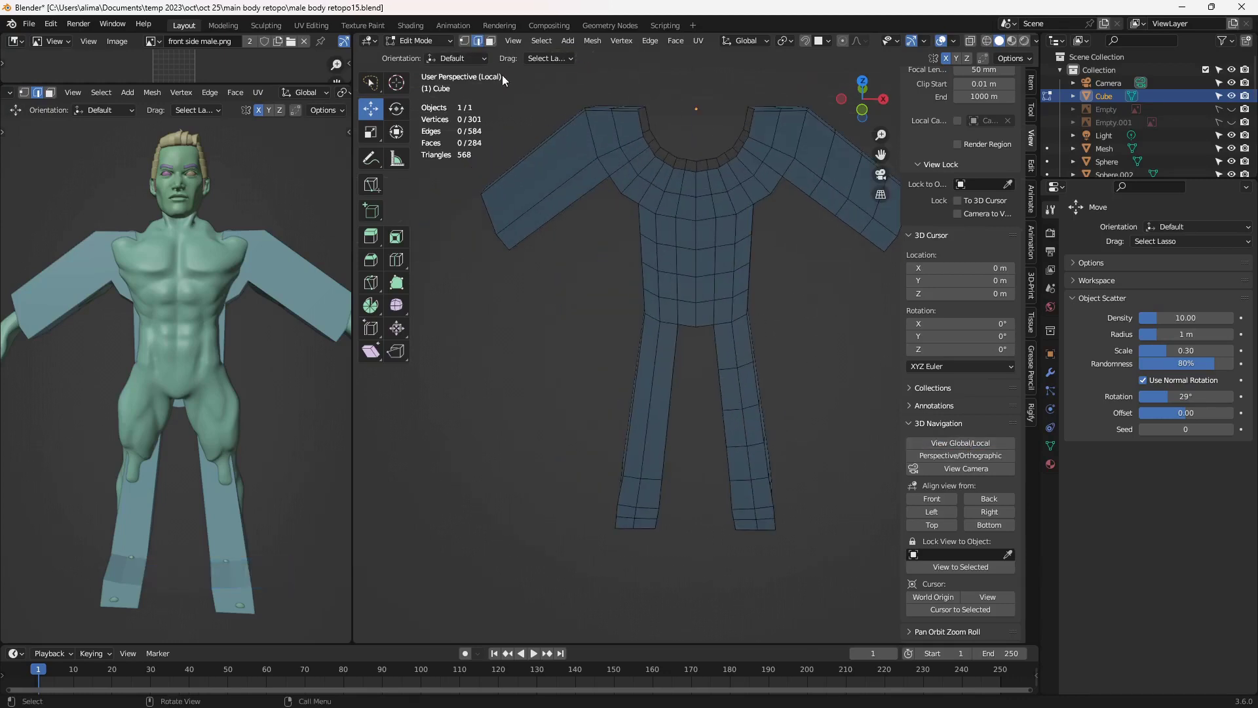
pyautogui.click(725, 163)
pyautogui.click(720, 165)
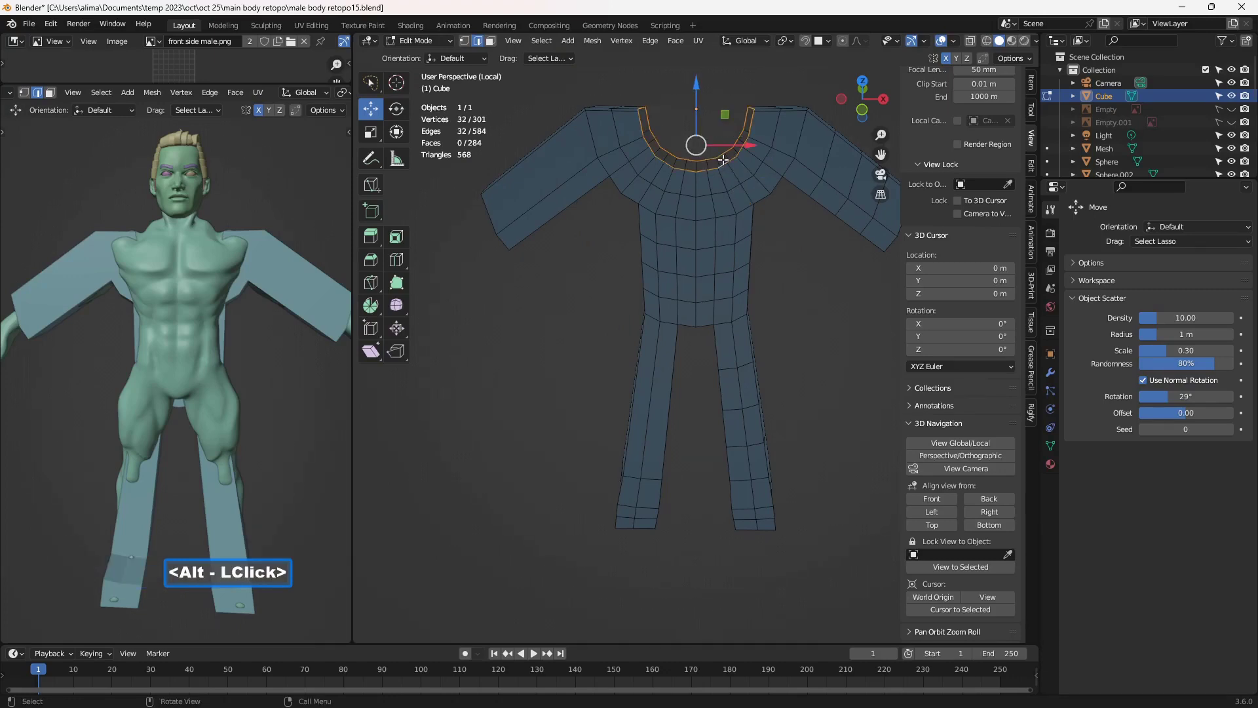
pyautogui.middleClick(668, 271)
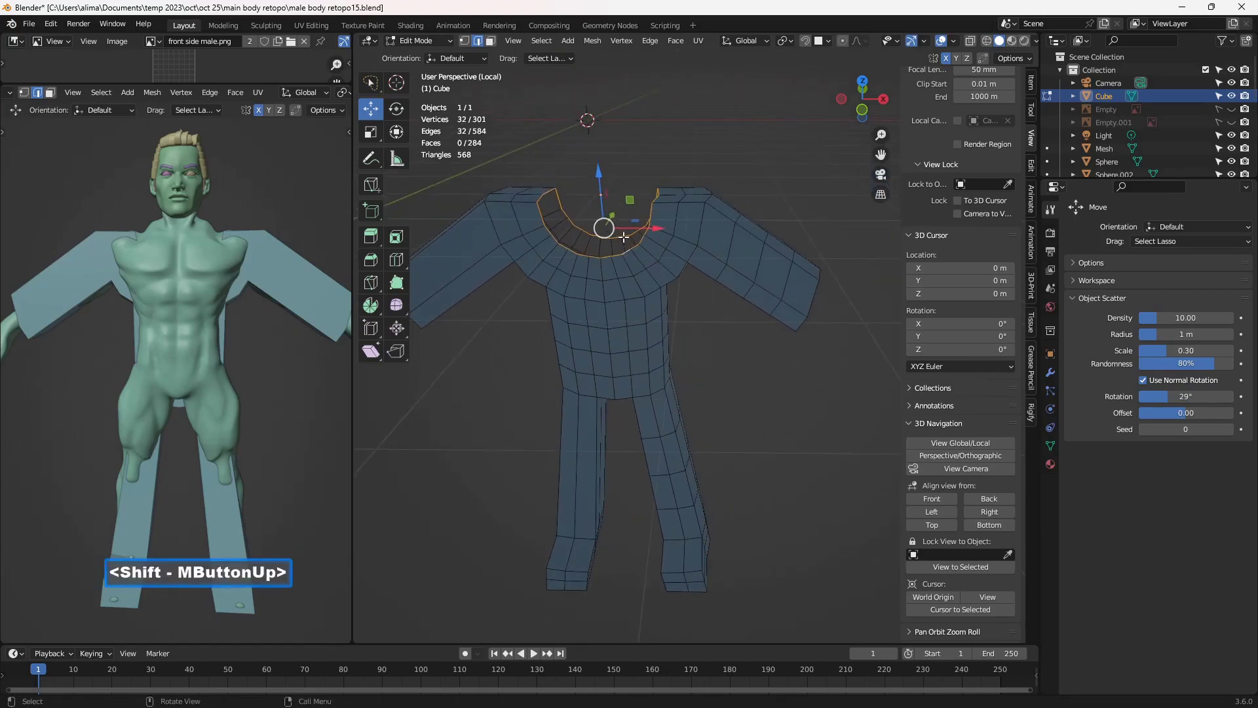
pyautogui.middleClick(605, 207)
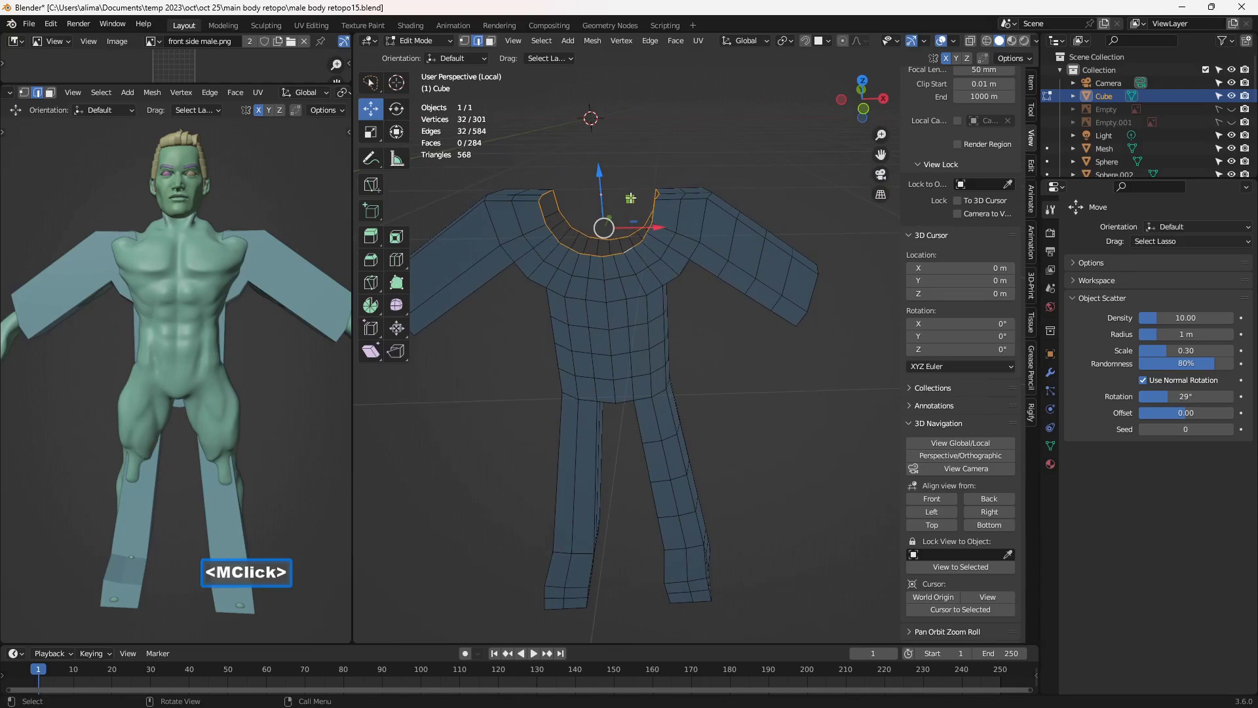
pyautogui.click(600, 167)
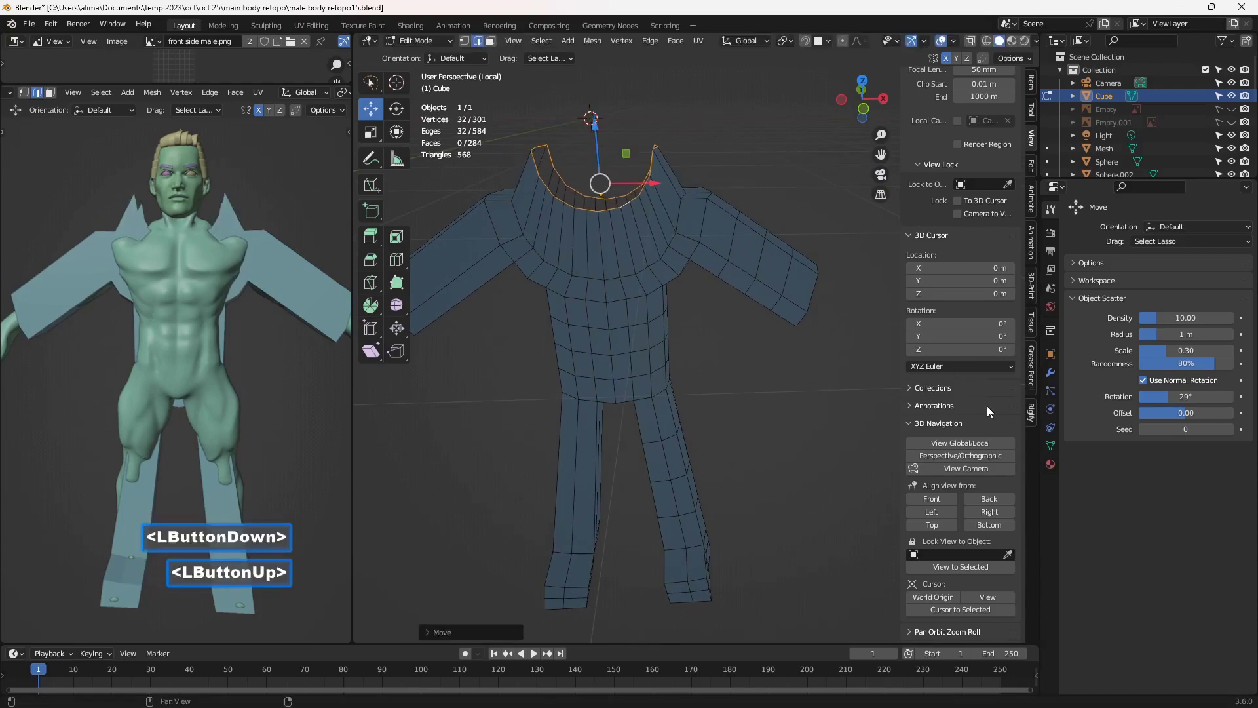
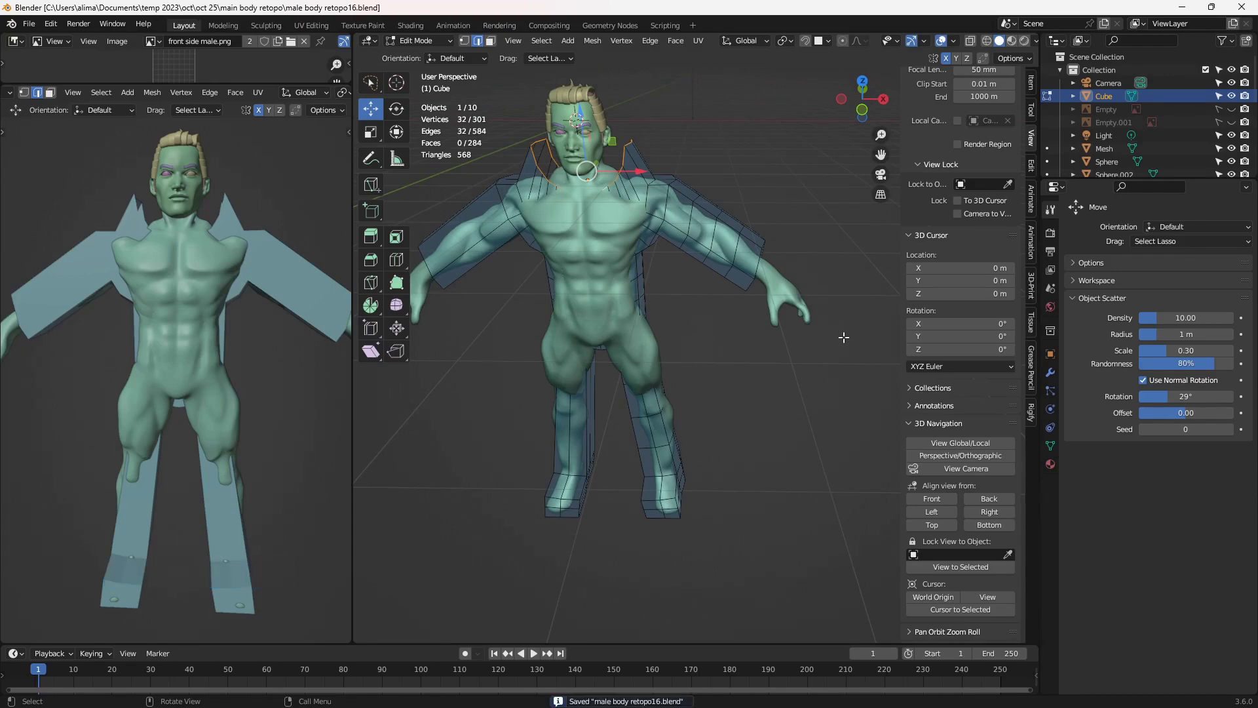
# Add a Shrinkwrap modifier targeting the Sphere sculpt with On Cage display enabled
pyautogui.click(1055, 380)
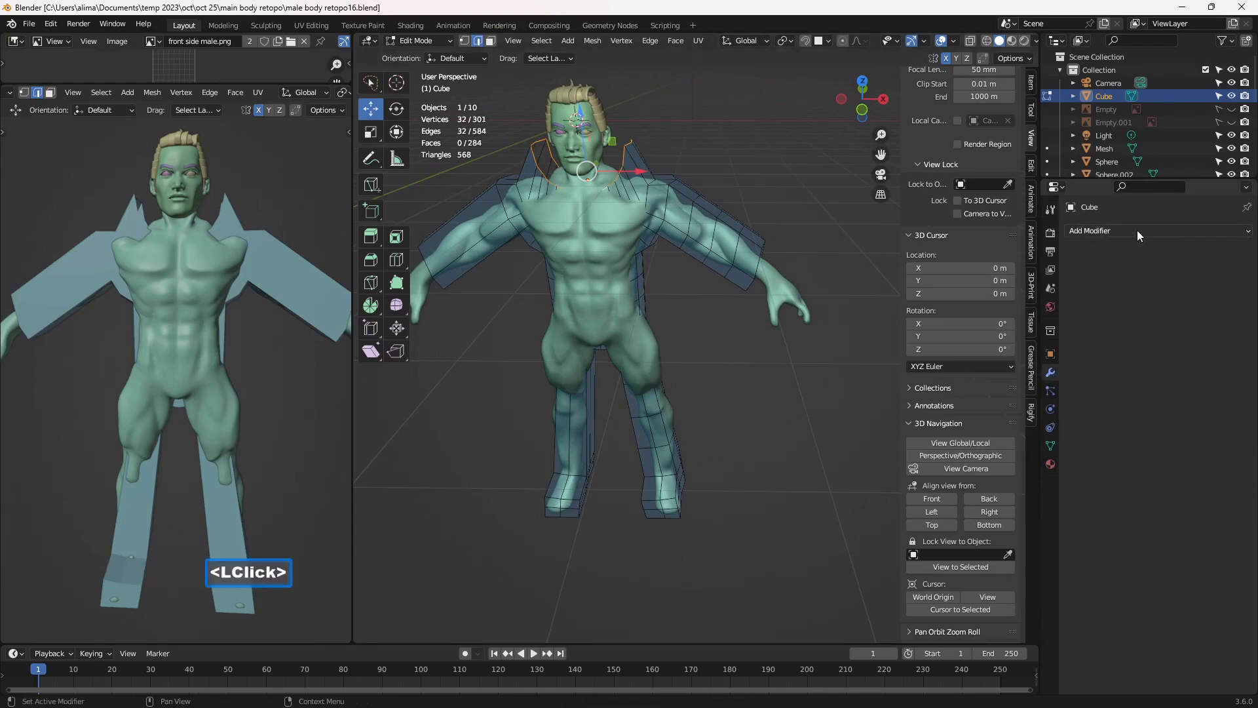
pyautogui.click(1142, 236)
pyautogui.click(1135, 389)
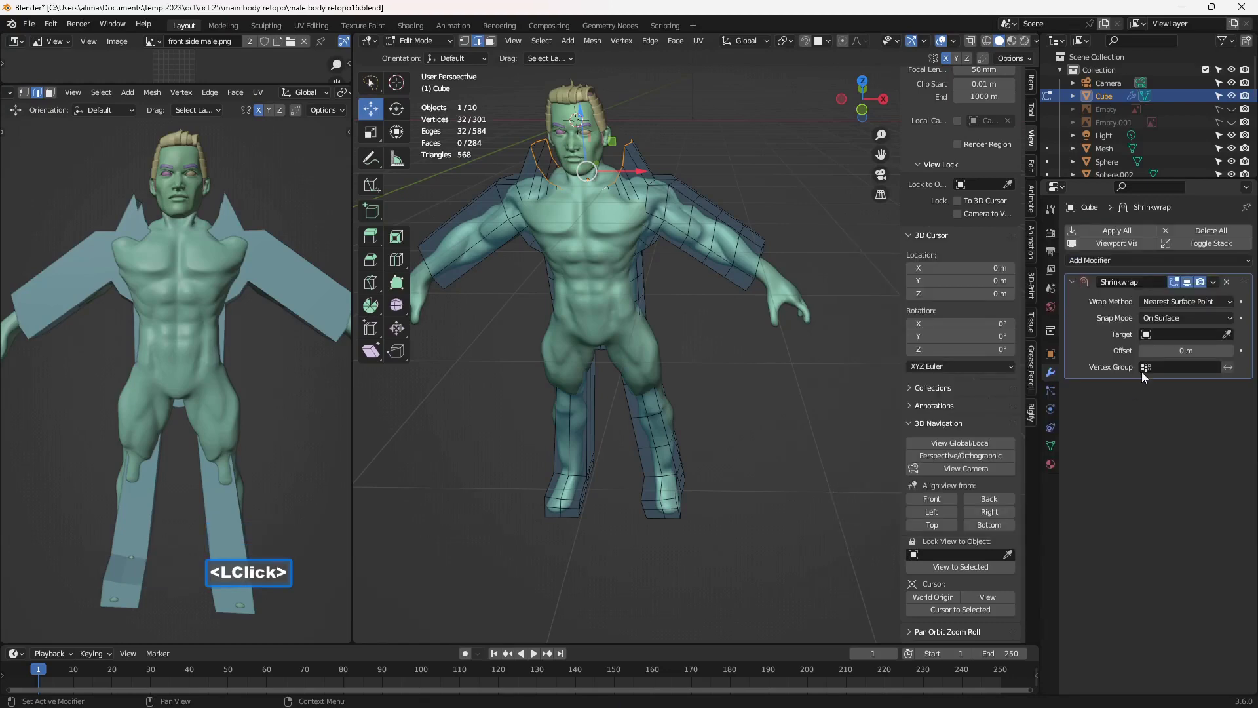
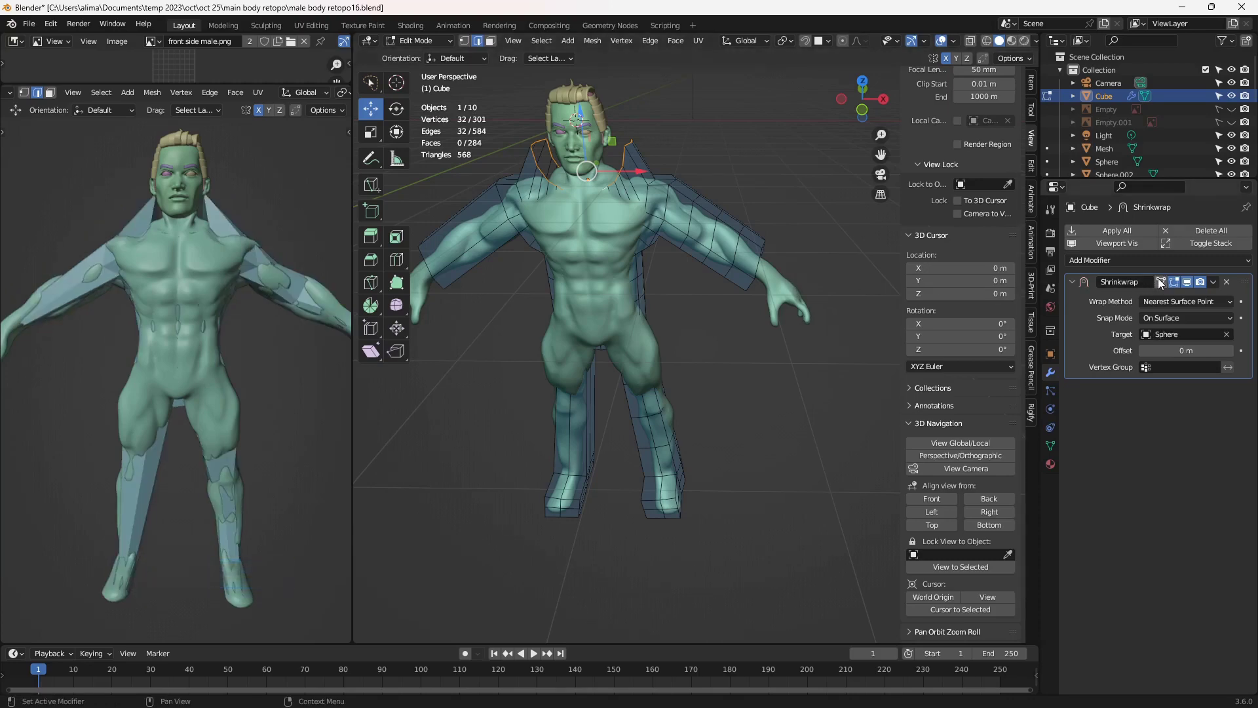
pyautogui.click(1165, 284)
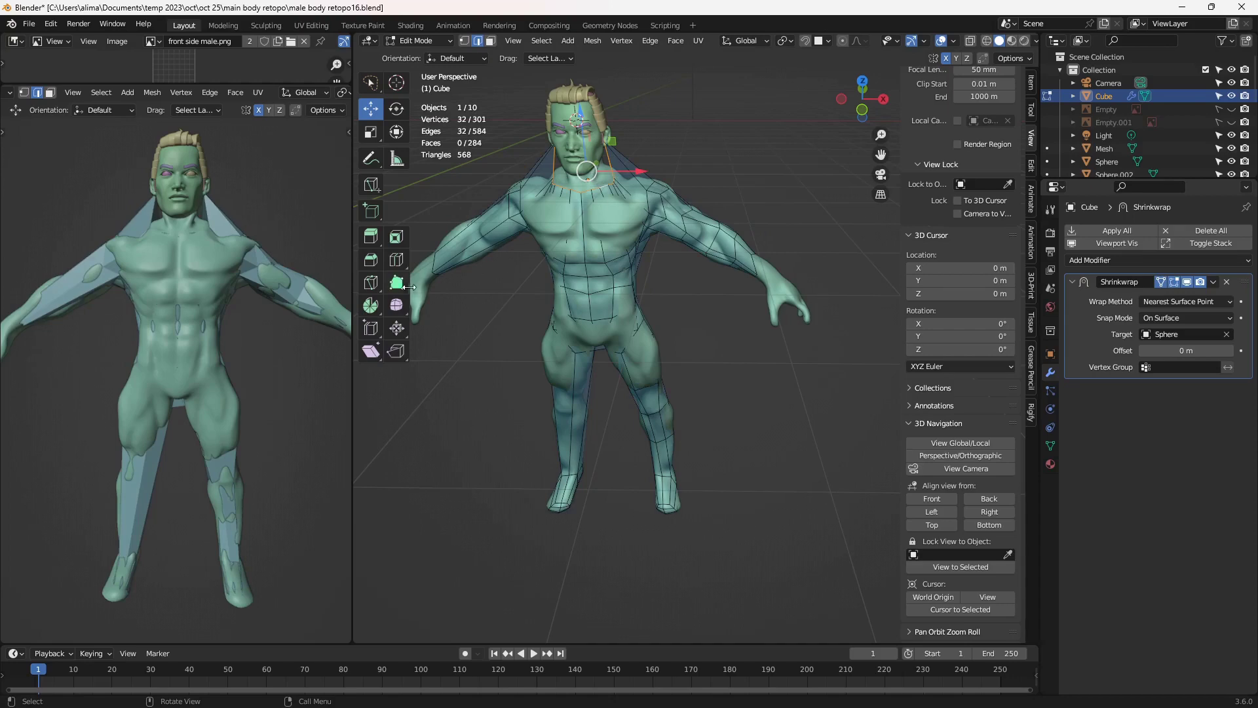
pyautogui.doubleClick(403, 313)
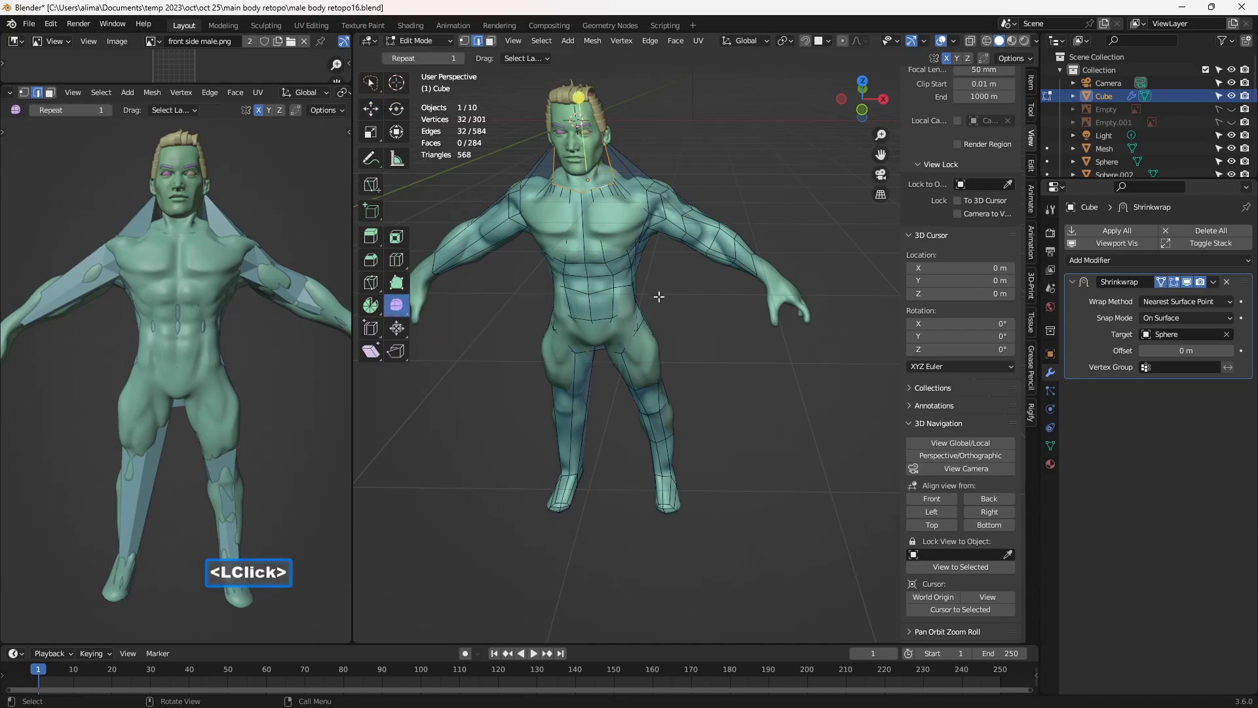
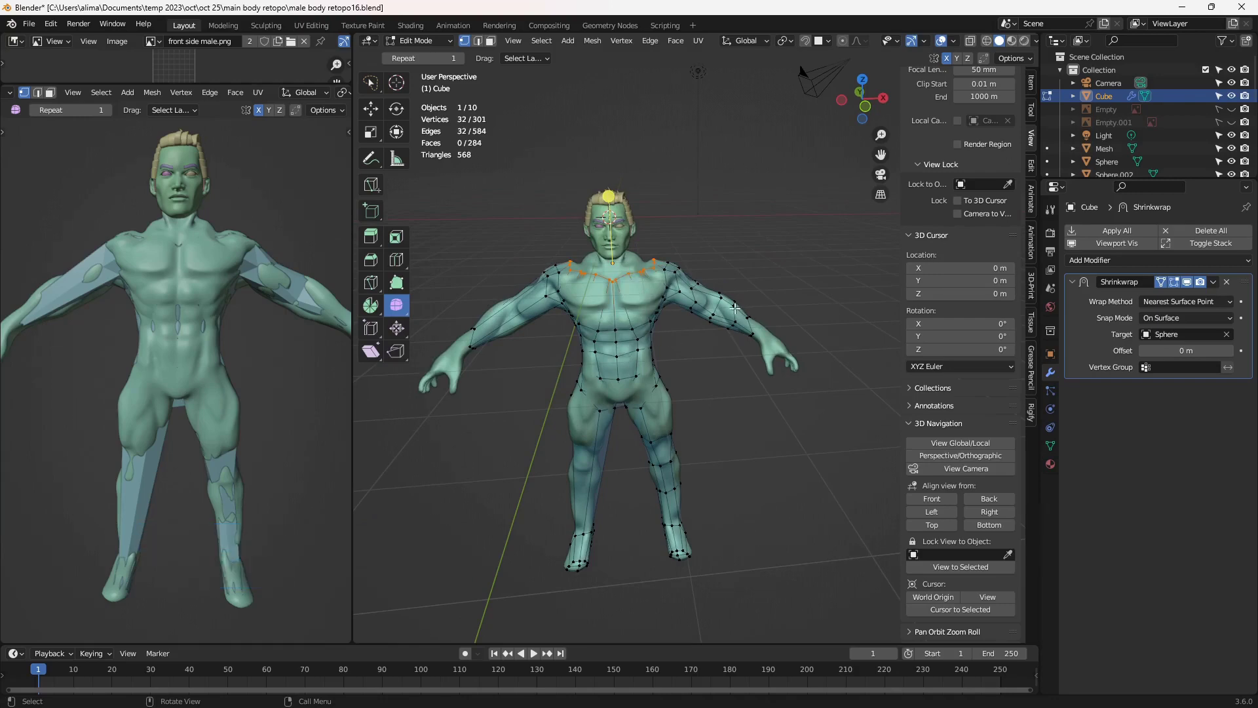
pyautogui.middleClick(736, 313)
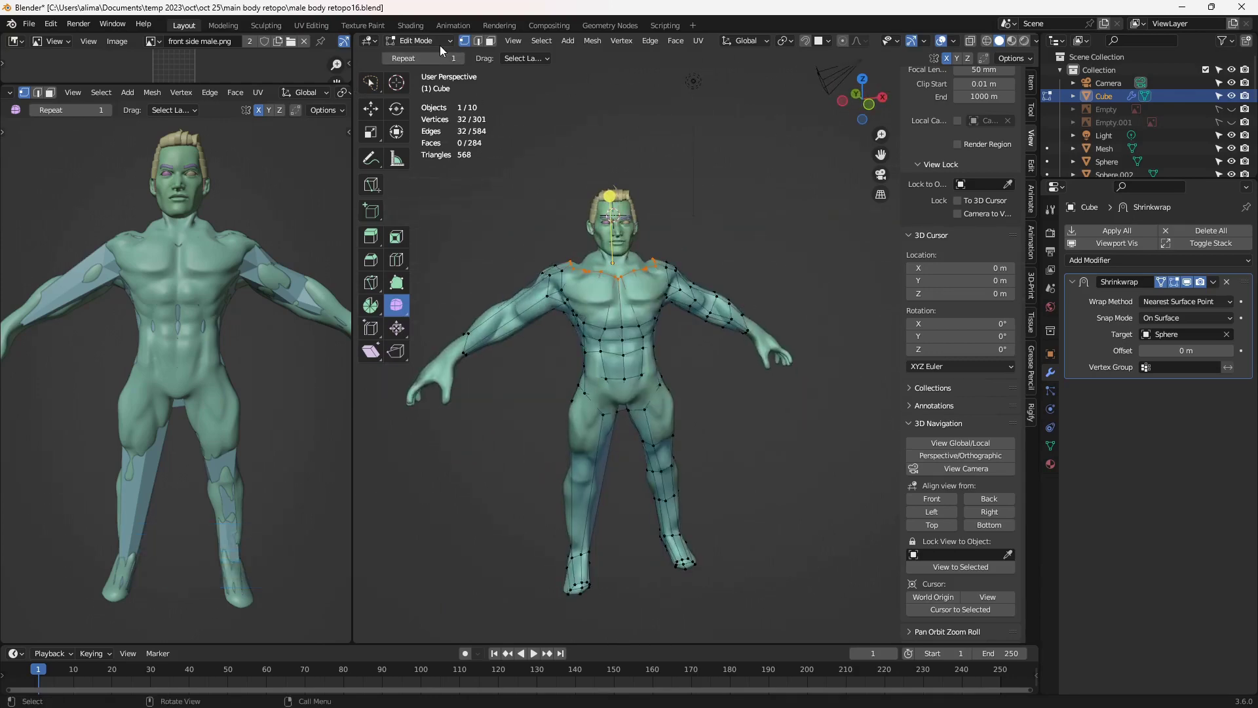
# Switch the cage from Sculpt Mode back to Edit Mode via the mode dropdown
pyautogui.doubleClick(439, 44)
pyautogui.doubleClick(438, 85)
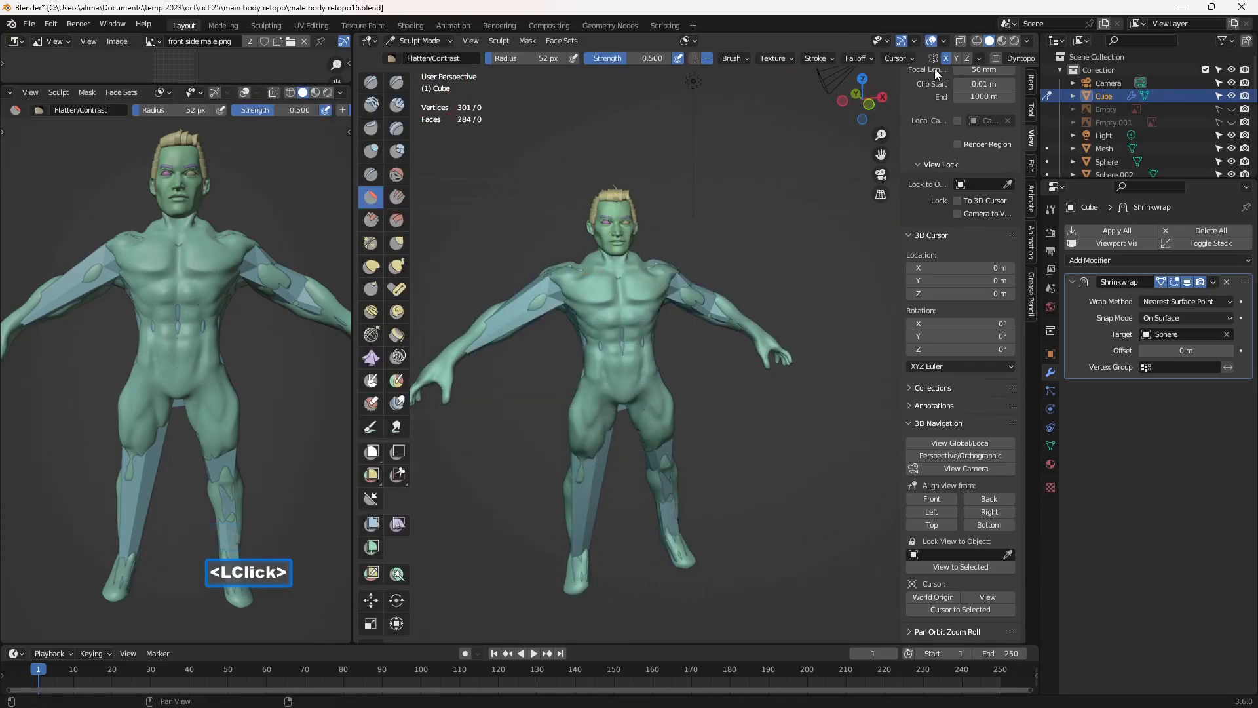
pyautogui.doubleClick(985, 62)
pyautogui.doubleClick(1018, 257)
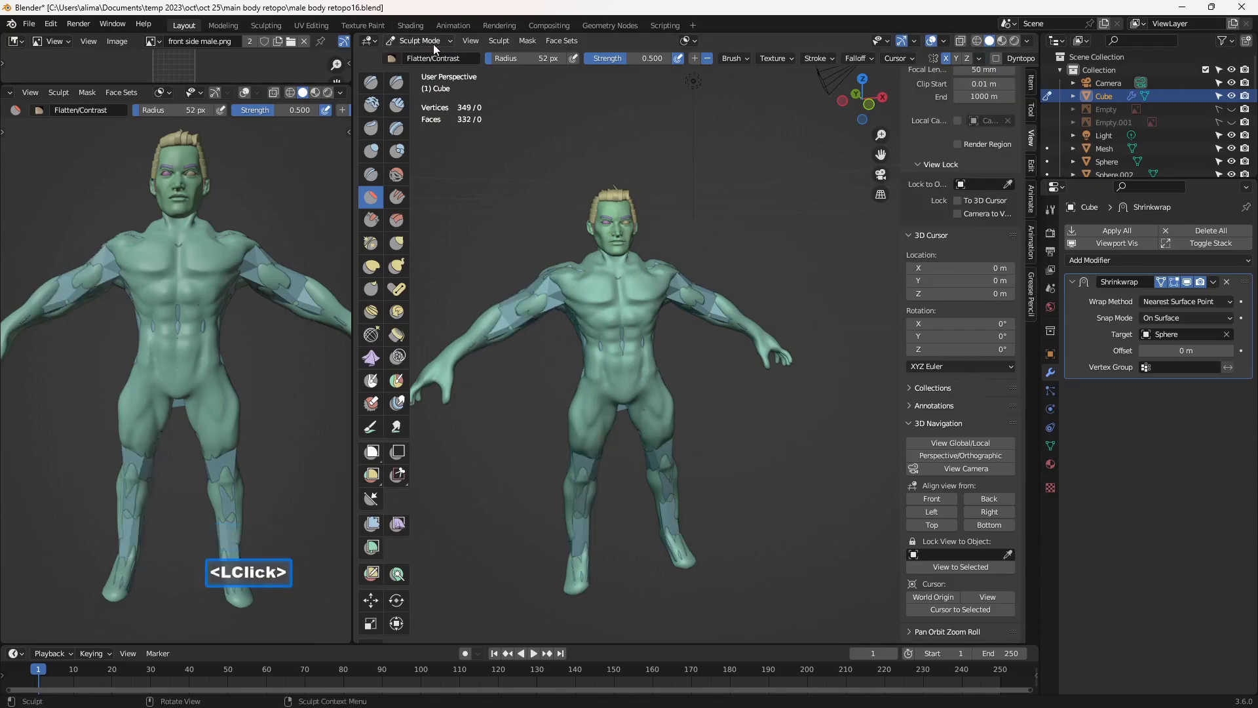
pyautogui.doubleClick(437, 52)
pyautogui.click(443, 81)
pyautogui.doubleClick(443, 81)
# Save the file as a new numbered version
pyautogui.middleClick(800, 432)
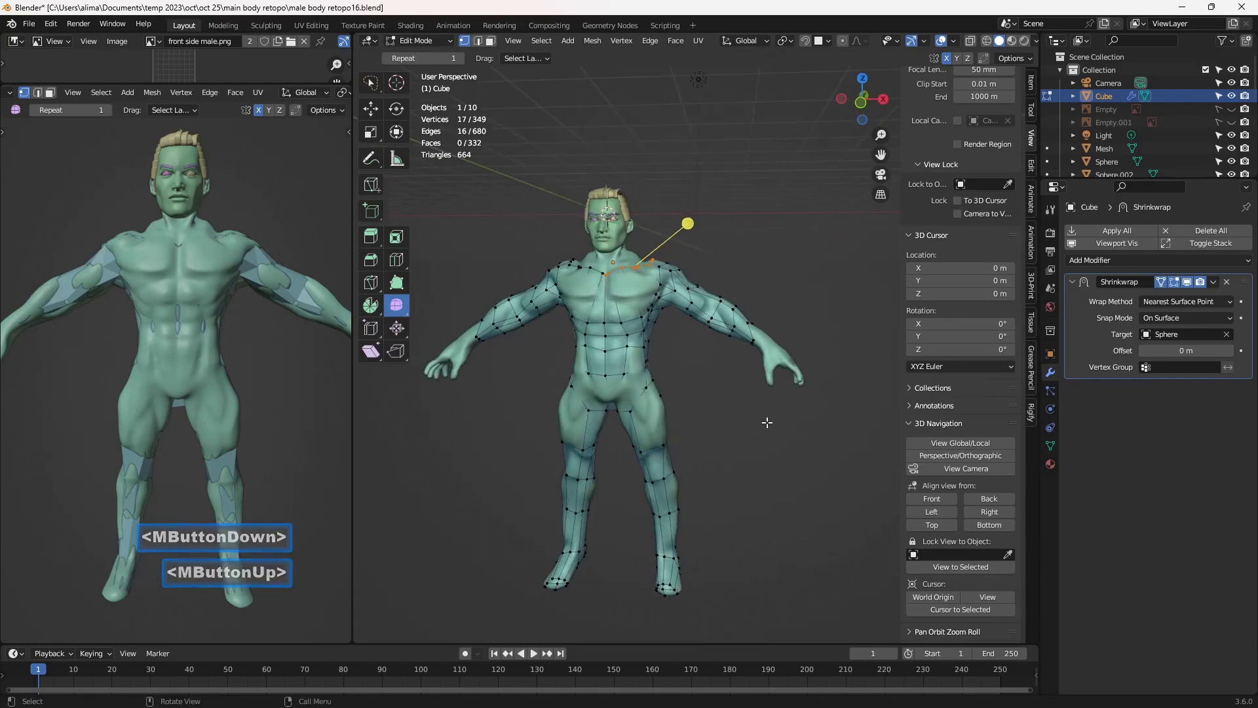
pyautogui.press('Insert')
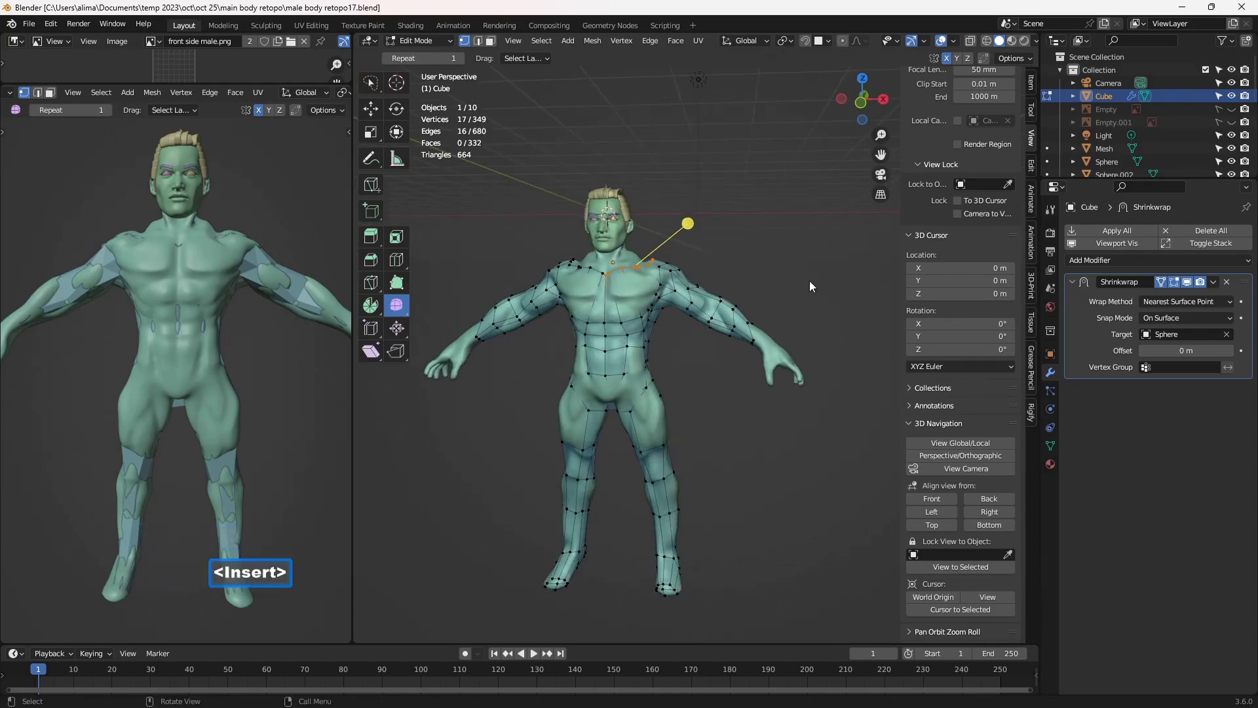
pyautogui.middleClick(730, 289)
pyautogui.doubleClick(366, 89)
# Loop-select the centre column of faces and delete its edges
pyautogui.click(367, 92)
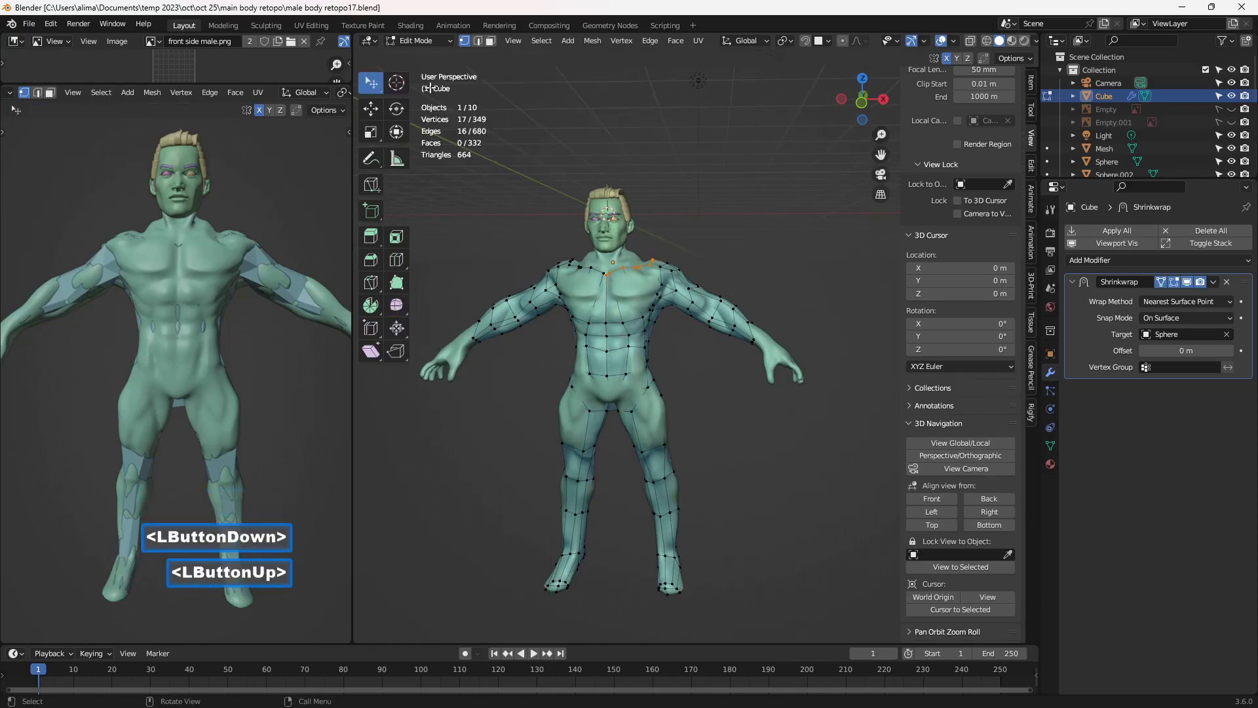
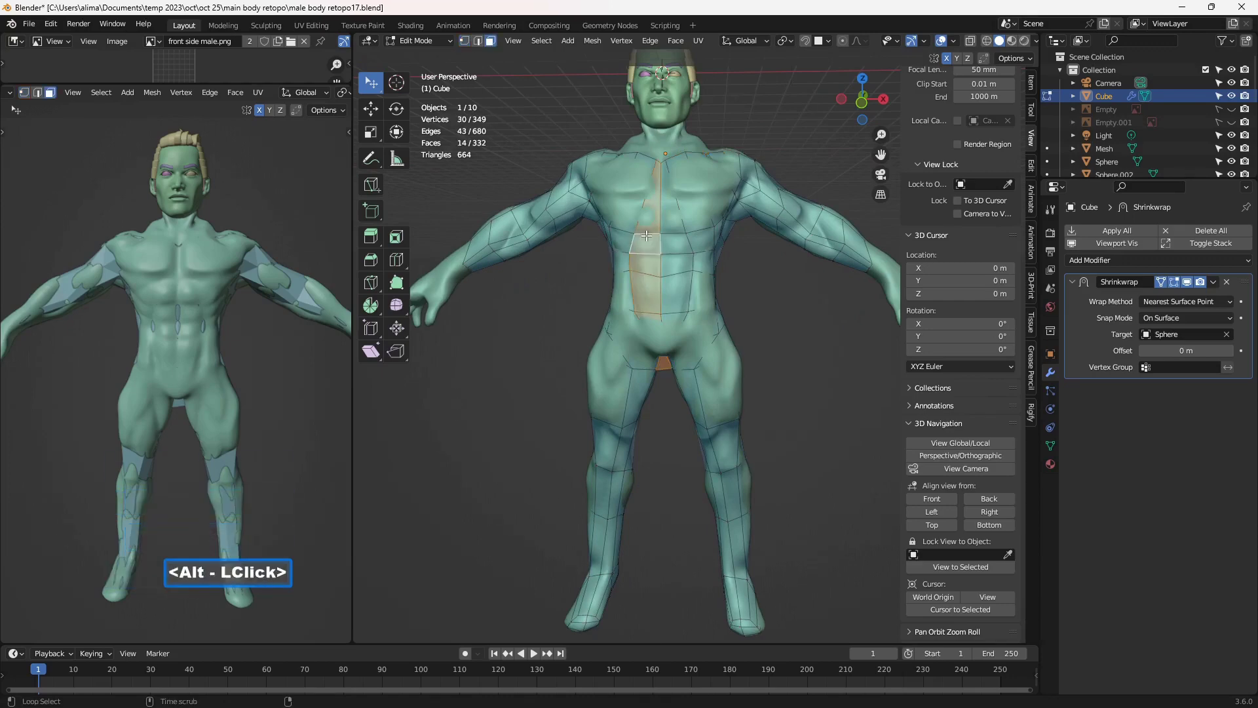
pyautogui.doubleClick(969, 447)
pyautogui.middleClick(730, 220)
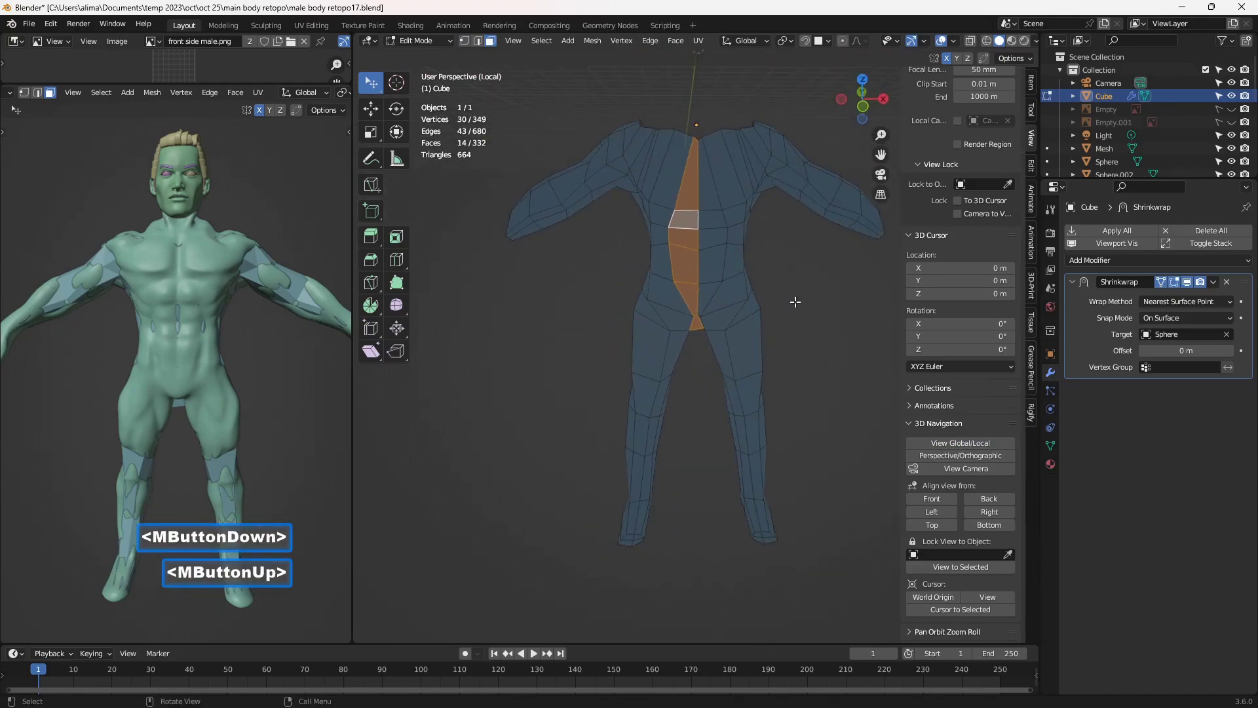
pyautogui.press('x')
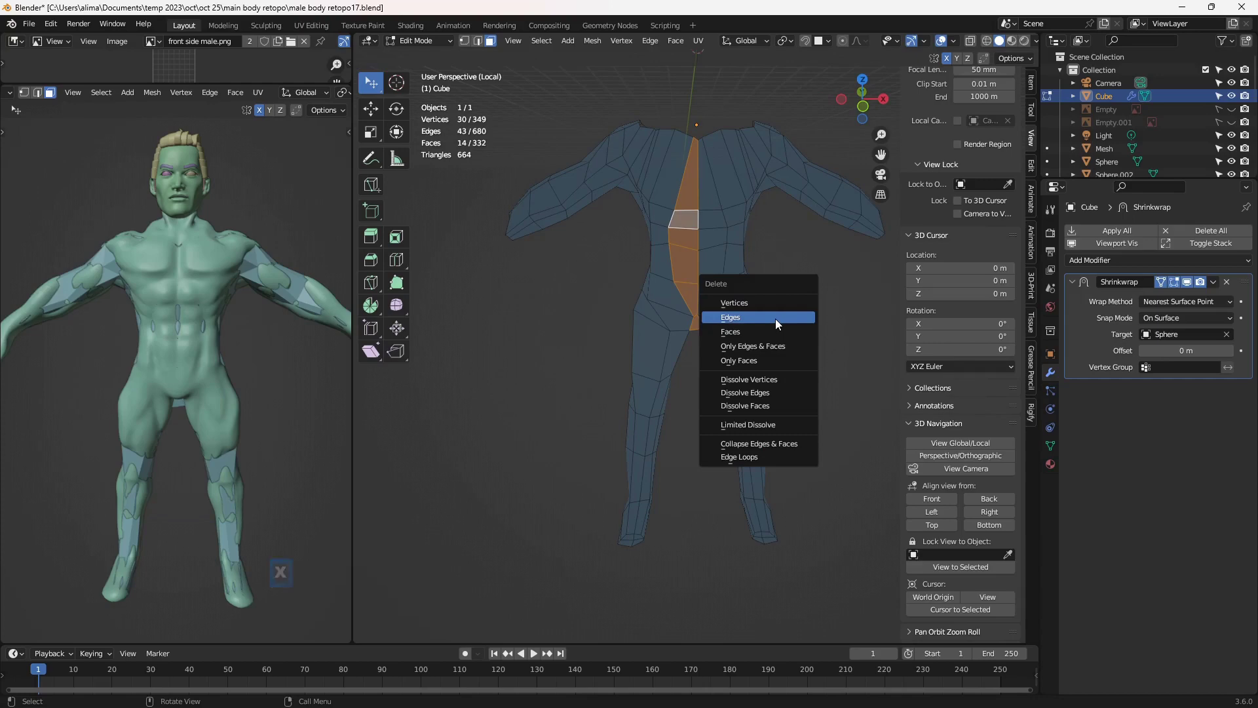
pyautogui.doubleClick(779, 339)
pyautogui.middleClick(779, 325)
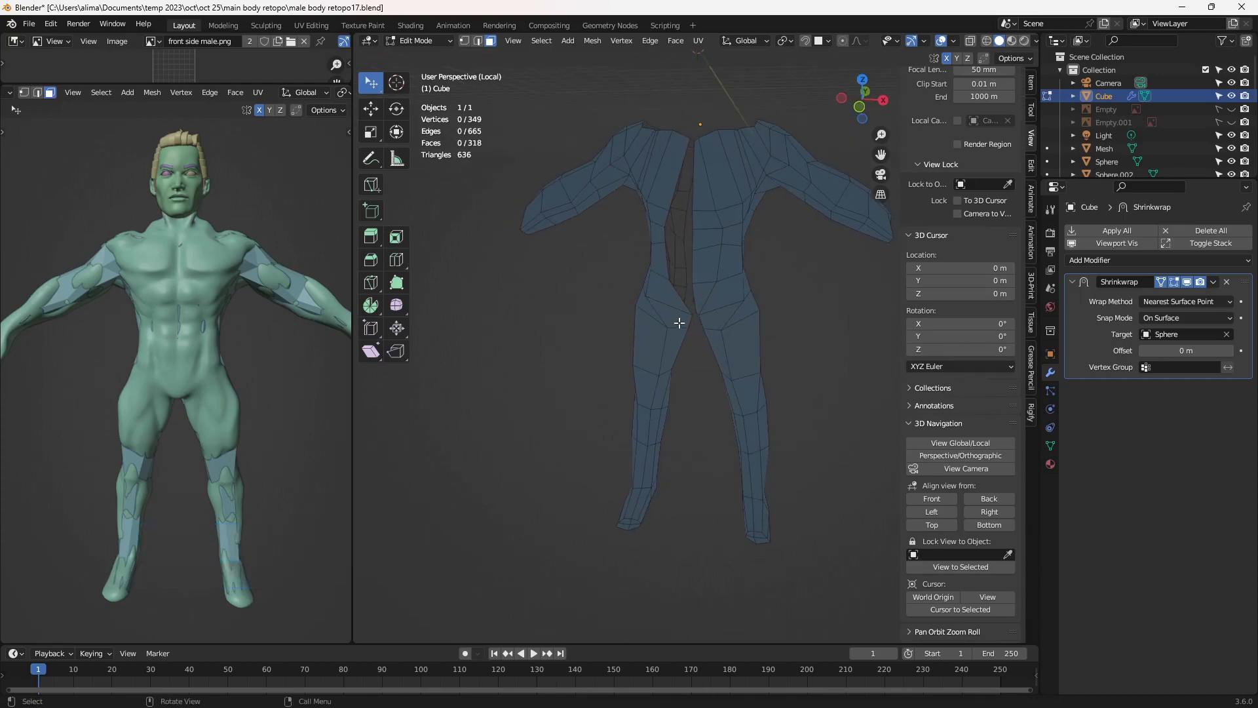
# Select one linked half of the body and delete its vertices, leaving a single 166-face half
pyautogui.doubleClick(990, 440)
pyautogui.doubleClick(988, 448)
pyautogui.press('l')
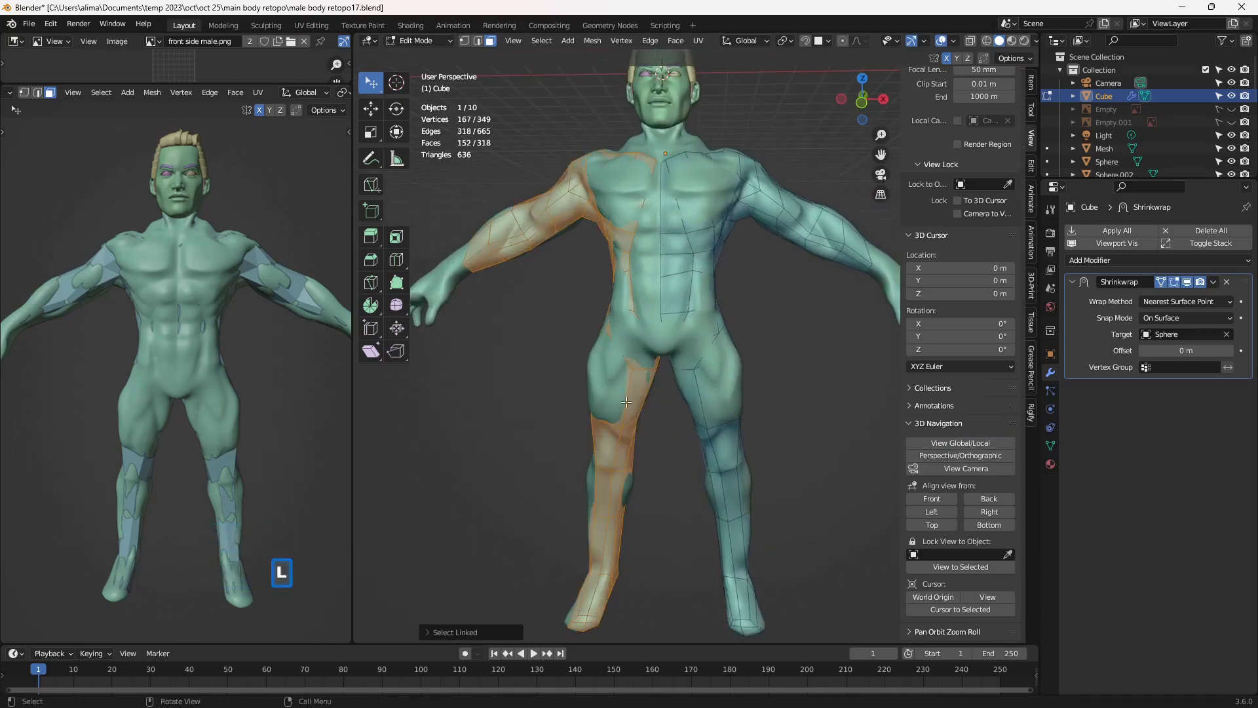
pyautogui.press('x')
pyautogui.doubleClick(812, 435)
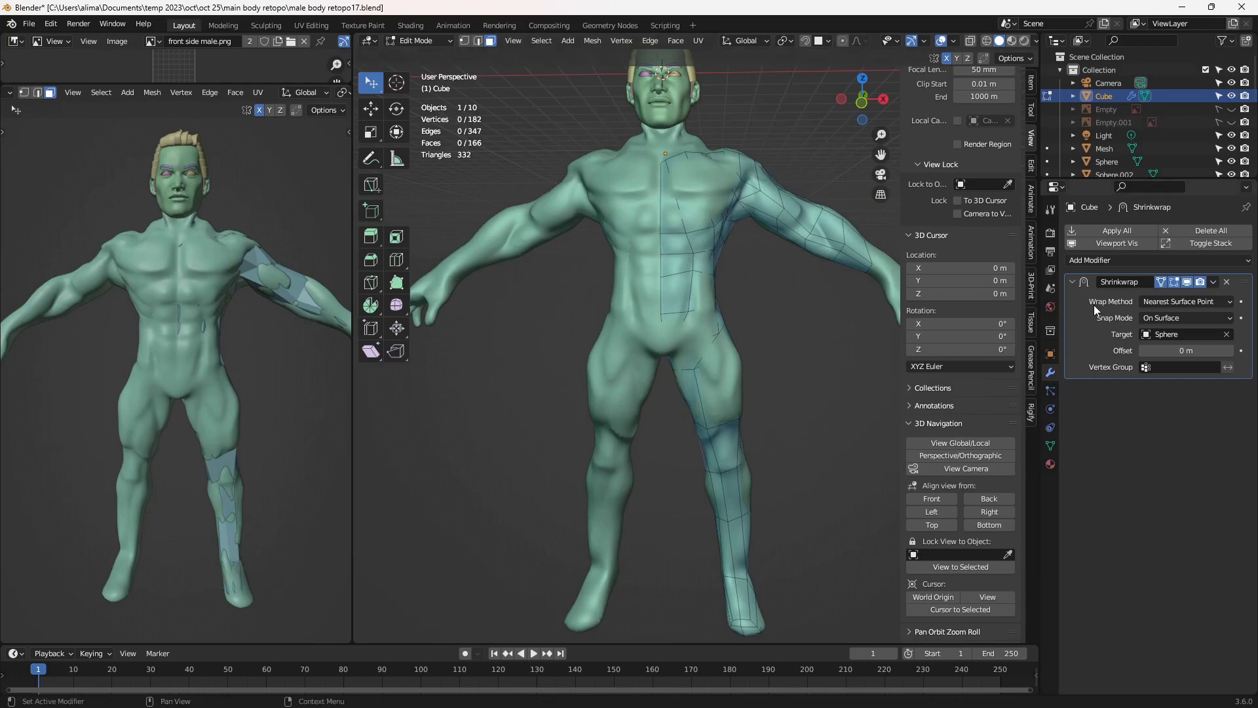
# Remove the Shrinkwrap modifier from the body mesh
pyautogui.click(1188, 296)
pyautogui.click(1190, 288)
pyautogui.doubleClick(1188, 296)
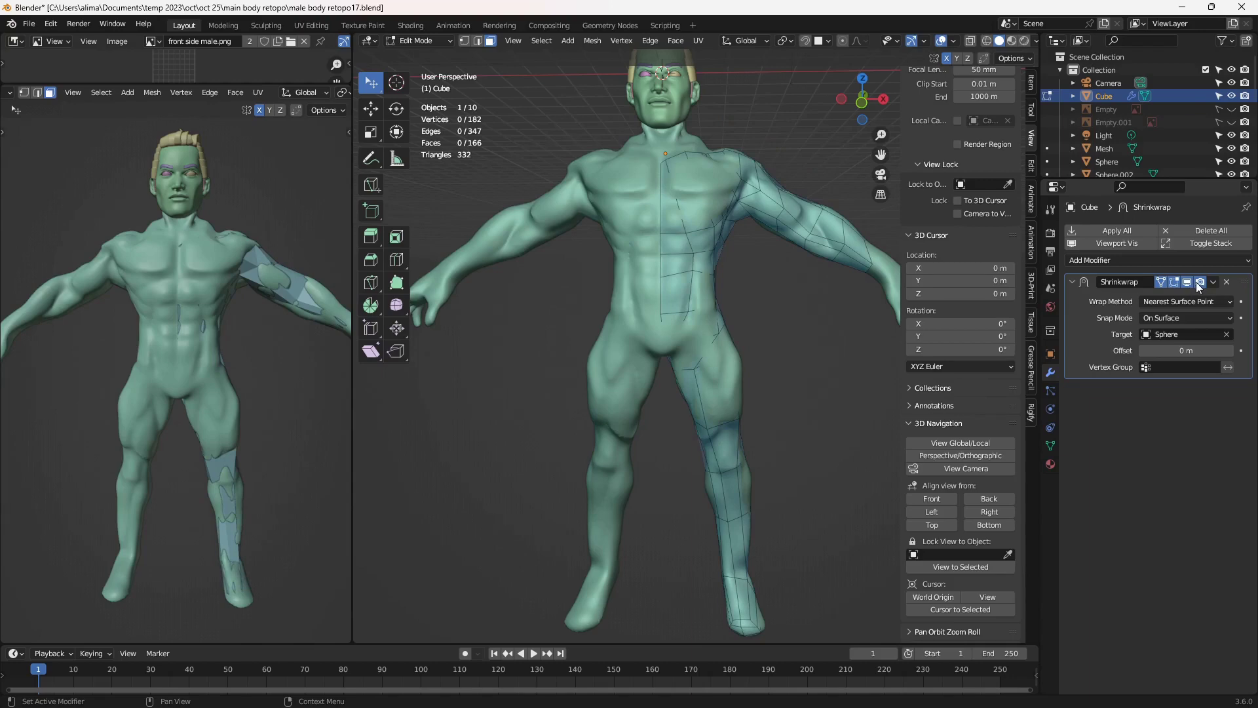
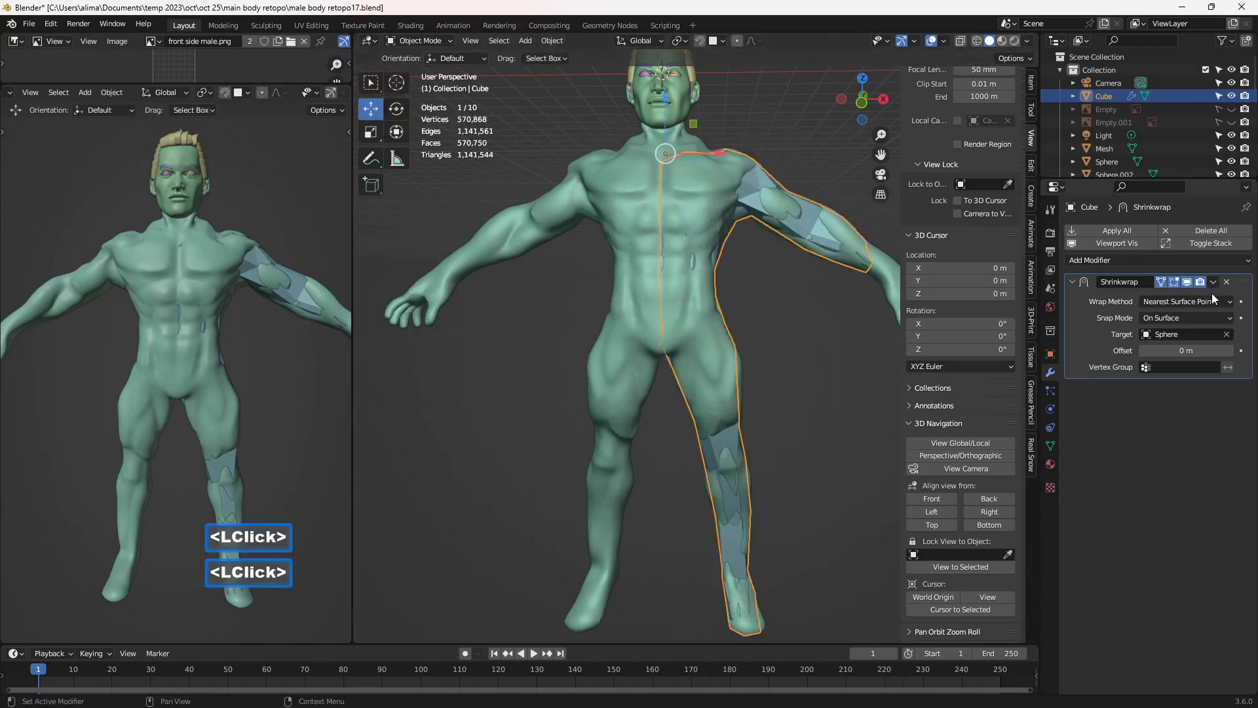
pyautogui.doubleClick(1220, 287)
pyautogui.doubleClick(1169, 300)
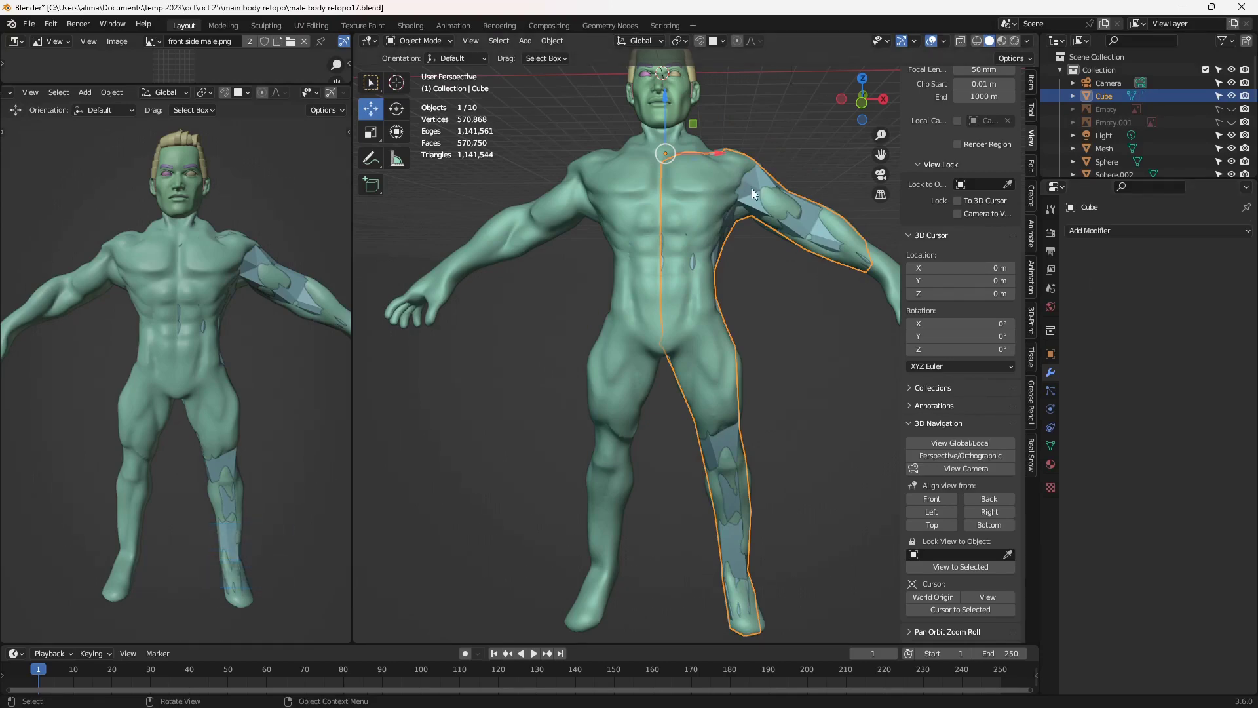
# Add an X-axis Mirror modifier and show the mirrored half while in Edit Mode
pyautogui.doubleClick(1121, 238)
pyautogui.doubleClick(1036, 388)
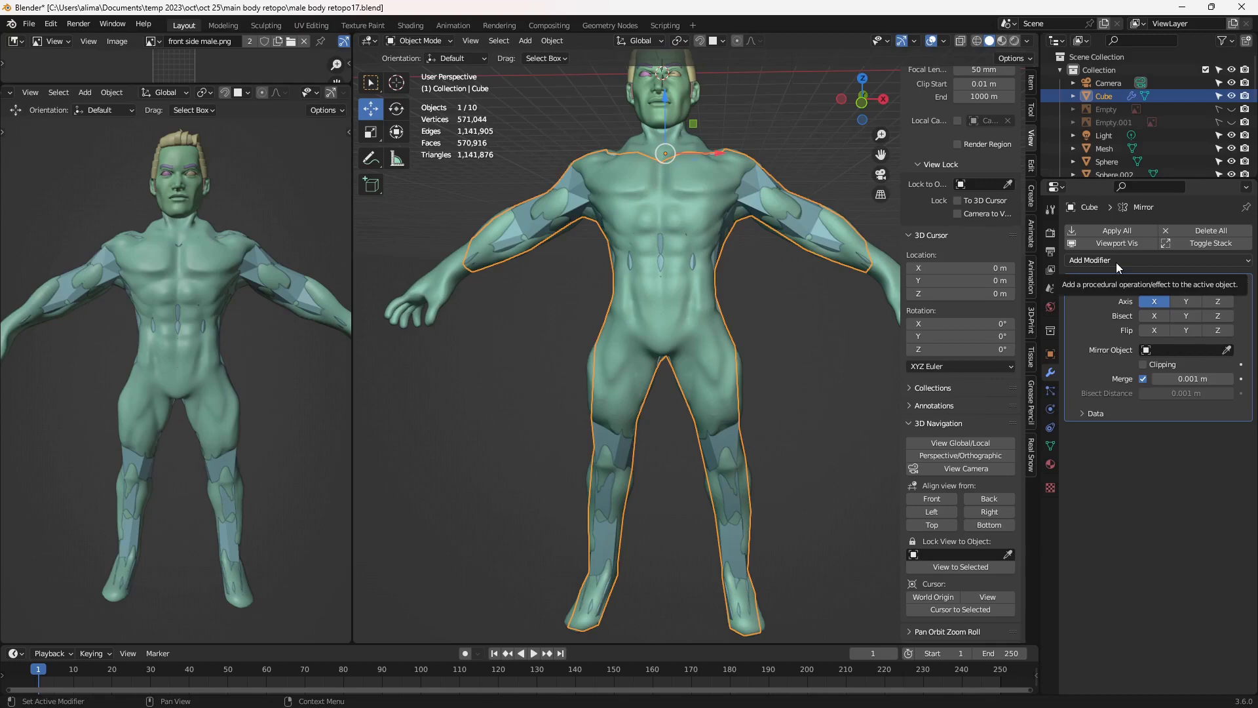
pyautogui.doubleClick(443, 47)
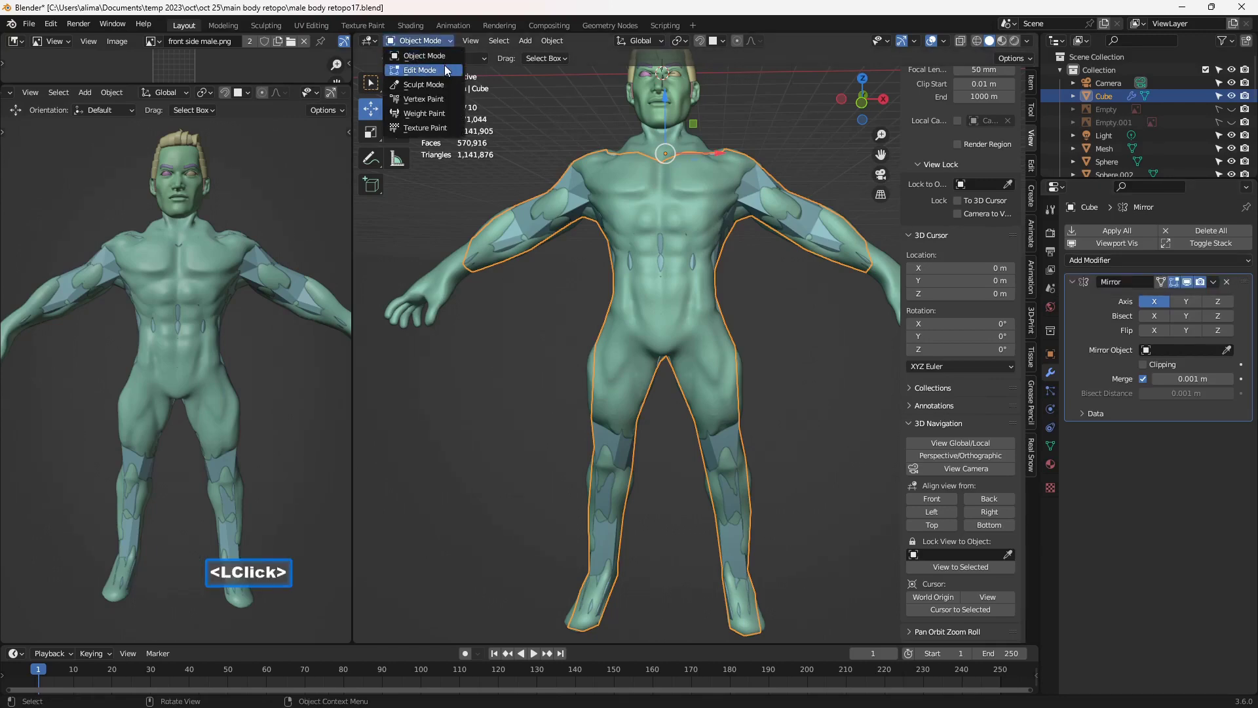
pyautogui.doubleClick(448, 72)
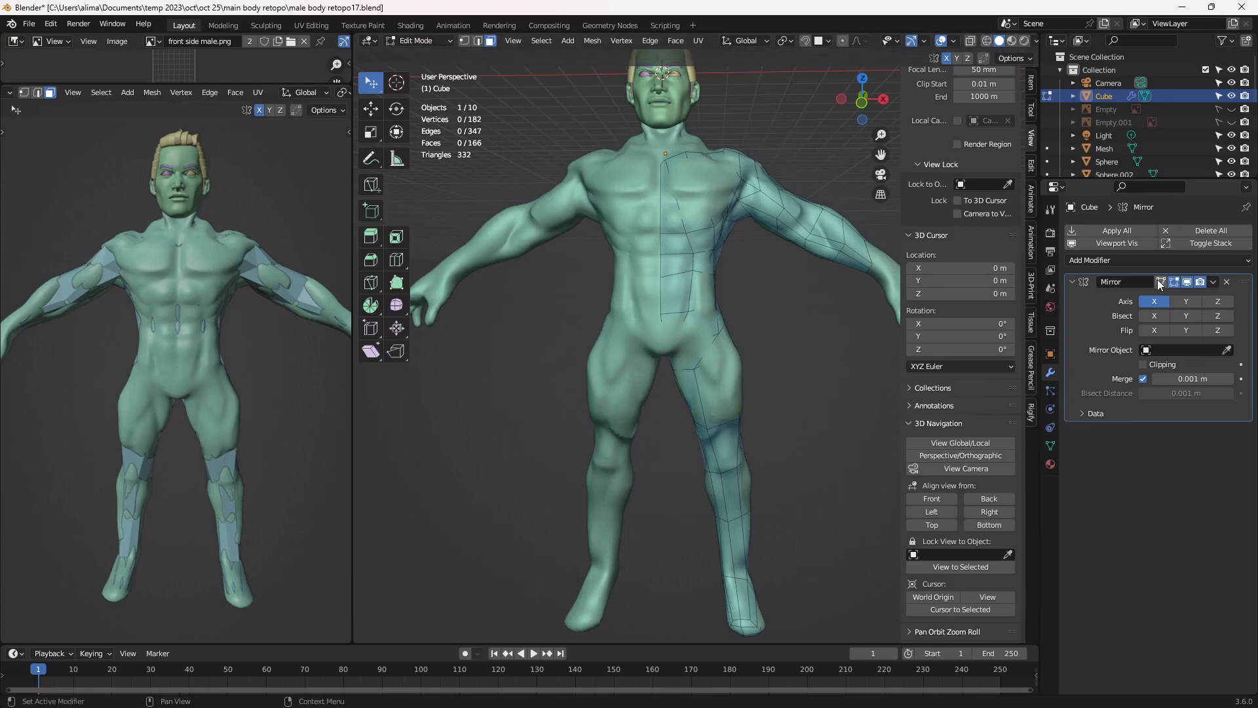
pyautogui.doubleClick(1161, 292)
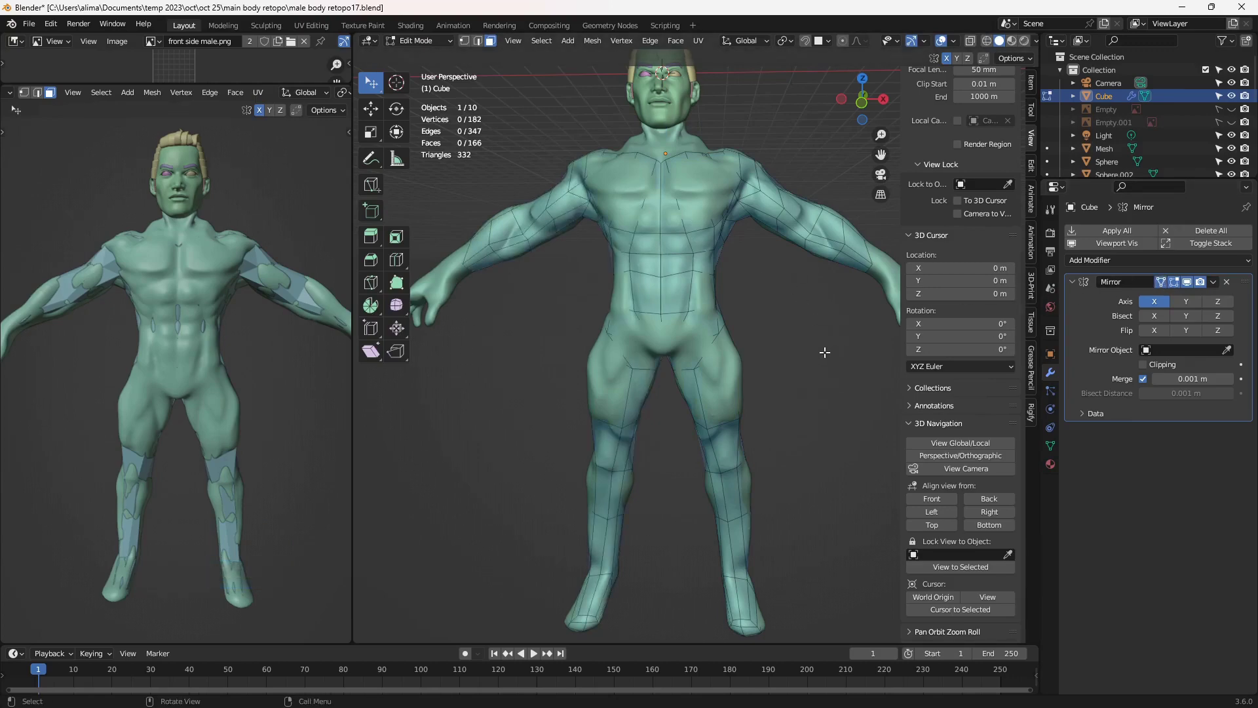
# Enable mirror clipping and flatten the back seam vertices with S X 0, saving numbered versions
pyautogui.press('Insert')
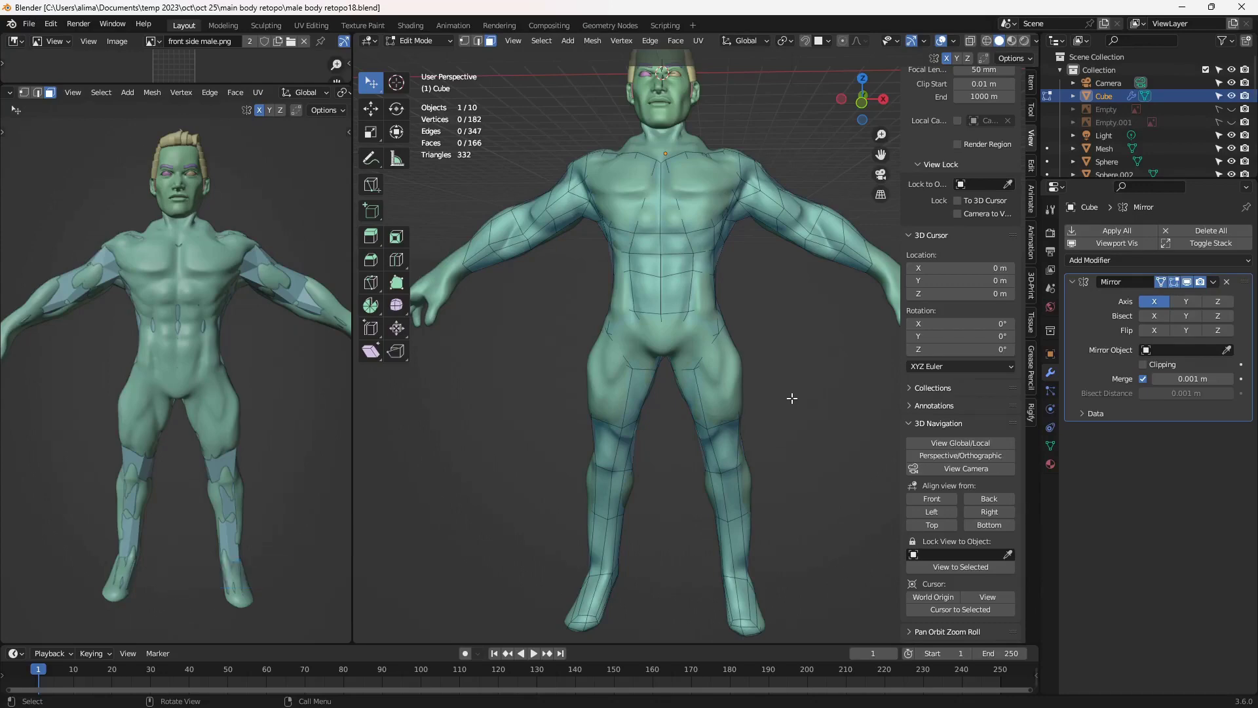
pyautogui.middleClick(799, 321)
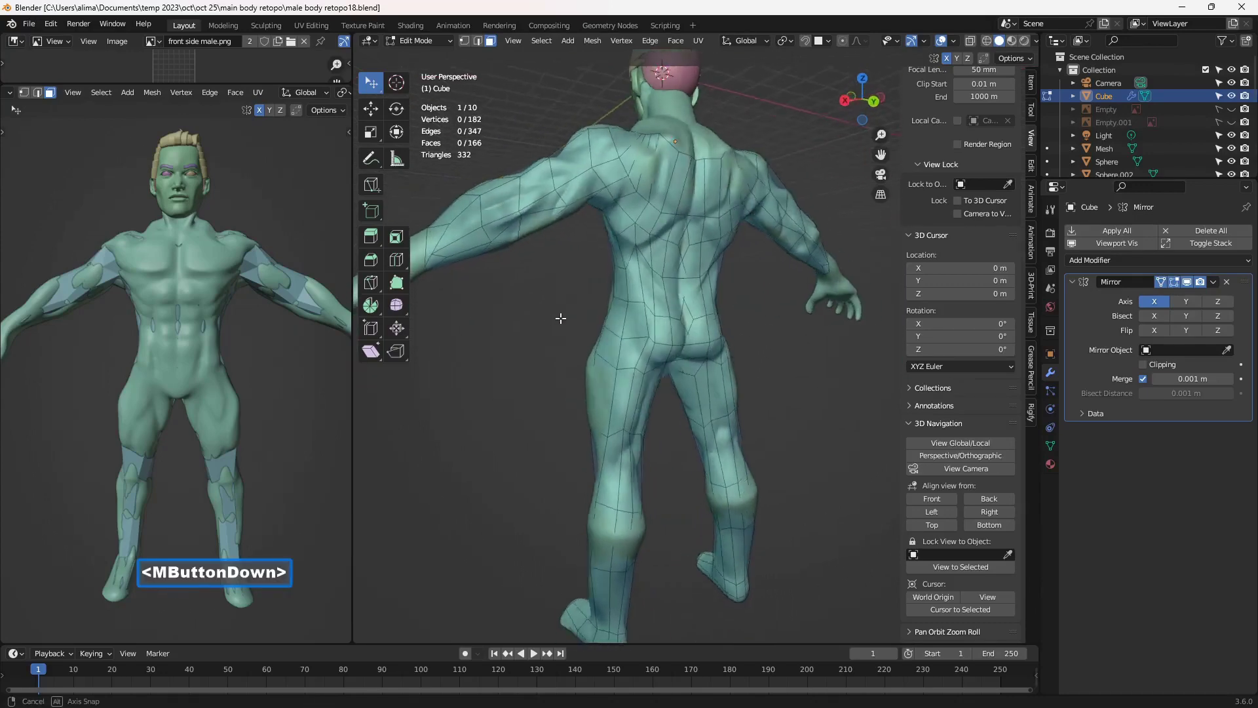
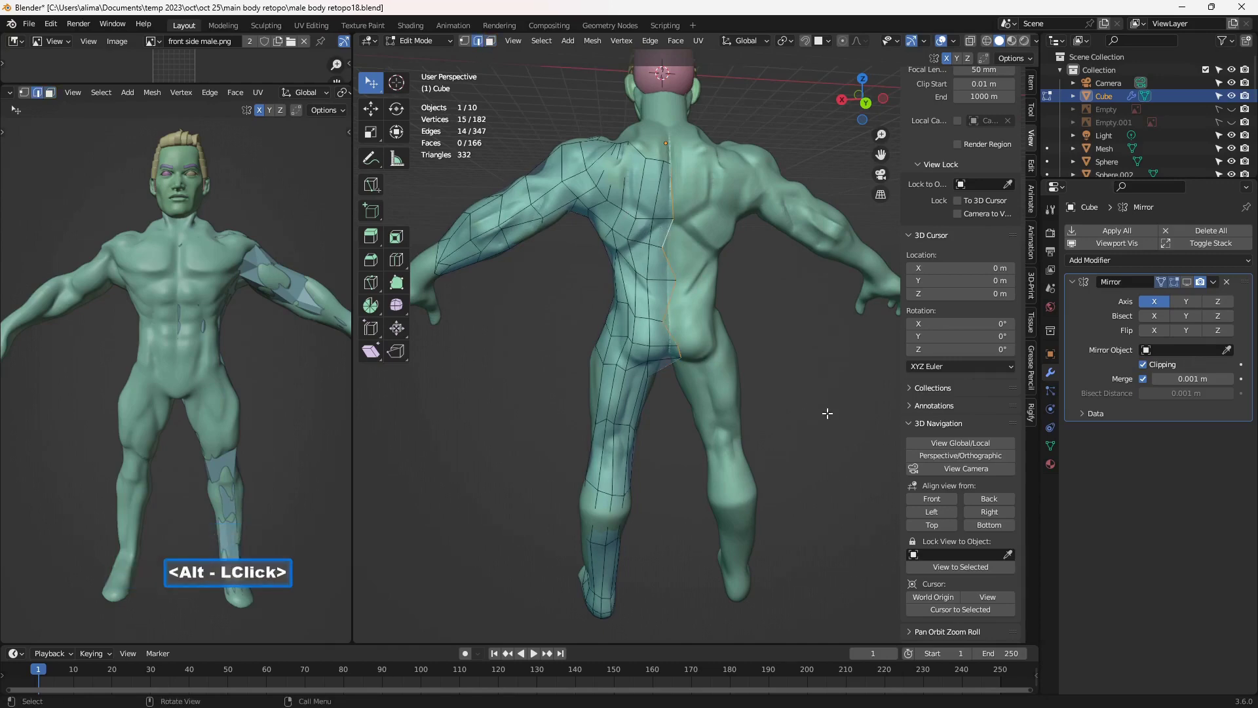
pyautogui.press('s')
pyautogui.press('x')
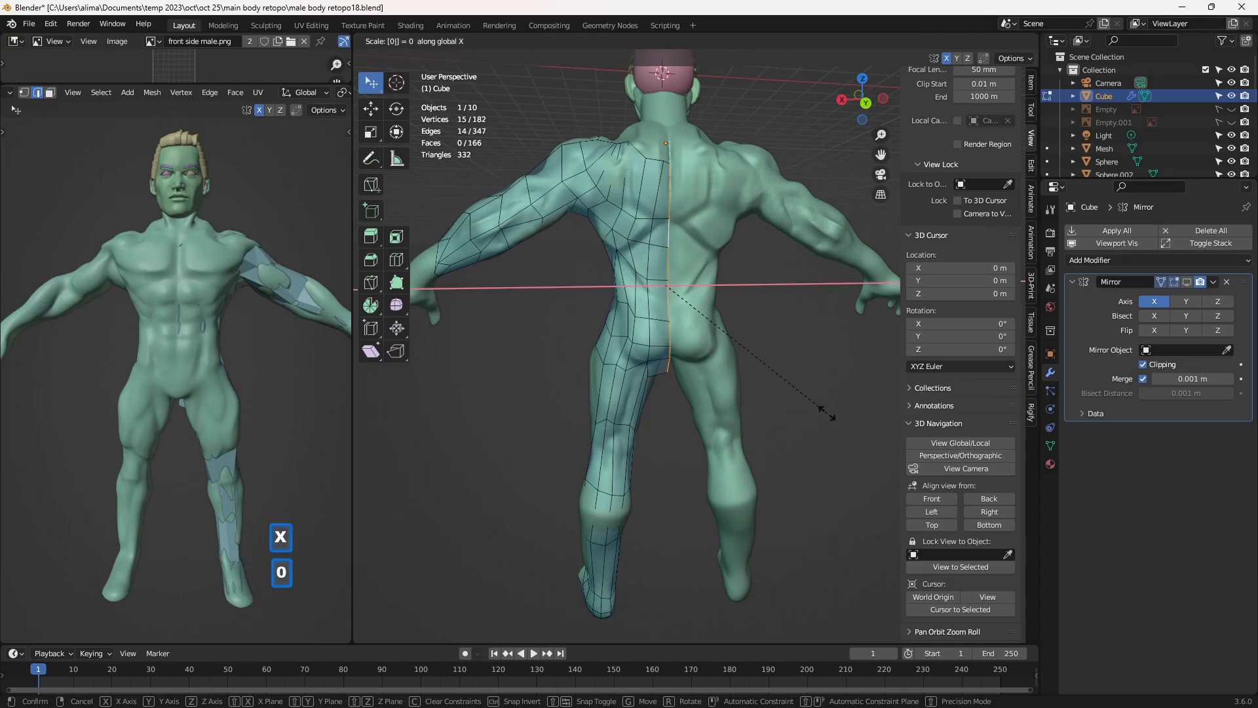
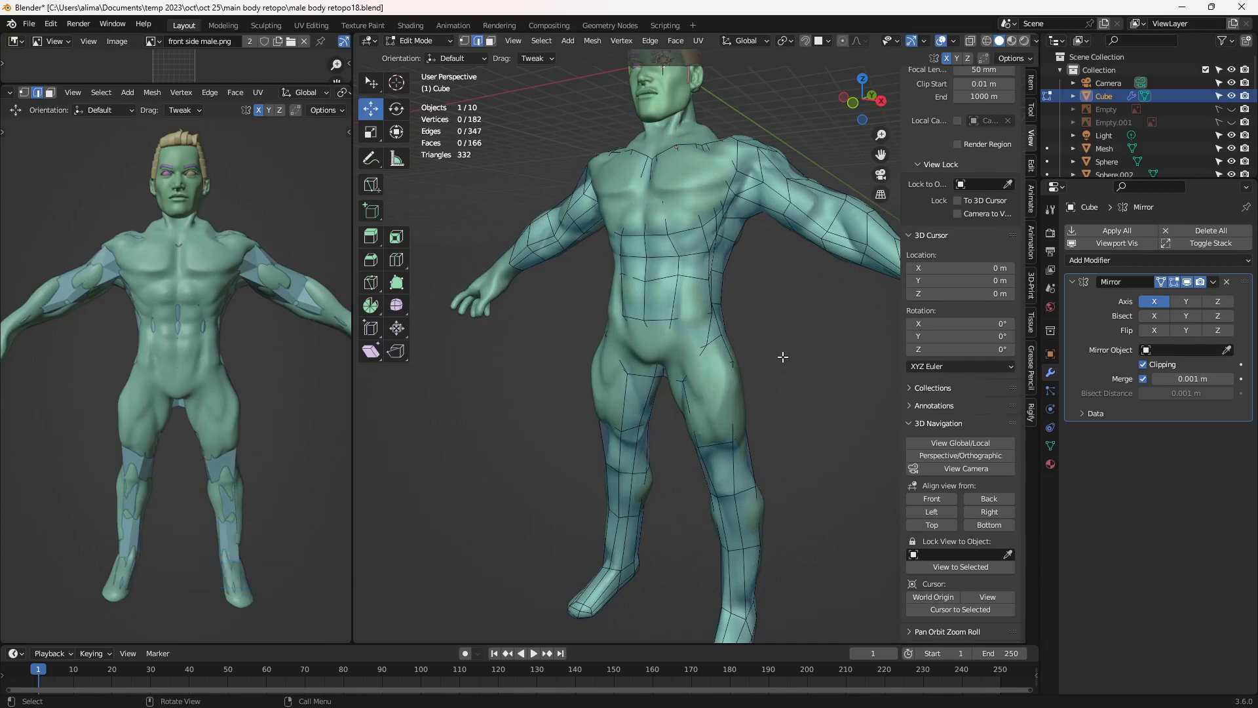
pyautogui.press('Insert')
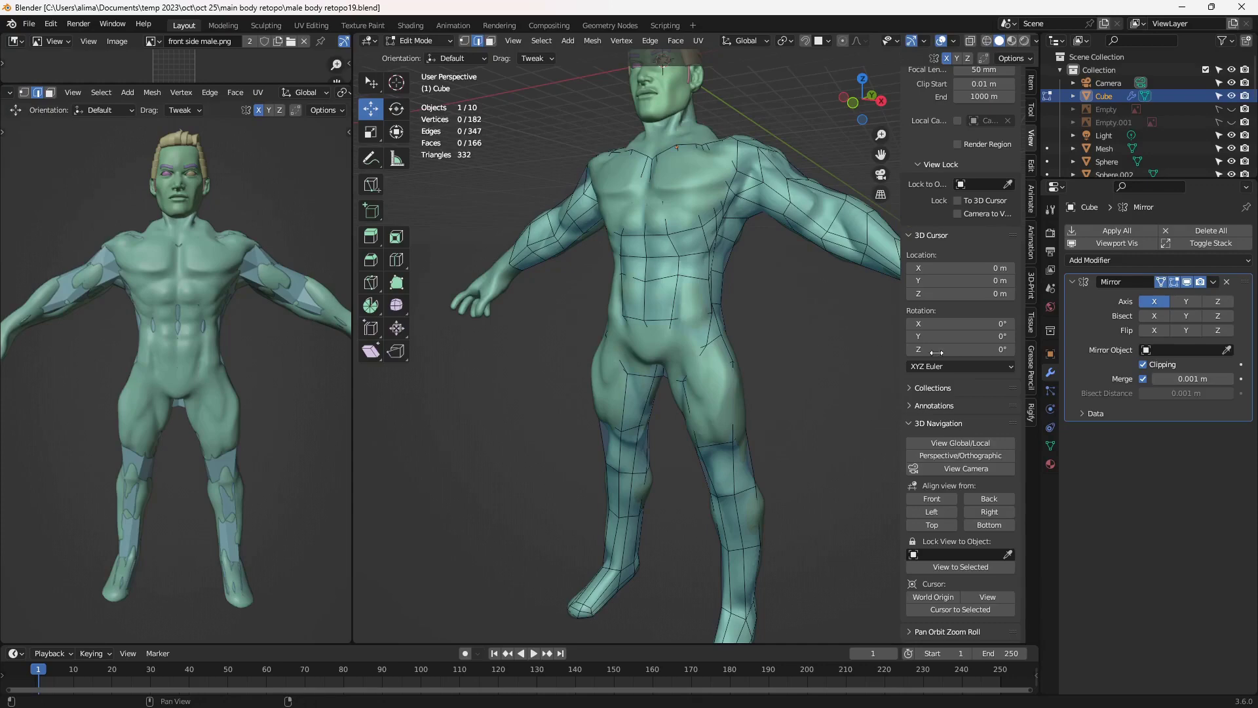
# Set the cage to draw In Front and reshape vertices around the groin
pyautogui.doubleClick(1053, 362)
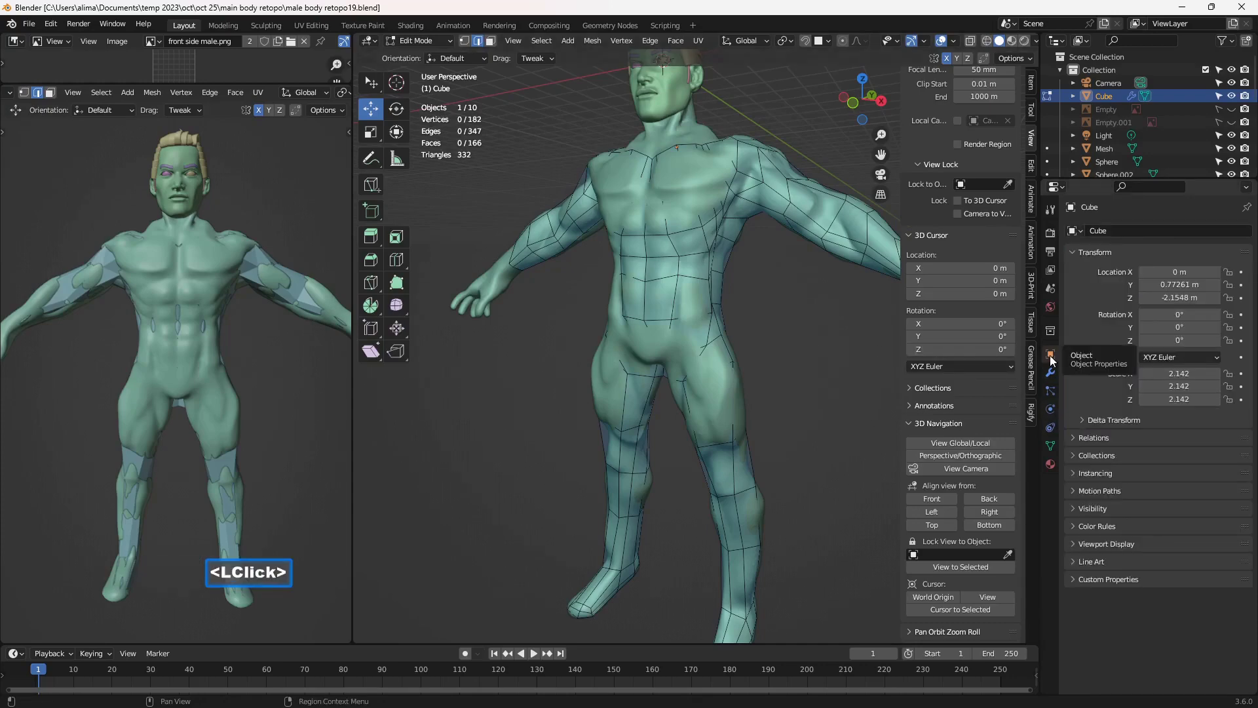
pyautogui.doubleClick(1078, 551)
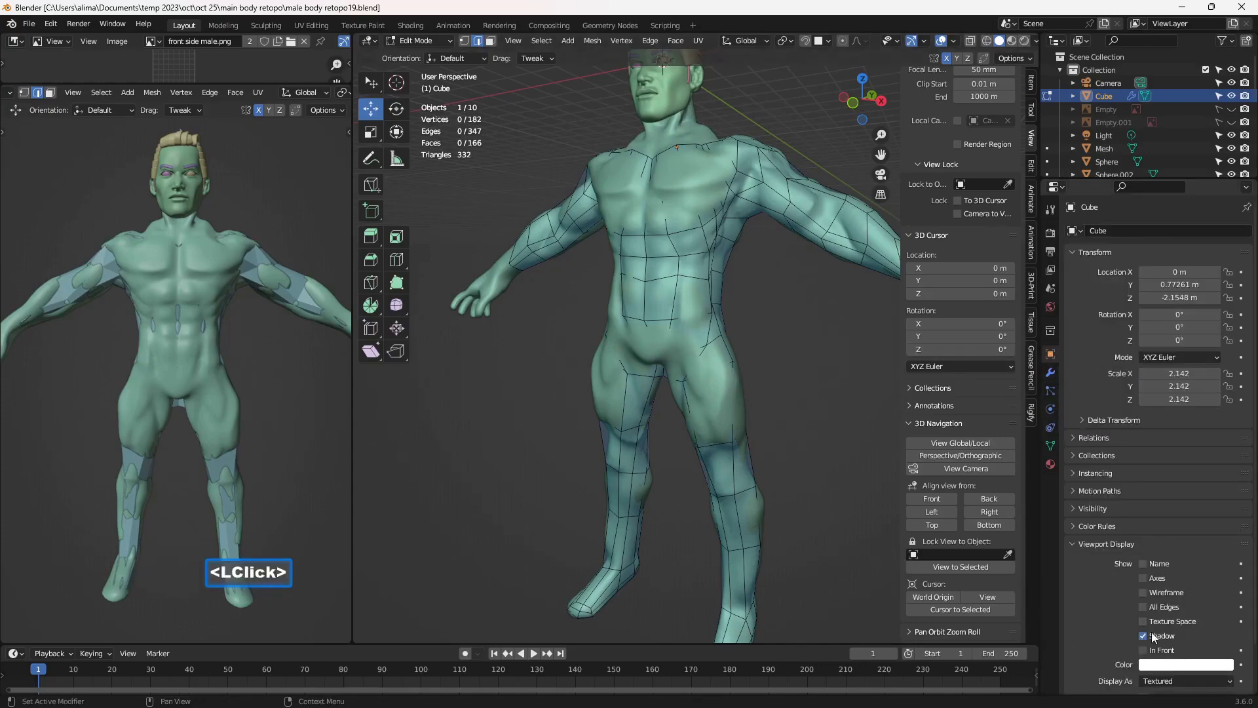
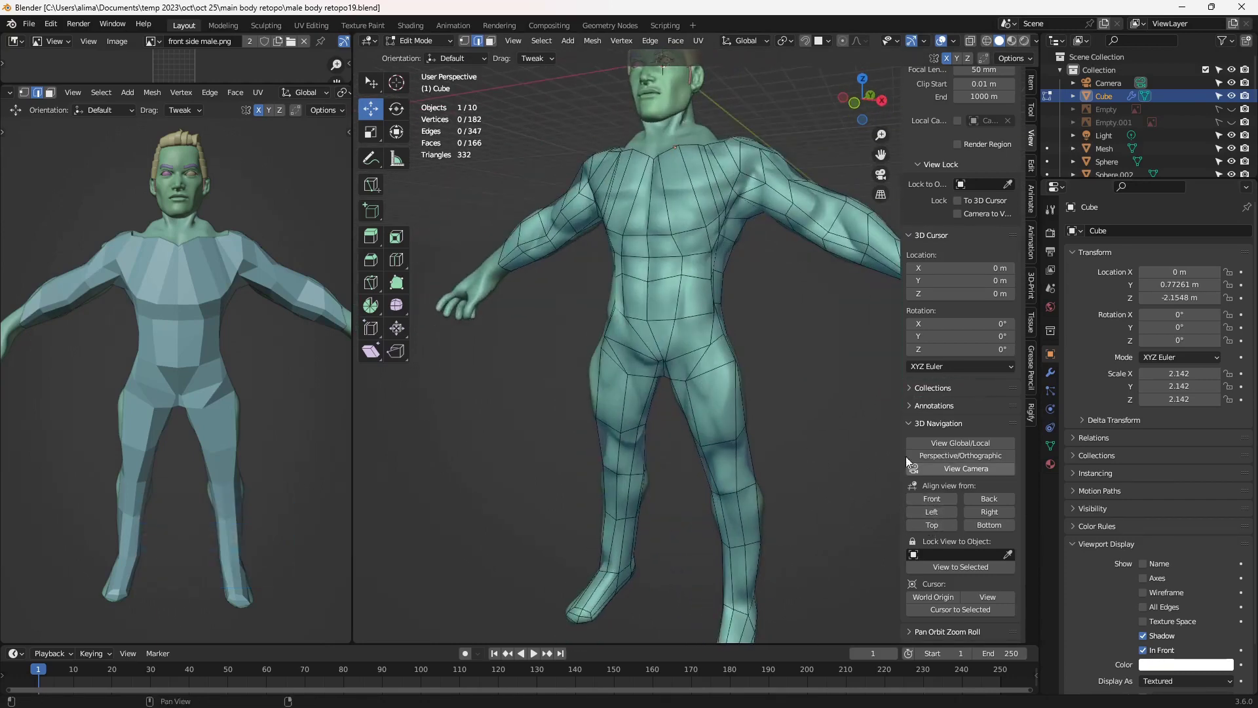
pyautogui.middleClick(775, 372)
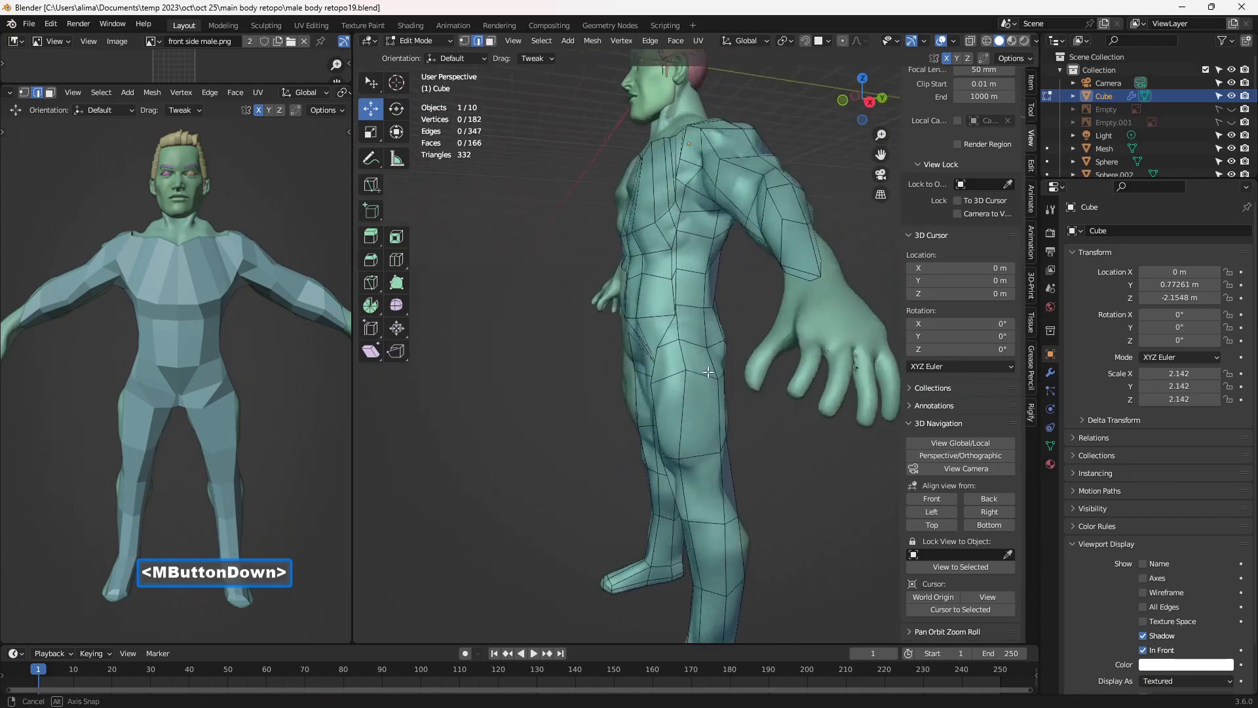
pyautogui.middleClick(729, 390)
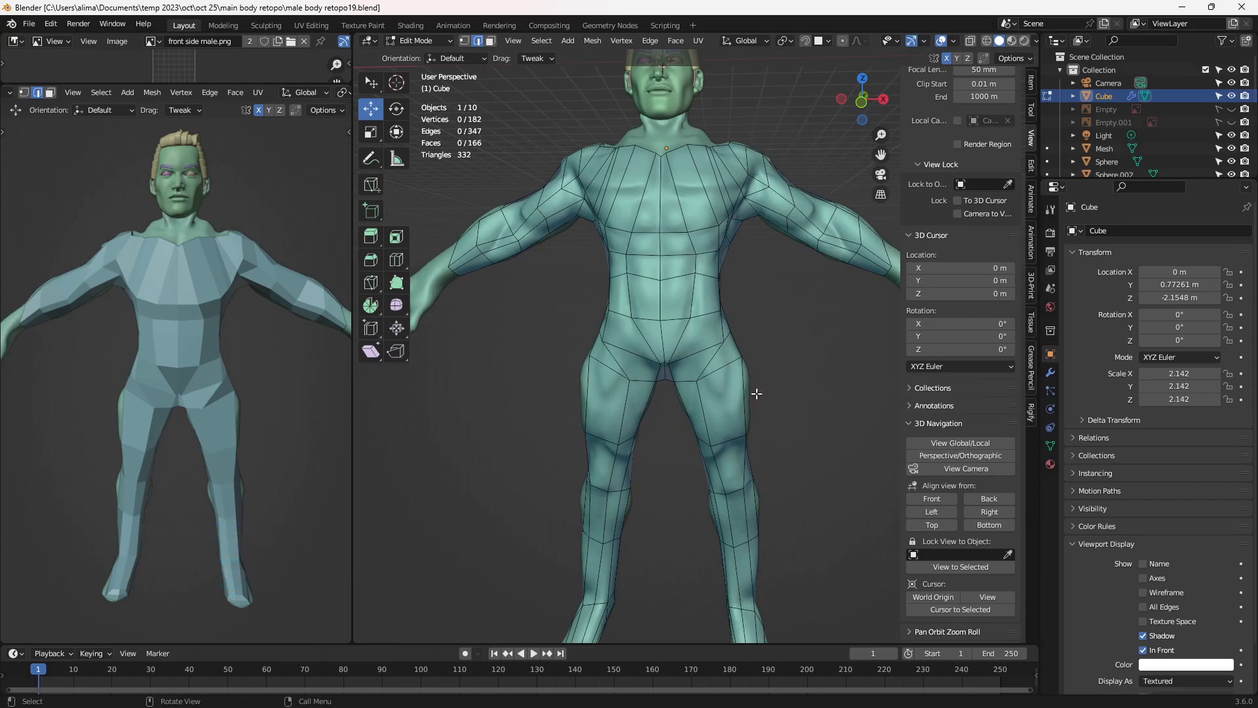
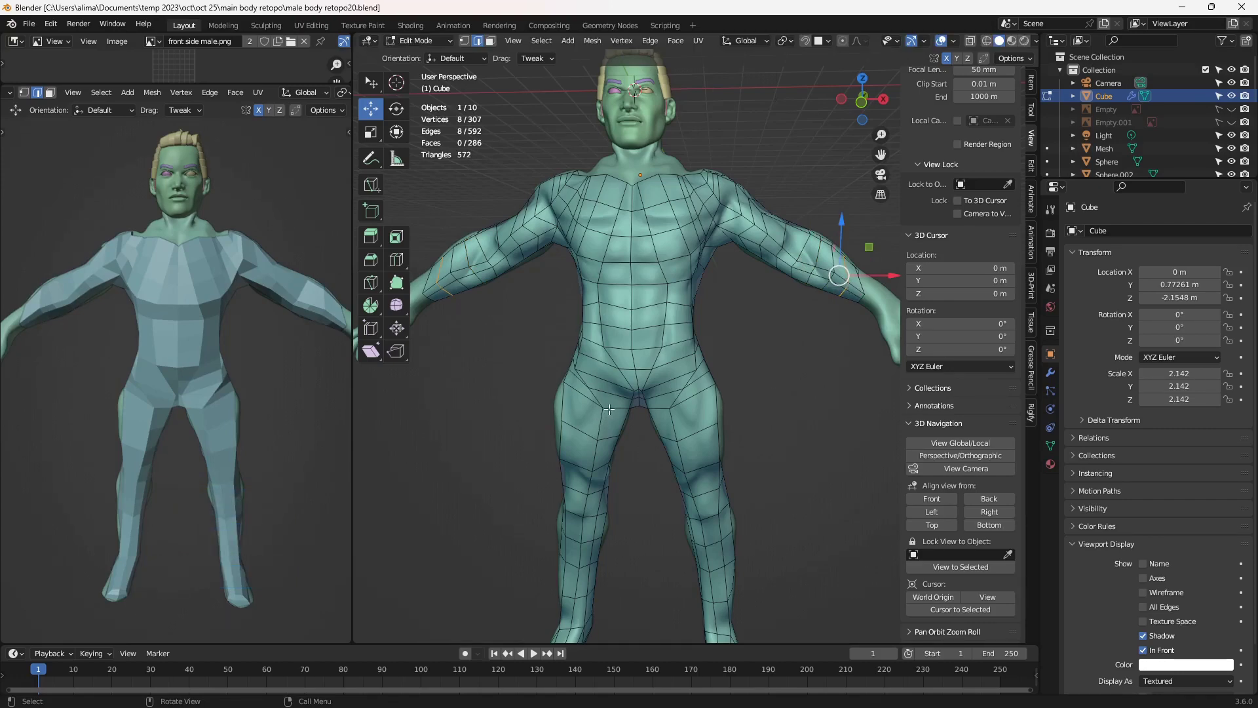
pyautogui.middleClick(636, 410)
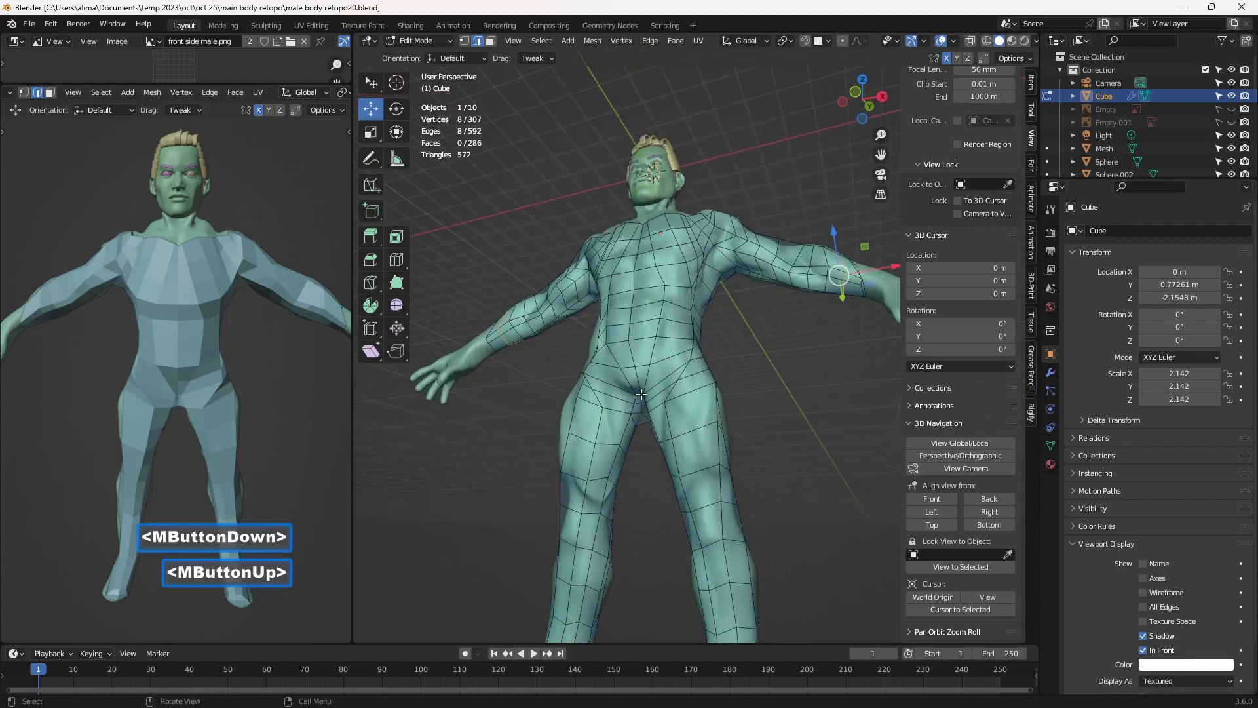
pyautogui.middleClick(653, 436)
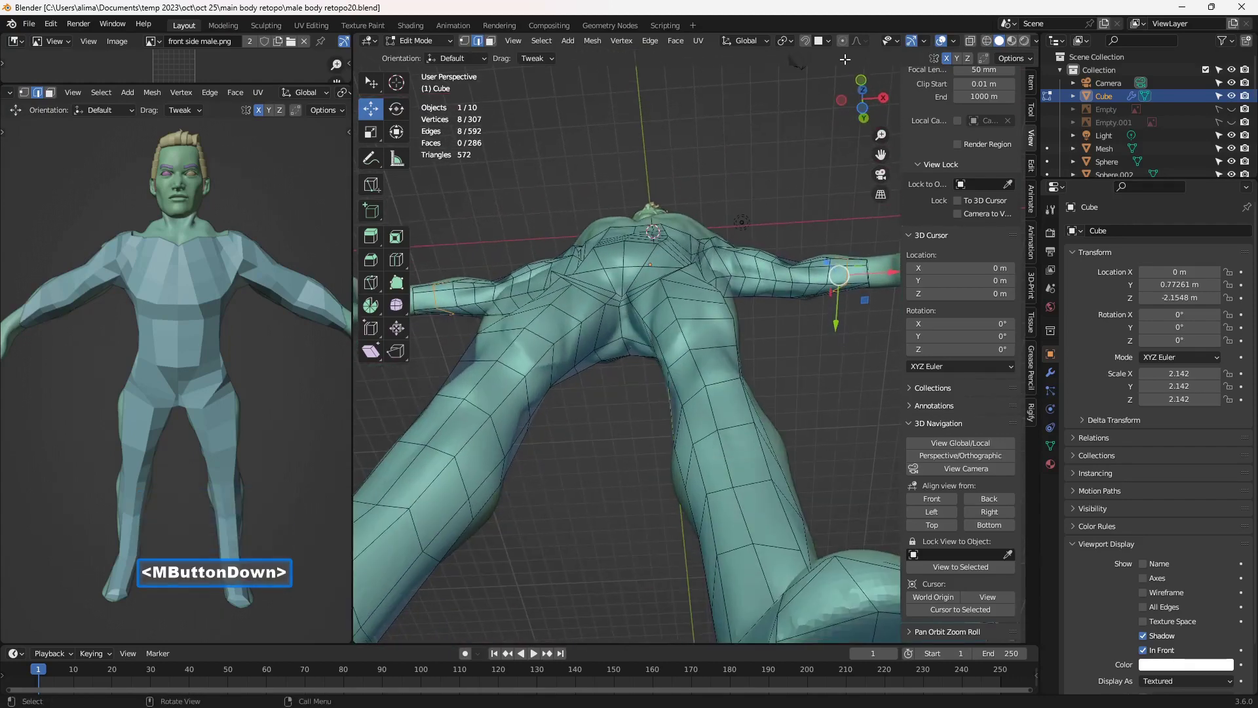
pyautogui.middleClick(785, 52)
pyautogui.doubleClick(812, 46)
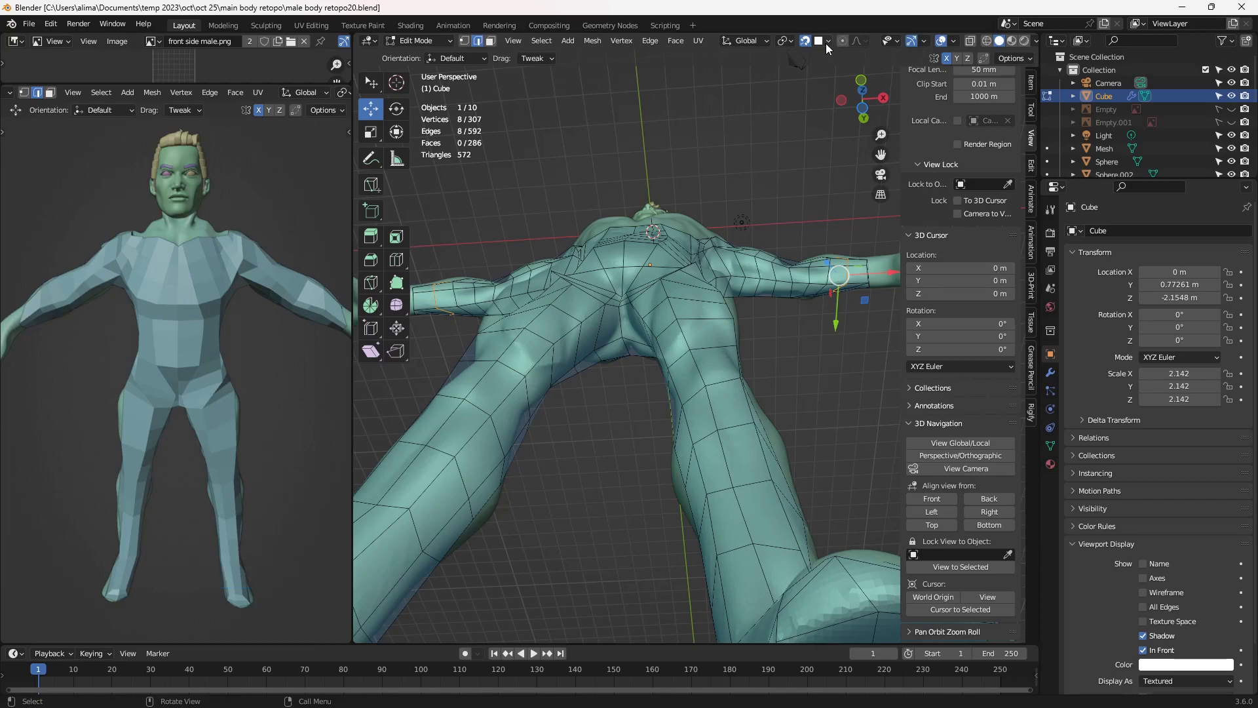
pyautogui.doubleClick(833, 45)
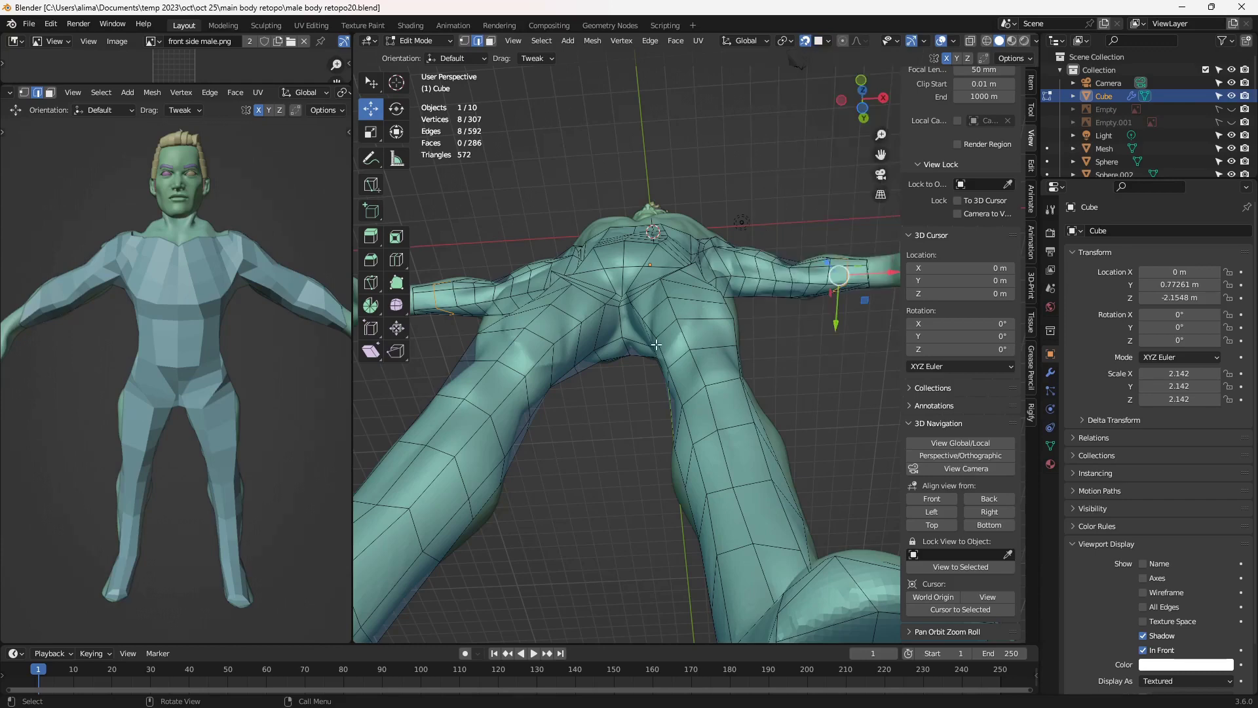
# Select and adjust vertices near the armpit, then save a new numbered version
pyautogui.middleClick(658, 344)
pyautogui.doubleClick(614, 266)
pyautogui.scroll(3)
pyautogui.doubleClick(563, 266)
pyautogui.middleClick(574, 255)
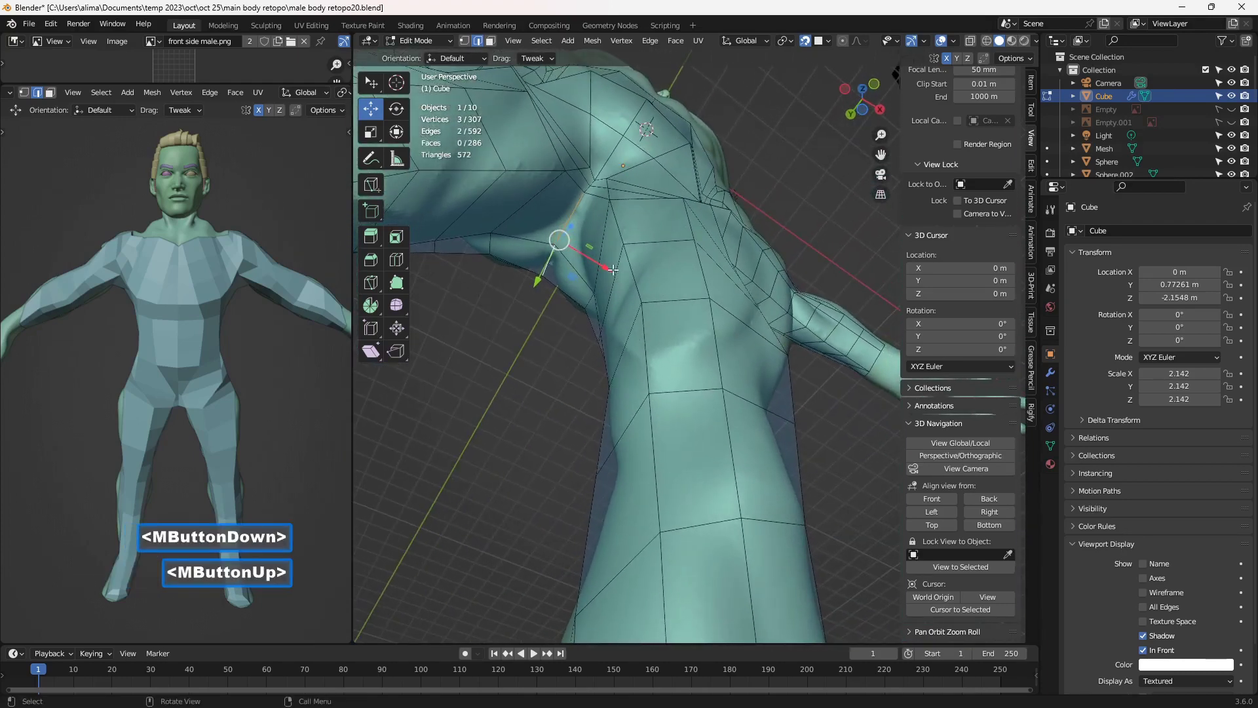
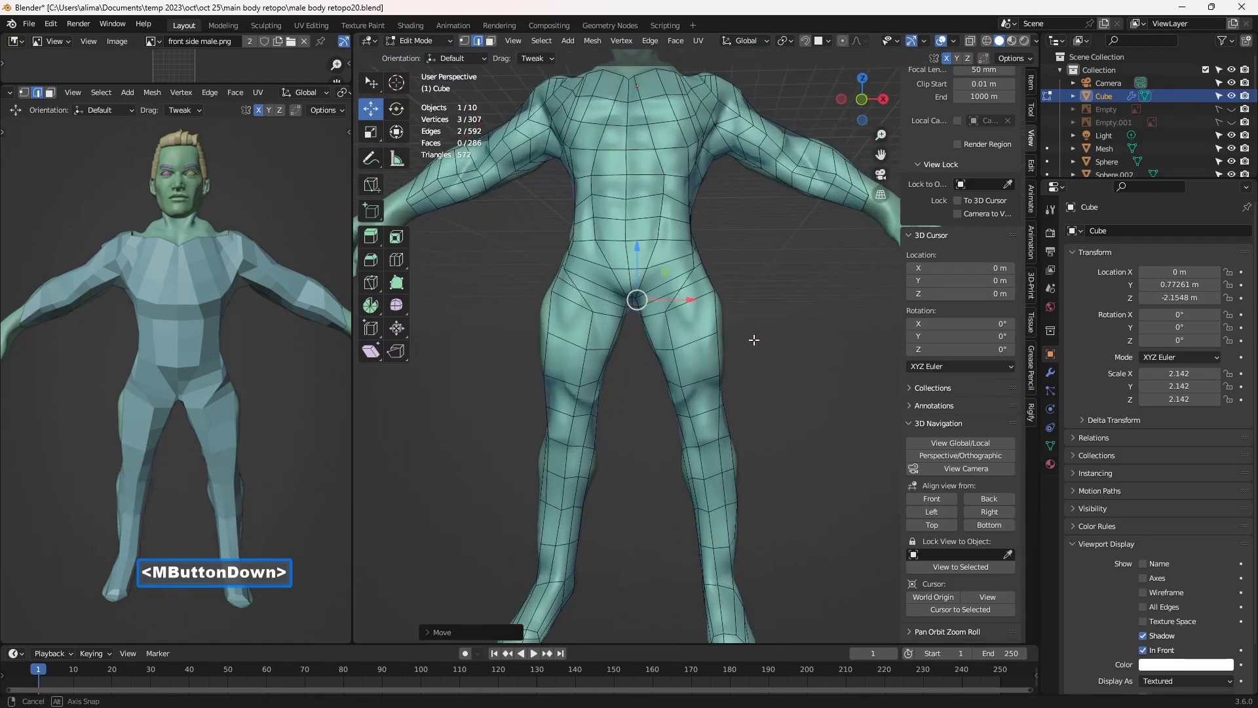
pyautogui.scroll(3)
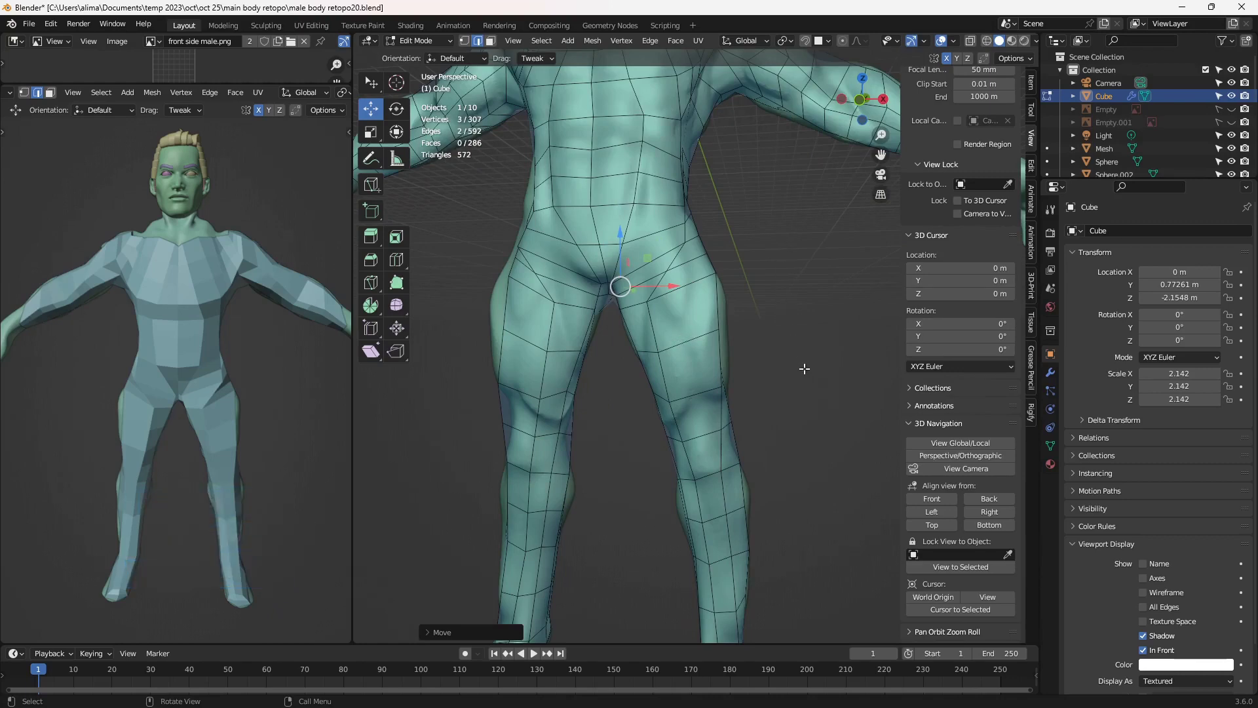
pyautogui.press('Insert')
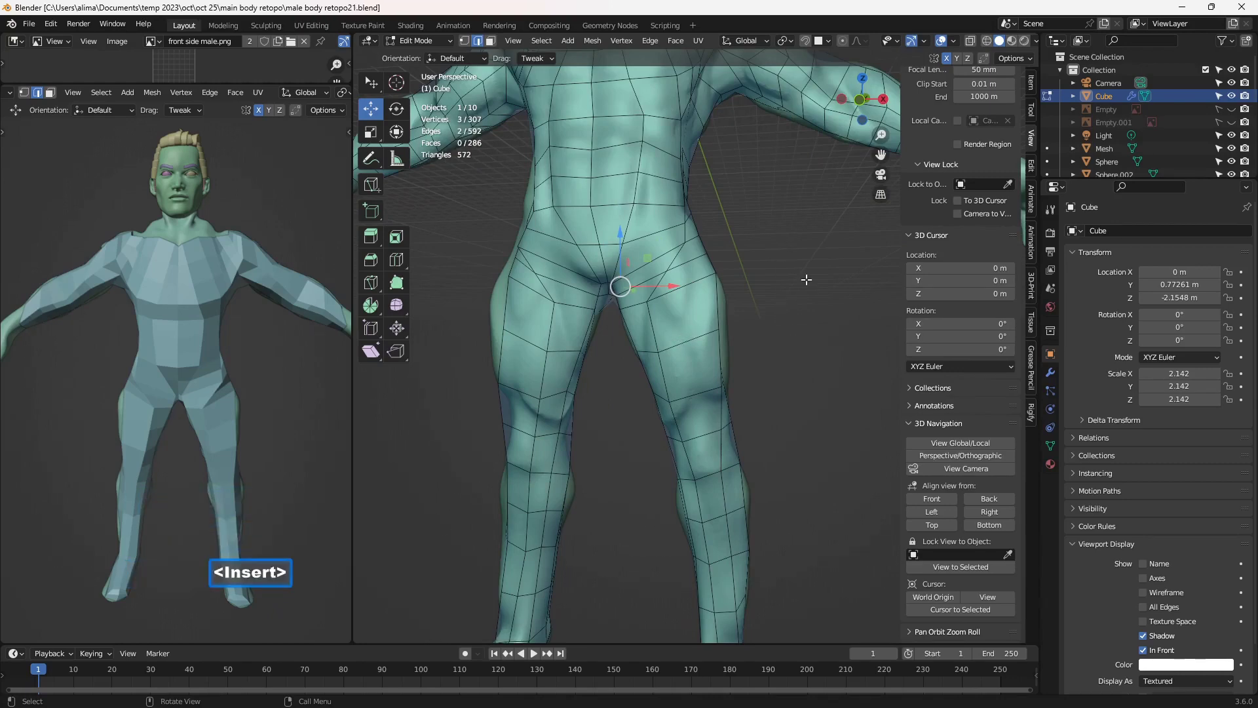
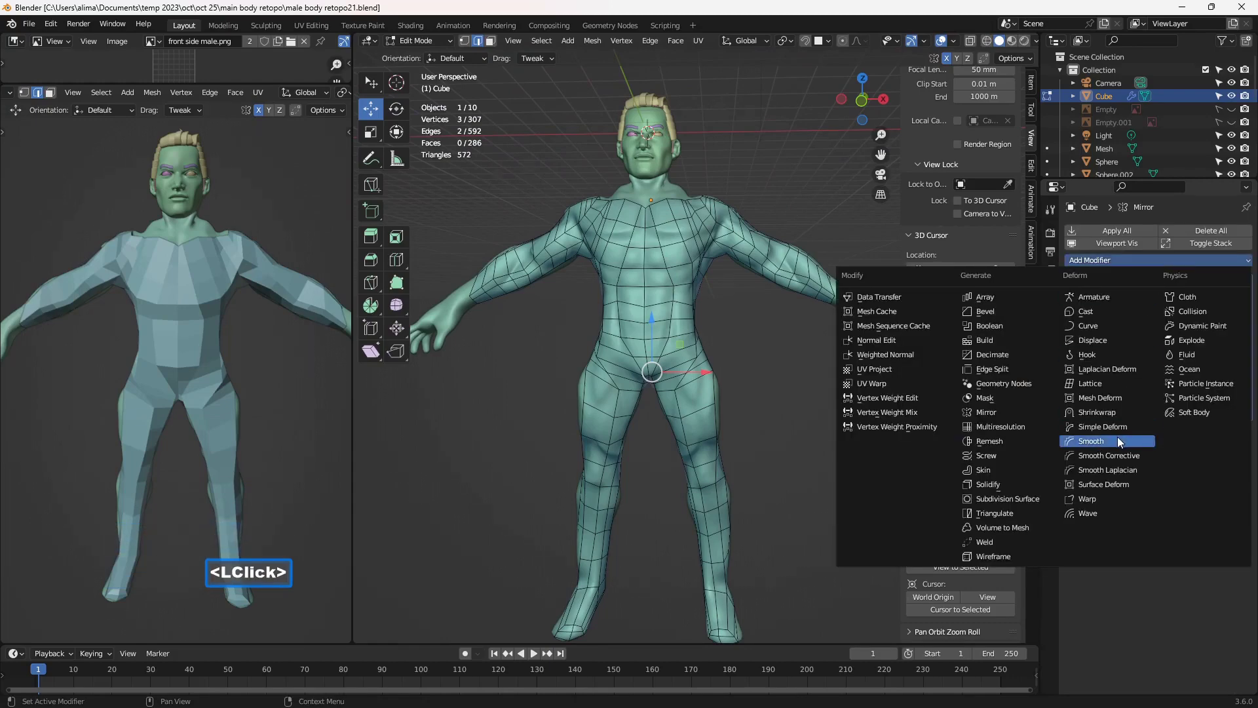
# Add a Smooth modifier with Factor 1.0 to the body mesh
pyautogui.doubleClick(1122, 442)
pyautogui.doubleClick(1177, 469)
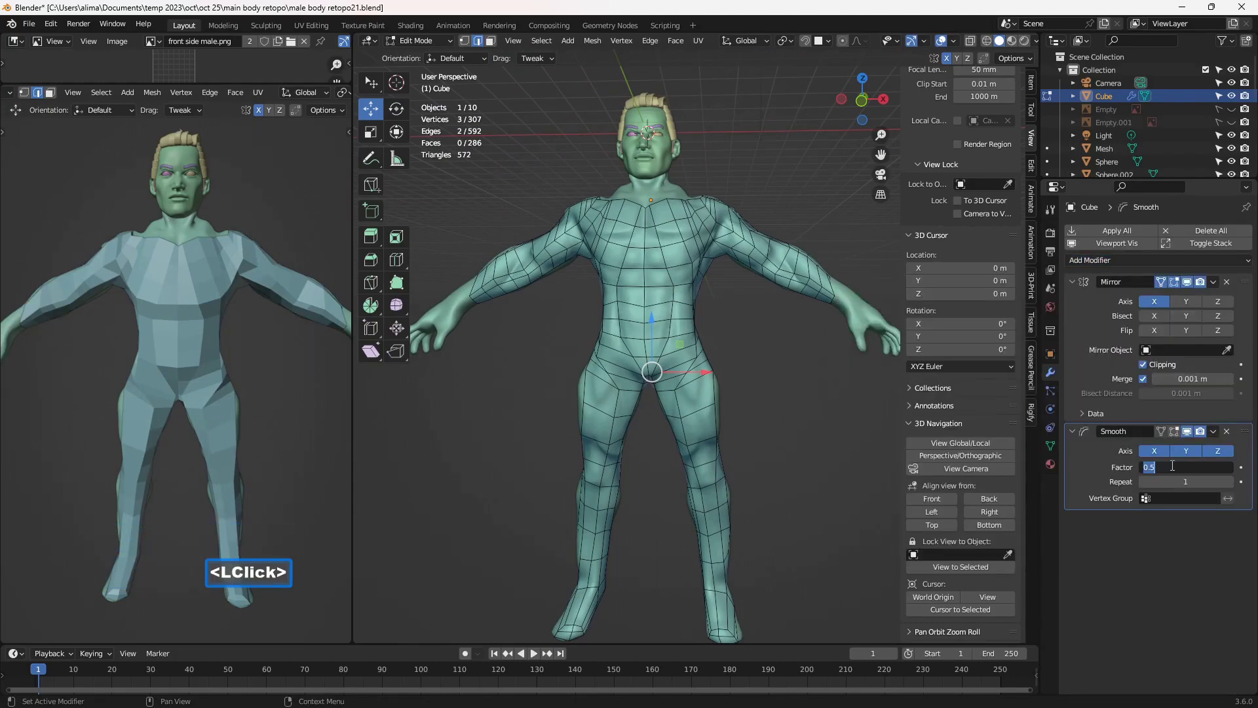
pyautogui.press('1')
pyautogui.press('Return')
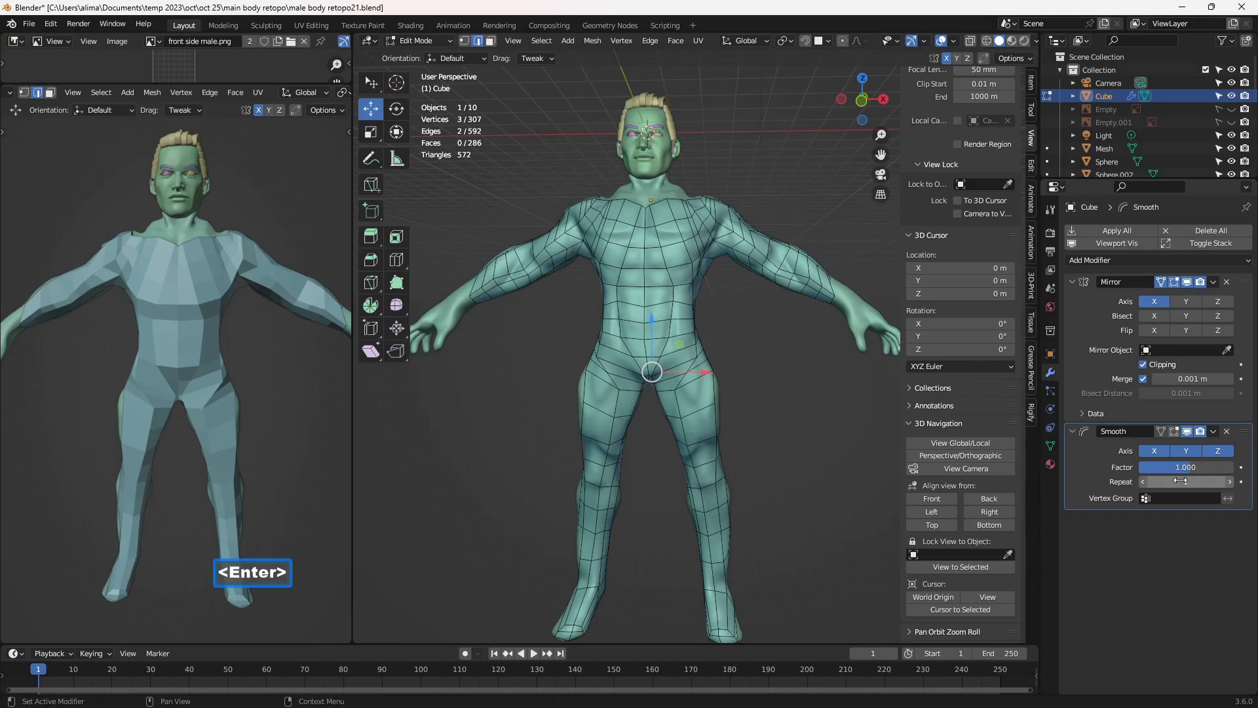
pyautogui.click(1167, 435)
pyautogui.click(1177, 435)
pyautogui.doubleClick(1177, 435)
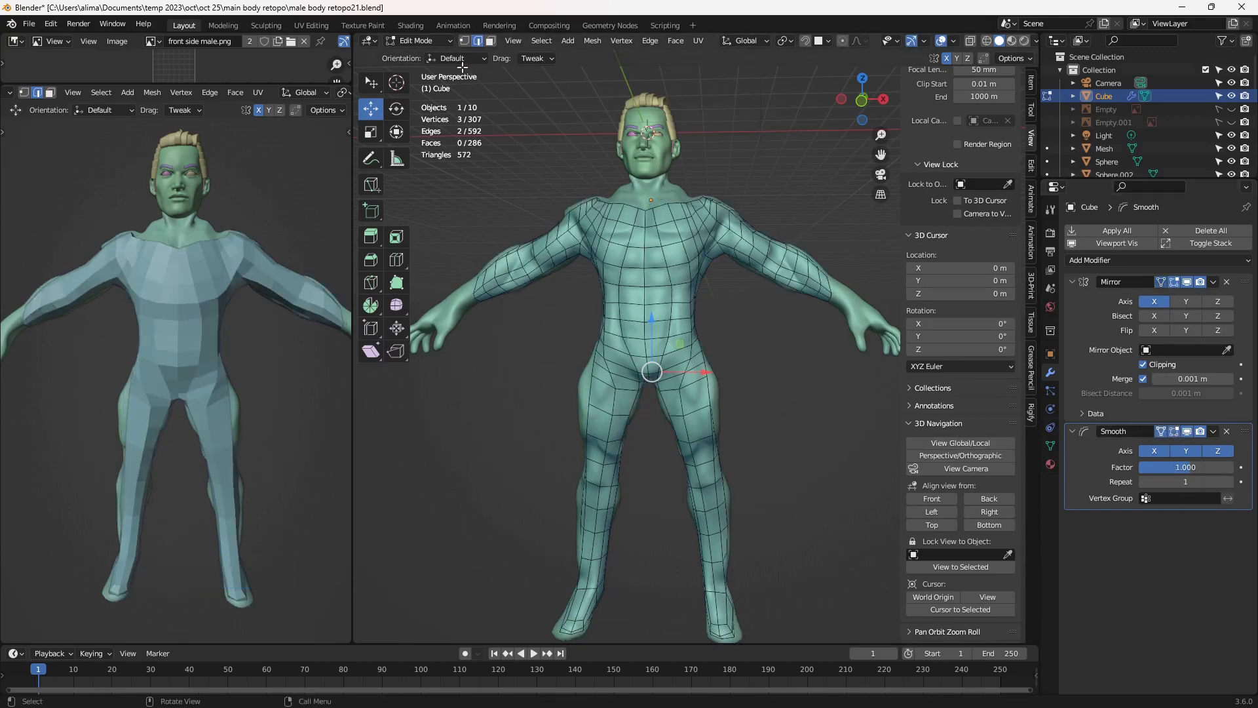
# Switch to Object Mode, apply the modifier permanently and save a new numbered version
pyautogui.click(422, 43)
pyautogui.doubleClick(422, 46)
pyautogui.doubleClick(1221, 433)
pyautogui.doubleClick(1222, 434)
pyautogui.doubleClick(1161, 450)
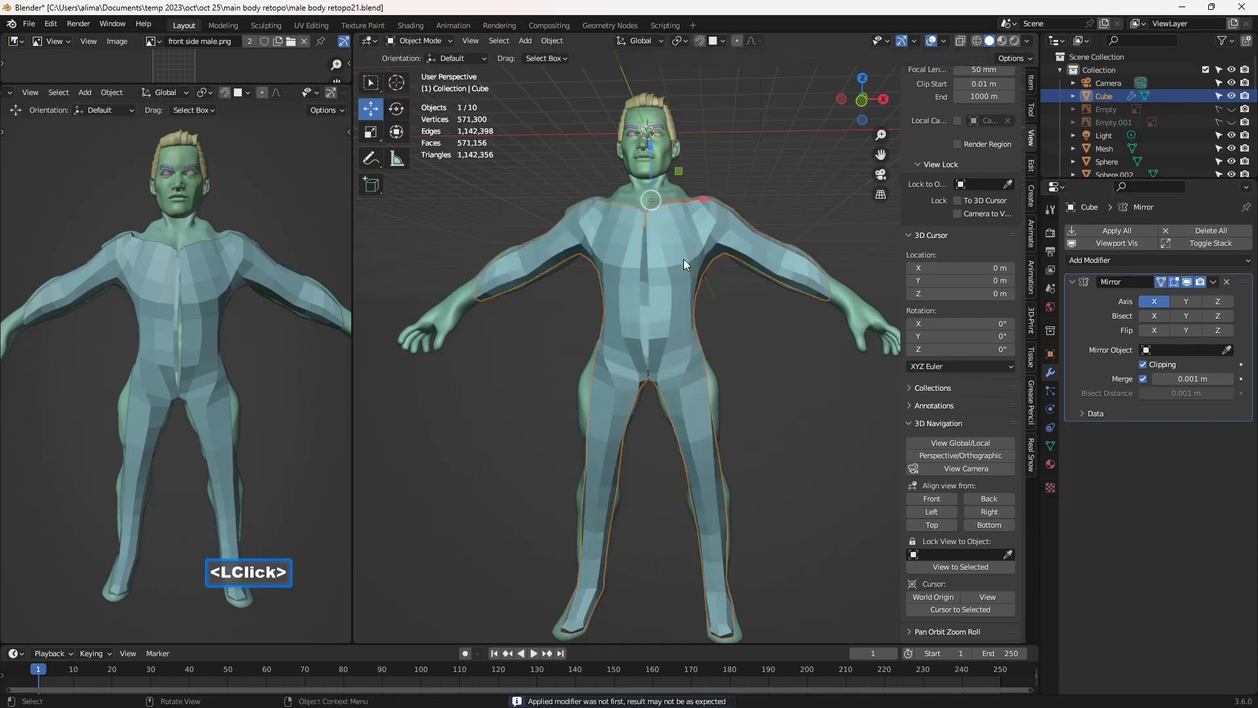
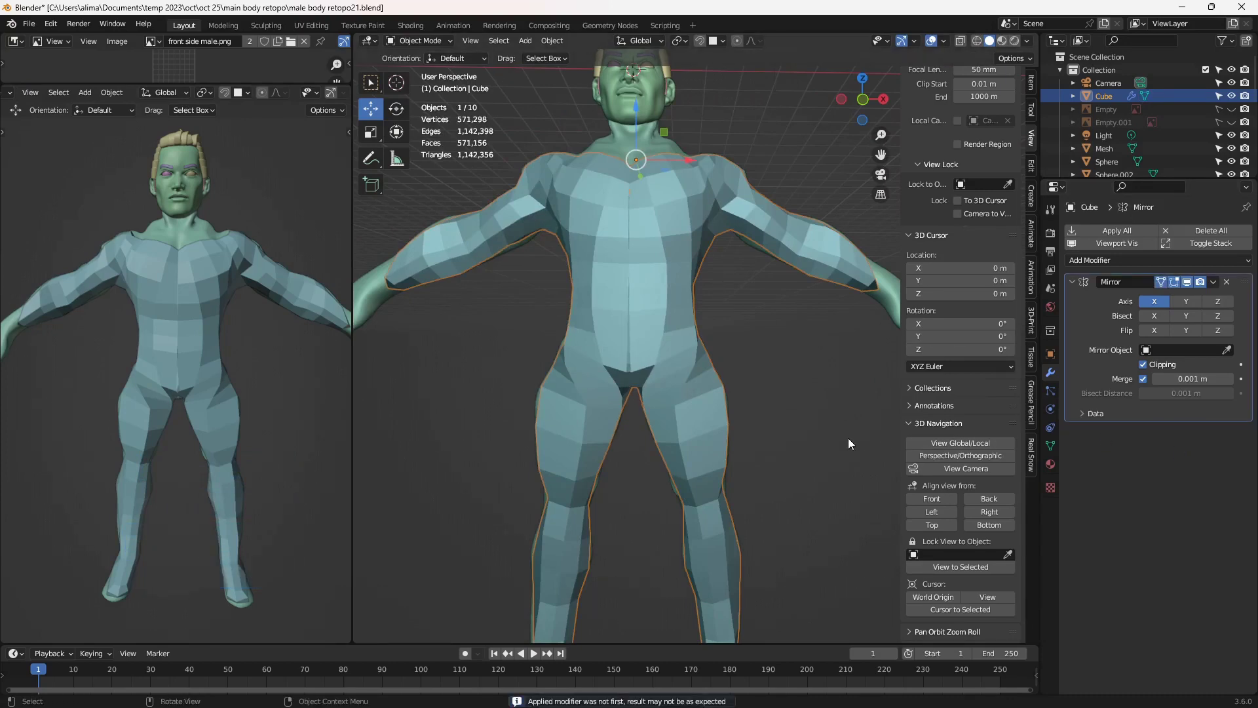
pyautogui.press('Insert')
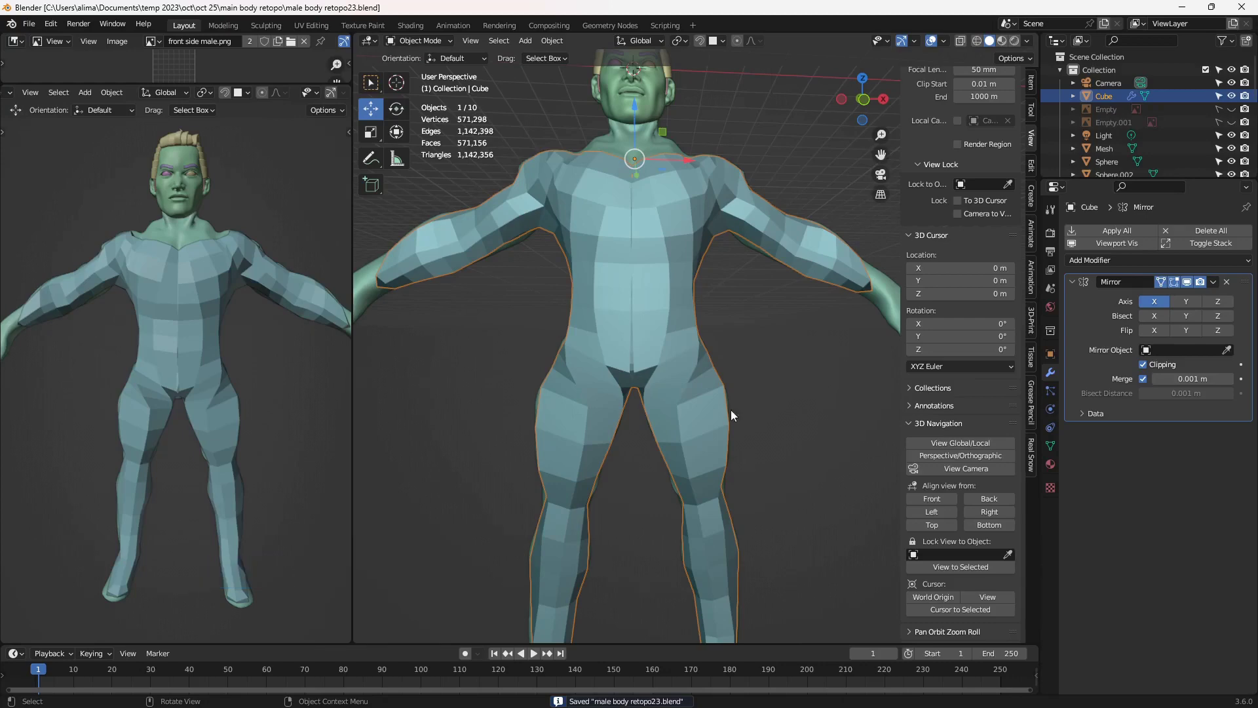
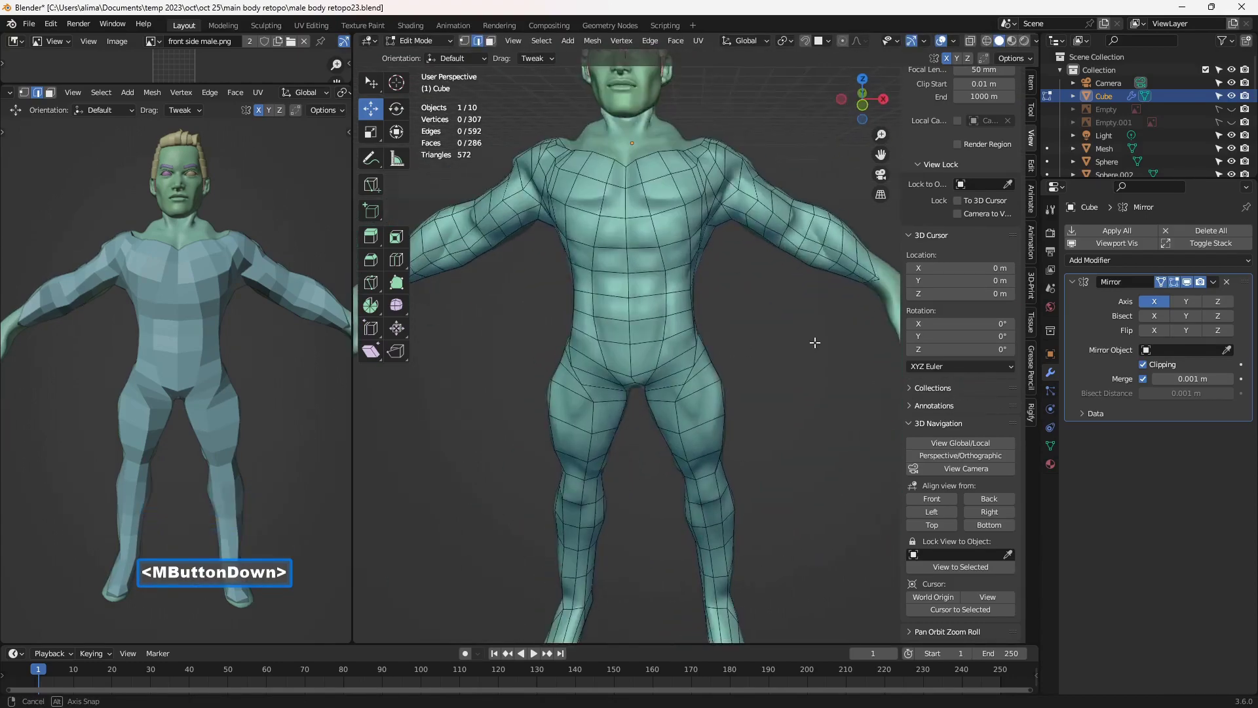
# Nudge thigh and knee vertices around the groin and legs, saving further numbered versions
pyautogui.scroll(-3)
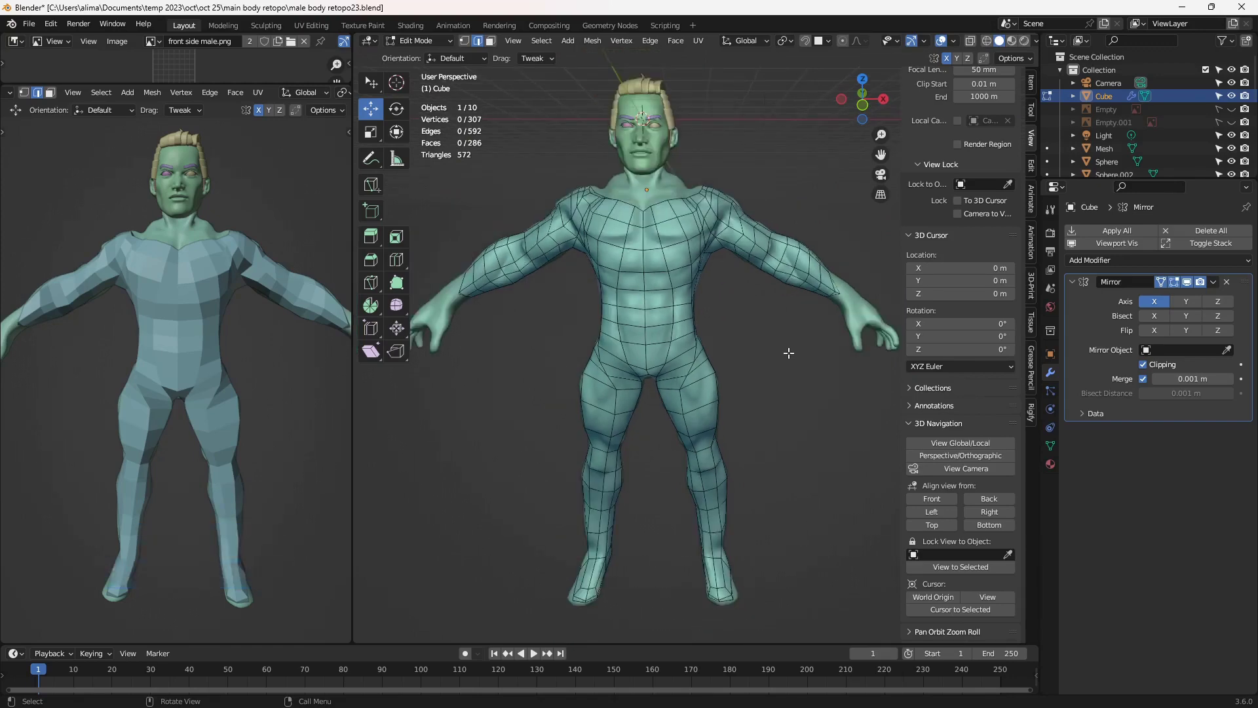
pyautogui.press('Insert')
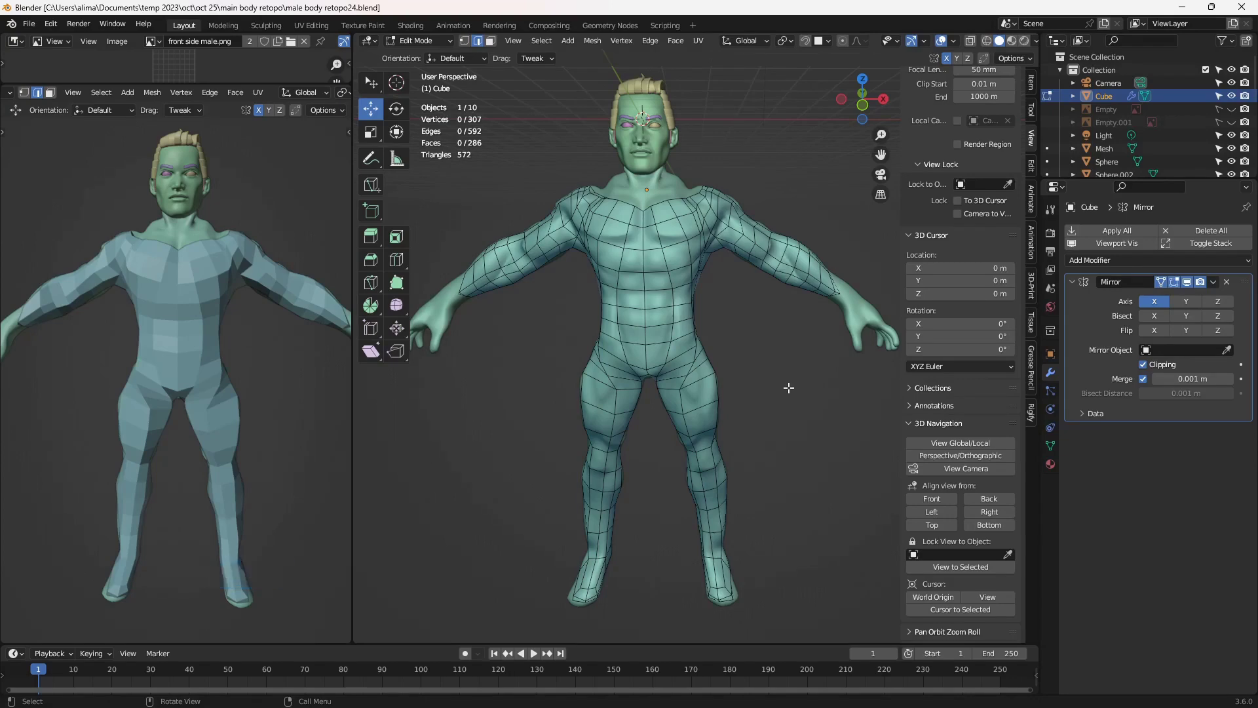
pyautogui.scroll(3)
pyautogui.middleClick(648, 416)
pyautogui.scroll(3)
pyautogui.scroll(-3)
pyautogui.doubleClick(662, 395)
pyautogui.middleClick(649, 425)
pyautogui.scroll(3)
pyautogui.scroll(-3)
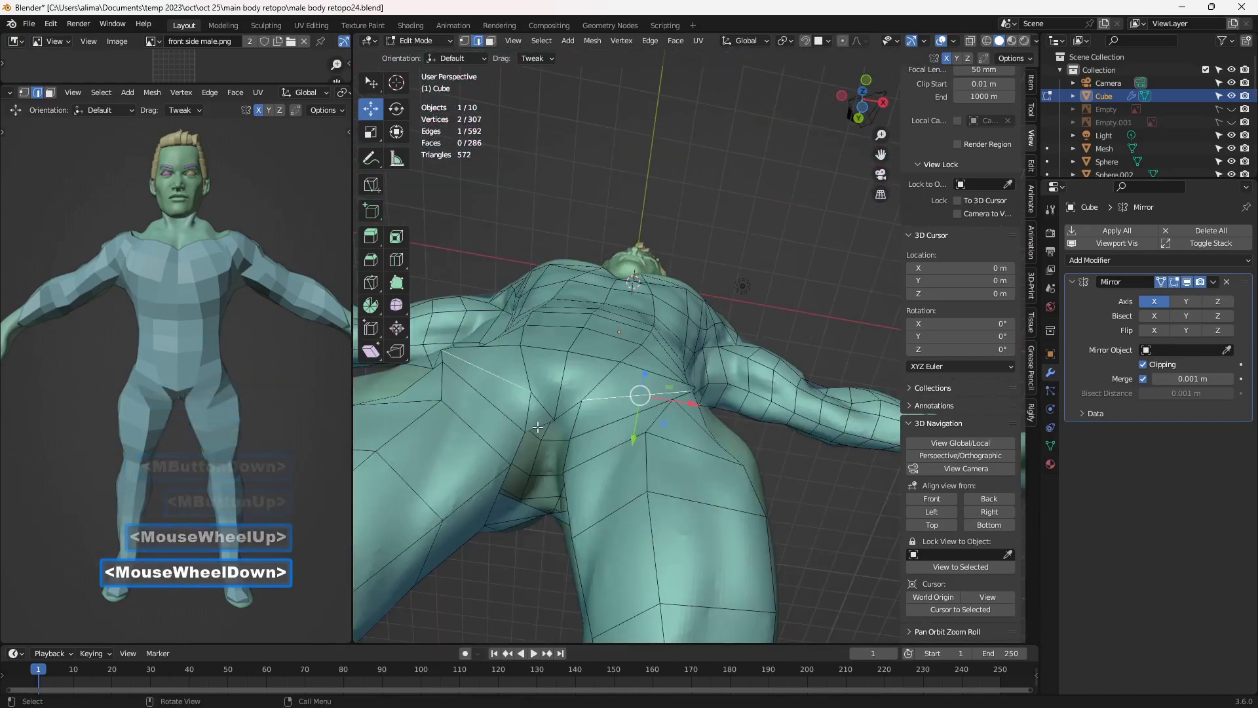
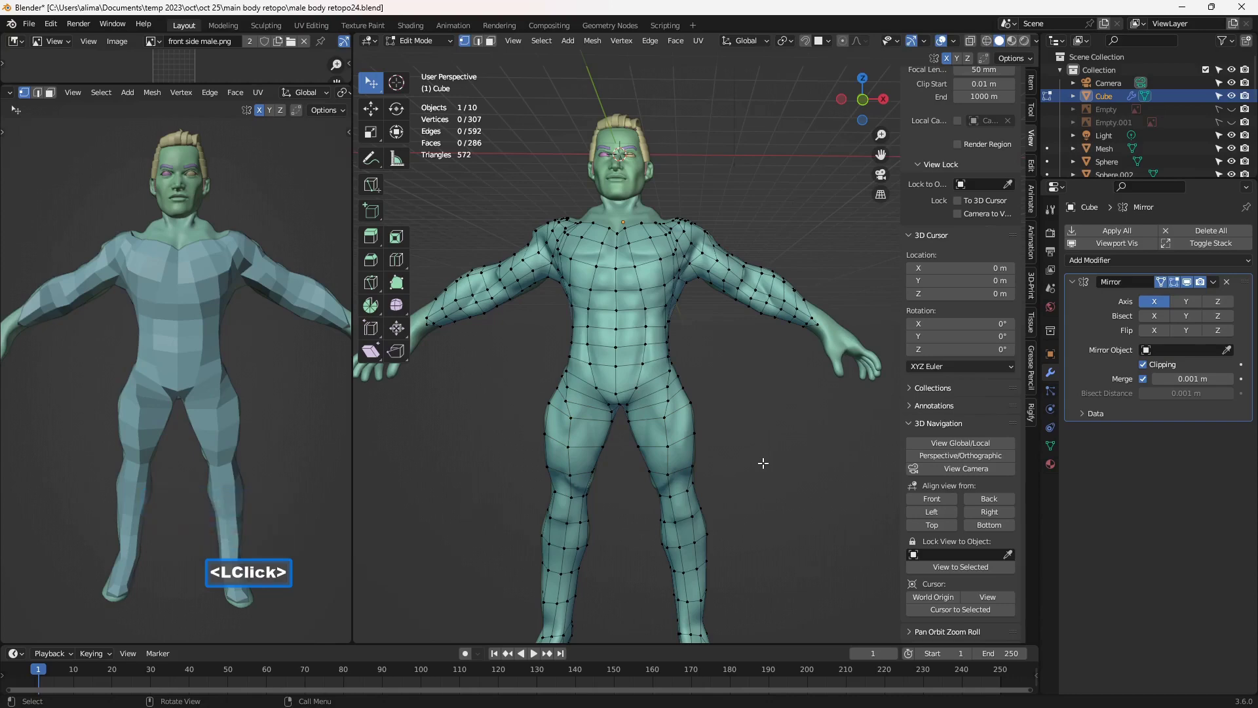
pyautogui.press('Insert')
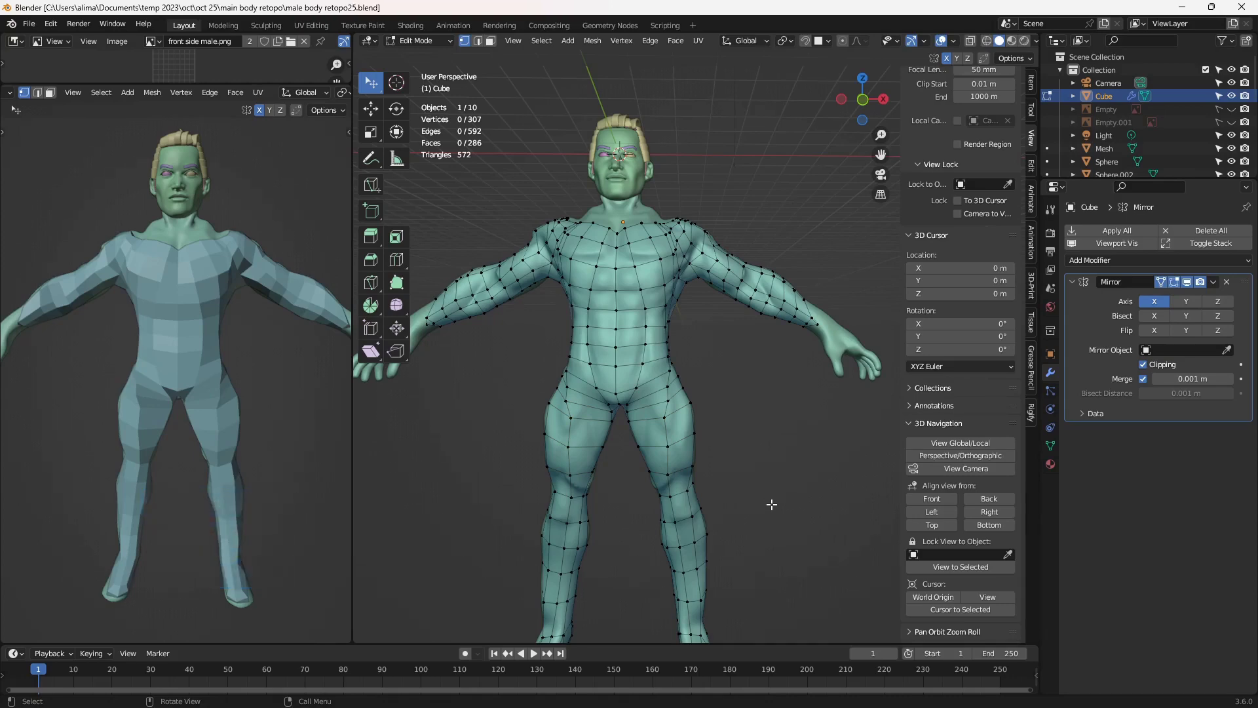
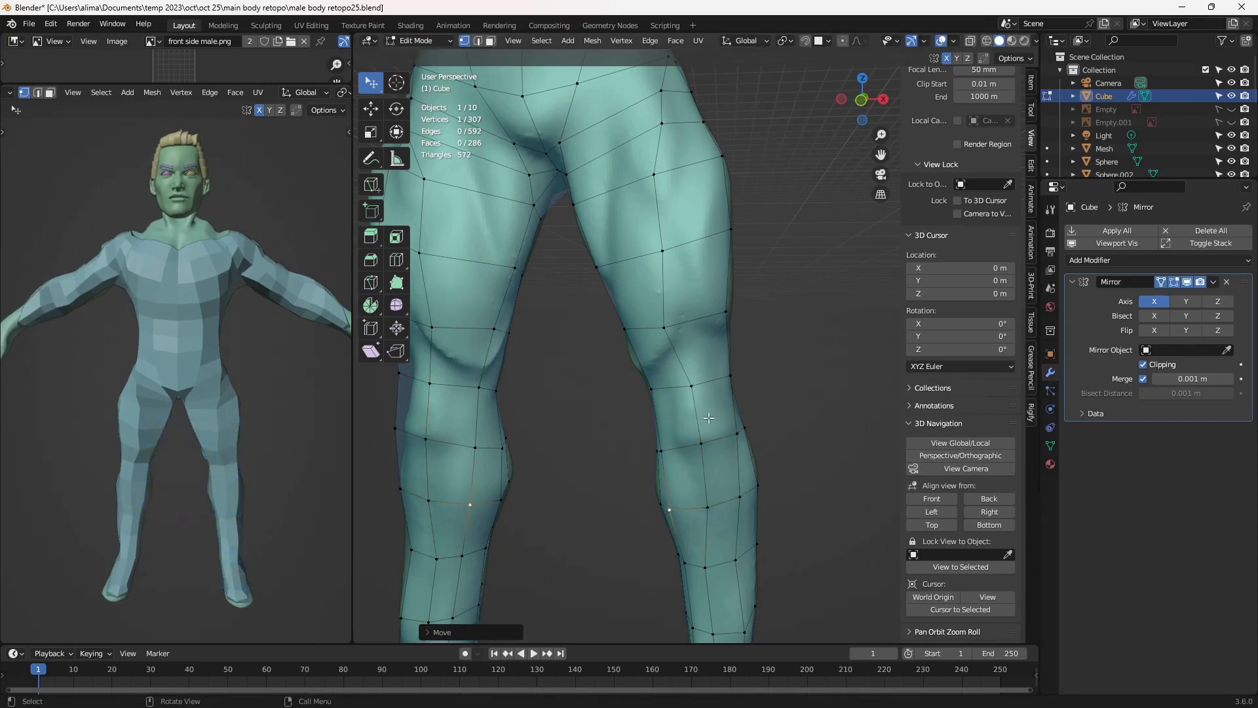
# Knife-cut new edges across both knees of the cage and save the next numbered version
pyautogui.press('k')
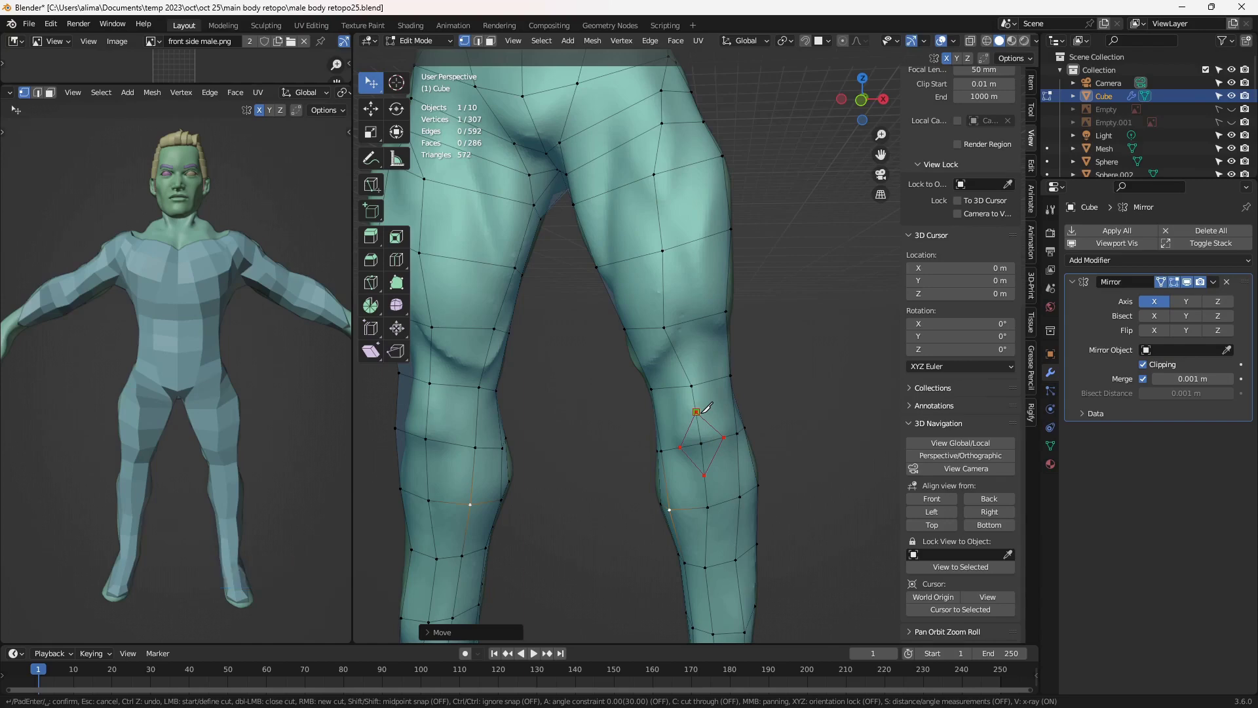
pyautogui.press('Return')
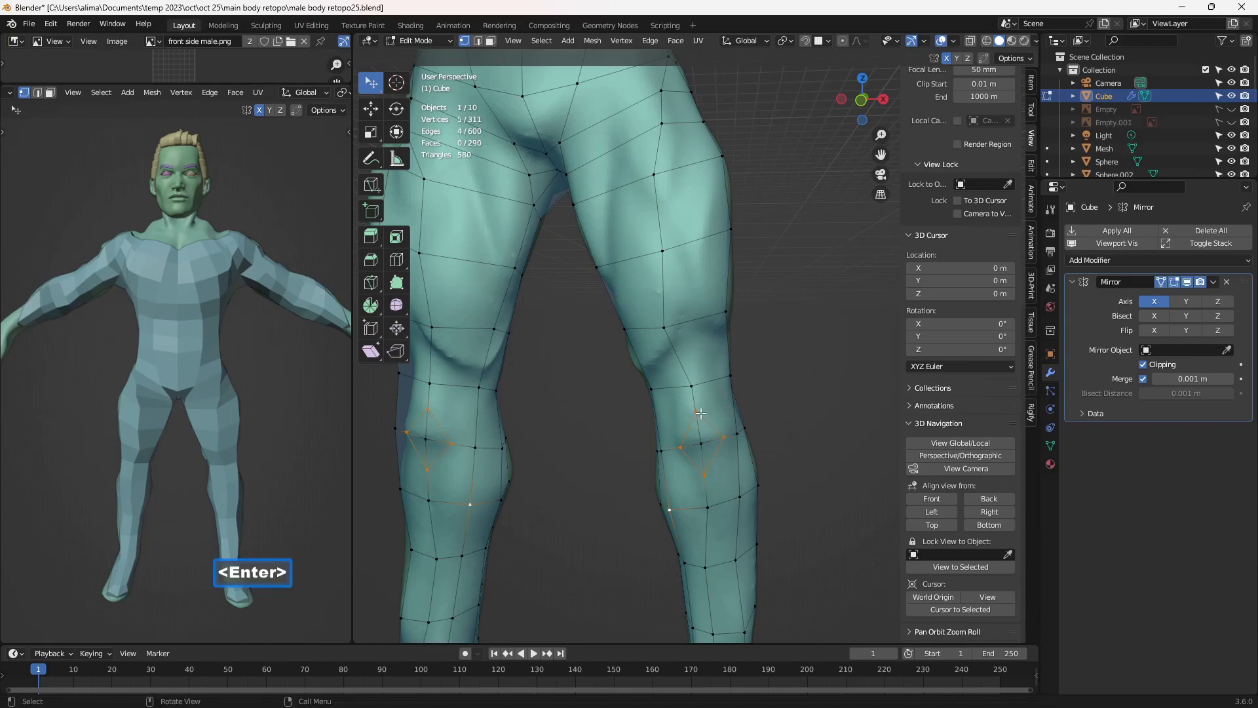
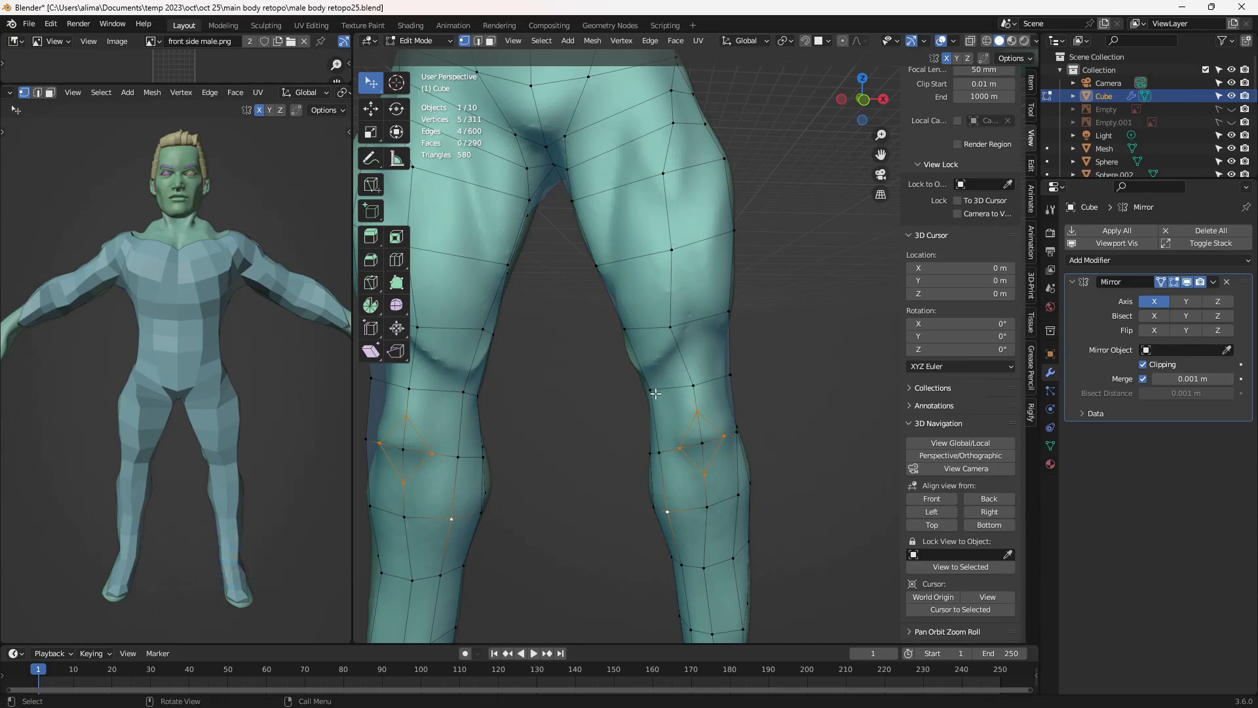
pyautogui.press('k')
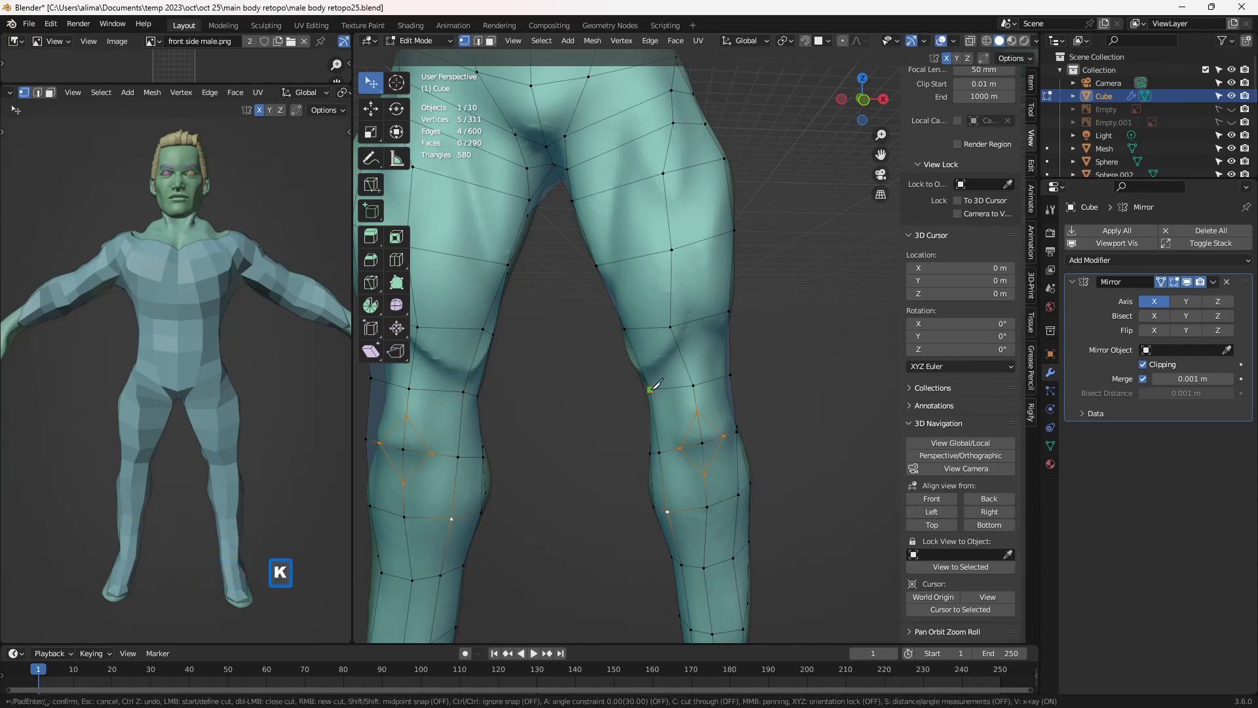
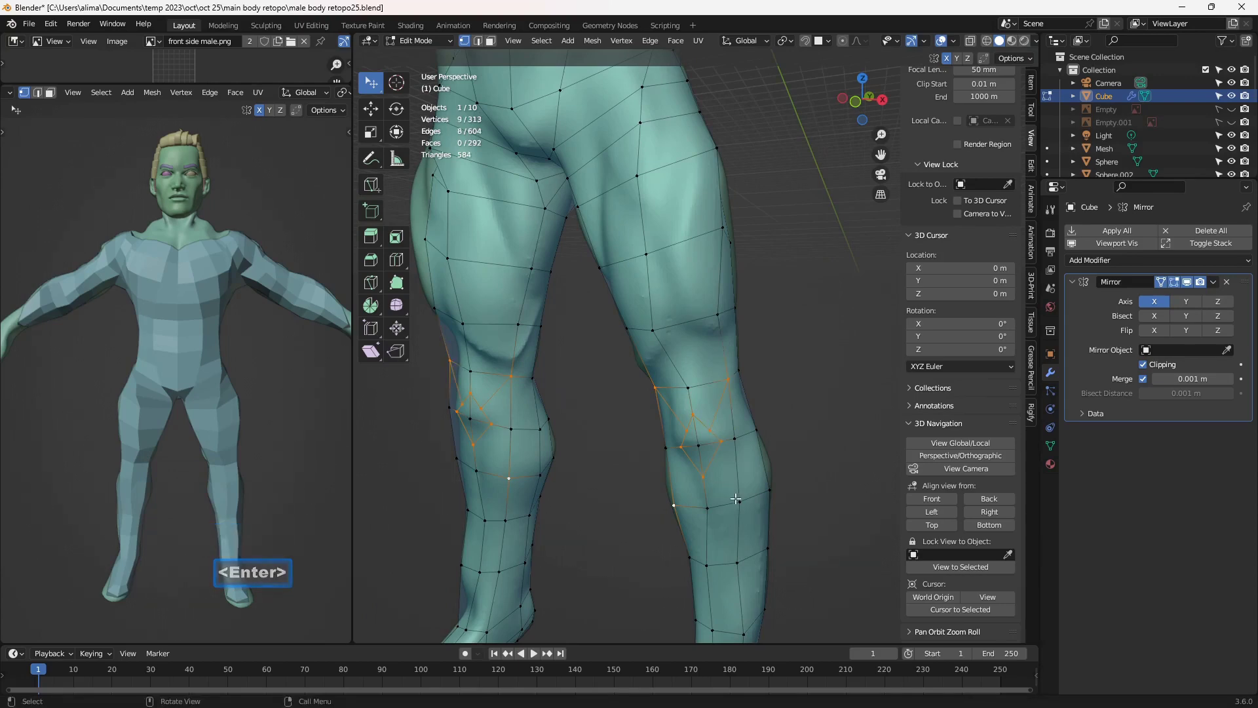
pyautogui.press('k')
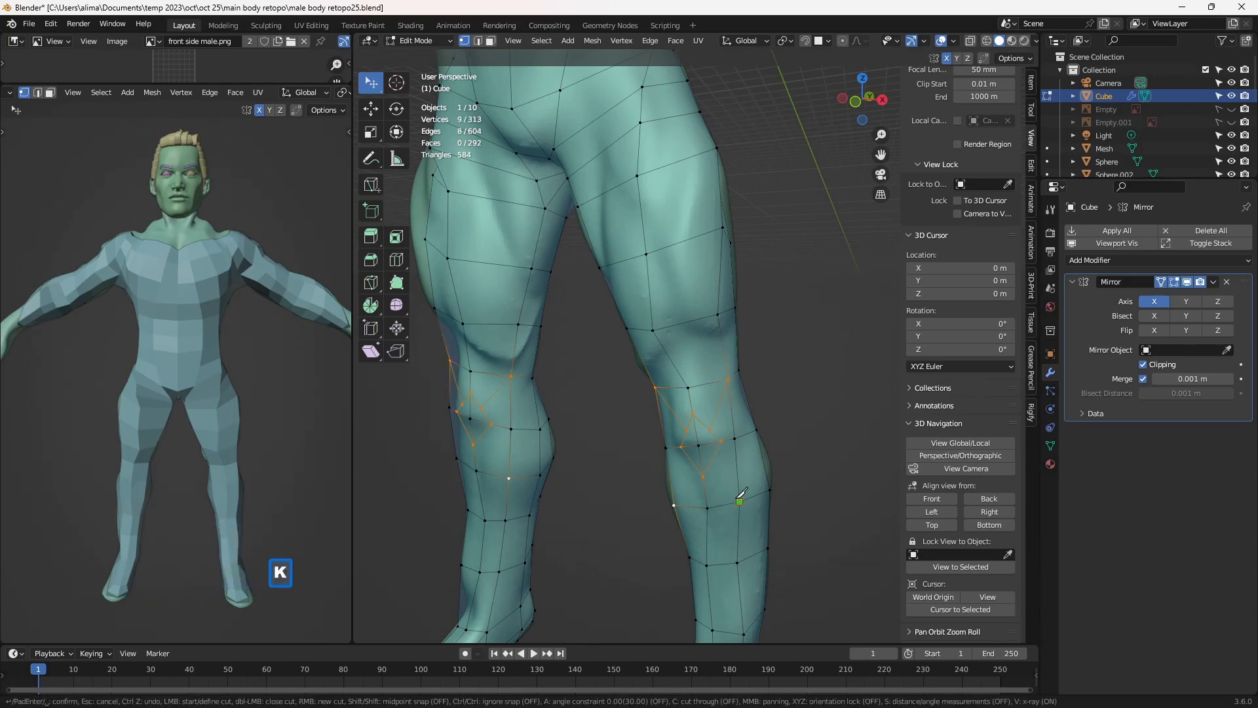
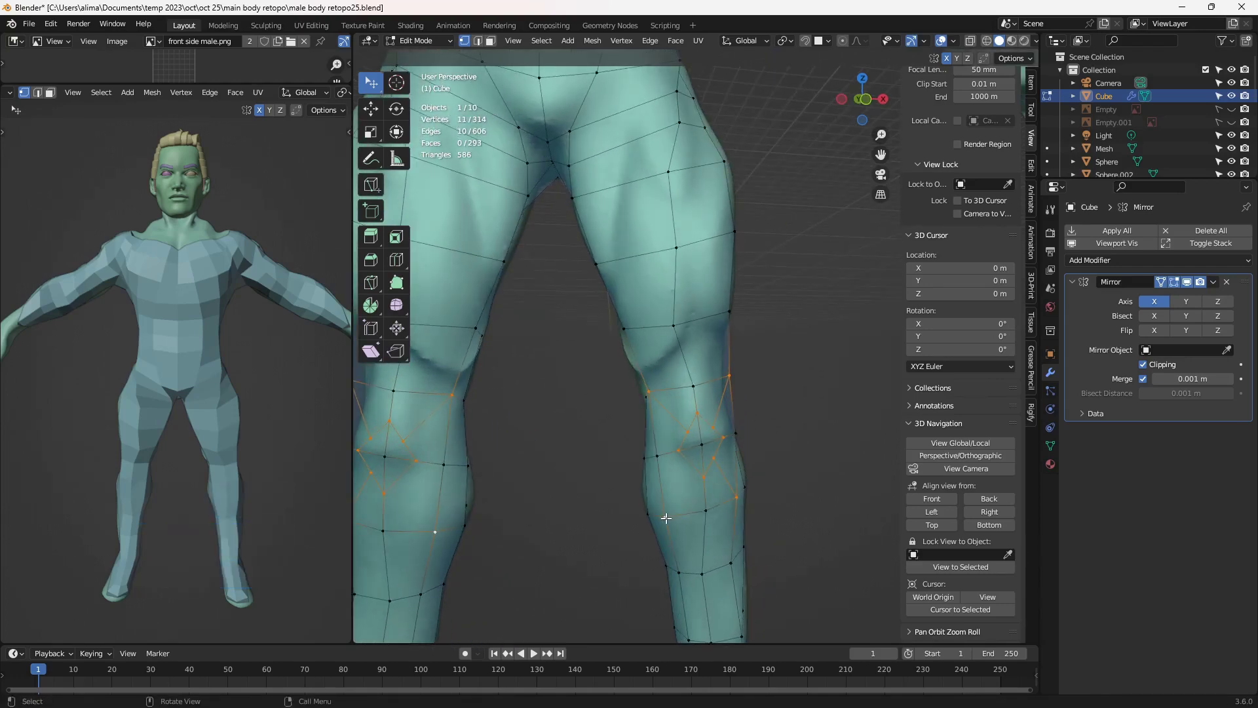
pyautogui.press('k')
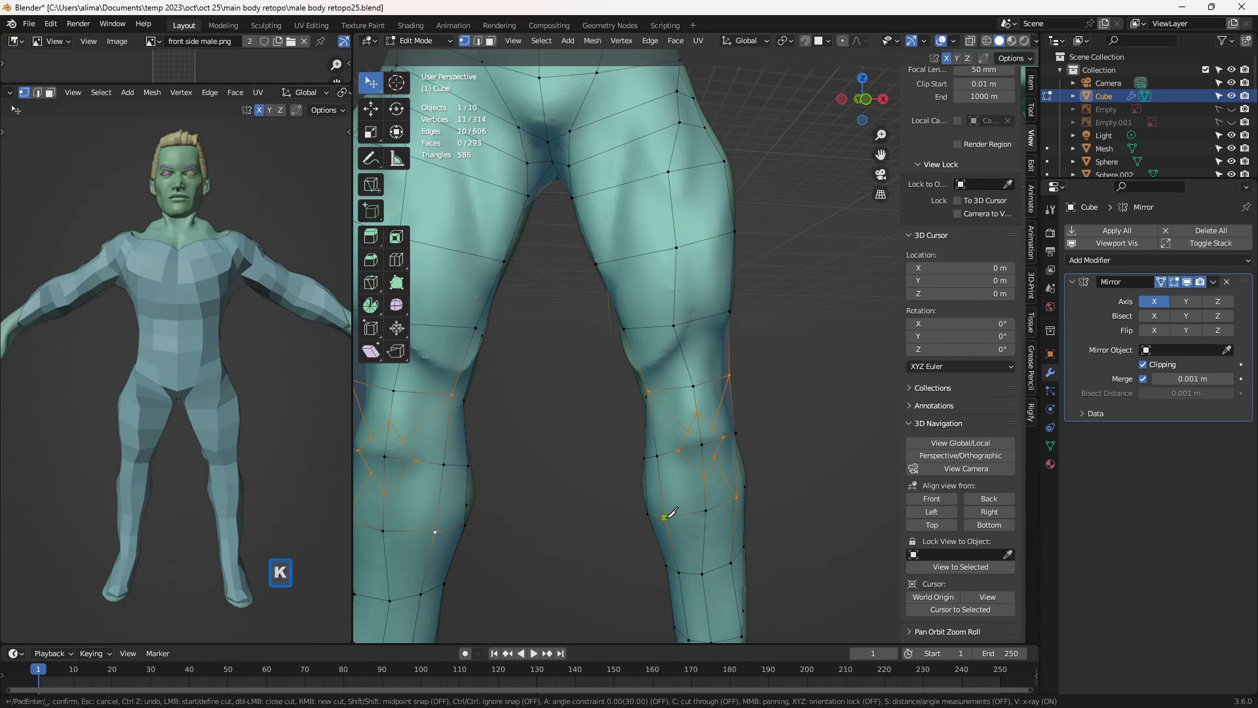
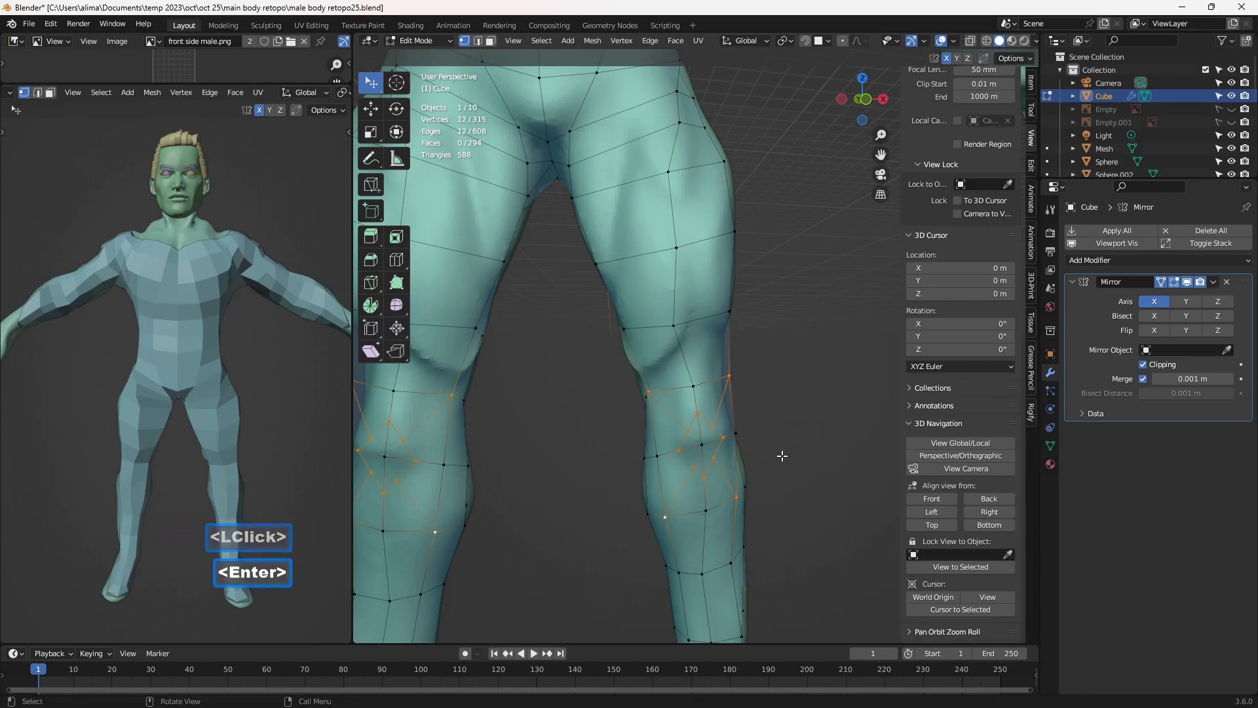
pyautogui.press('Insert')
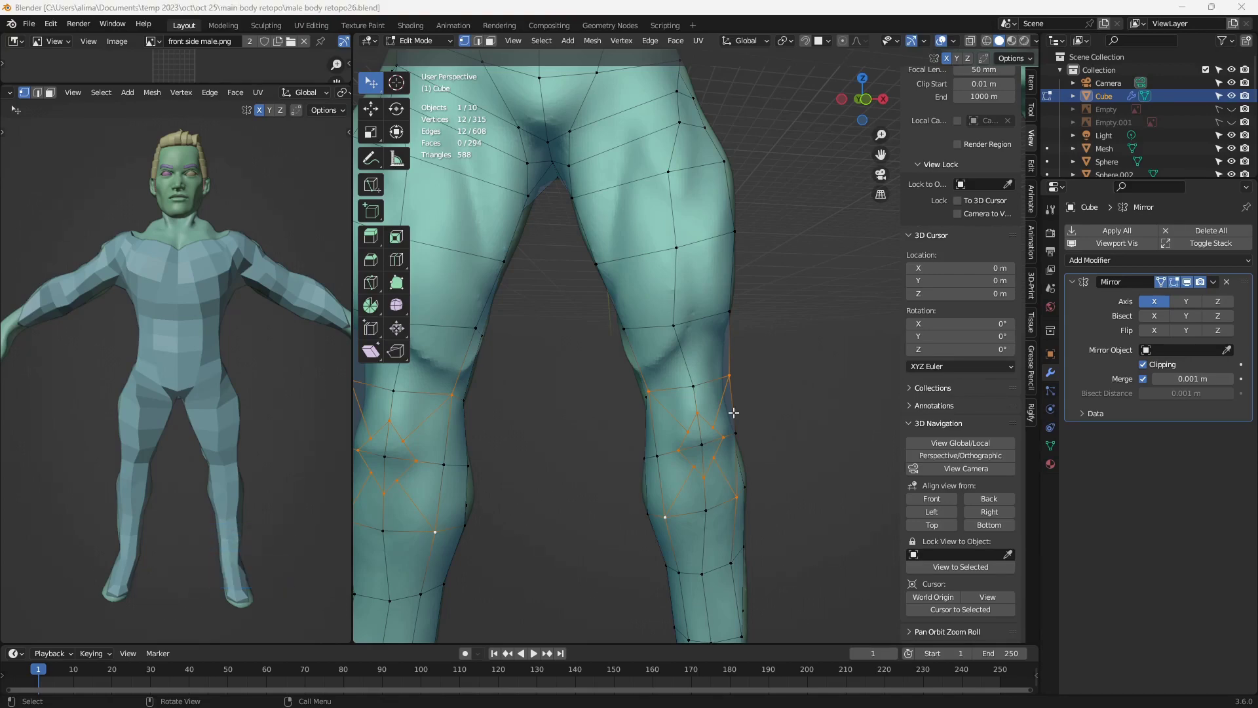
# Loop-select the knee edges and rotate/dissolve them into a rounded kneecap ring
pyautogui.doubleClick(484, 49)
pyautogui.doubleClick(693, 418)
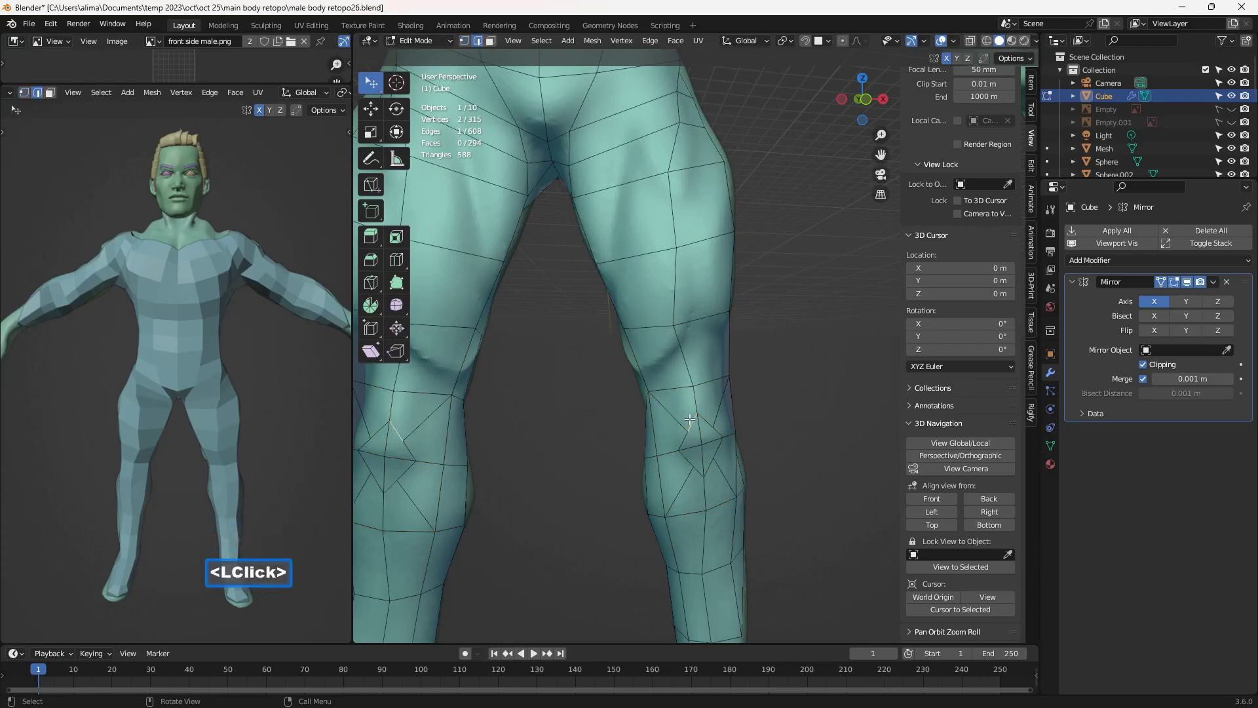
pyautogui.doubleClick(686, 441)
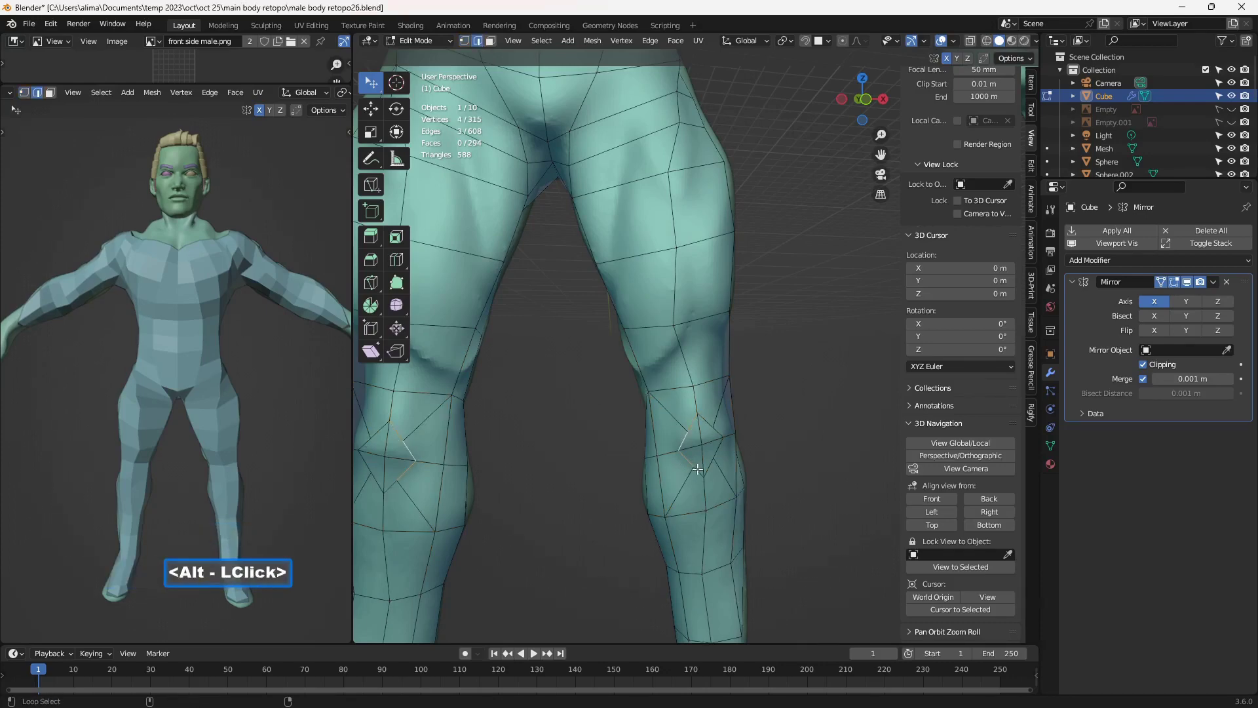
pyautogui.doubleClick(696, 468)
pyautogui.doubleClick(719, 446)
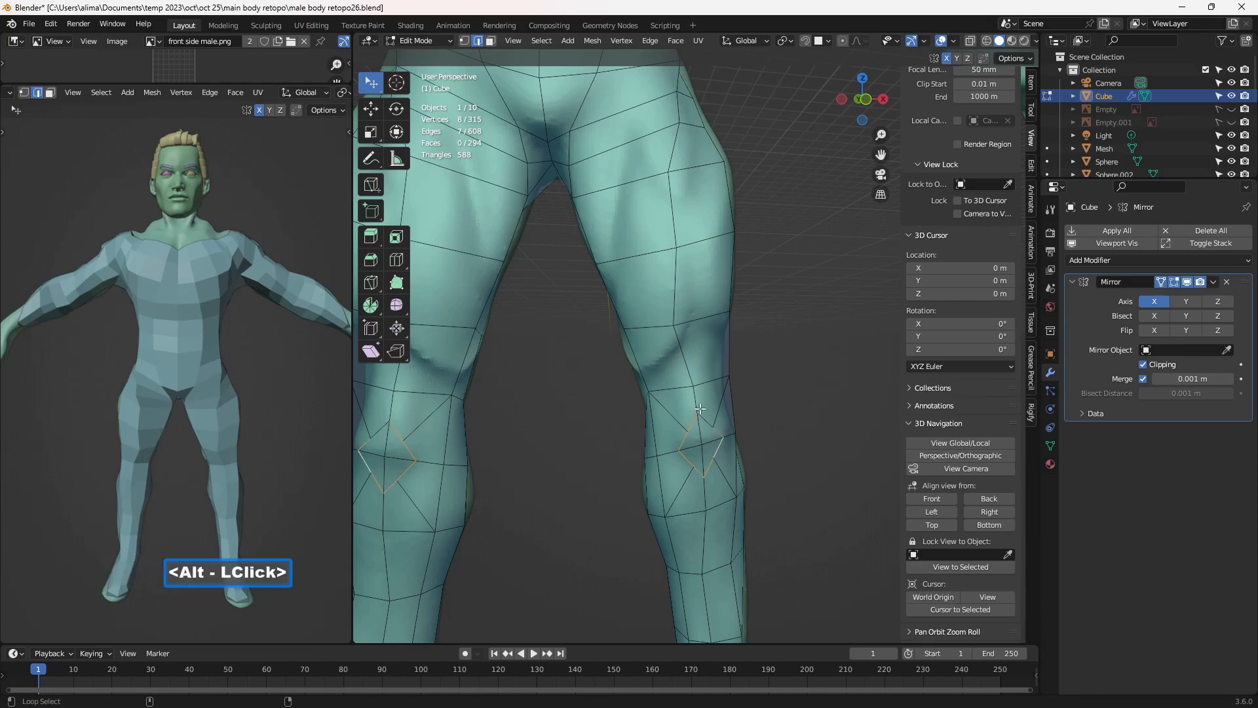
pyautogui.doubleClick(709, 418)
pyautogui.rightClick(796, 371)
pyautogui.rightClick(796, 371)
# Check the remaining knee loops, save the next numbered version and frame the whole body
pyautogui.doubleClick(851, 246)
pyautogui.doubleClick(808, 389)
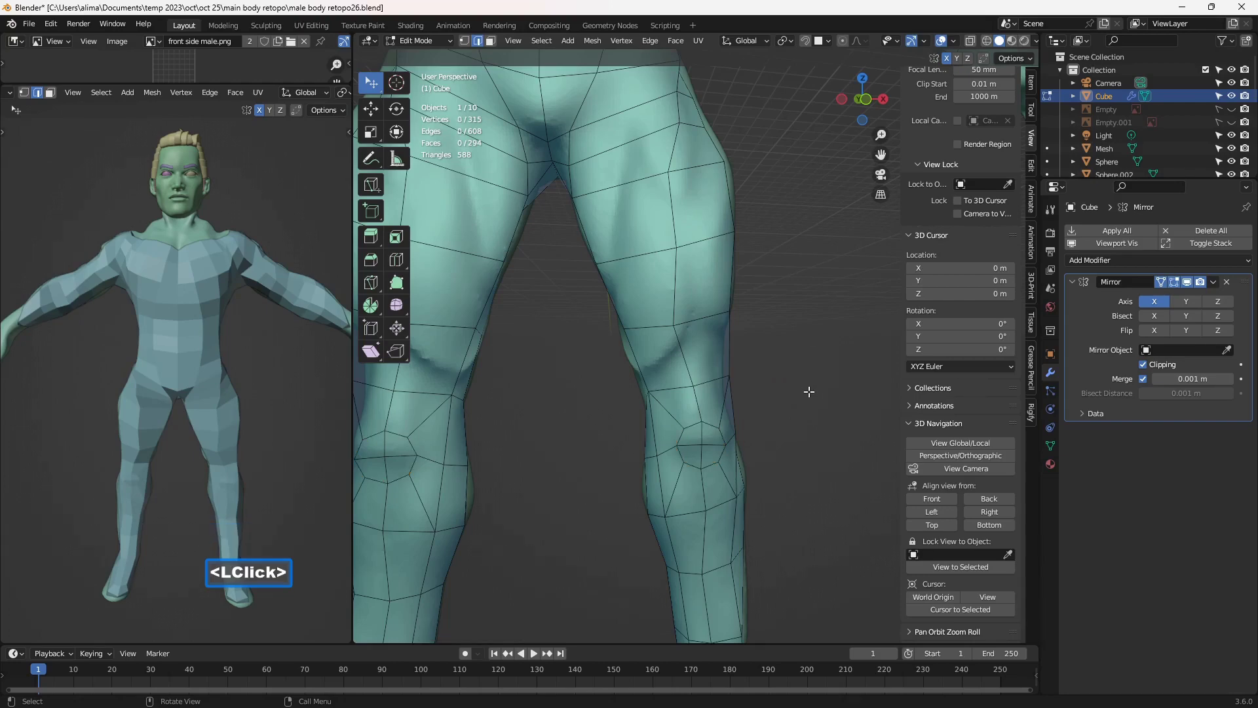
pyautogui.press('Insert')
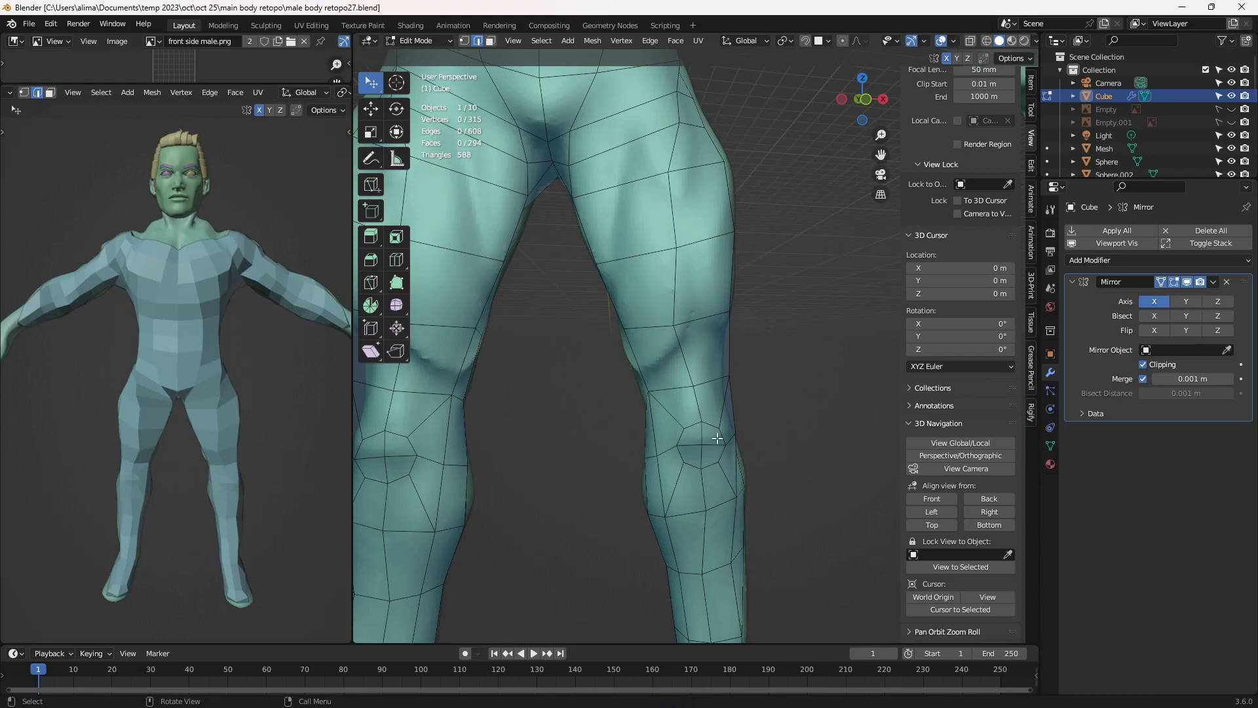
pyautogui.scroll(-3)
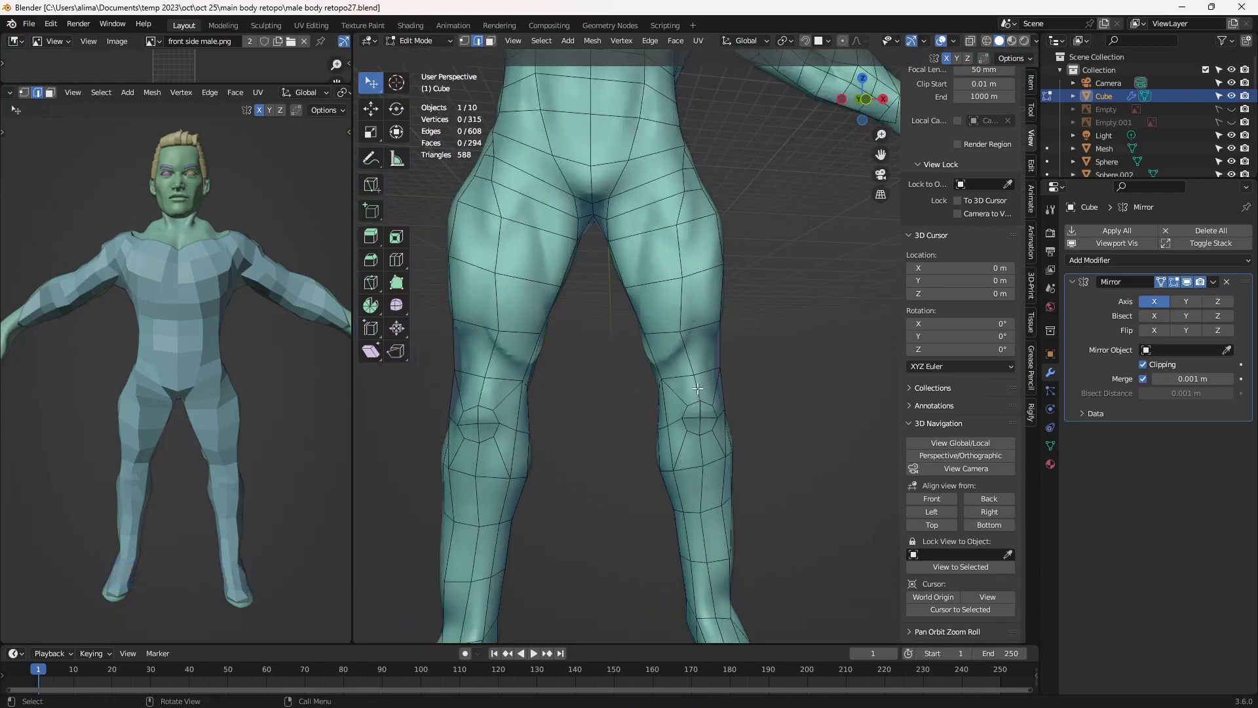
pyautogui.scroll(-3)
pyautogui.scroll(3)
pyautogui.scroll(-3)
pyautogui.middleClick(758, 252)
# Save another numbered version and orbit the body to inspect the topology
pyautogui.scroll(-3)
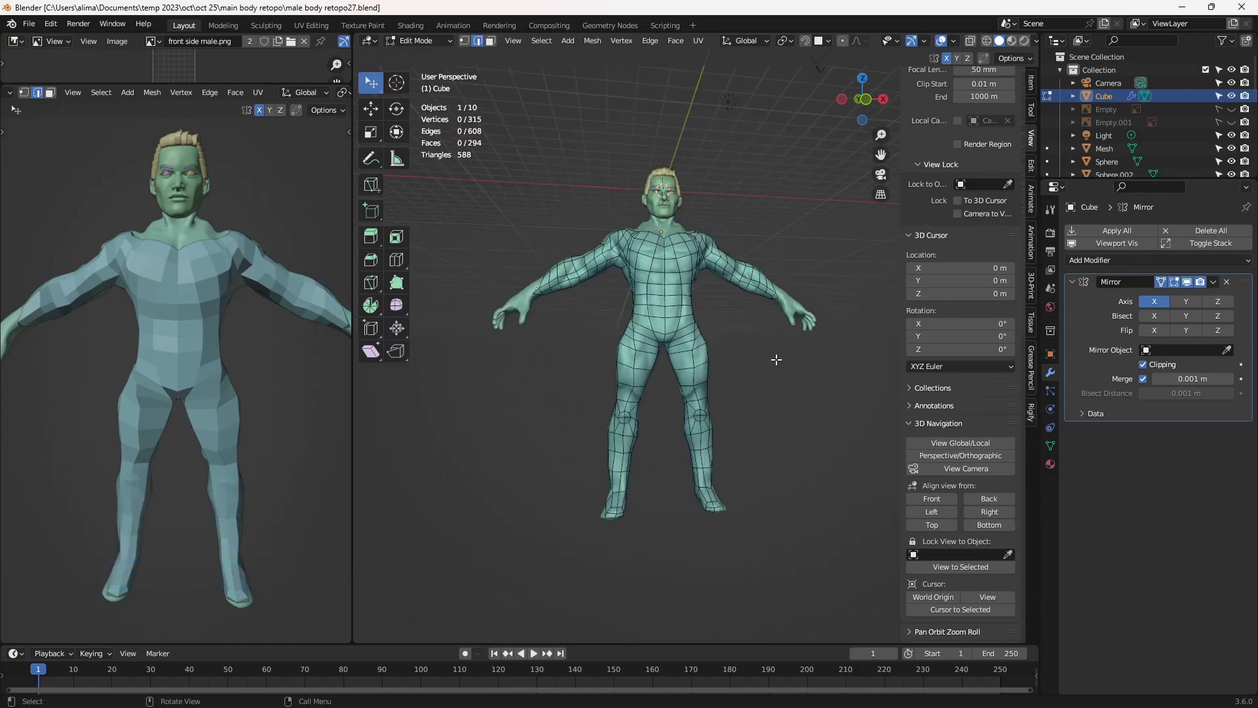
pyautogui.press('Insert')
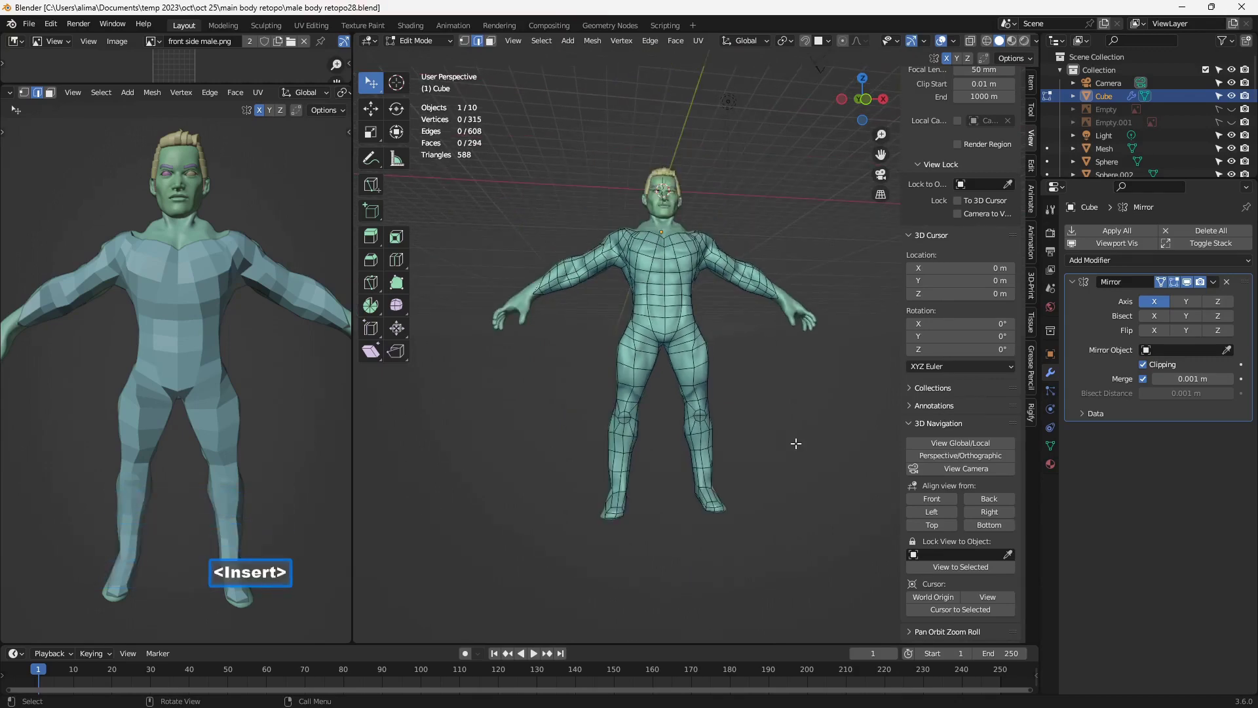
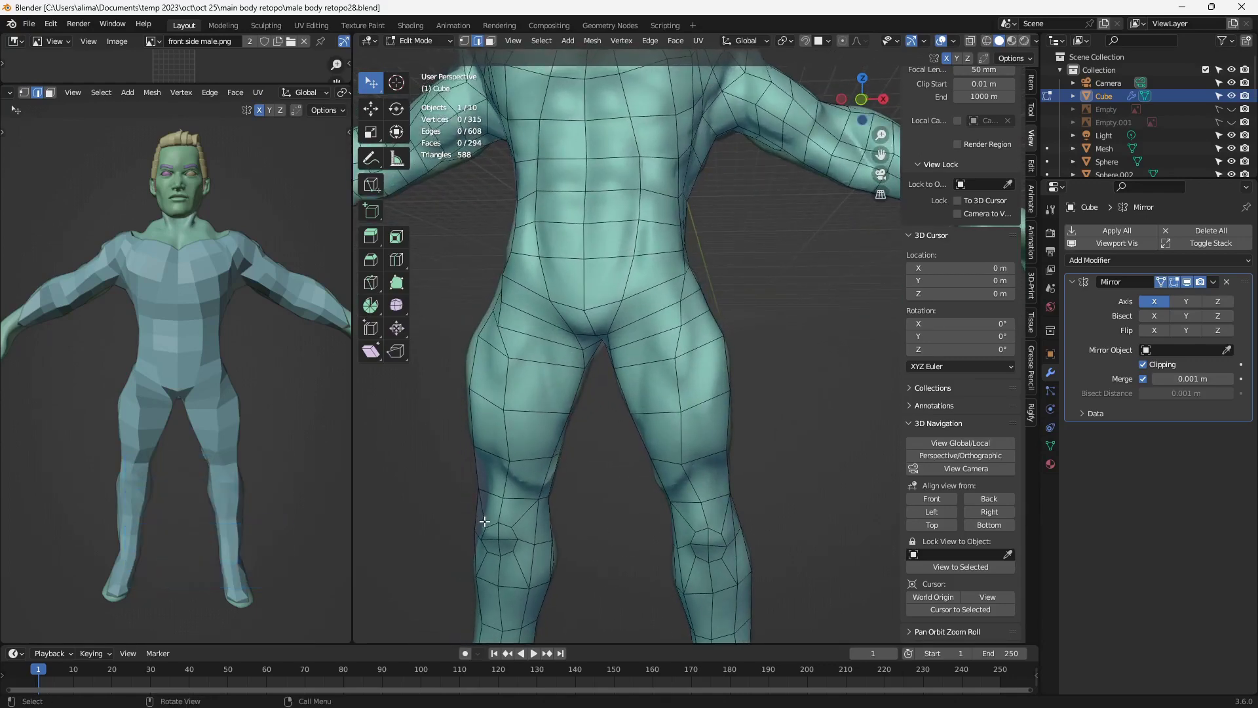
pyautogui.scroll(-3)
pyautogui.middleClick(565, 505)
pyautogui.scroll(3)
pyautogui.scroll(-3)
pyautogui.middleClick(694, 488)
pyautogui.scroll(-3)
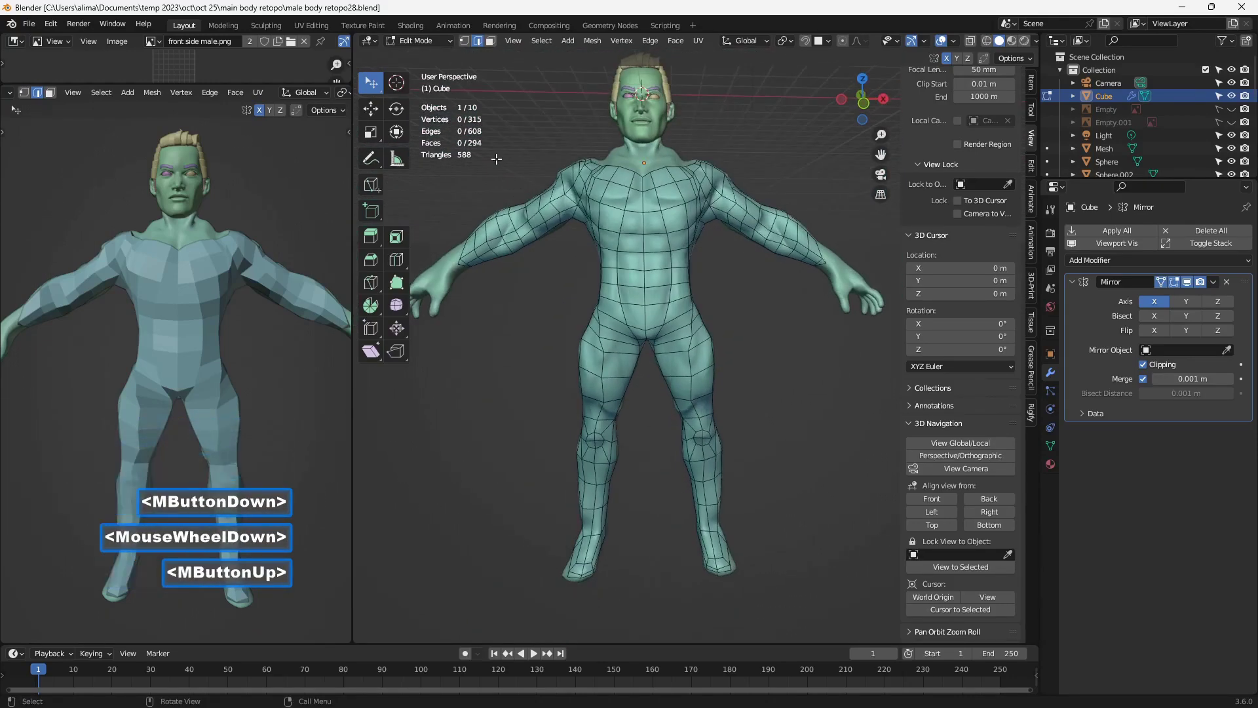
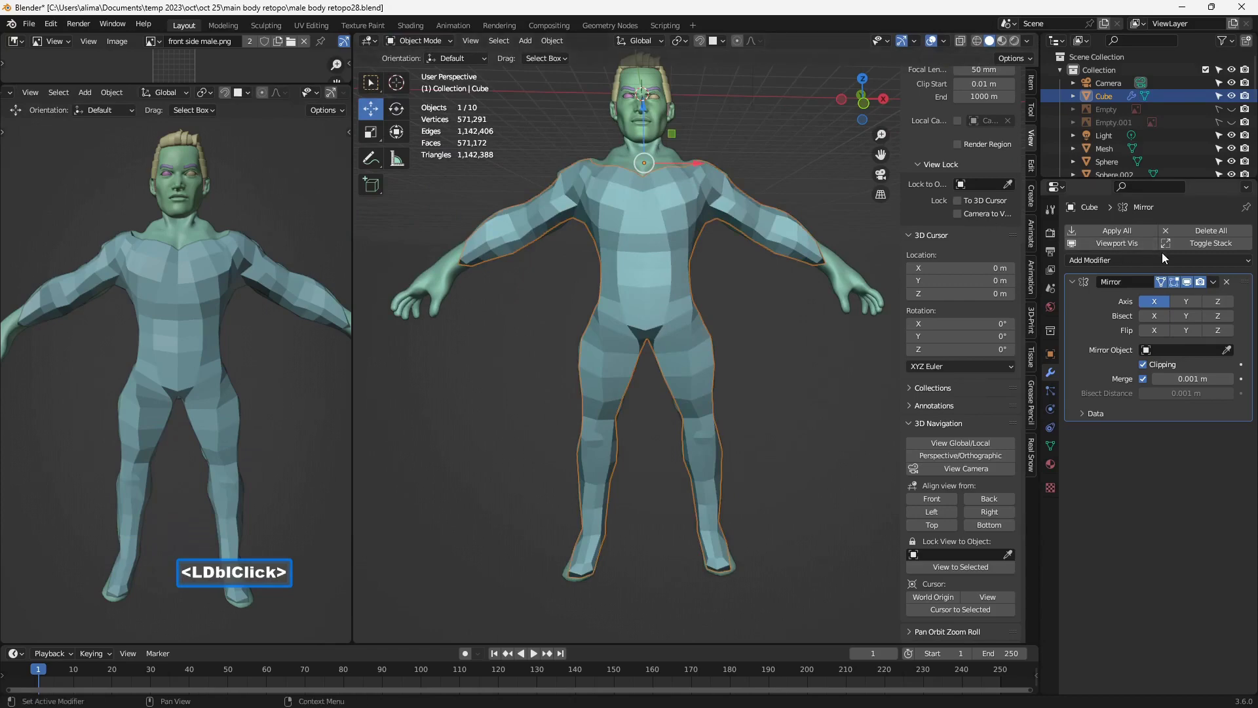
# Add a Shrinkwrap modifier targeting Sphere below the Mirror on the cage
pyautogui.doubleClick(1178, 263)
pyautogui.doubleClick(1128, 417)
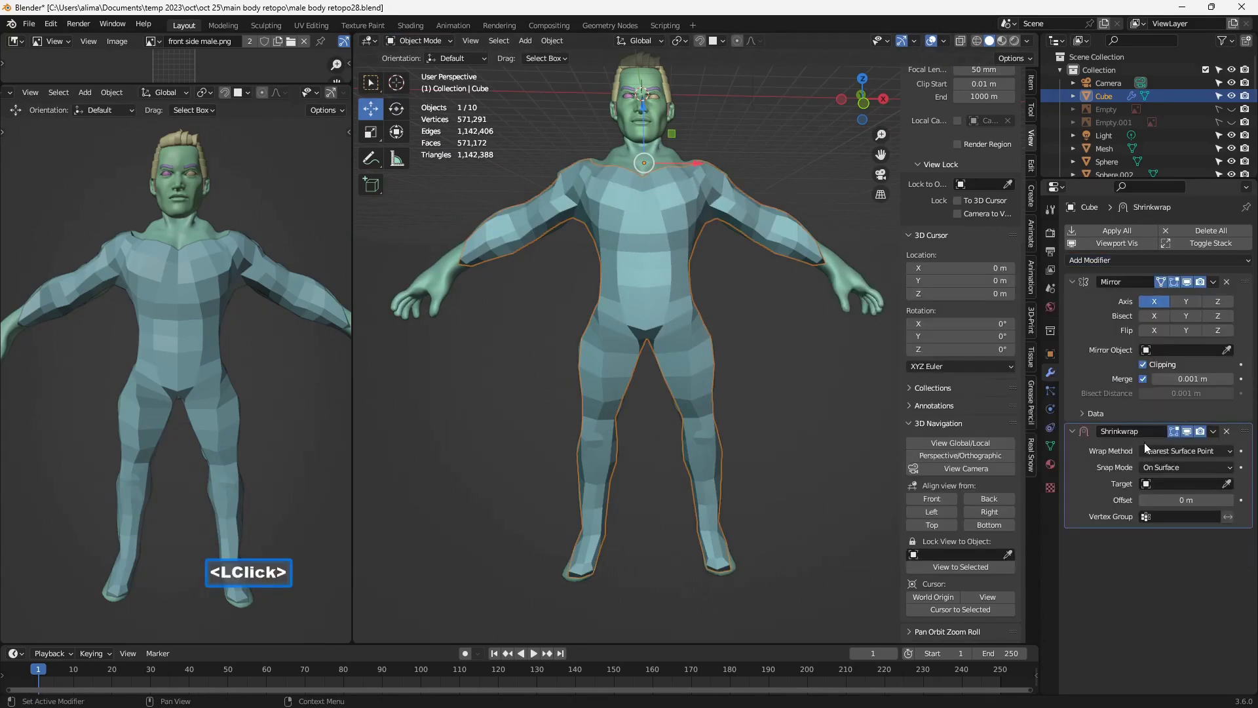
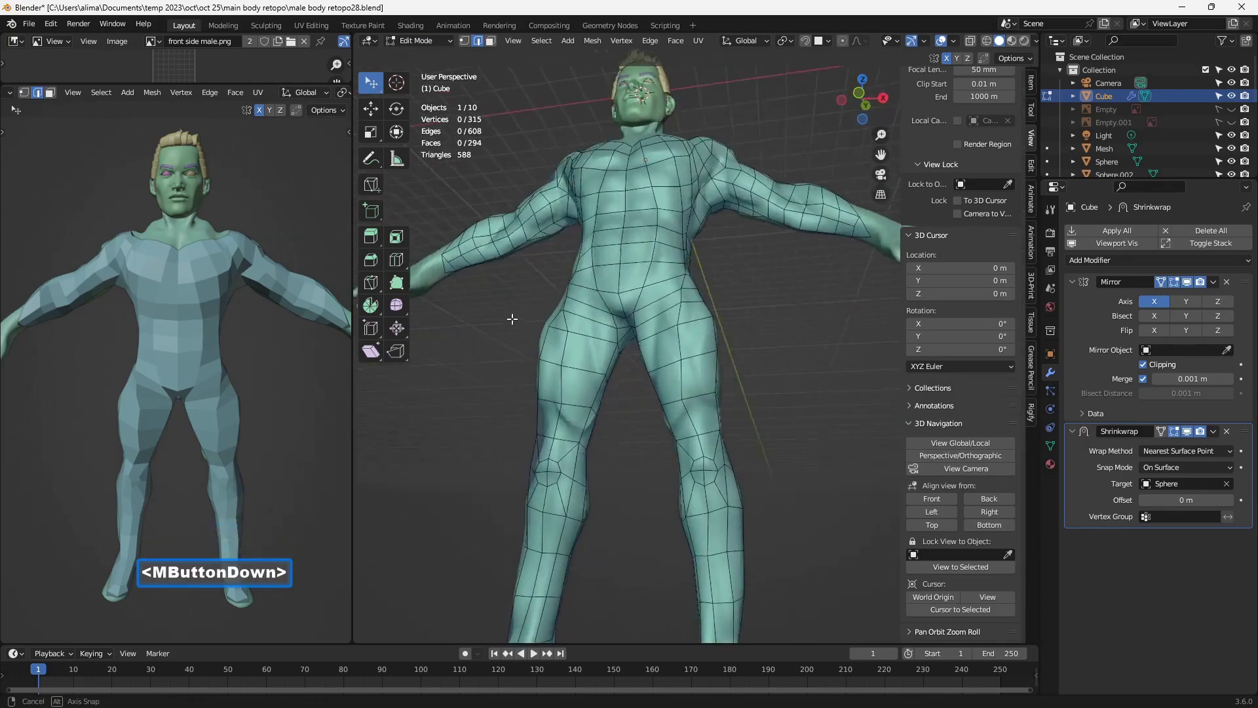
pyautogui.scroll(3)
pyautogui.scroll(-3)
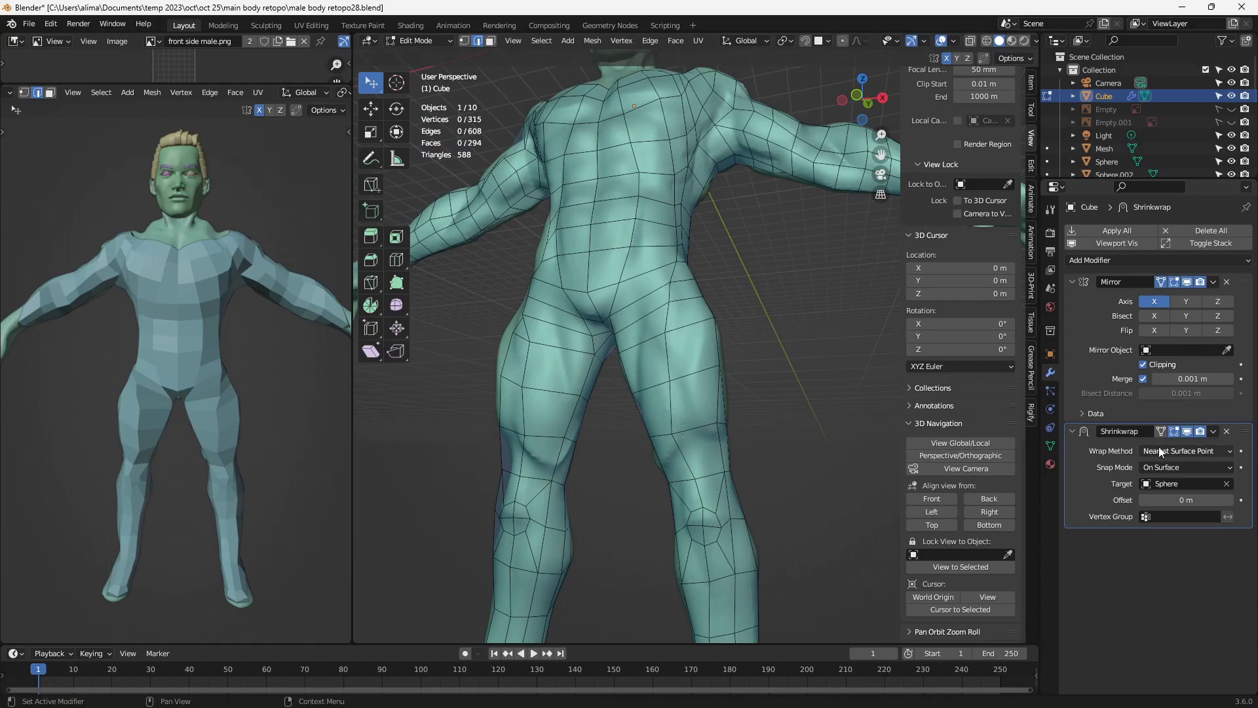
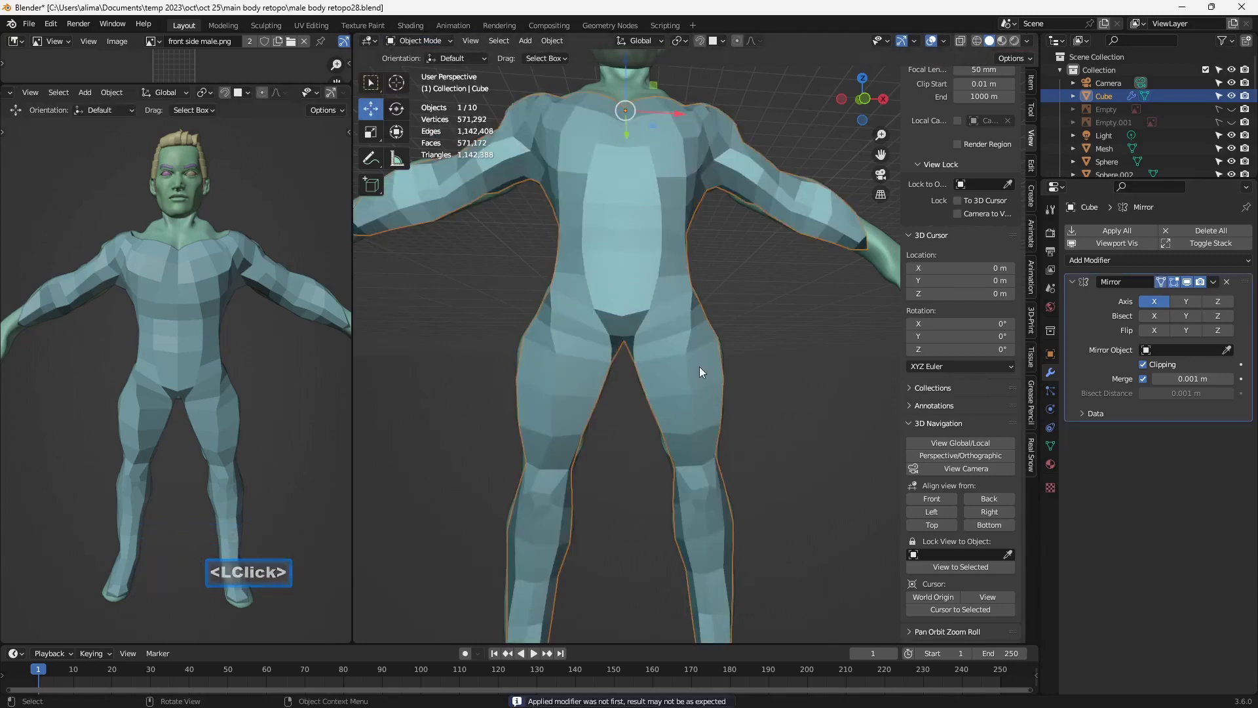
# Set the retopologized body to Shade Smooth and save the next numbered version
pyautogui.rightClick(703, 372)
pyautogui.click(704, 373)
pyautogui.doubleClick(703, 372)
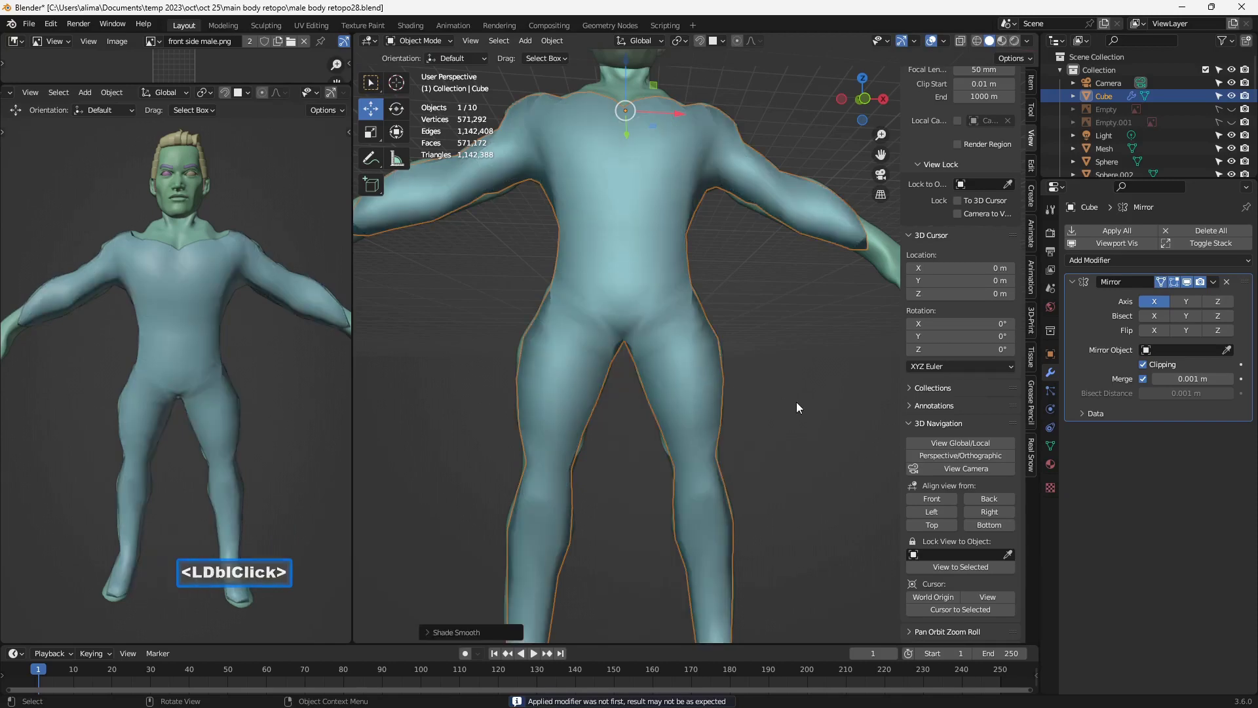
pyautogui.press('Insert')
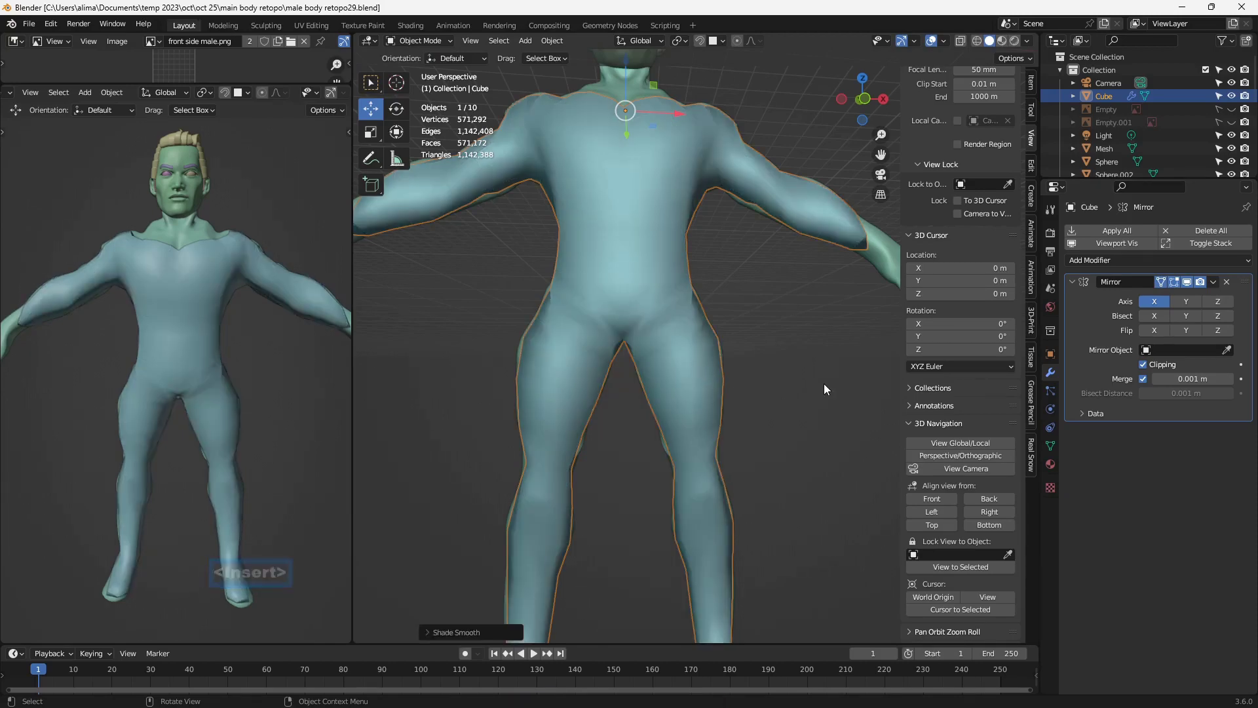
# Orbit the smoothed body and switch into Edit Mode to check the wireframe
pyautogui.scroll(-3)
pyautogui.middleClick(750, 374)
pyautogui.scroll(-3)
pyautogui.middleClick(696, 309)
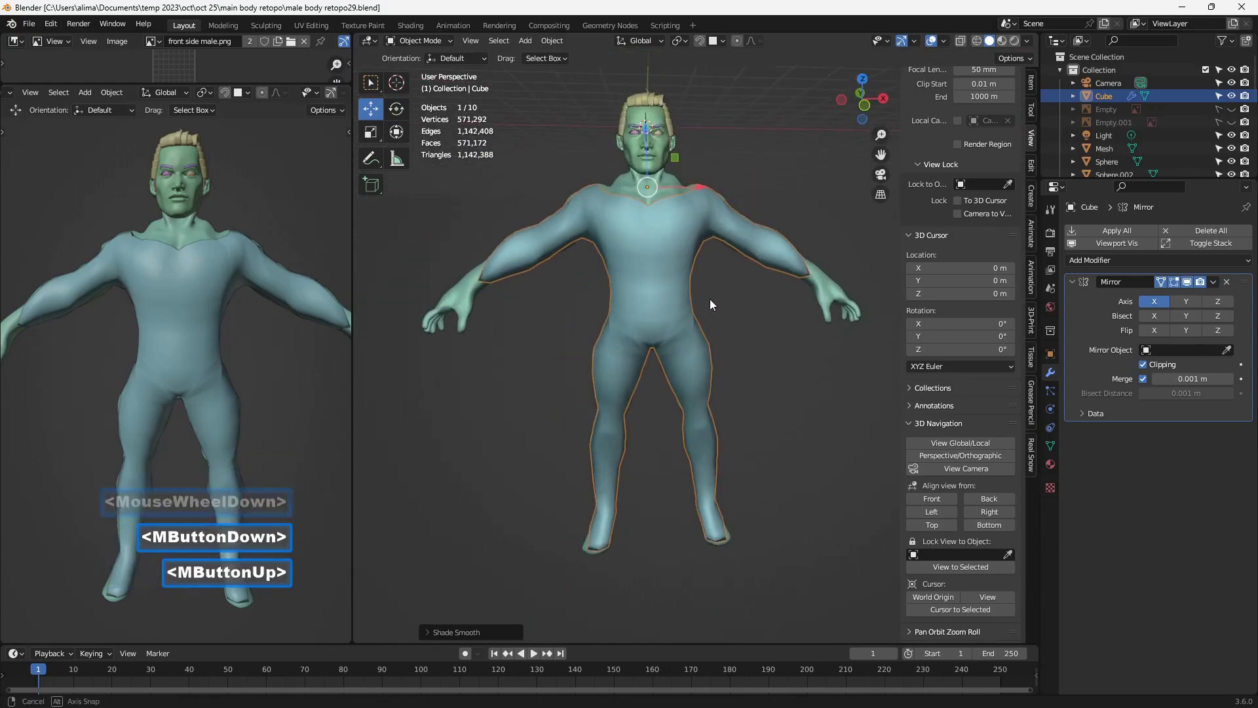
pyautogui.scroll(3)
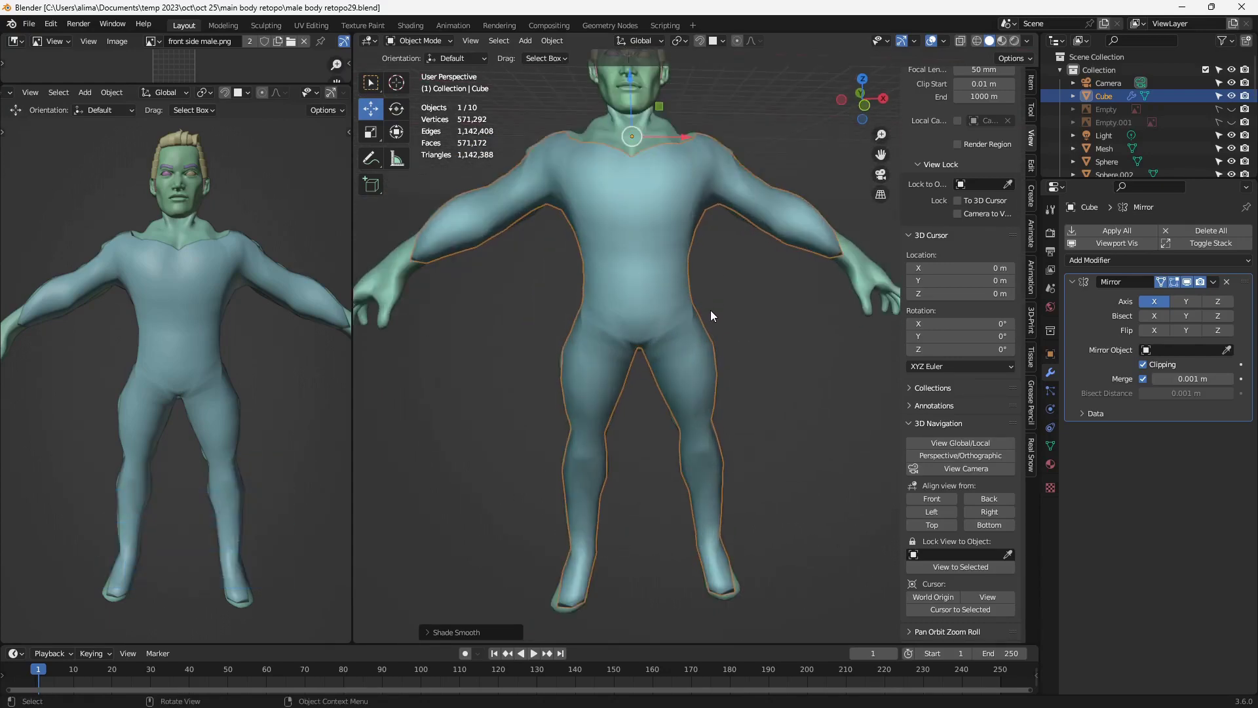
pyautogui.doubleClick(437, 52)
pyautogui.doubleClick(438, 74)
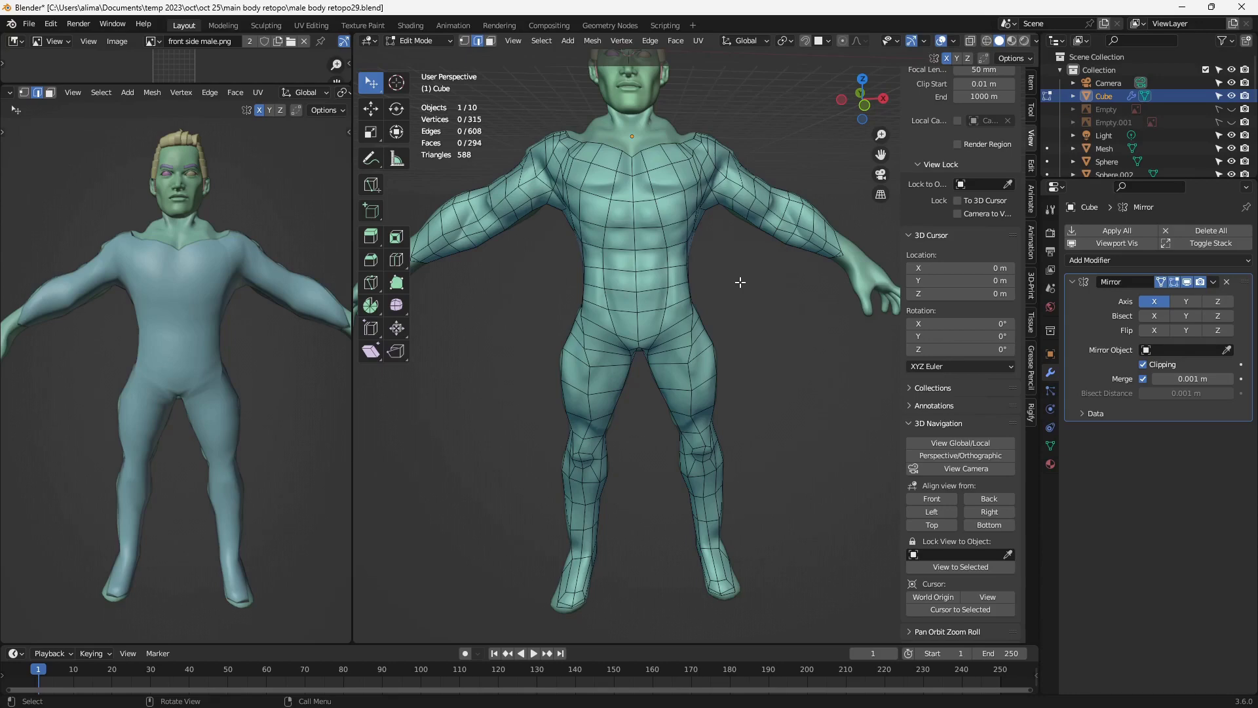
# Save the next numbered version and switch the body to Object Mode
pyautogui.press('Pause')
pyautogui.press('Insert')
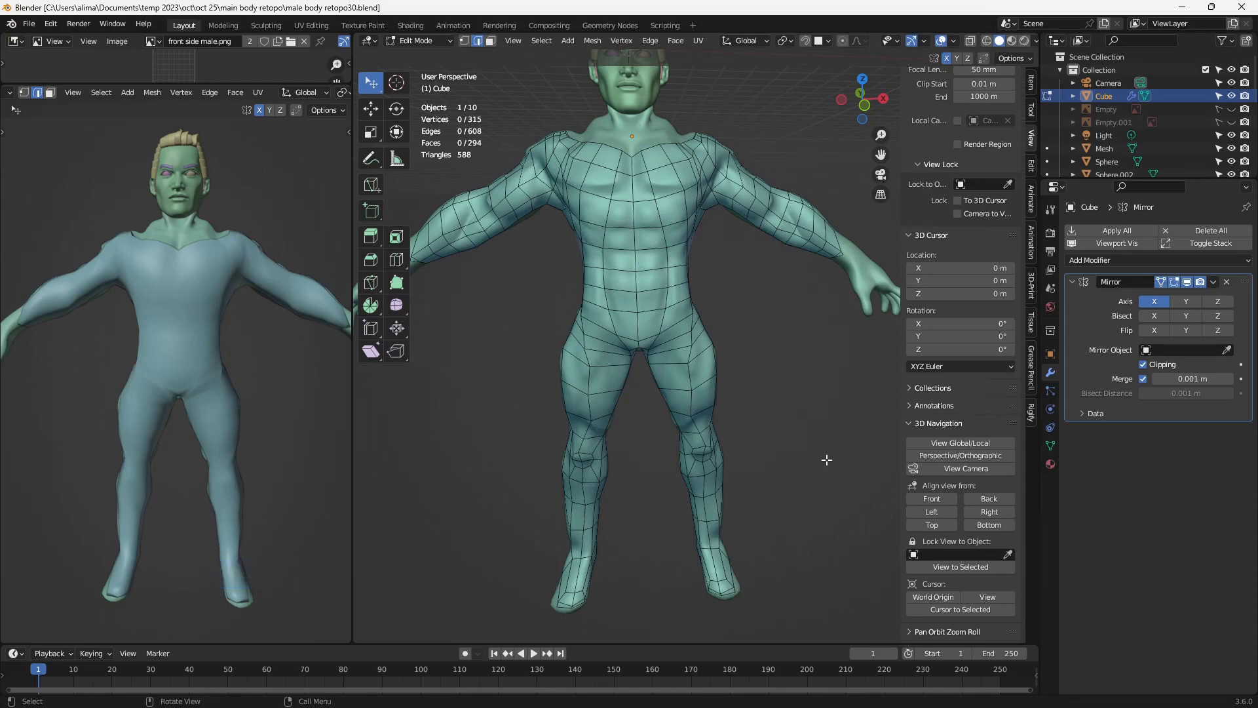
pyautogui.scroll(-3)
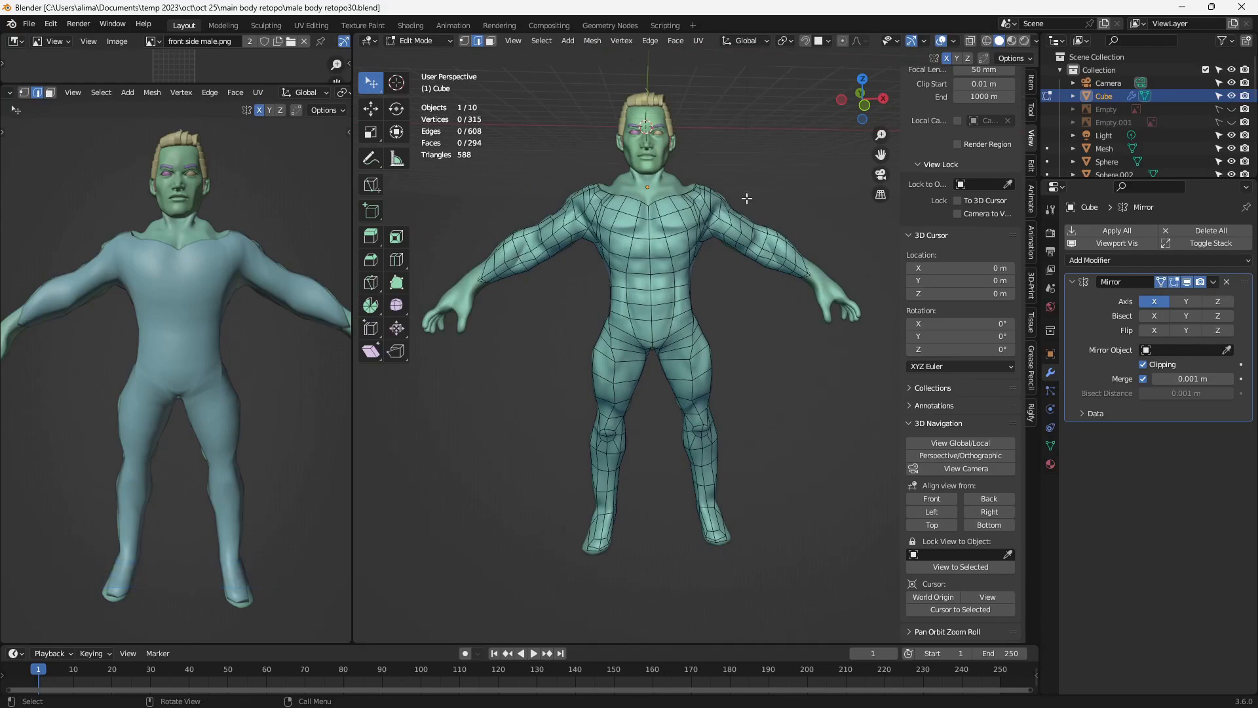
pyautogui.click(420, 54)
pyautogui.click(429, 69)
pyautogui.click(432, 61)
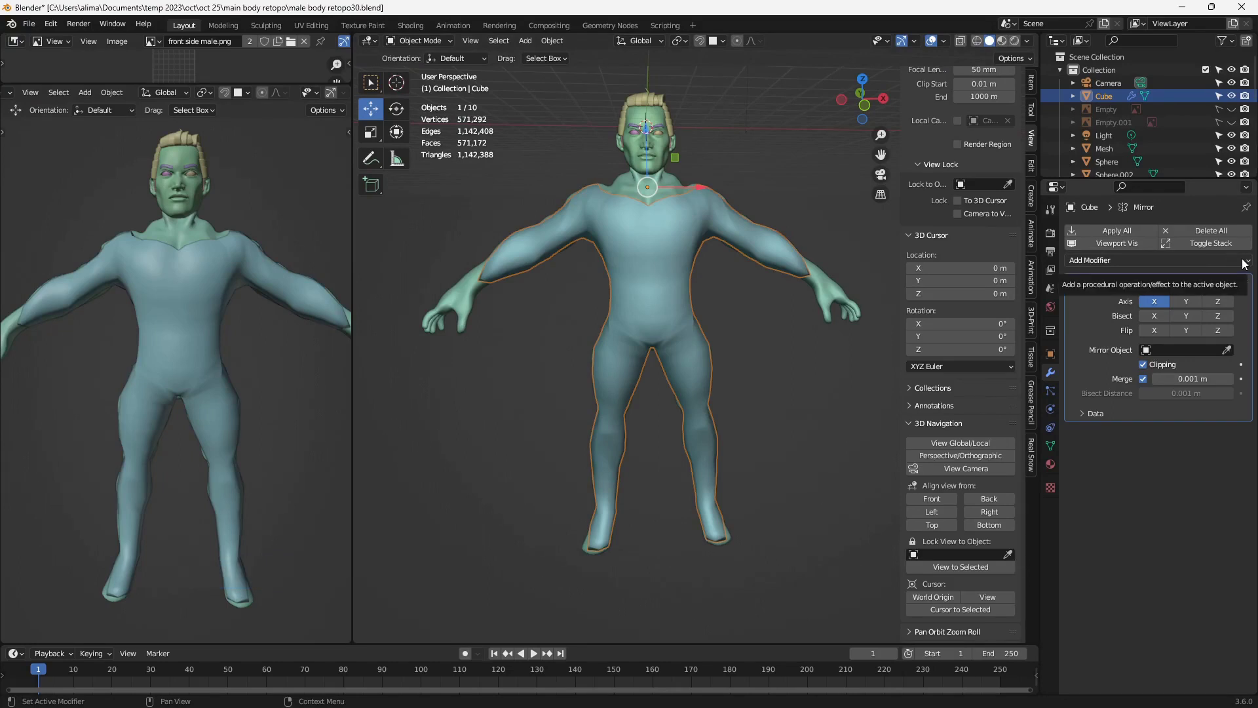
# Apply the Mirror modifier into real 588-face geometry and verify it in Edit Mode
pyautogui.doubleClick(1248, 262)
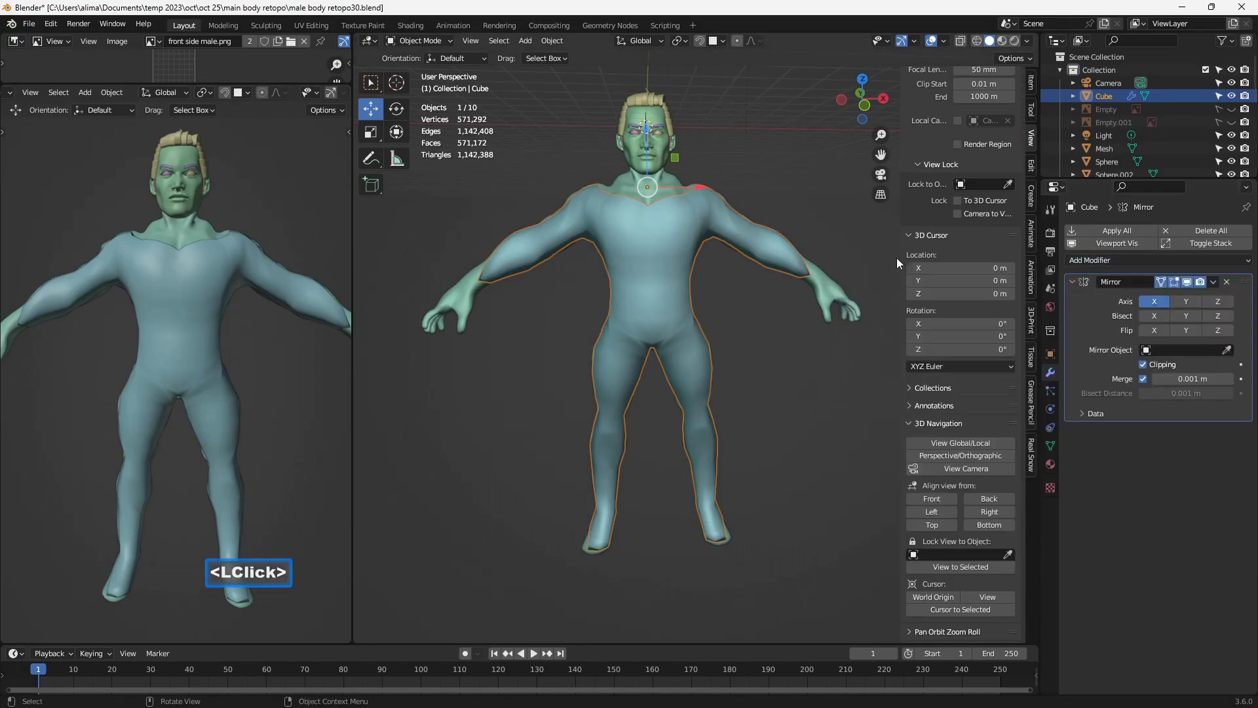
pyautogui.doubleClick(1220, 288)
pyautogui.doubleClick(1173, 306)
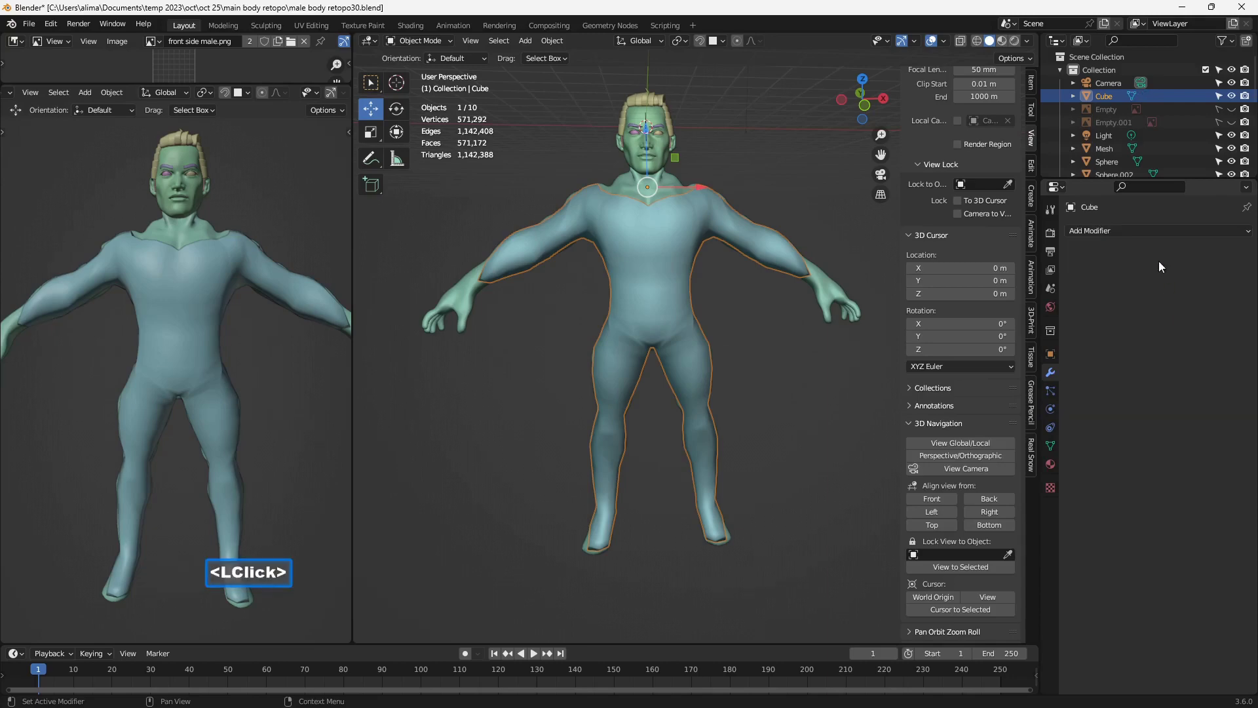
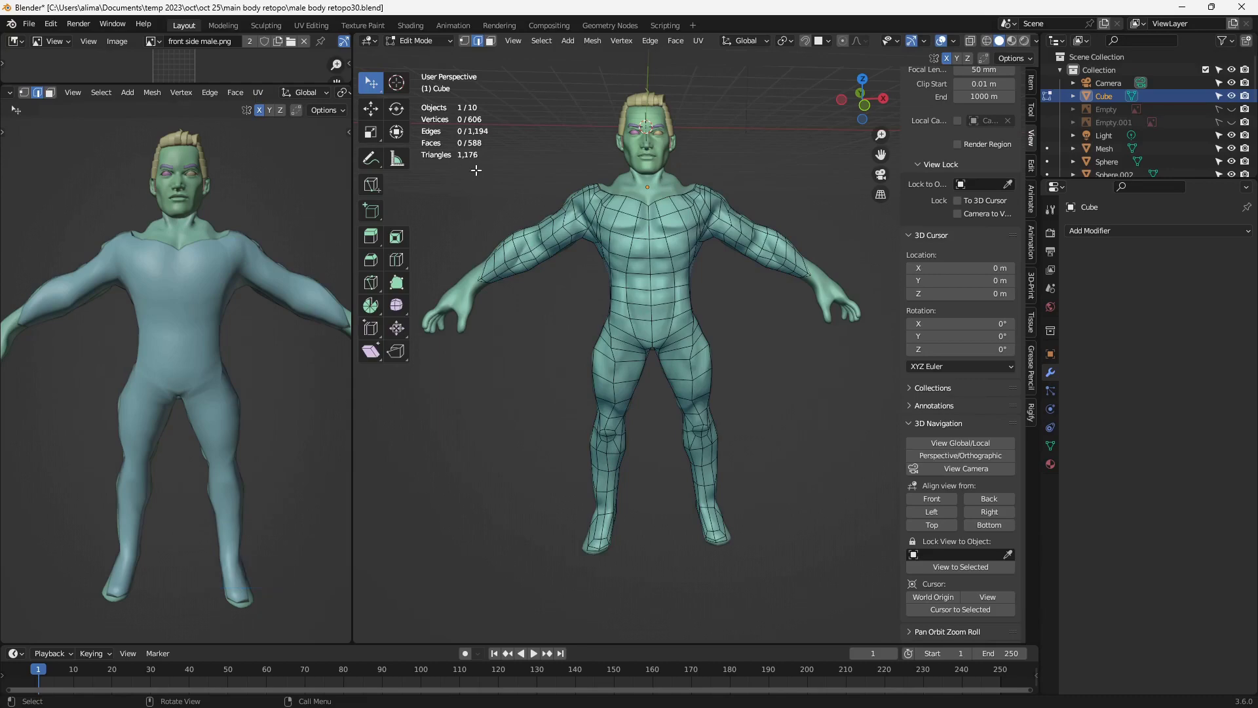
pyautogui.press('a')
pyautogui.doubleClick(793, 193)
pyautogui.doubleClick(415, 50)
pyautogui.click(431, 59)
pyautogui.doubleClick(431, 59)
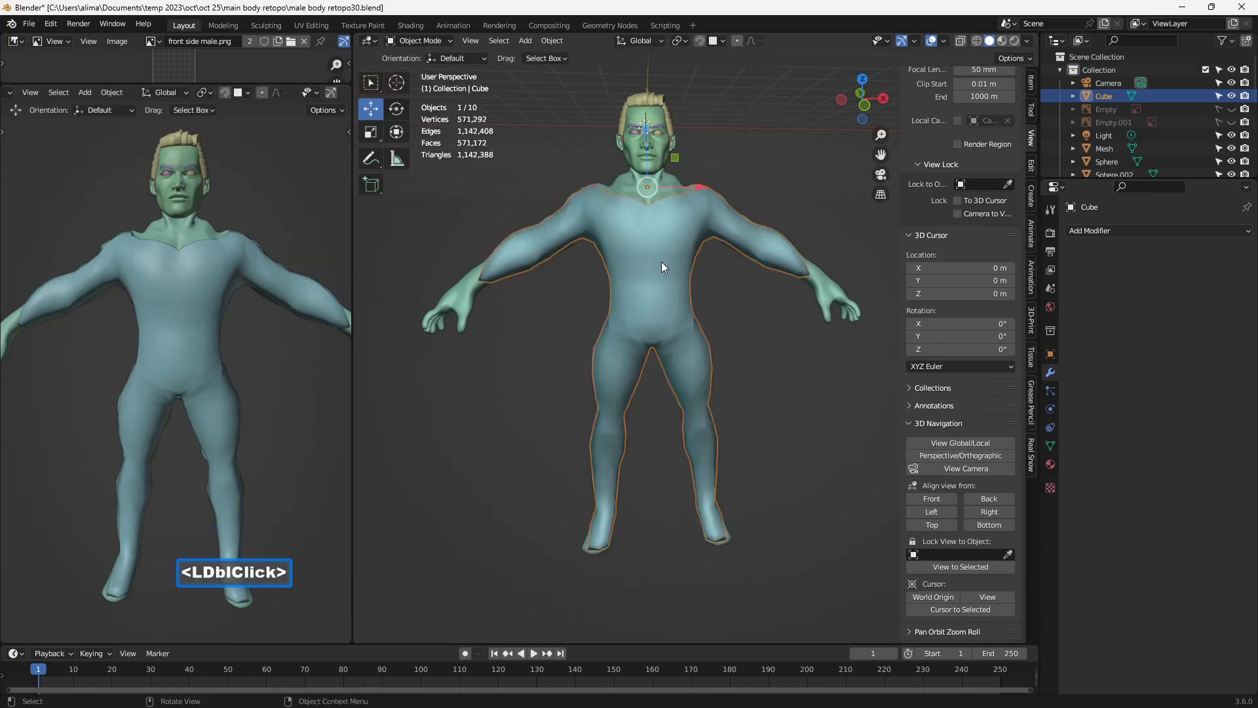
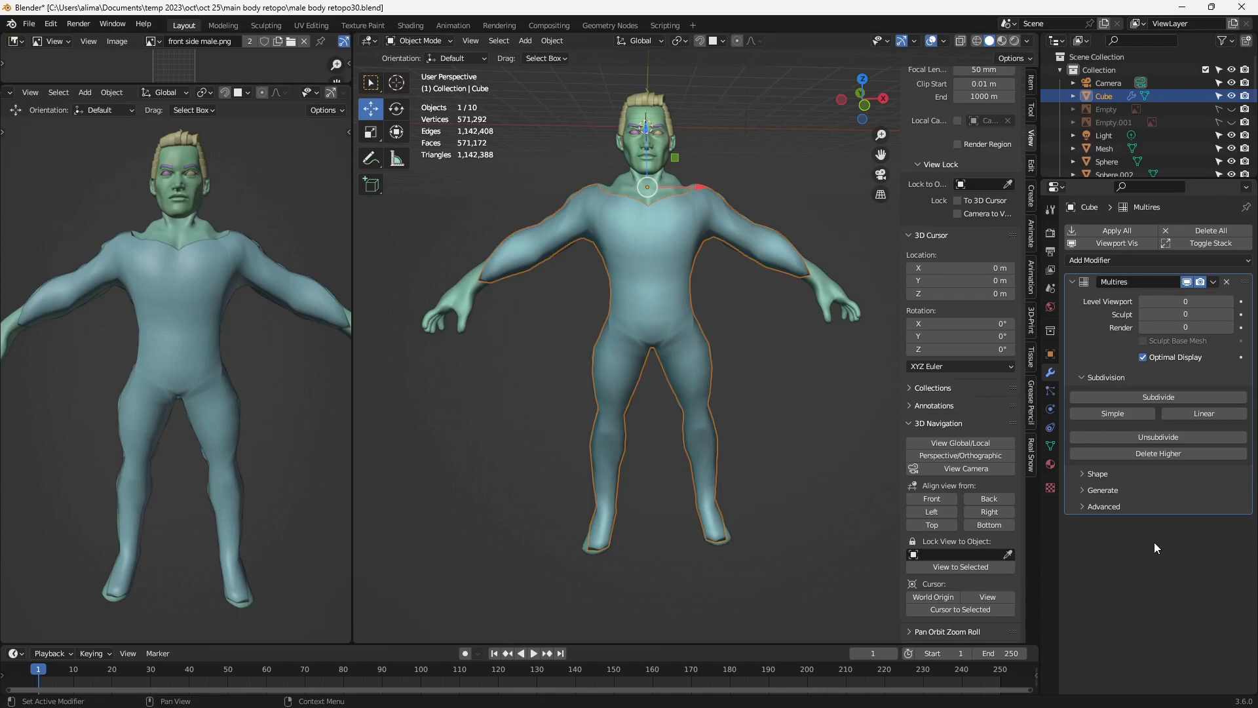
# Subdivide the Multires to level 3, add a Shrinkwrap modifier and save a numbered version
pyautogui.doubleClick(1194, 398)
pyautogui.doubleClick(1194, 399)
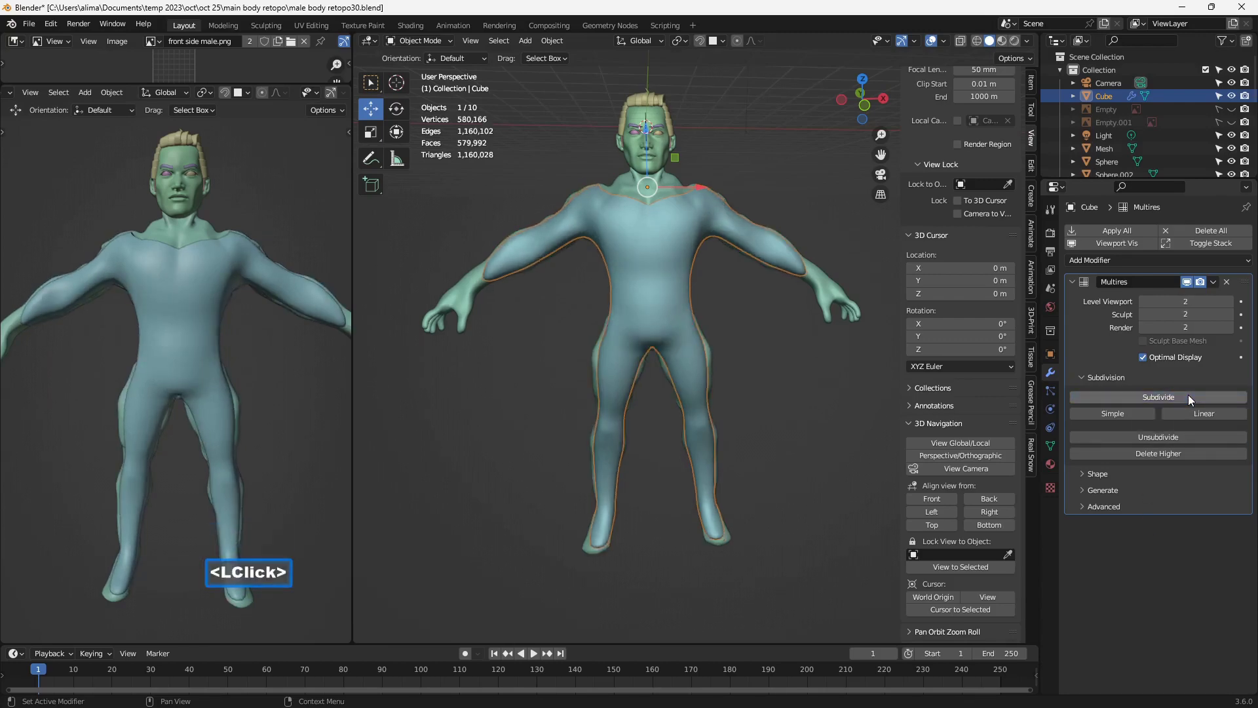
pyautogui.doubleClick(1194, 399)
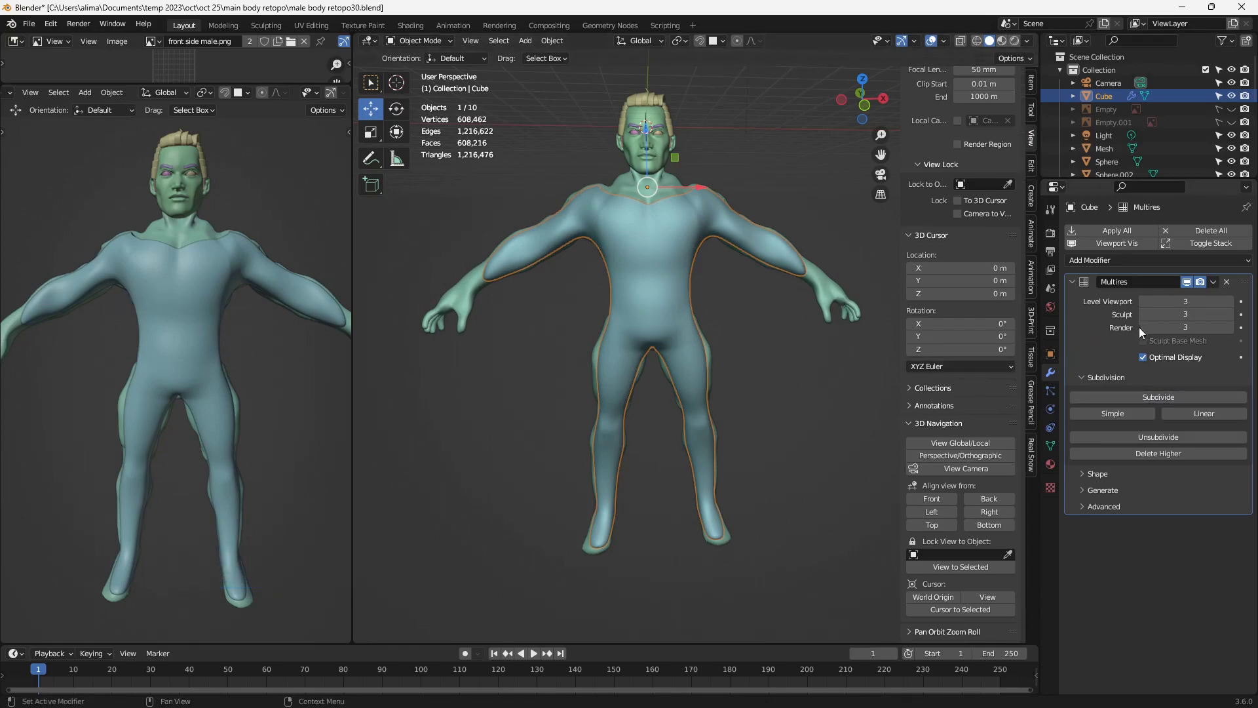
pyautogui.doubleClick(1211, 269)
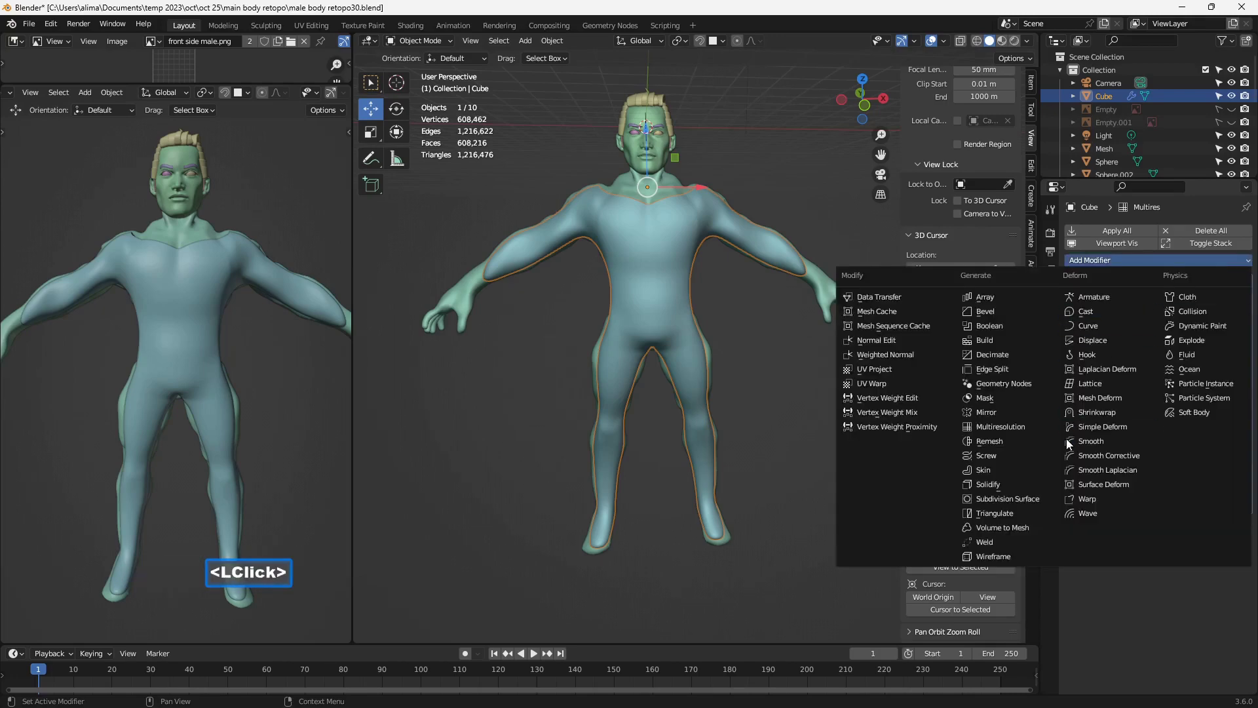
pyautogui.doubleClick(1117, 420)
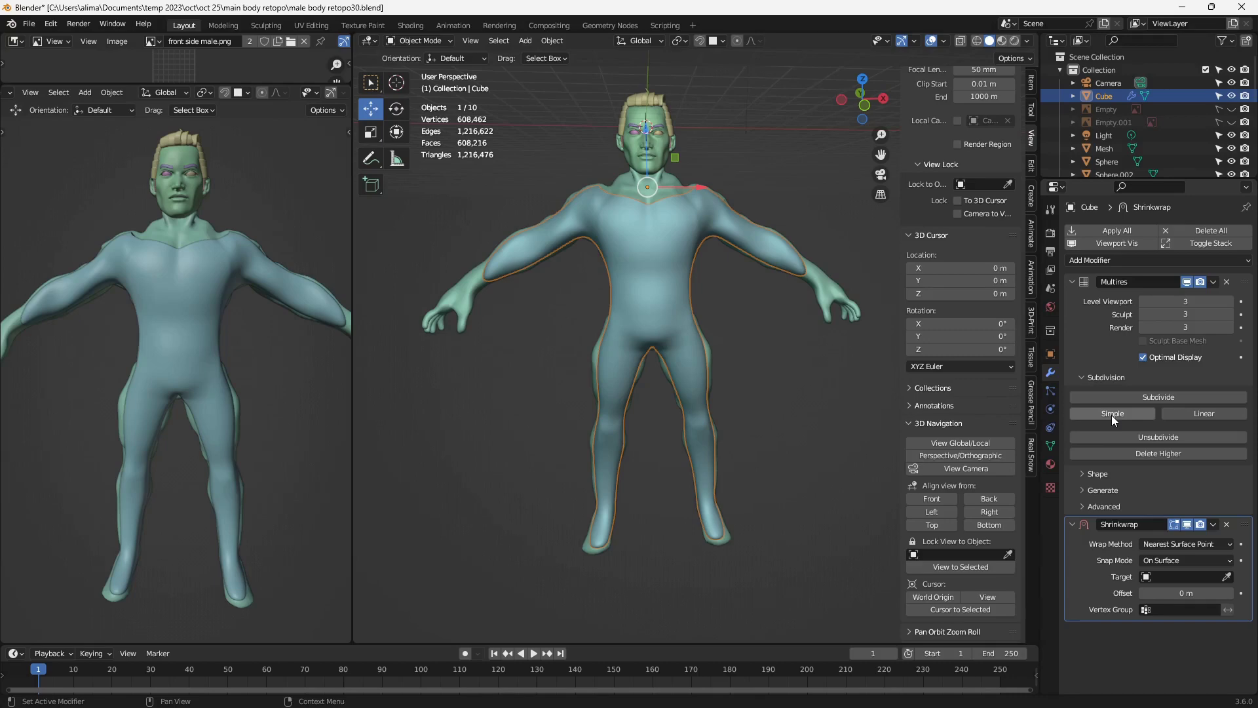
pyautogui.press('Insert')
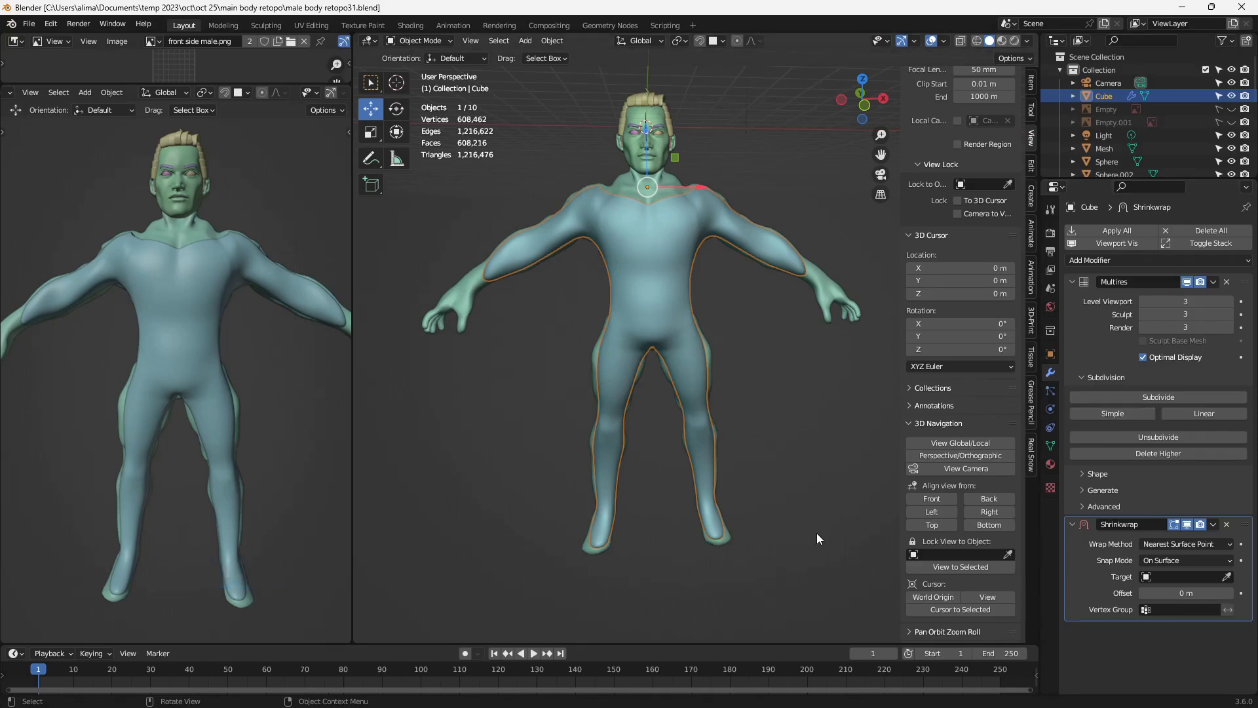
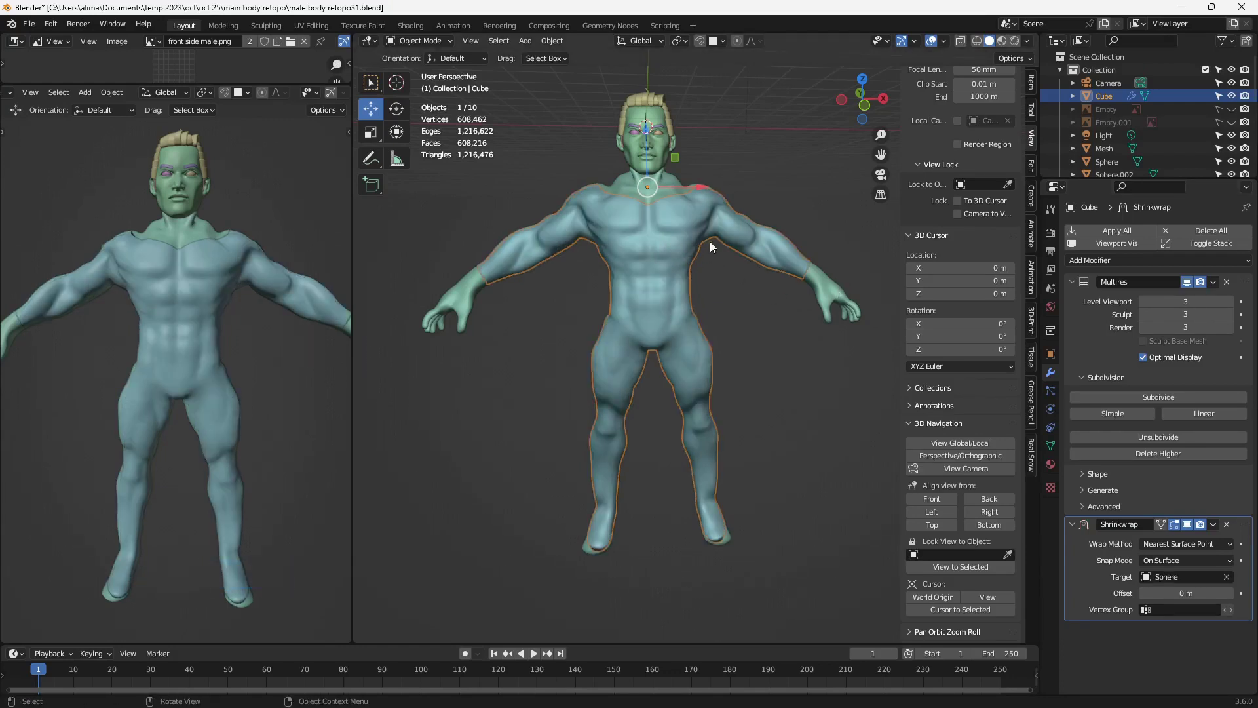
# Apply the Shrinkwrap modifier onto the level-3 Multires body and save a numbered version
pyautogui.middleClick(745, 253)
pyautogui.middleClick(680, 292)
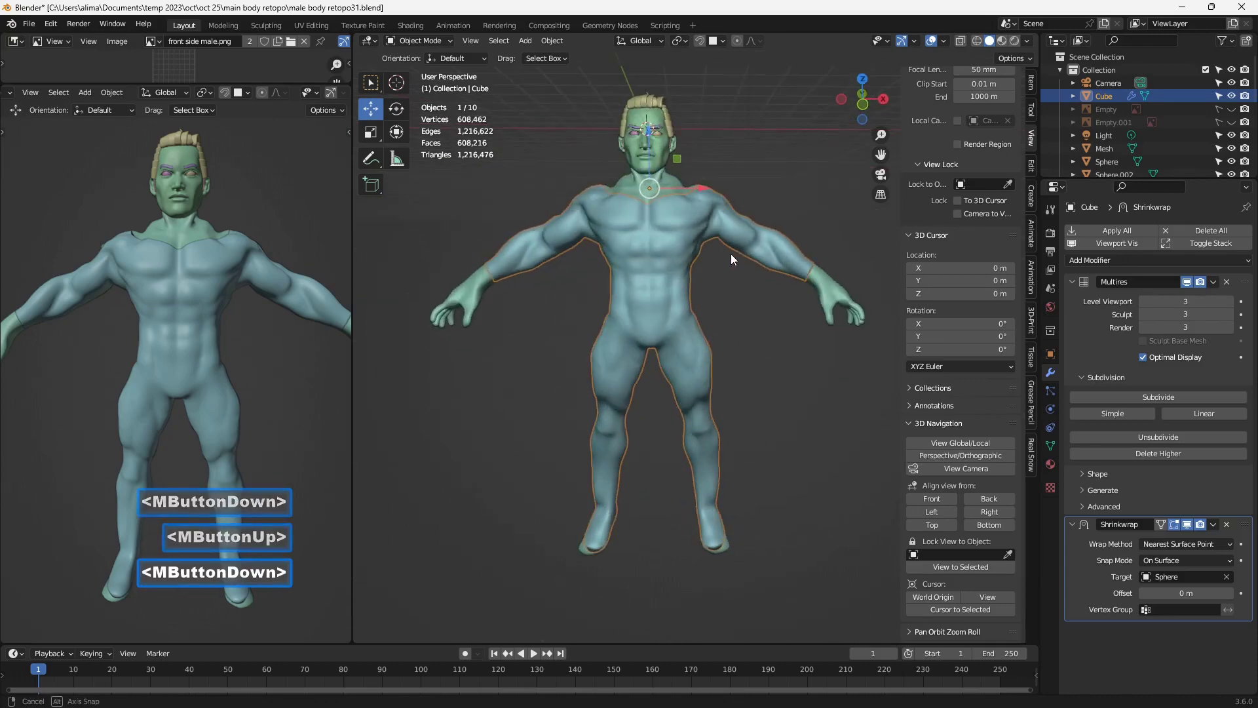
pyautogui.scroll(3)
pyautogui.scroll(-3)
pyautogui.doubleClick(1168, 527)
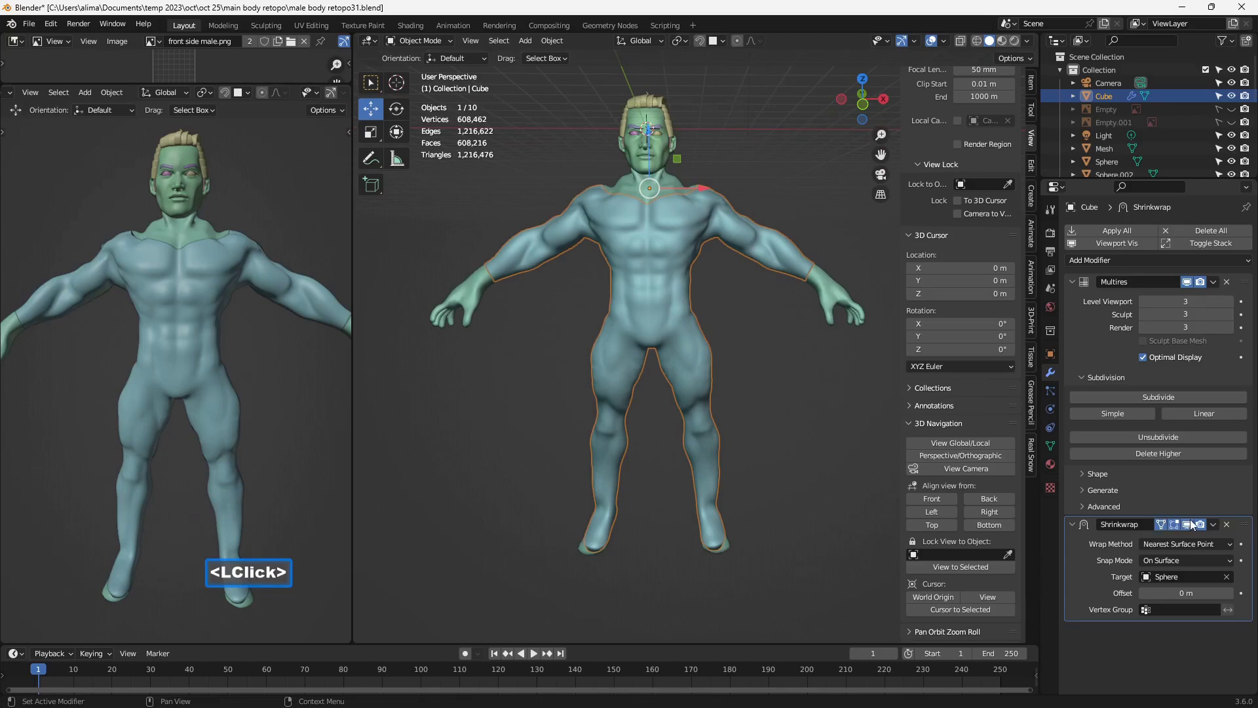
pyautogui.doubleClick(1221, 529)
pyautogui.doubleClick(1196, 546)
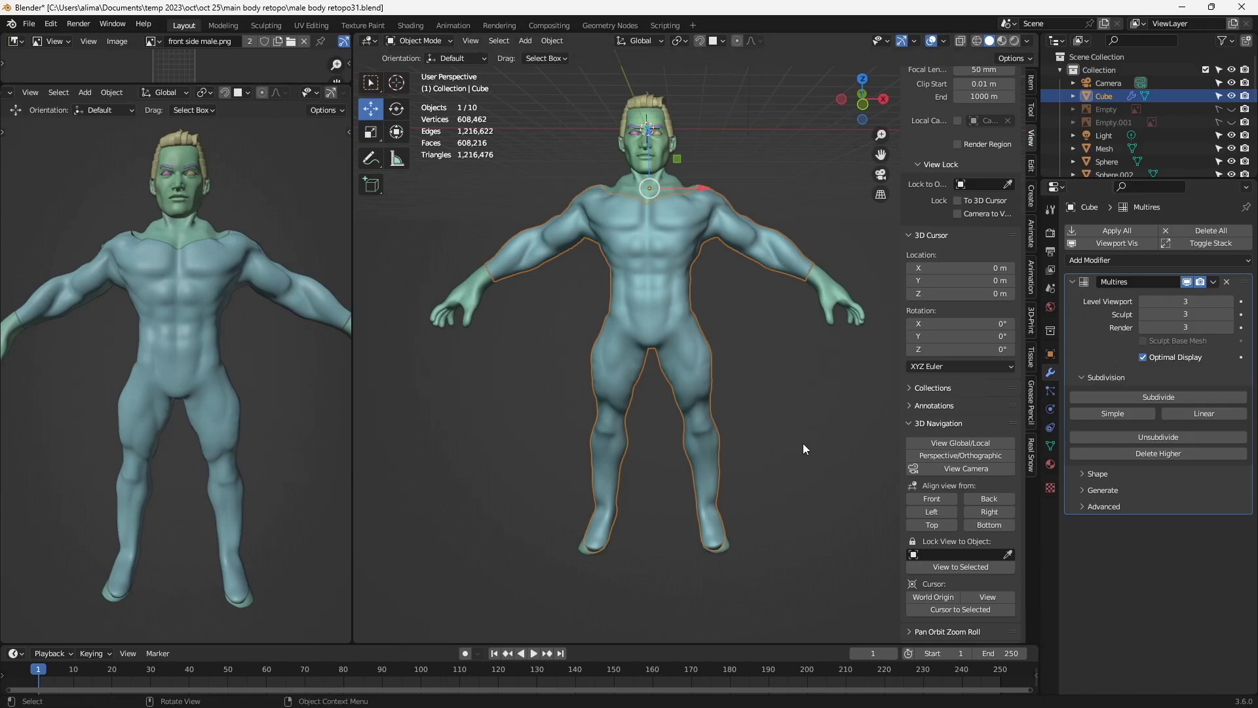
pyautogui.press('Pause')
pyautogui.press('Insert')
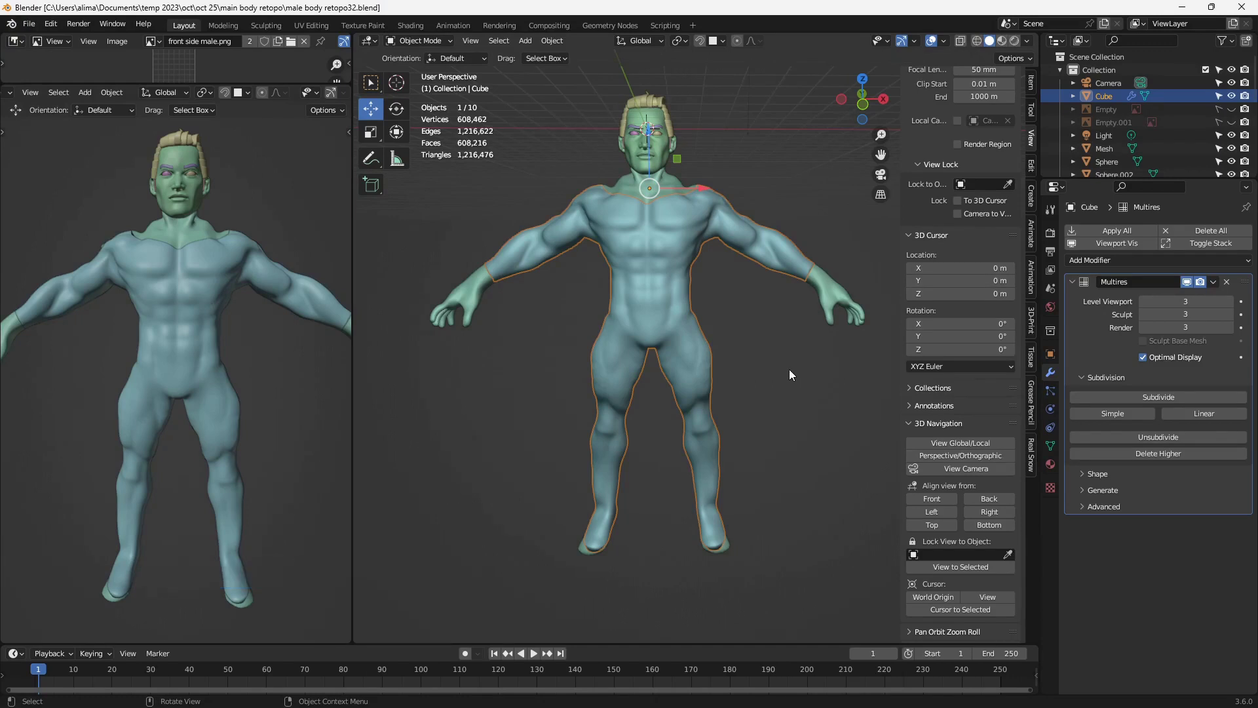
pyautogui.scroll(-3)
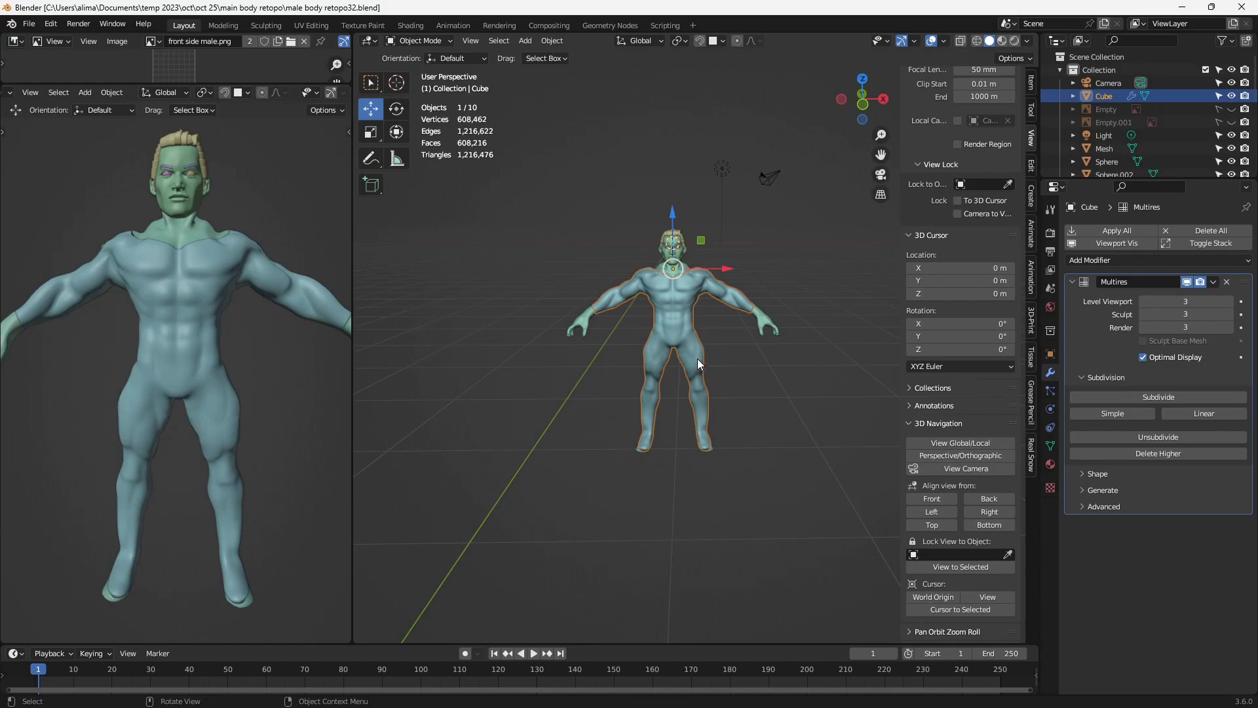
# Duplicate the detailed body with Shift+D and place the copies in a row along X
pyautogui.middleClick(777, 363)
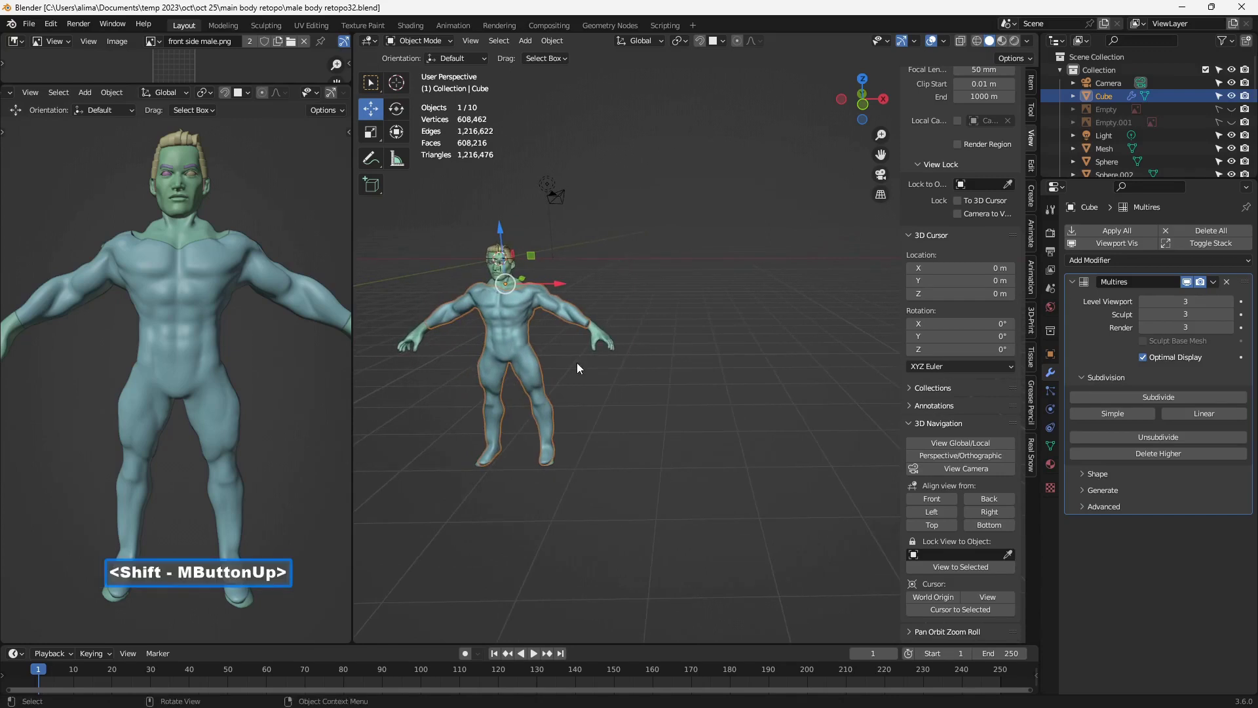
pyautogui.doubleClick(527, 344)
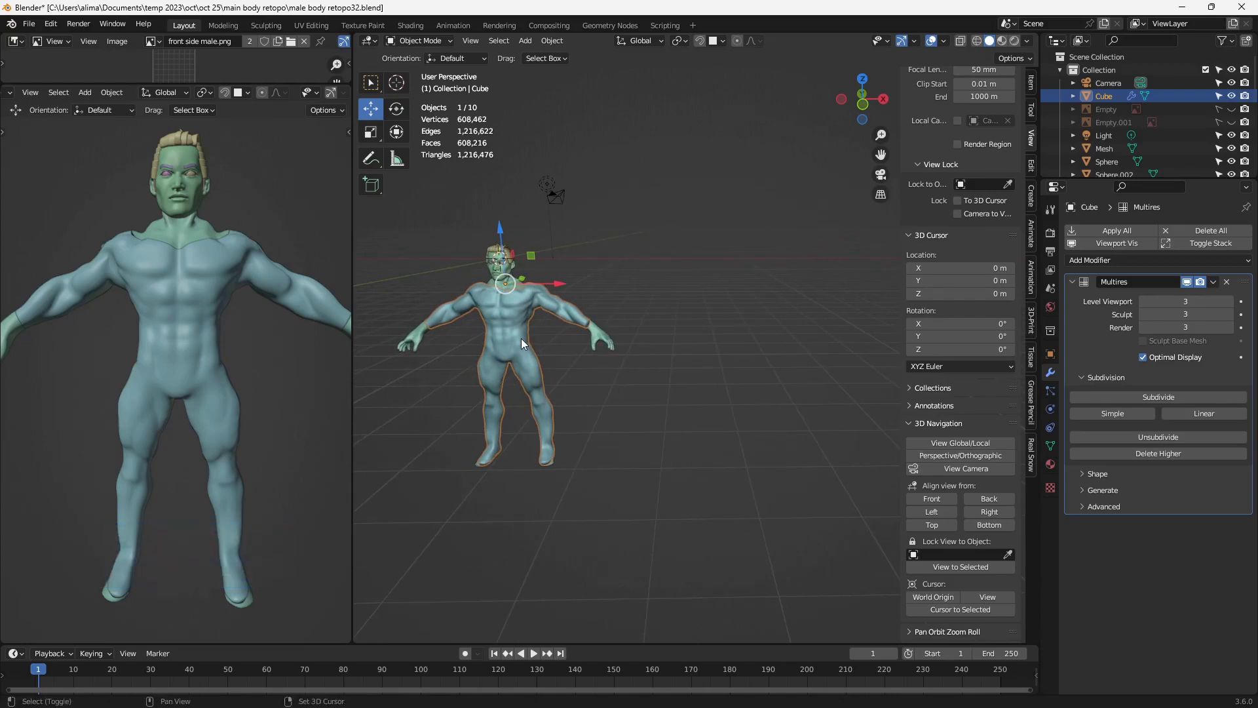
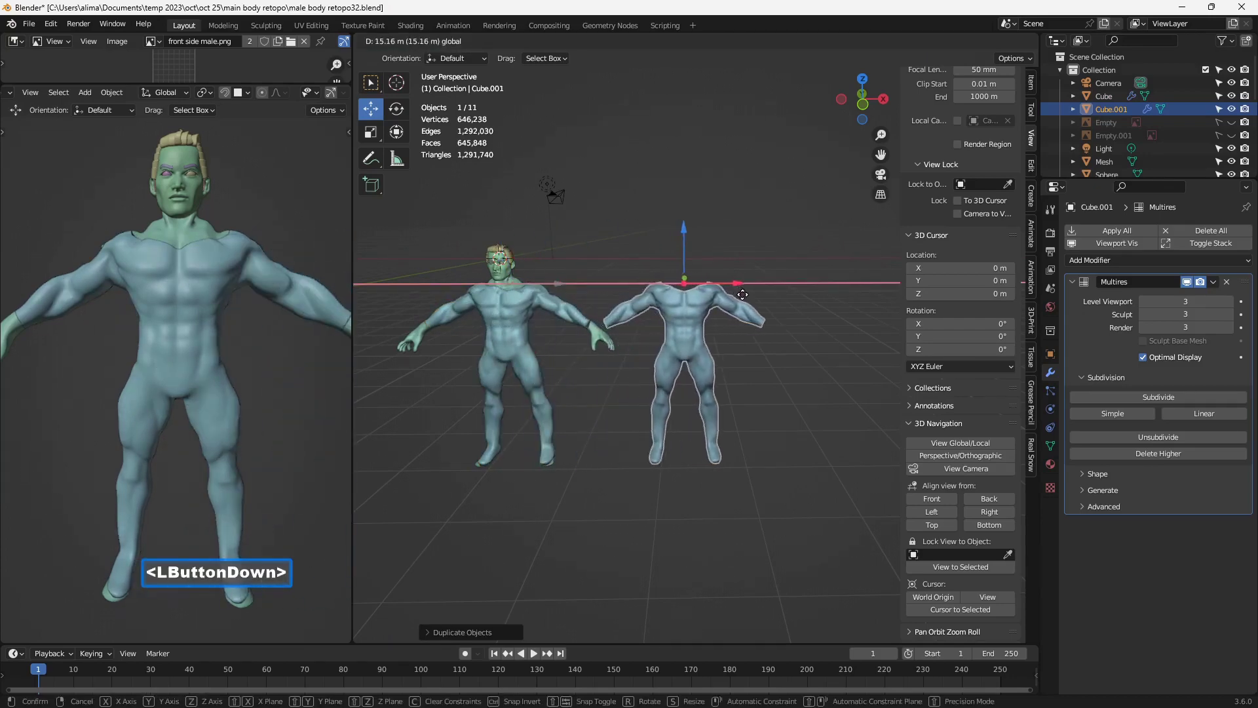
pyautogui.middleClick(780, 380)
pyautogui.press('d')
pyautogui.doubleClick(654, 377)
pyautogui.click(606, 287)
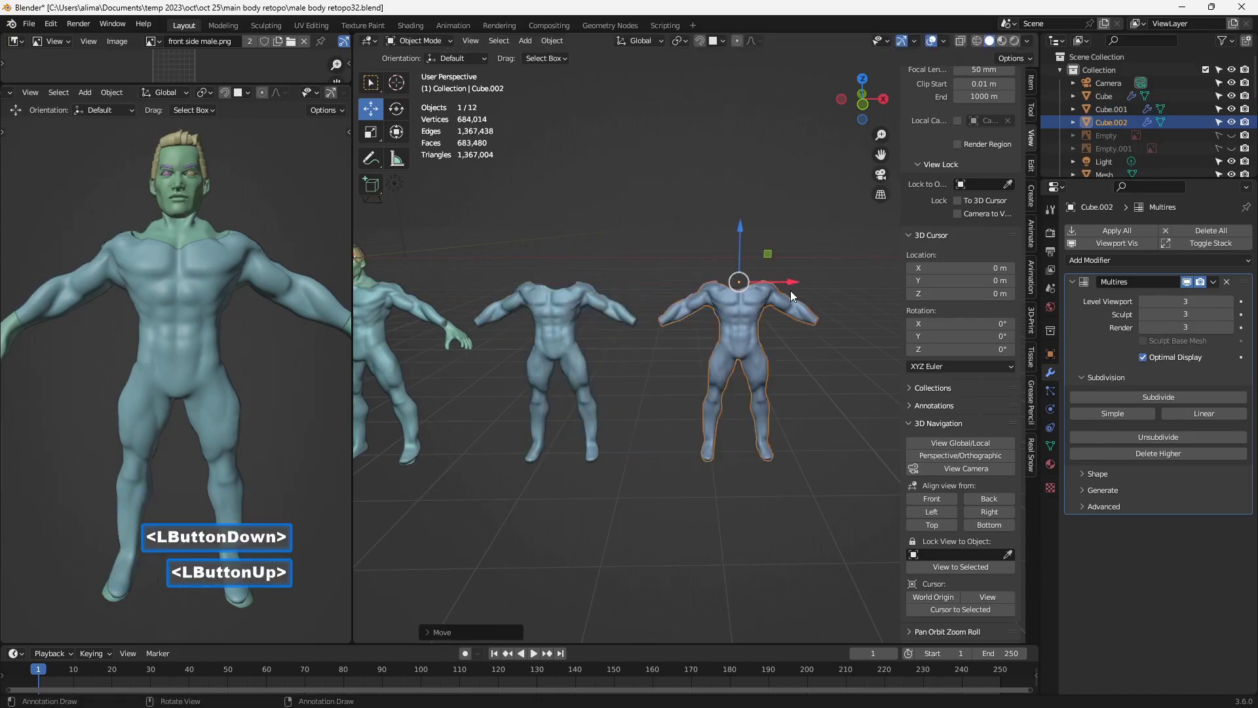
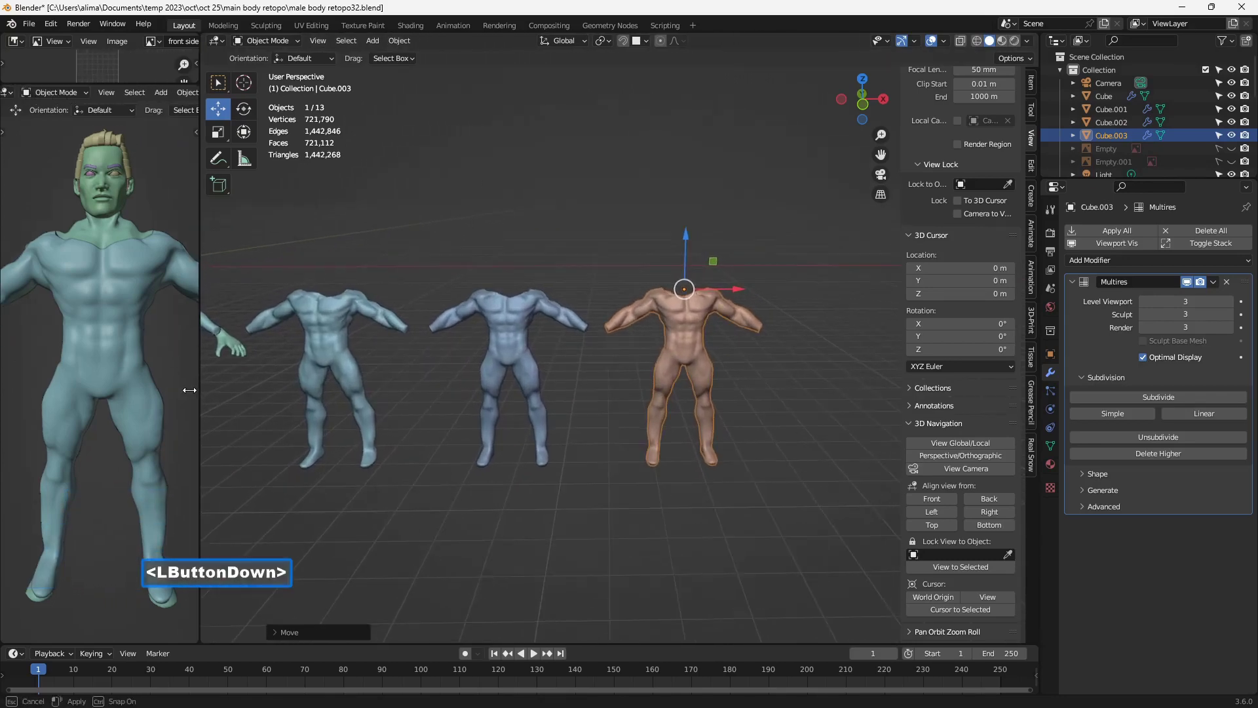
pyautogui.press('ctrl+space')
pyautogui.scroll(-3)
pyautogui.middleClick(831, 471)
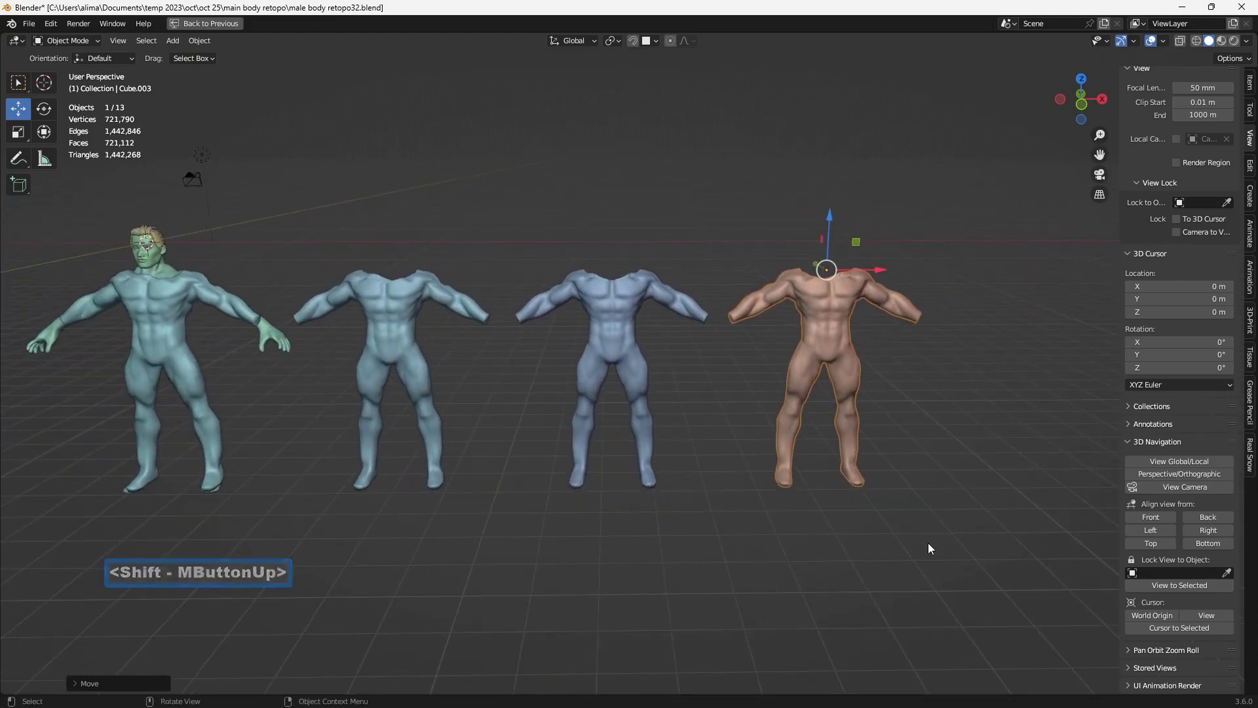
# Save a numbered version and un-maximize the viewport back to the normal layout
pyautogui.press('Pause')
pyautogui.press('Insert')
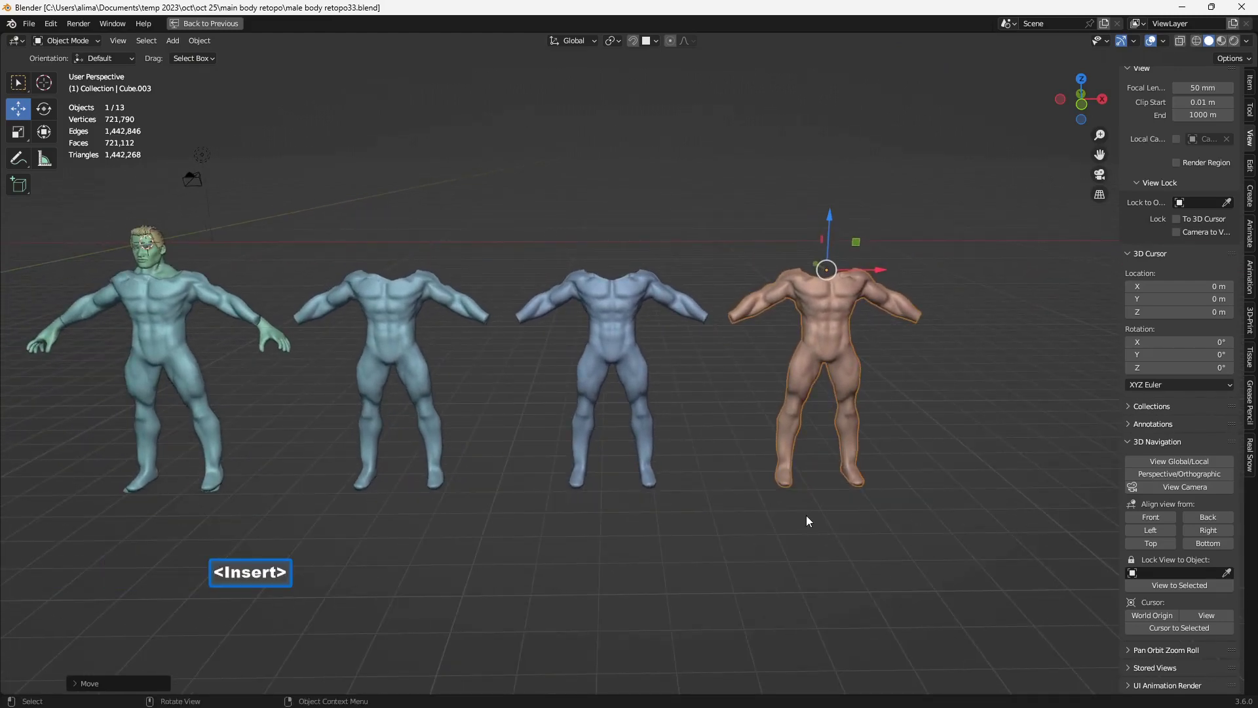
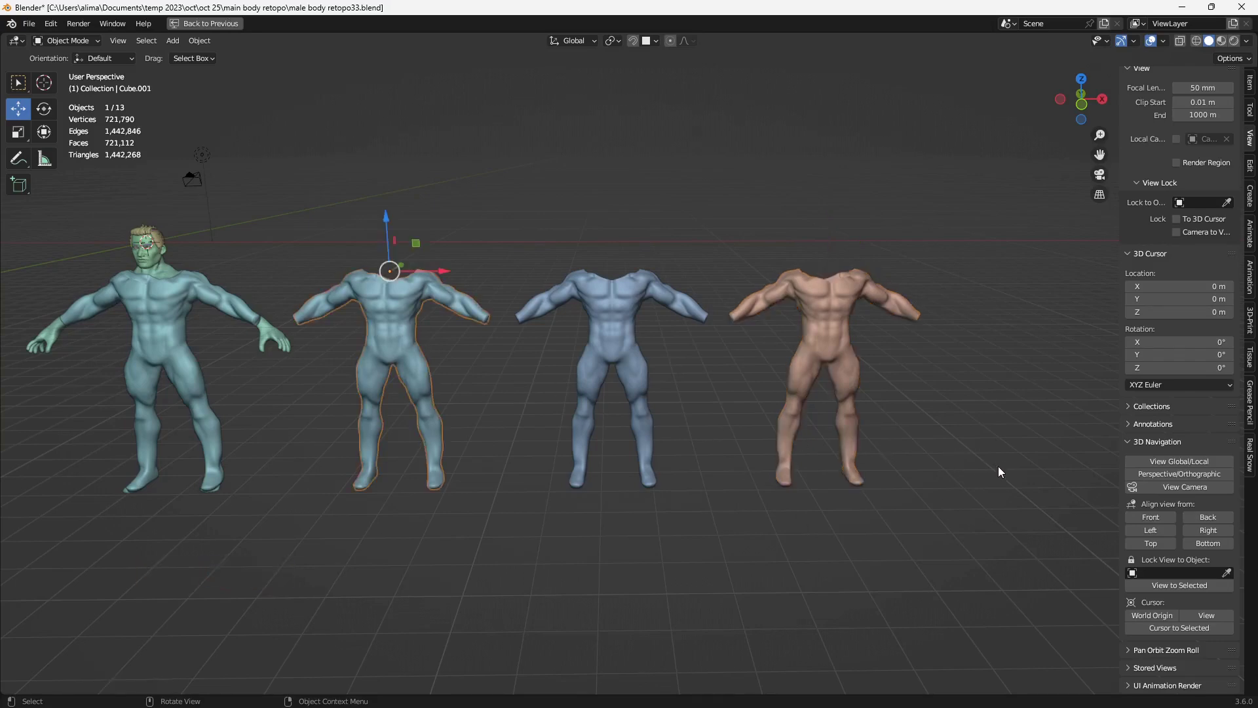
pyautogui.press('ctrl+space')
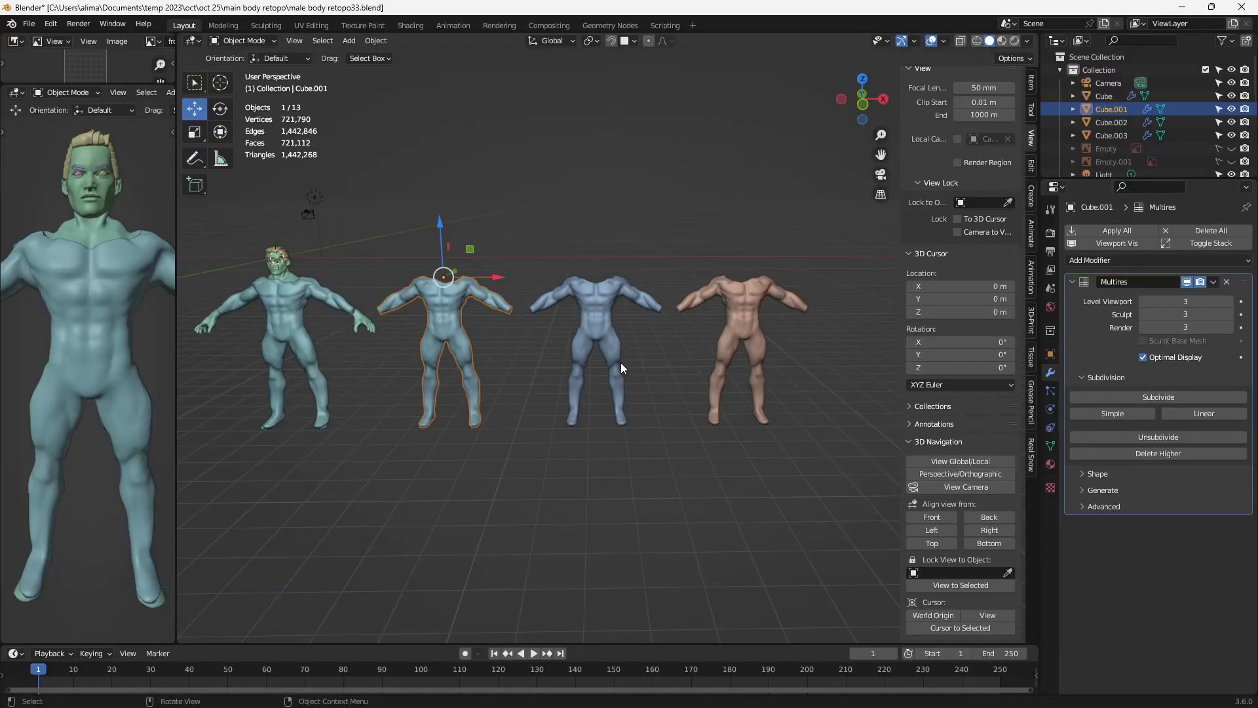
# Enable wireframe display on each of the three duplicate bodies
pyautogui.doubleClick(1054, 362)
pyautogui.click(1149, 599)
pyautogui.click(605, 331)
pyautogui.doubleClick(1153, 597)
pyautogui.doubleClick(756, 323)
pyautogui.doubleClick(1155, 596)
pyautogui.scroll(3)
pyautogui.doubleClick(423, 315)
# Lower the first copy's Multires viewport level down to 0
pyautogui.doubleClick(1057, 380)
pyautogui.click(1149, 305)
pyautogui.click(1148, 305)
pyautogui.click(1149, 306)
pyautogui.click(1149, 306)
pyautogui.click(1150, 305)
pyautogui.doubleClick(1149, 305)
pyautogui.scroll(3)
# Set the middle copy's Multires viewport level to 1 and apply it
pyautogui.doubleClick(463, 350)
pyautogui.click(618, 311)
pyautogui.click(714, 330)
pyautogui.doubleClick(1144, 307)
pyautogui.click(1145, 307)
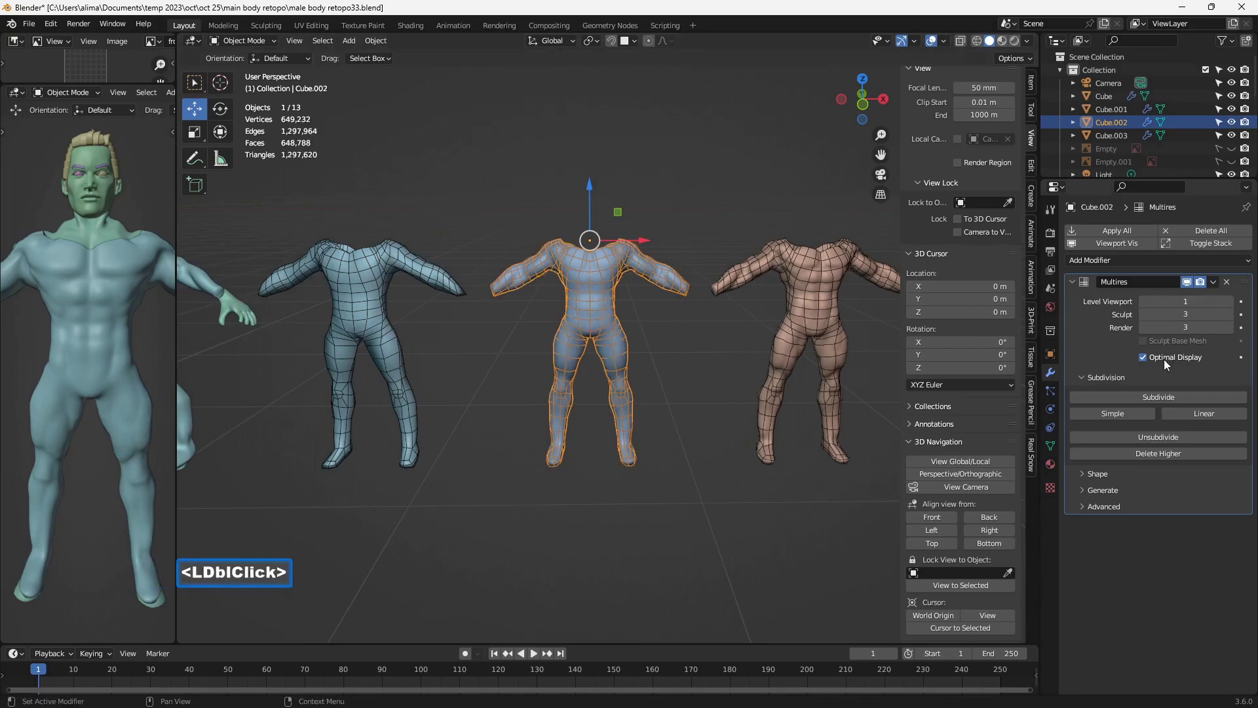
pyautogui.doubleClick(672, 450)
pyautogui.doubleClick(692, 436)
pyautogui.doubleClick(693, 437)
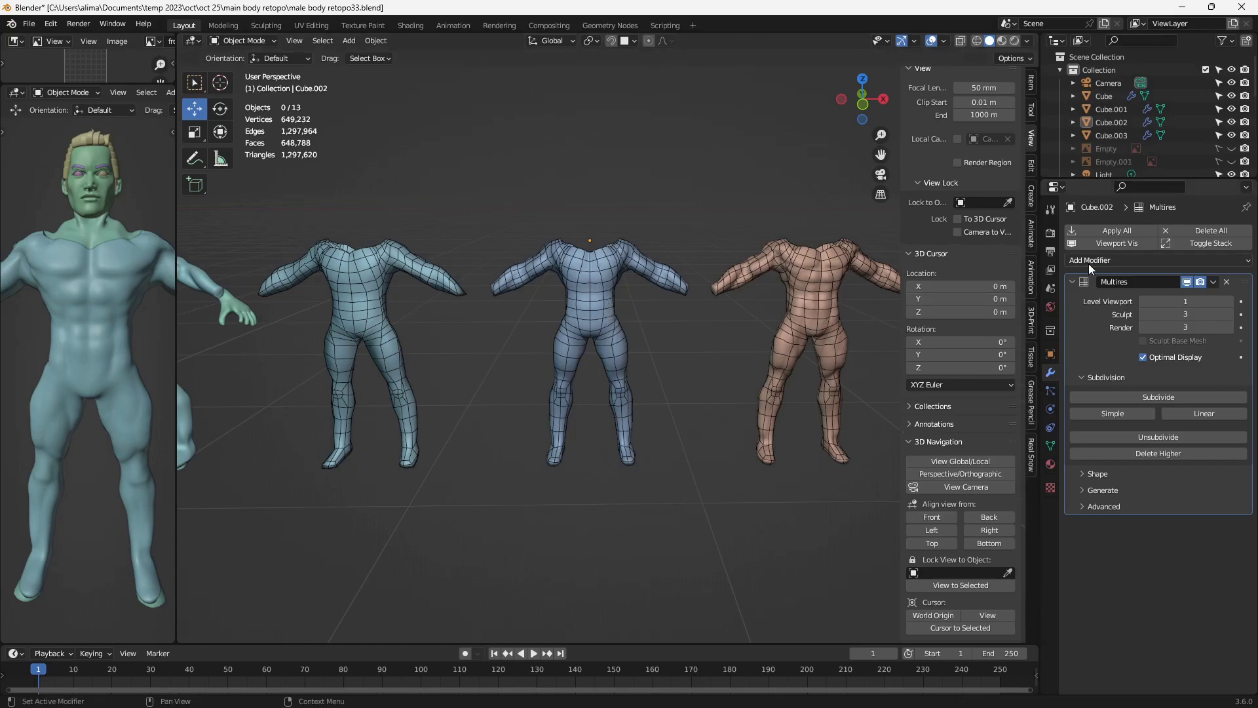
# Lower the rightmost copy's Multires viewport level to 2
pyautogui.doubleClick(1126, 237)
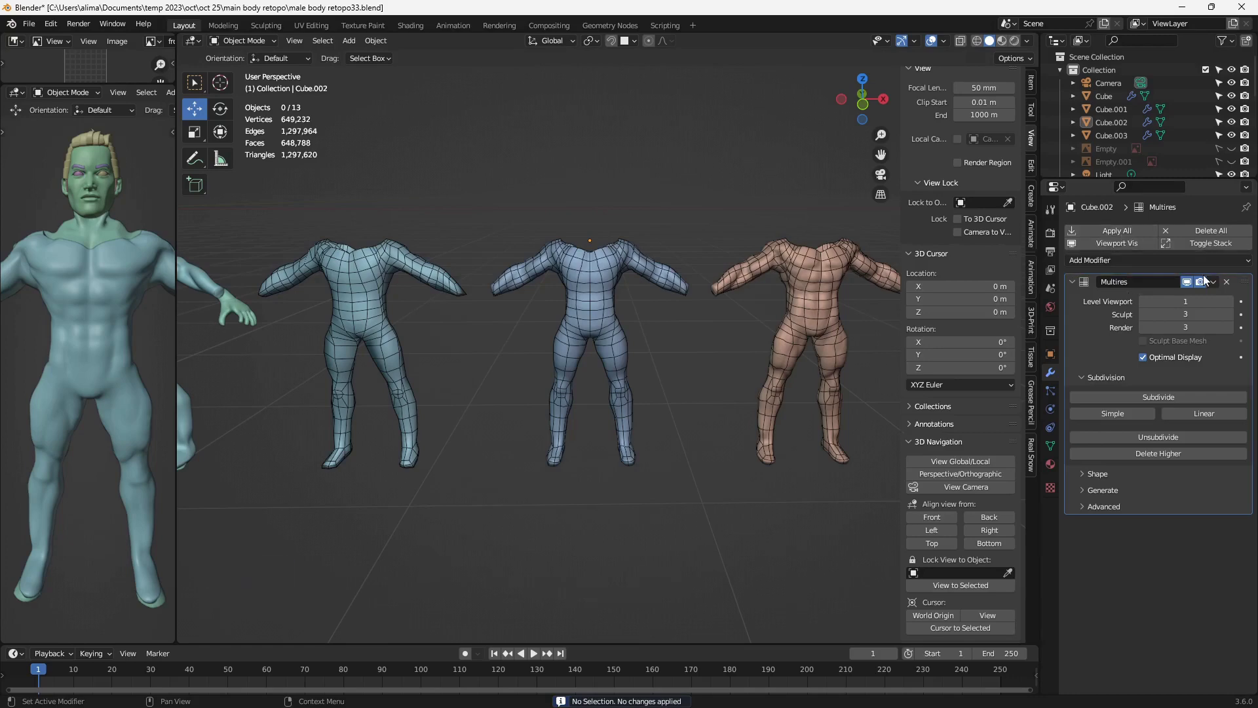
pyautogui.doubleClick(1221, 283)
pyautogui.doubleClick(1158, 303)
pyautogui.doubleClick(822, 310)
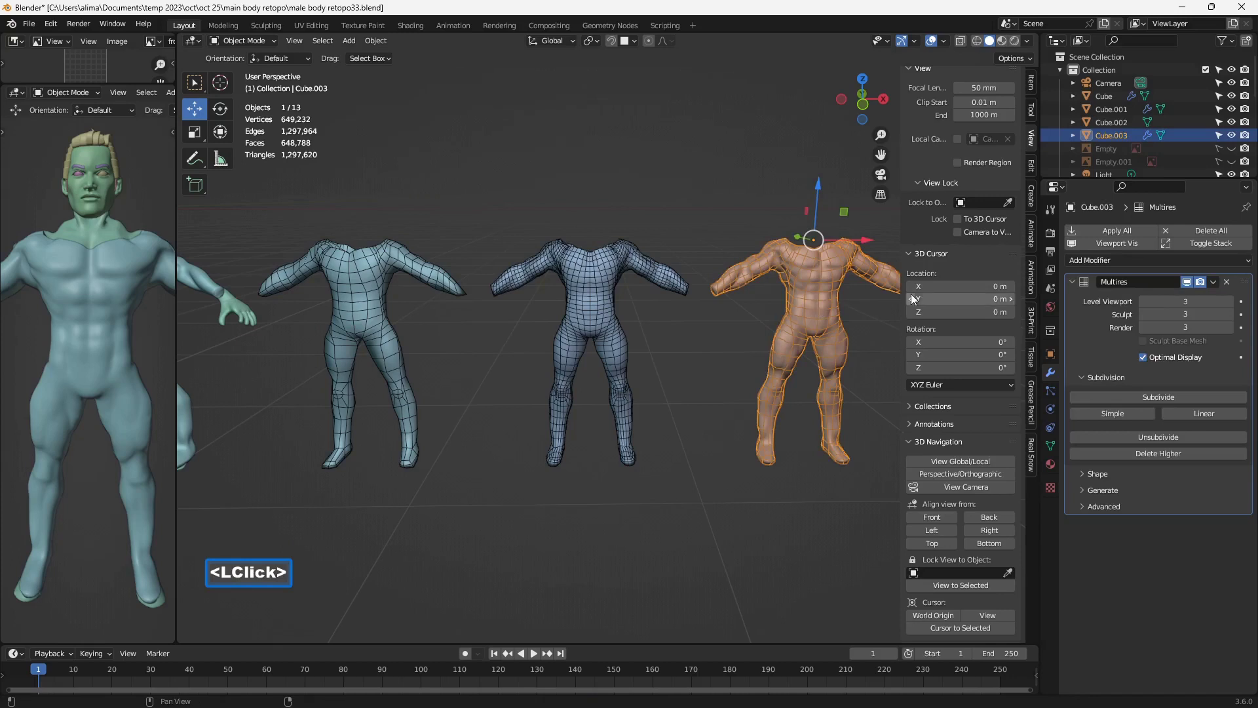
pyautogui.doubleClick(1147, 304)
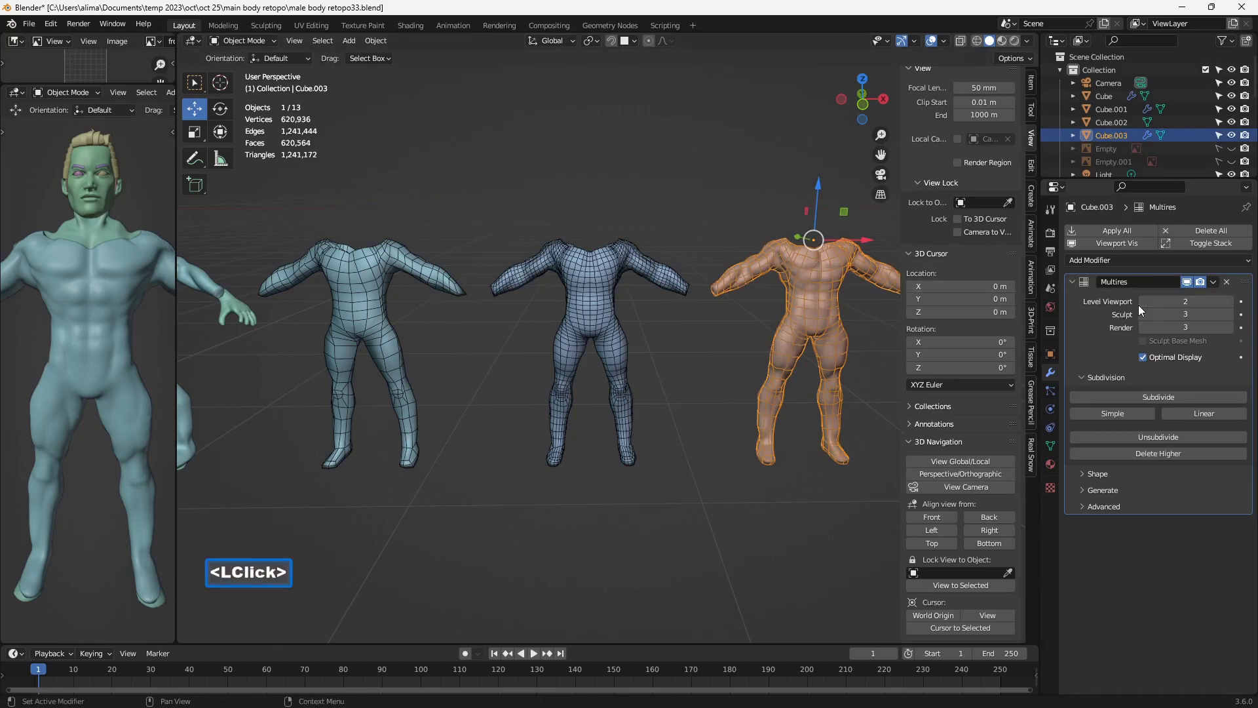
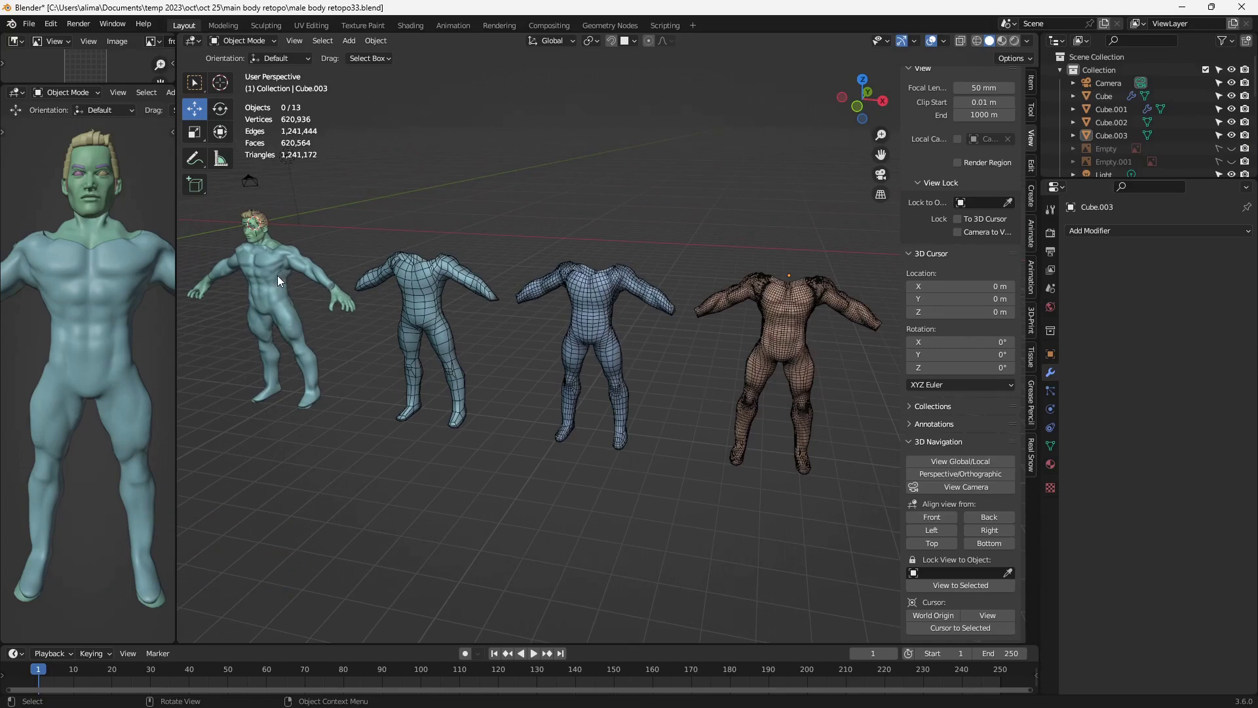
# Select the original headed body and save the file as a new numbered version
pyautogui.doubleClick(280, 287)
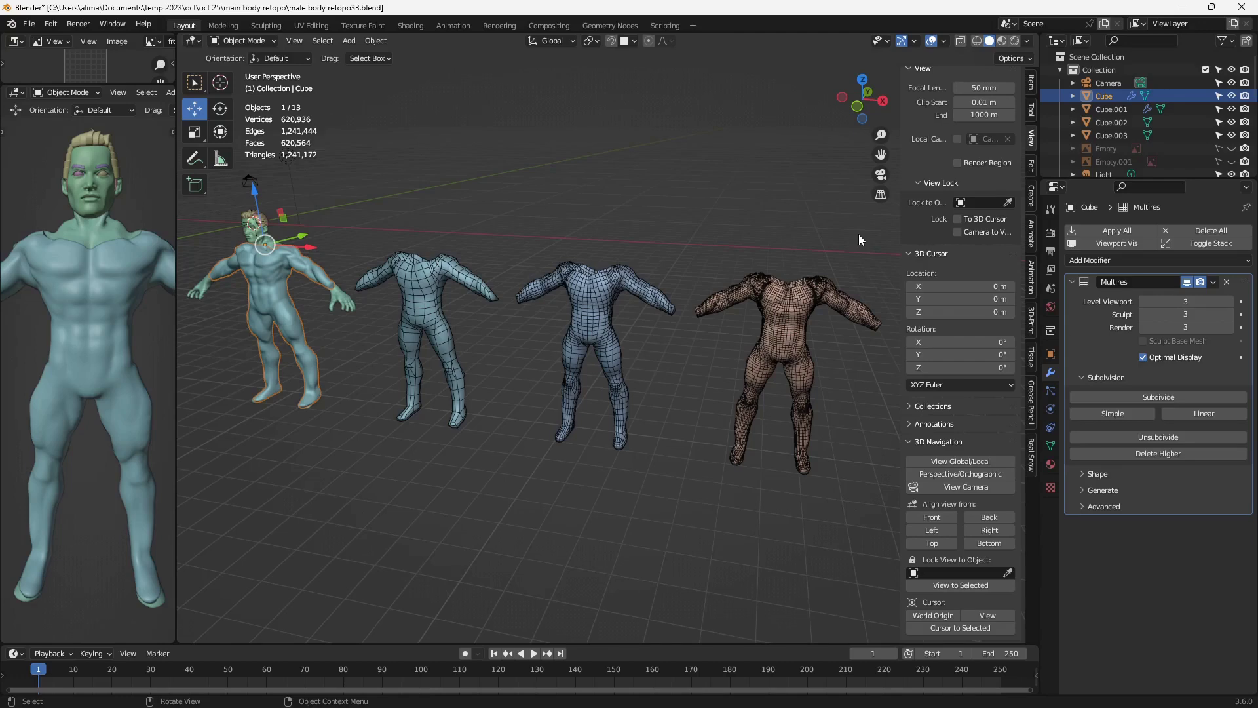
pyautogui.press('Pause')
pyautogui.press('Insert')
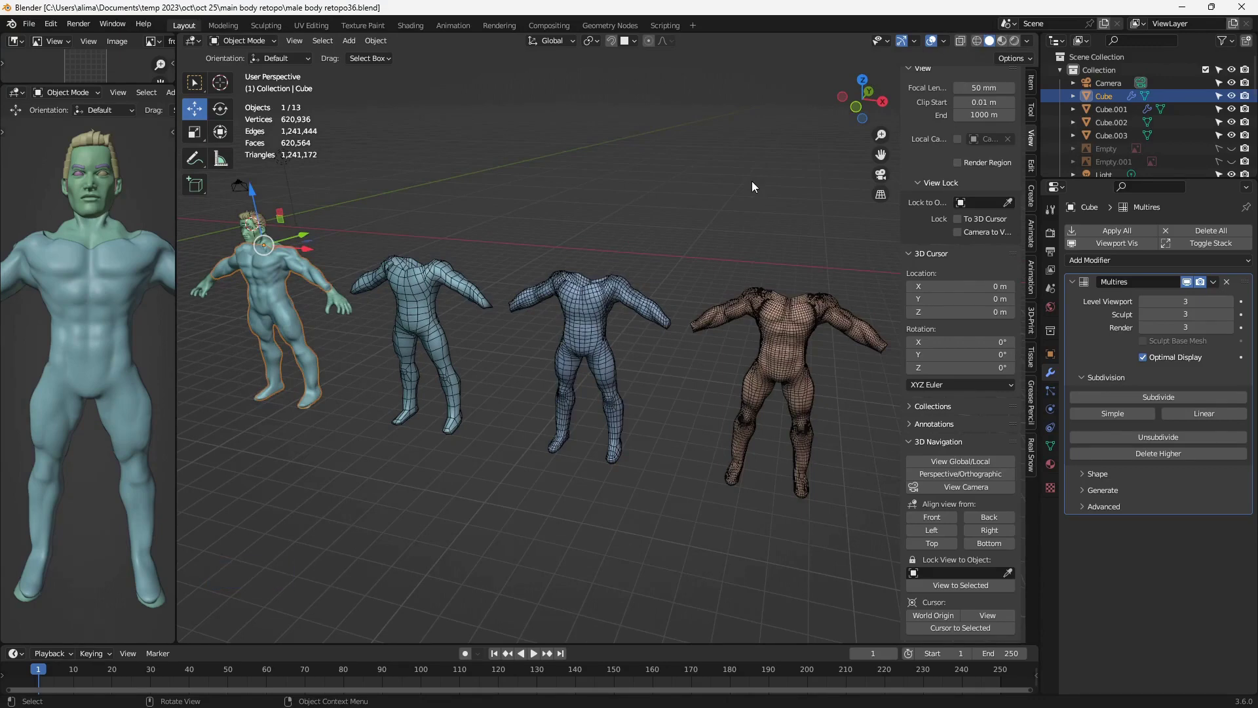